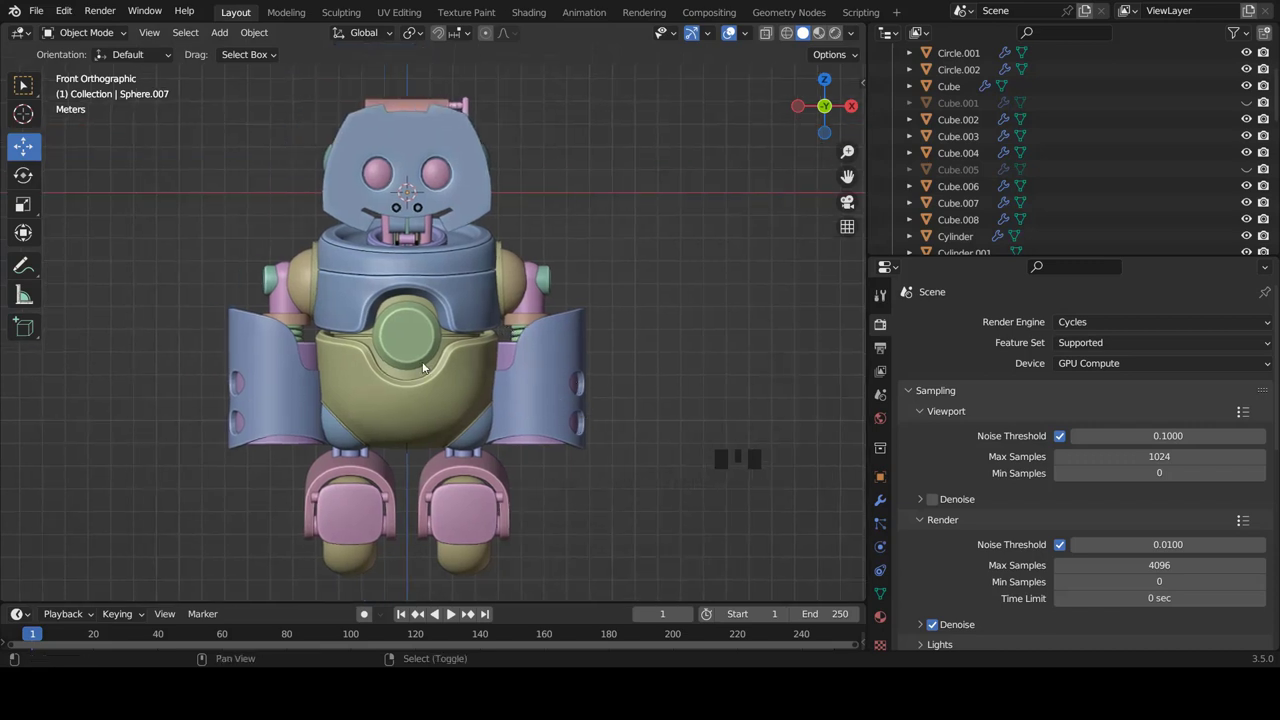
Add a plane, isolate it in local right-side view and enter Edit Mode on its vertices
key(shift+a)
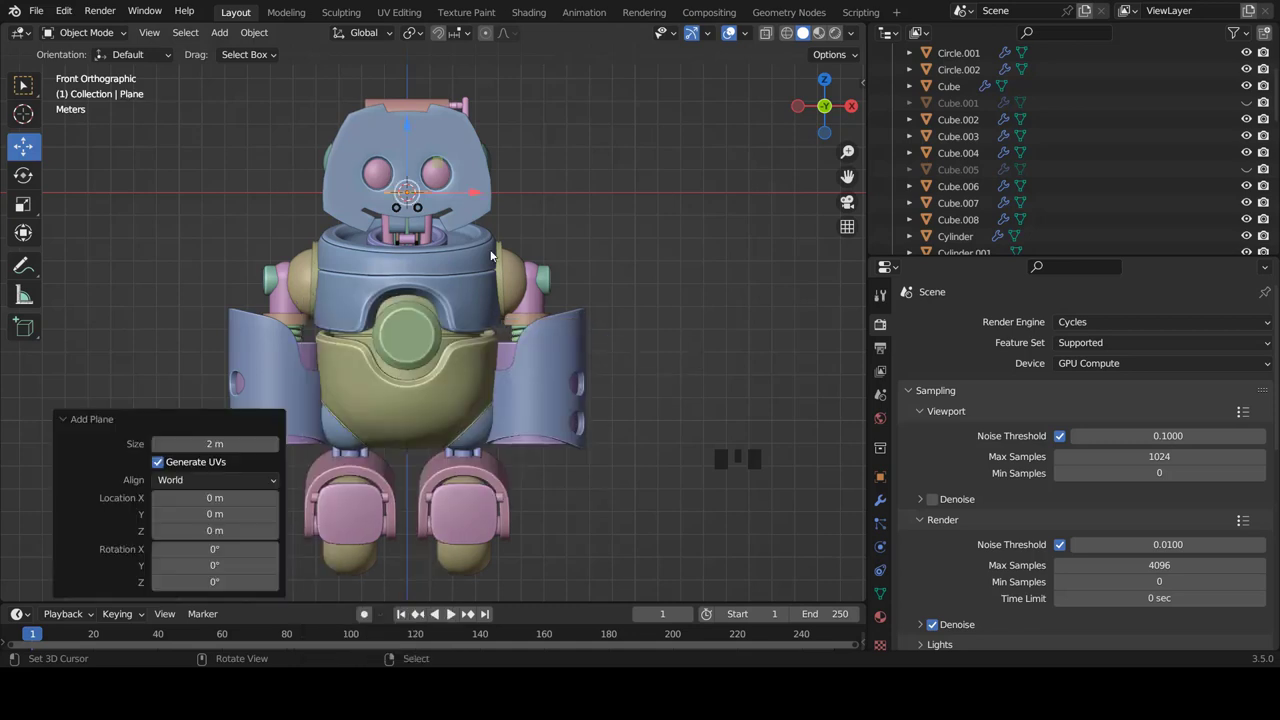
key(KP_Divide)
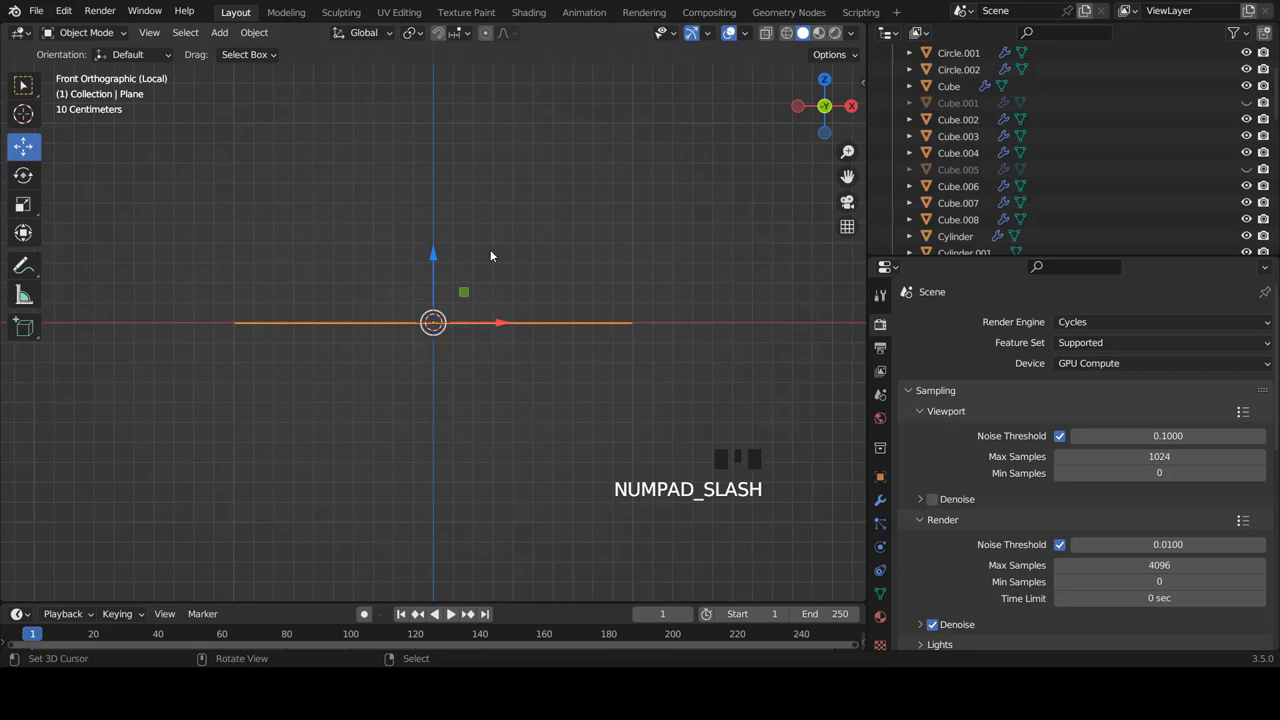
key(KP_3)
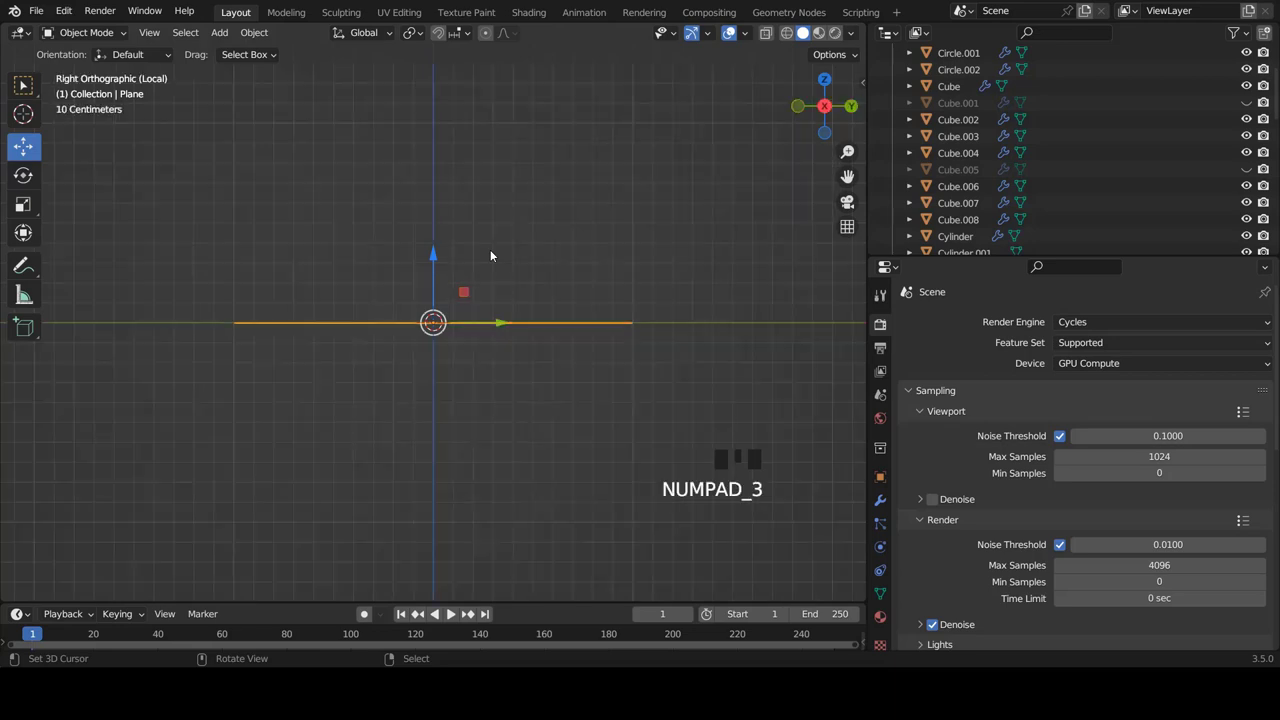
key(Tab)
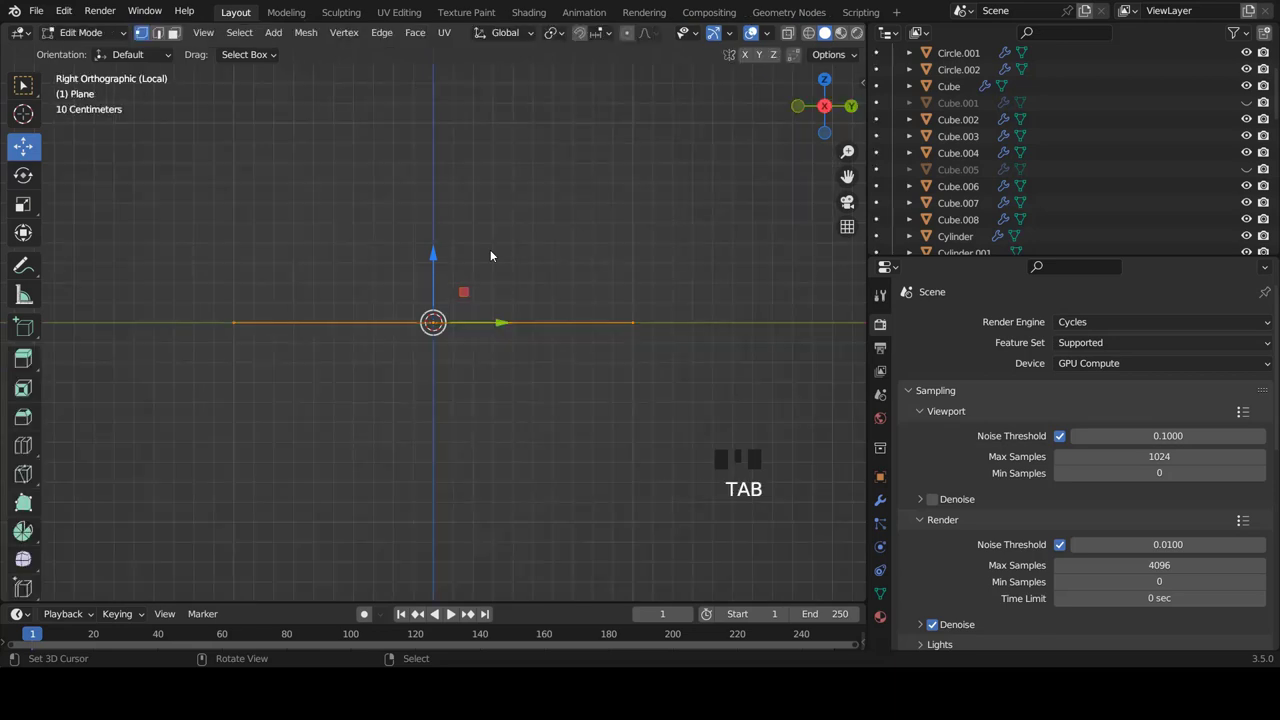
Stand the plane upright 90° on Y, stretch its width and add a centred edge loop
key(r)
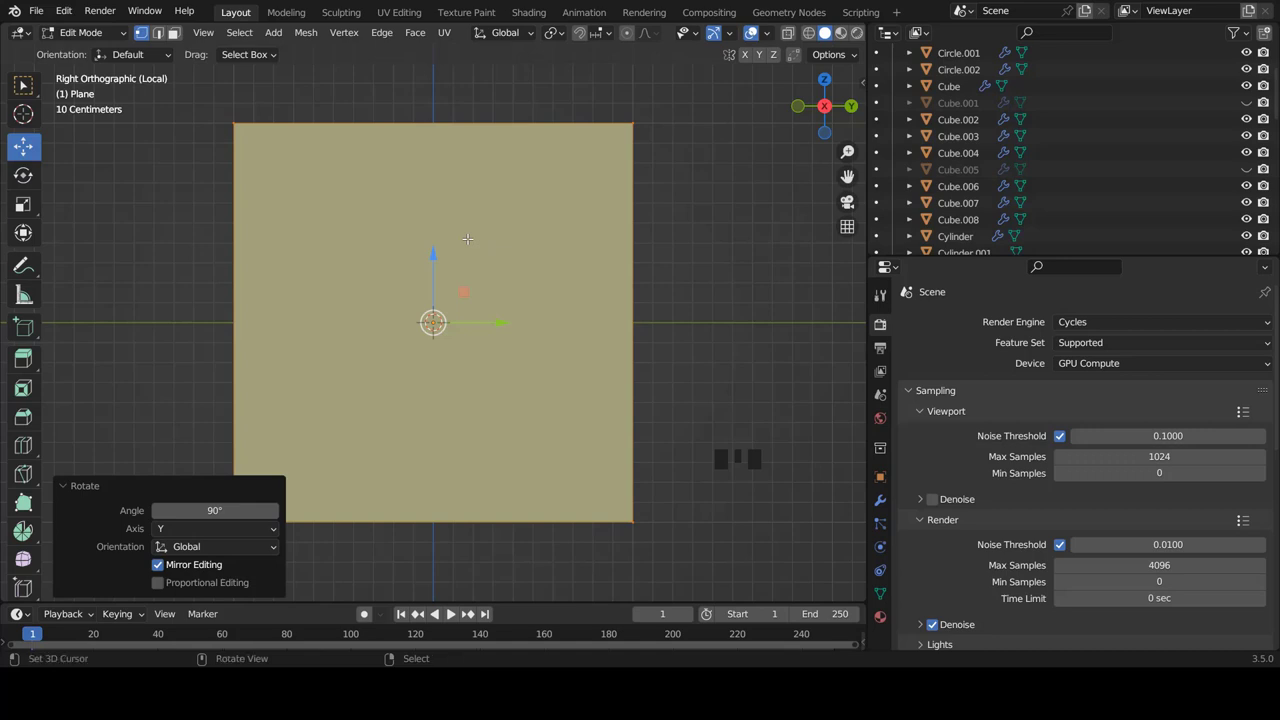
key(s)
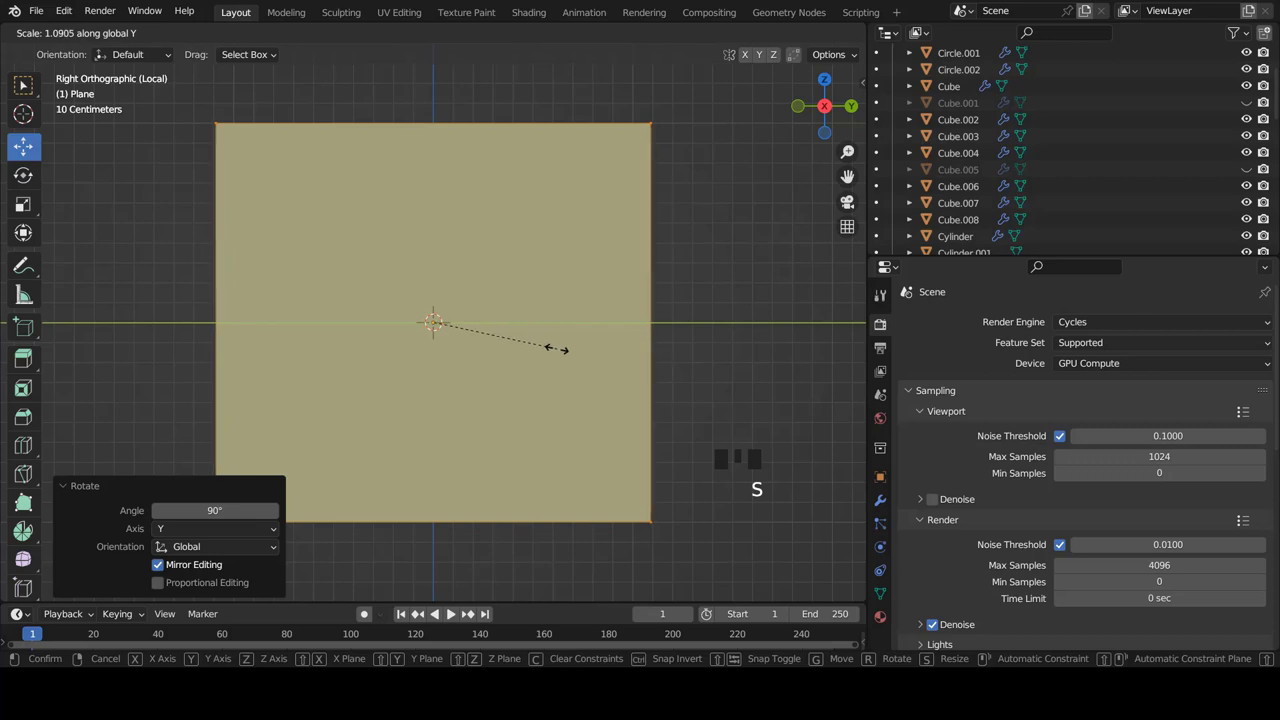
key(ctrl+r)
key(ctrl+r)
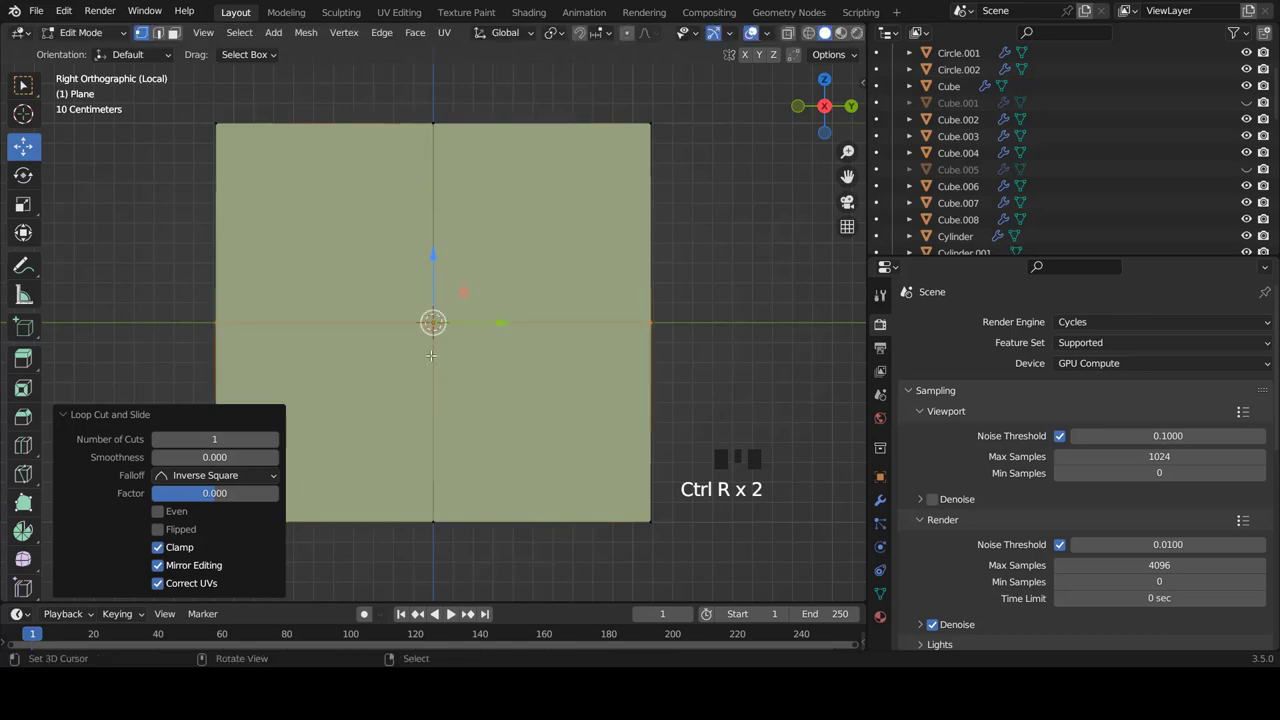
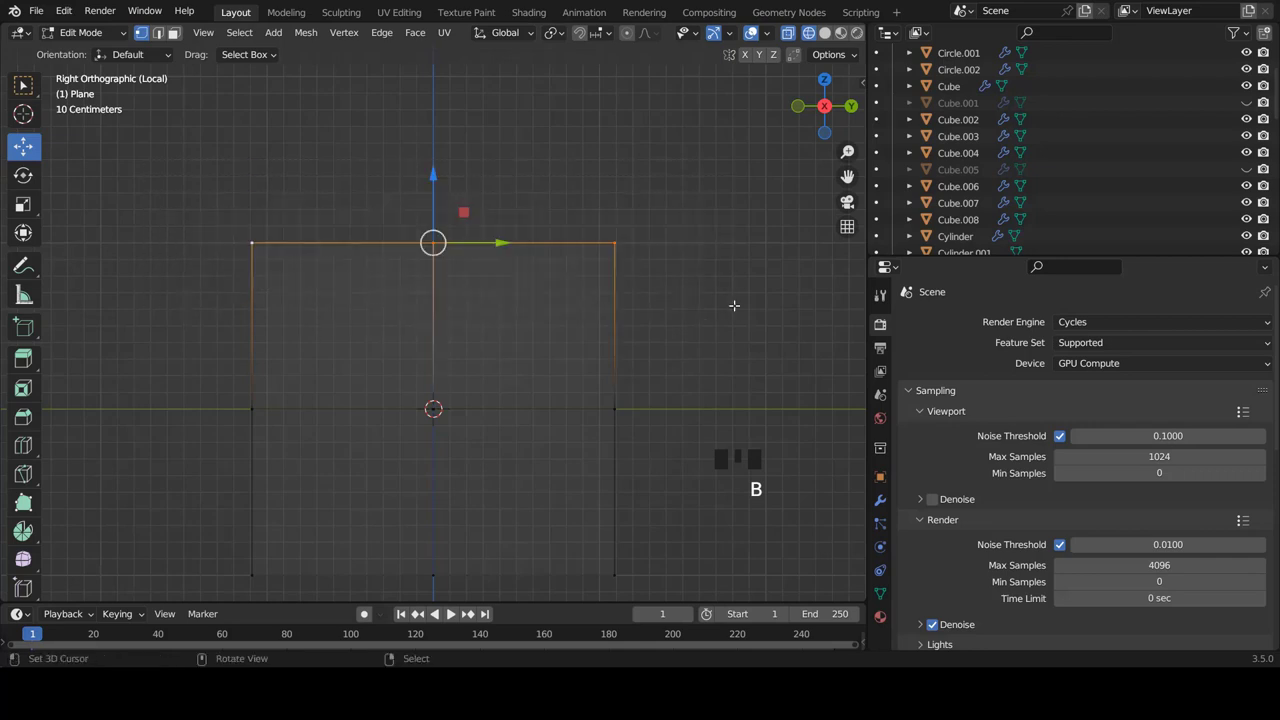
Narrow the panel's top edge and widen its bottom edge into a faceted outline
key(s)
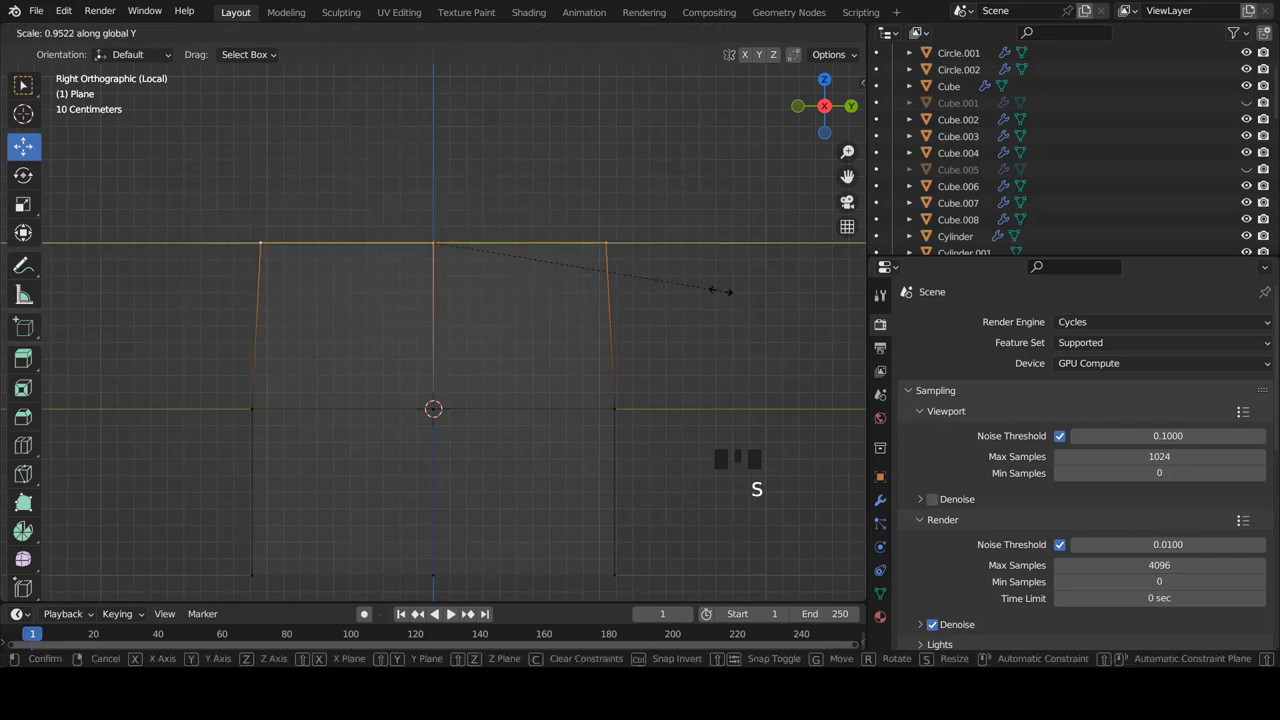
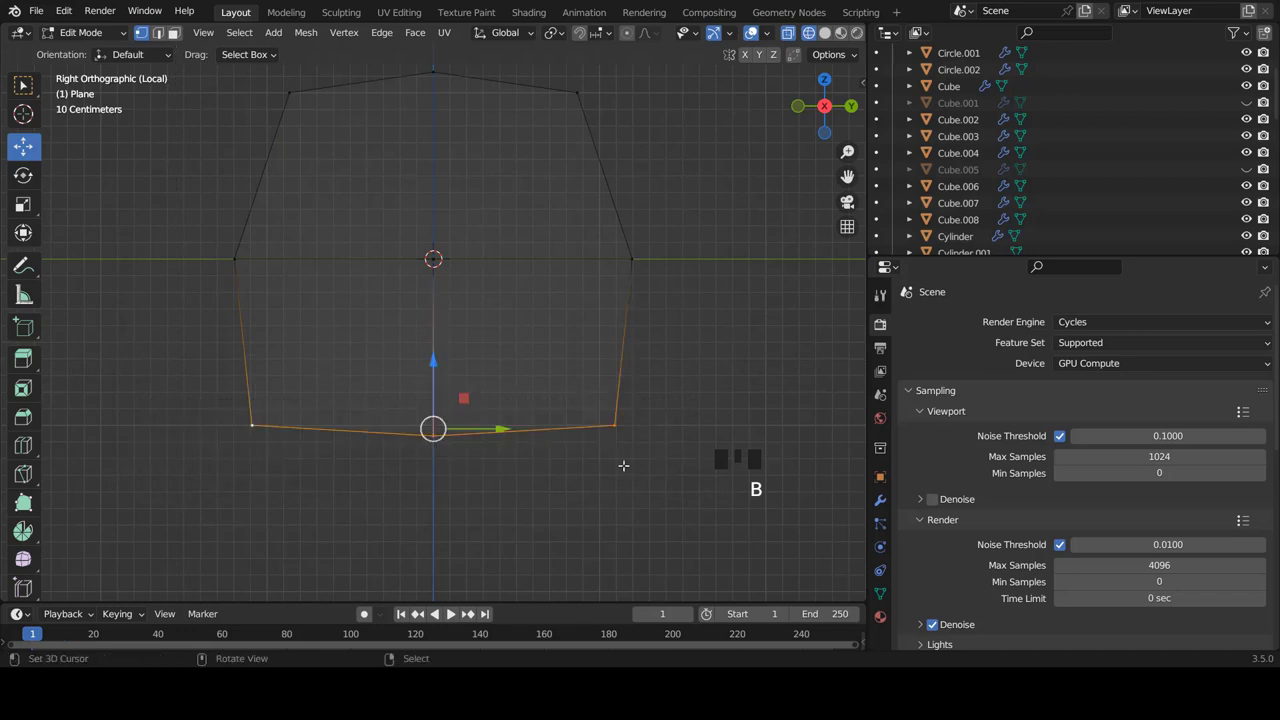
key(s)
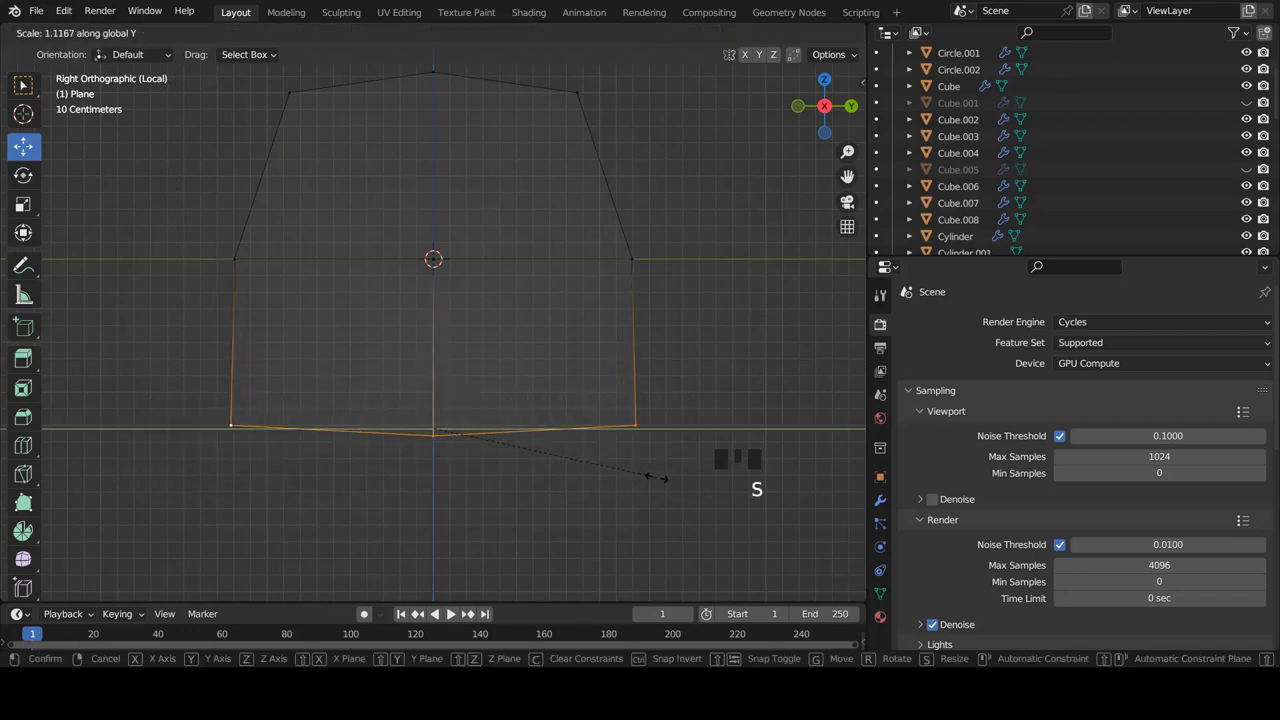
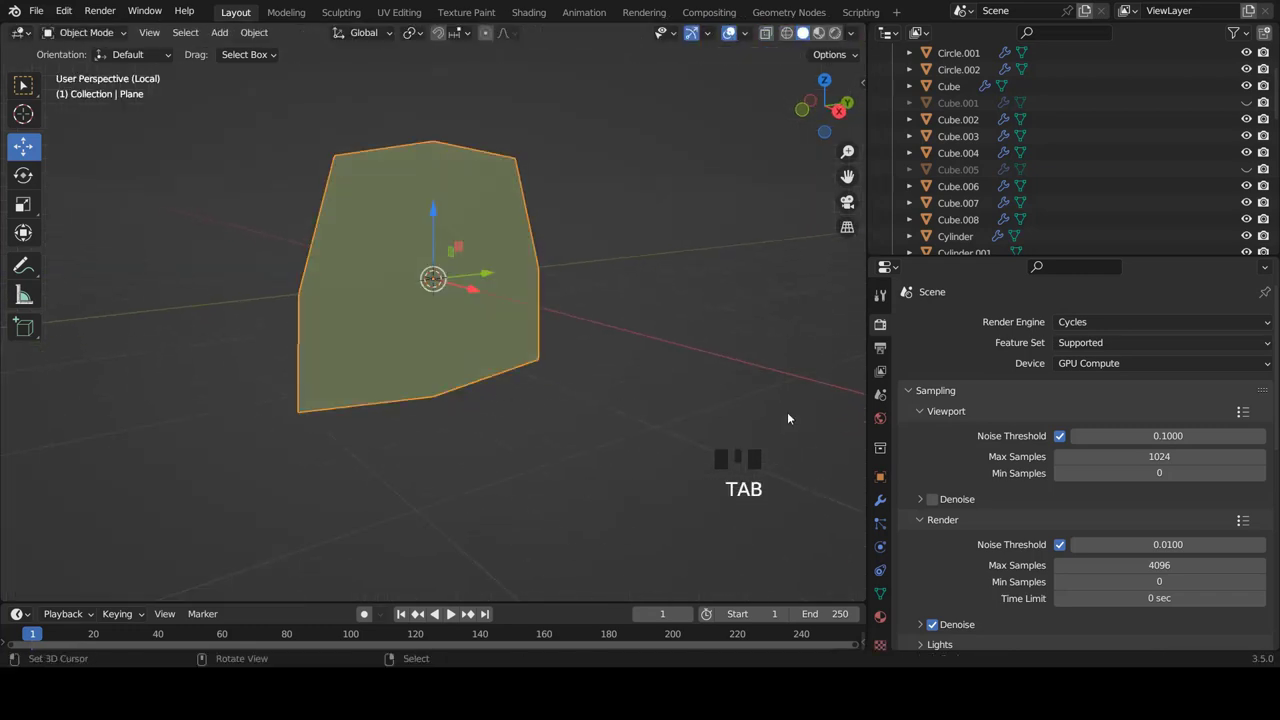
Add a Subdivision Surface modifier and widen the top and middle vertex rows into a rounded panel
click(887, 502)
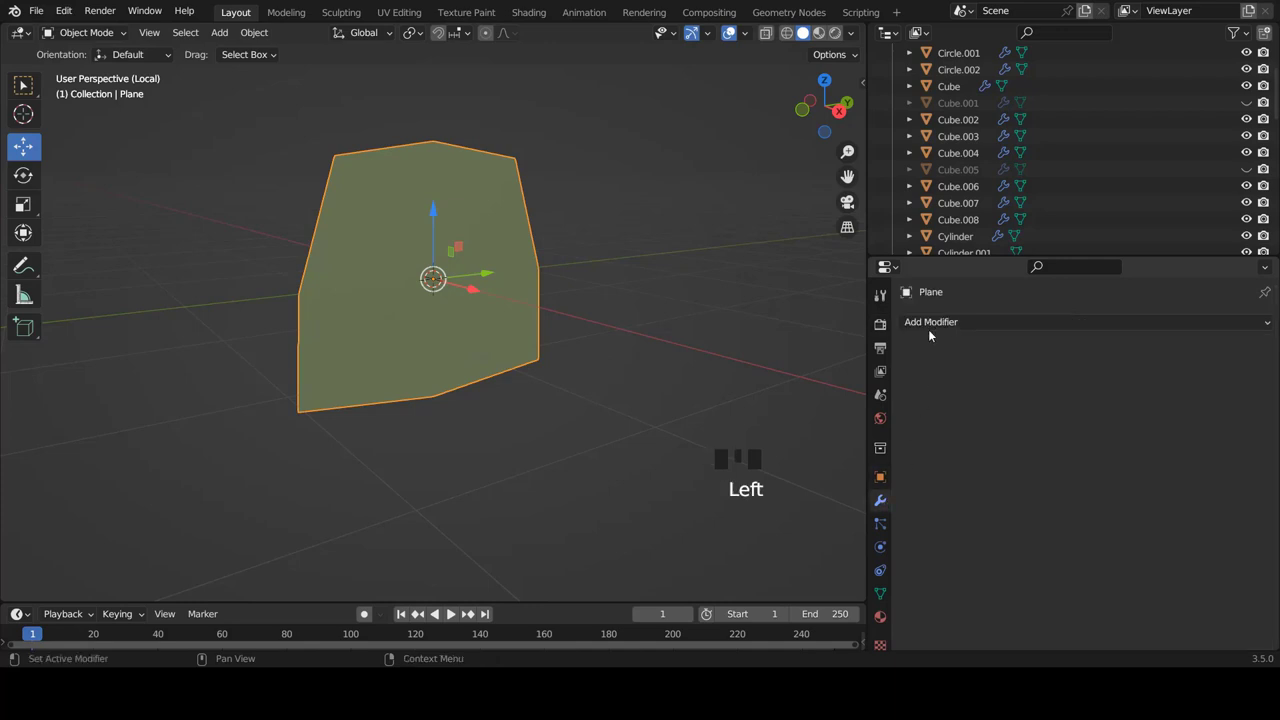
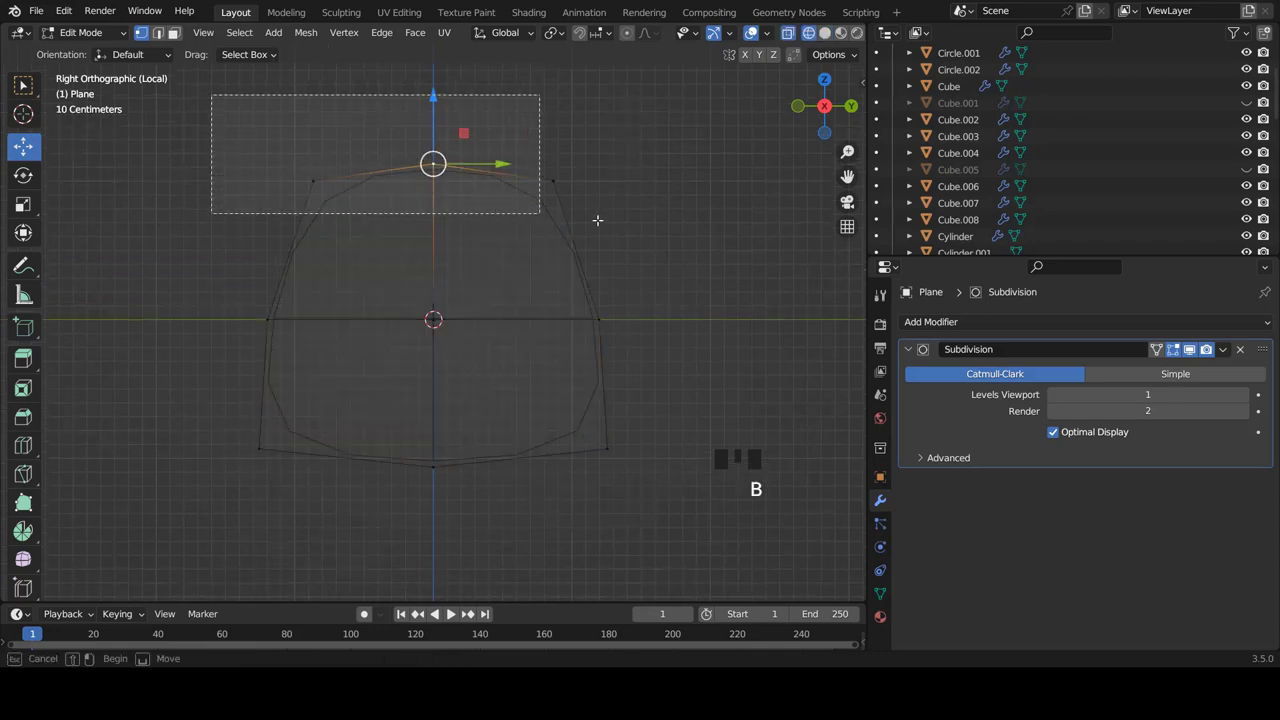
key(s)
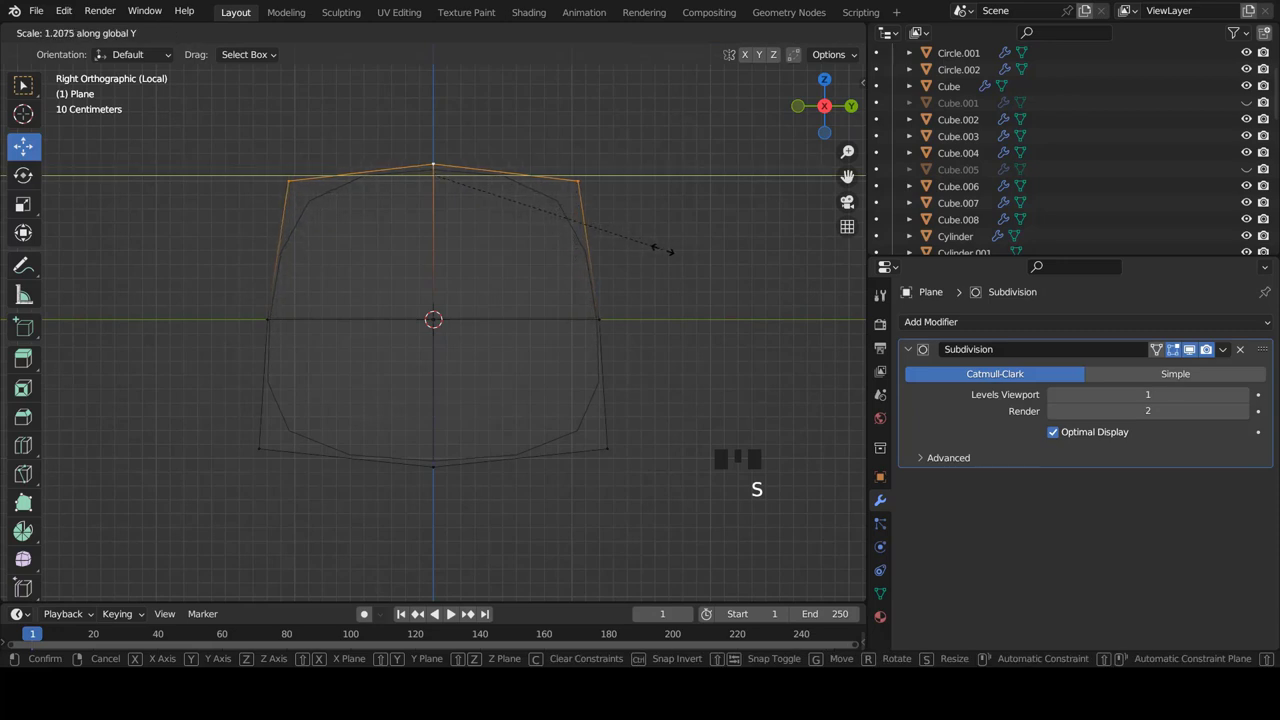
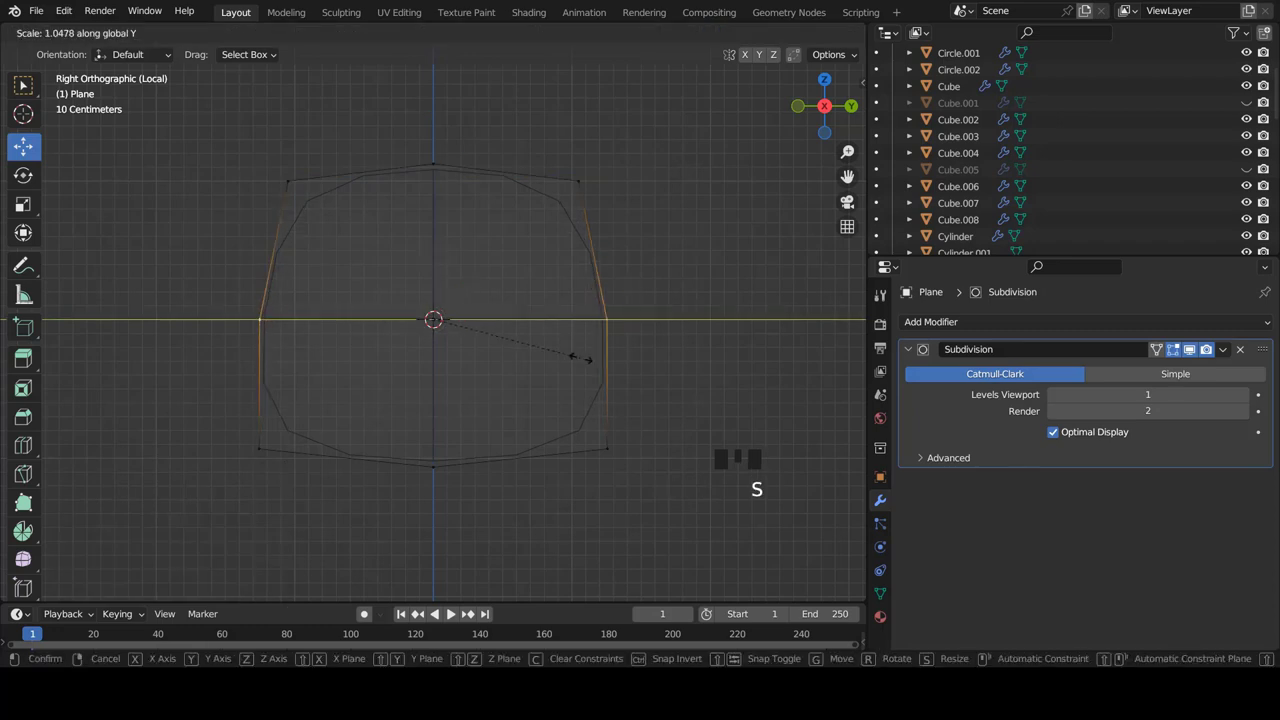
key(z)
key(Tab)
middle_click(486, 322)
drag(1186, 366, 1066, 444)
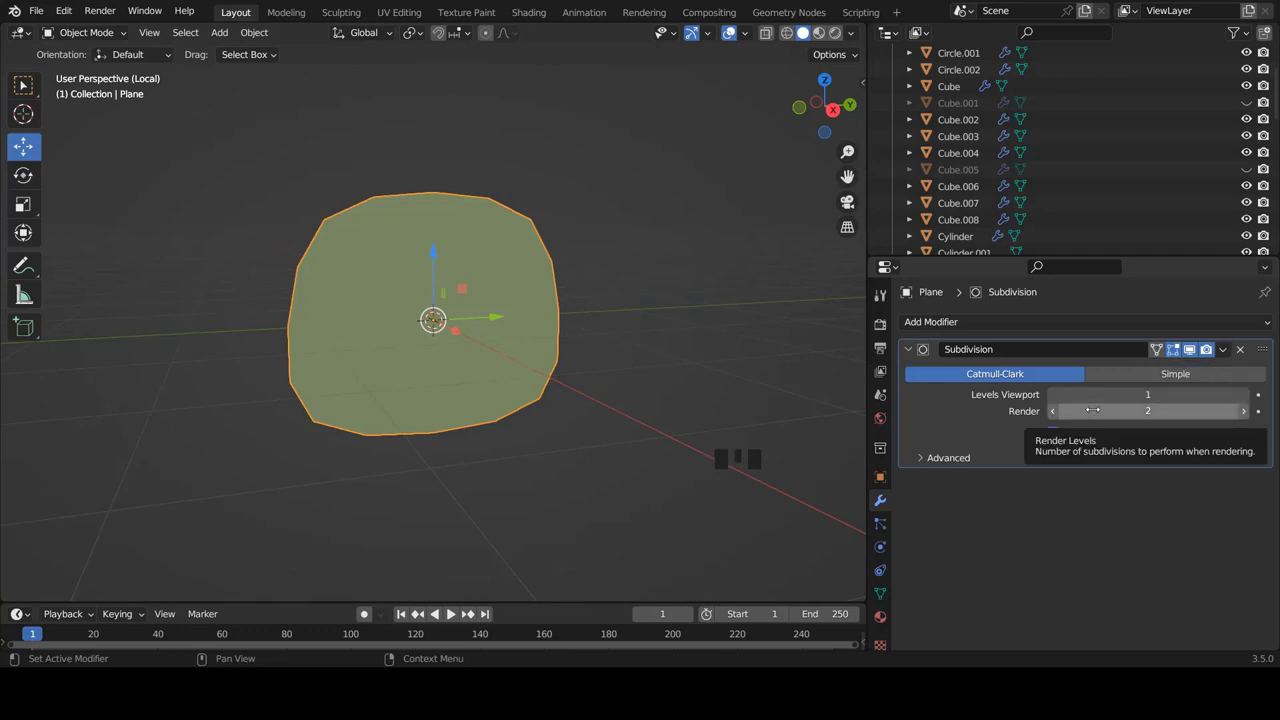
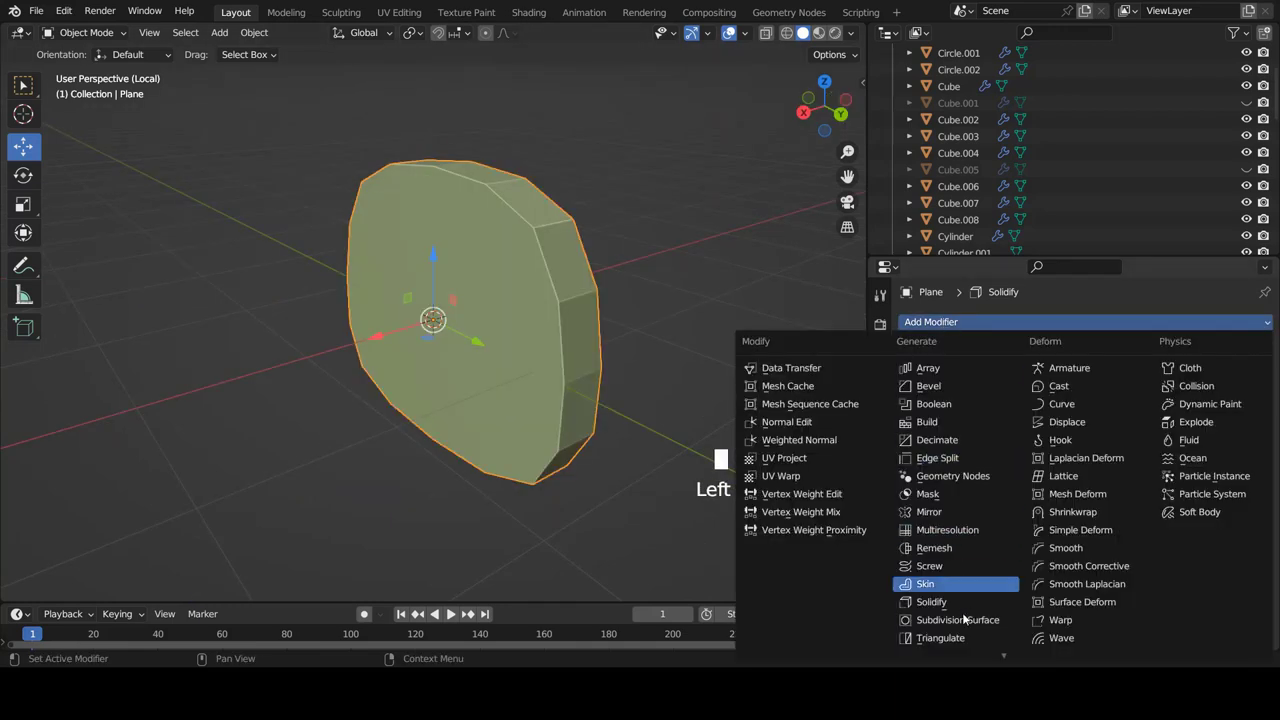
Solidify the panel and add two edge loops along its thickness to firm the rim
drag(635, 351, 1231, 351)
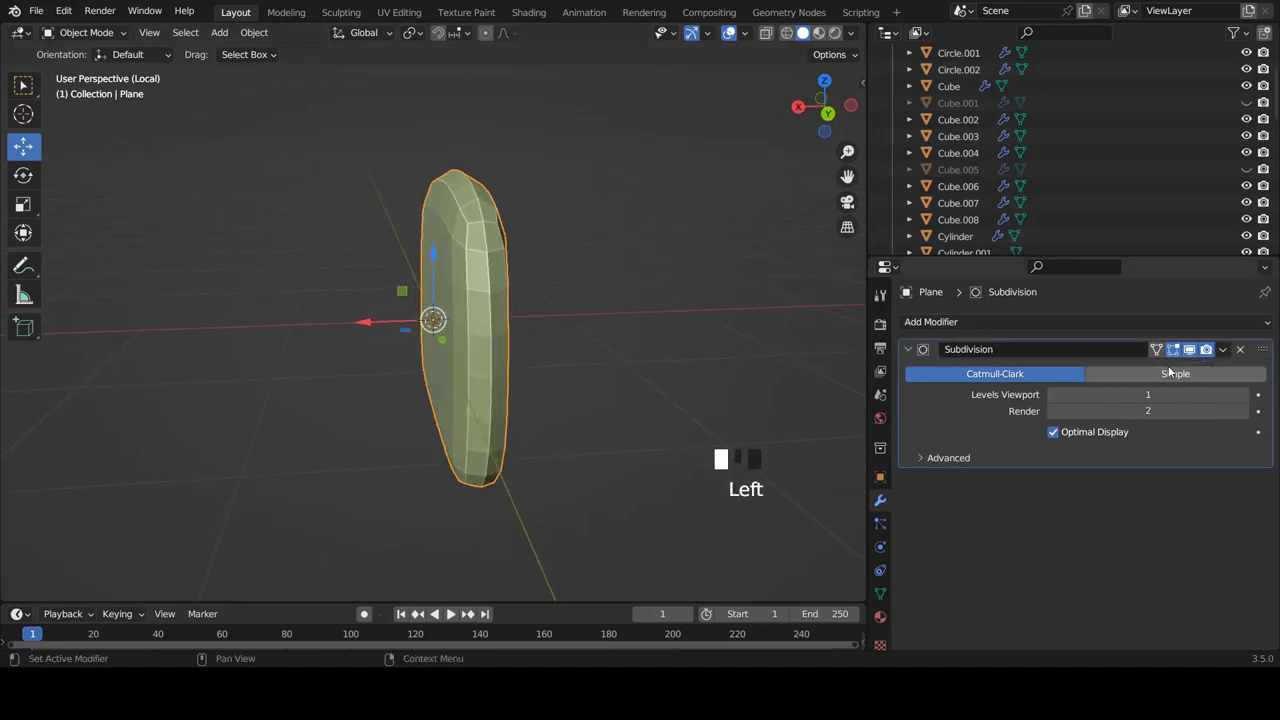
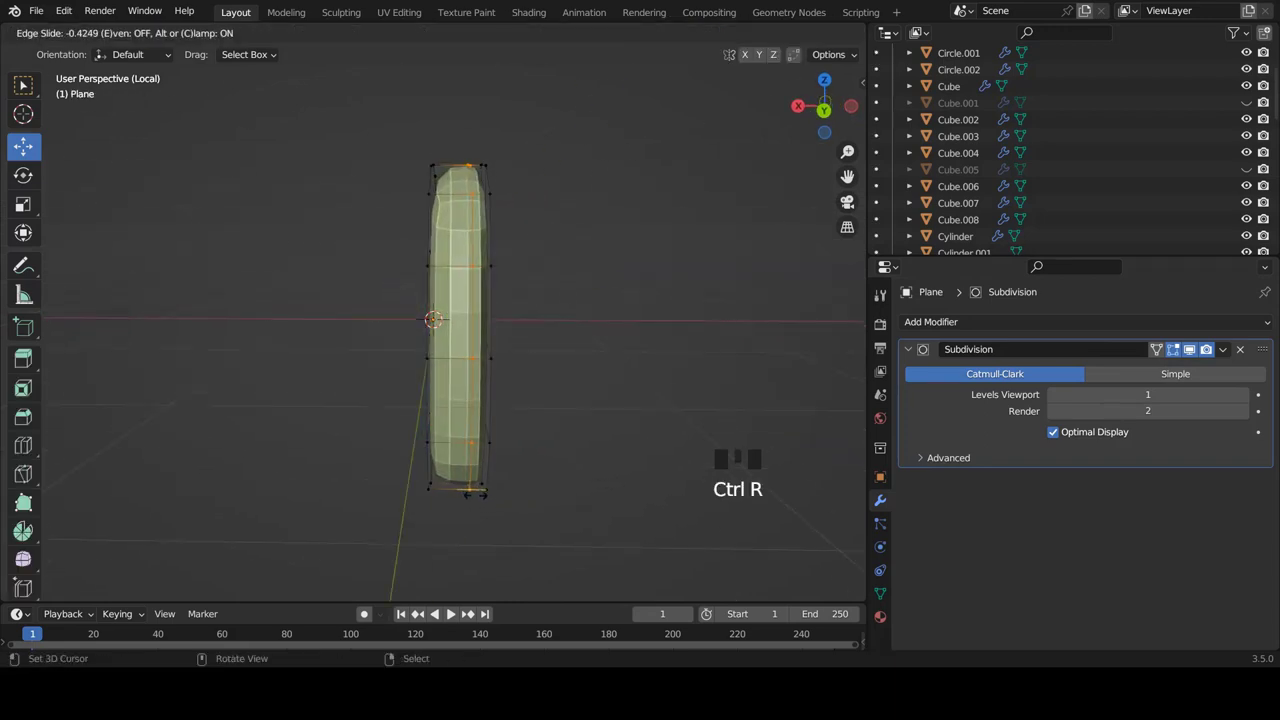
key(ctrl+r)
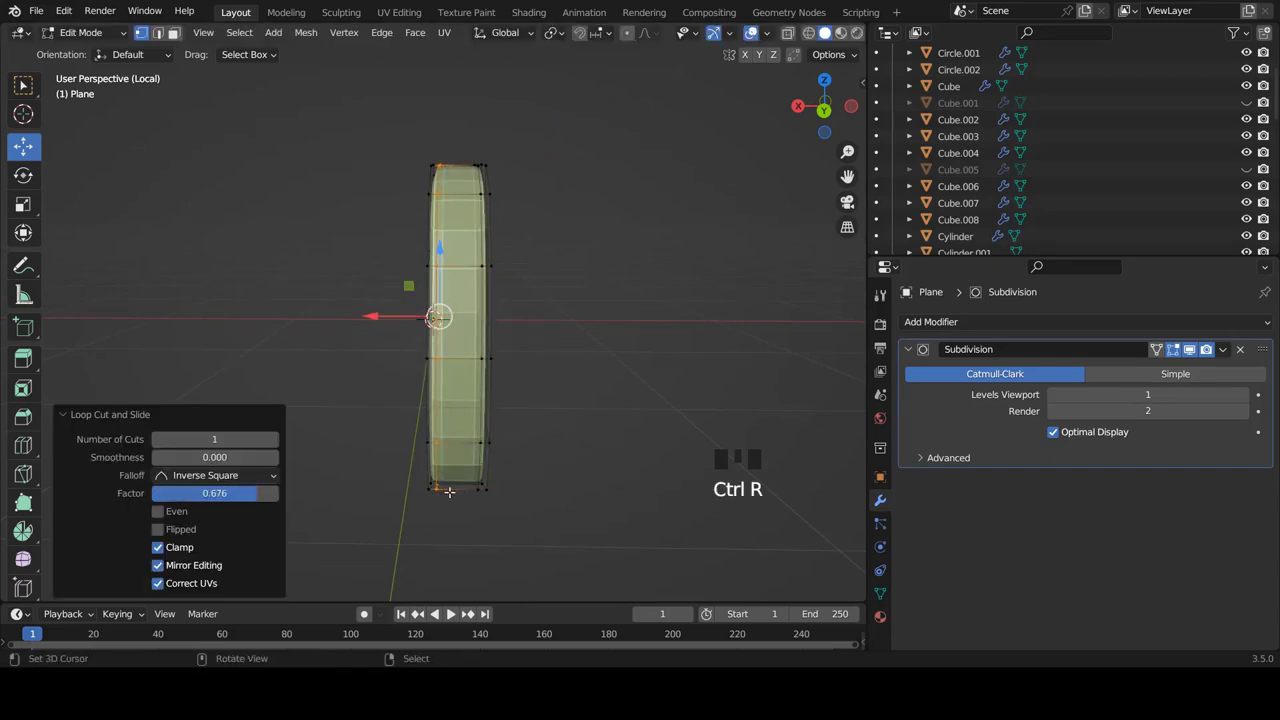
key(ctrl+r)
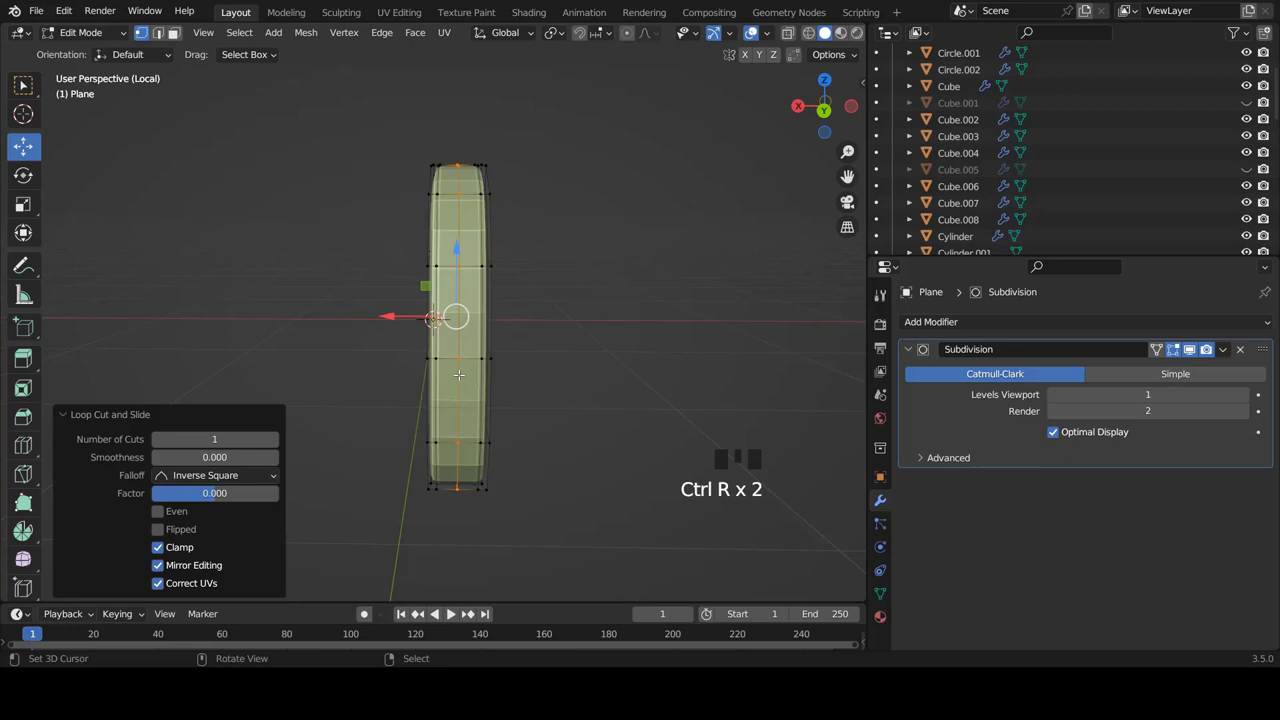
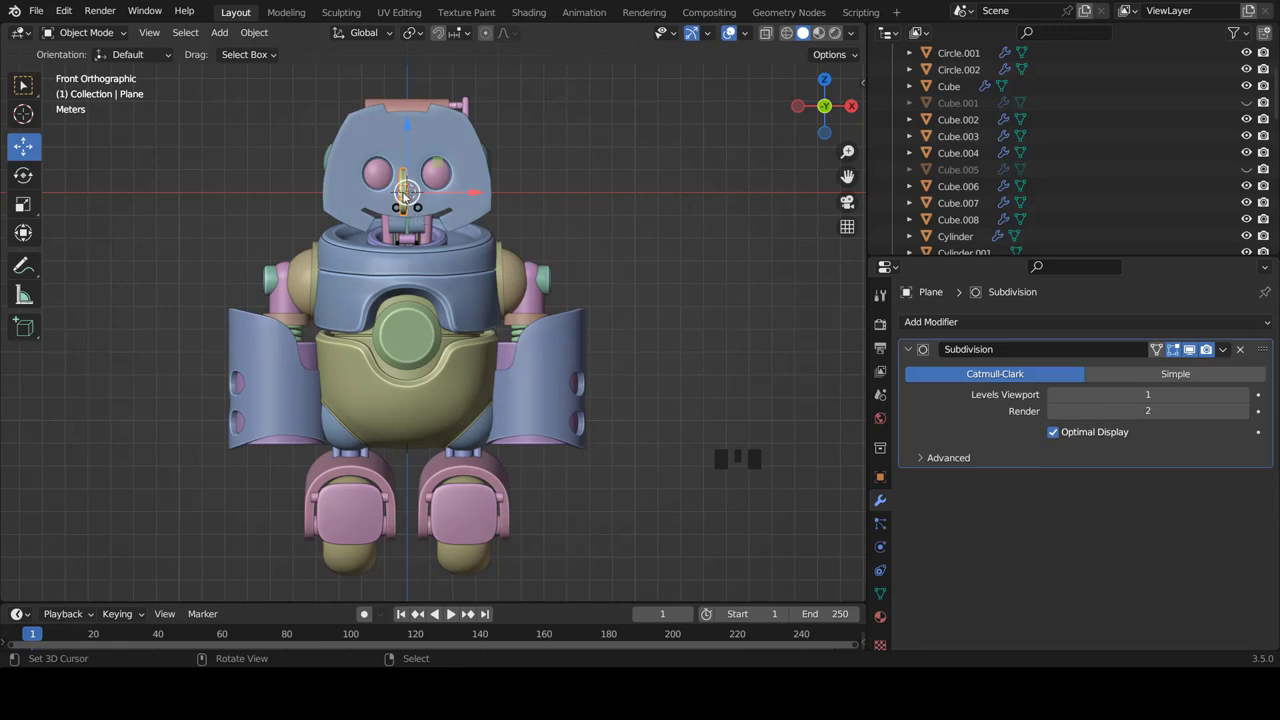
Select all the rounded piece's vertices and move it down beside the leg
scroll(up, 3)
scroll(down, 3)
scroll(down, 3)
scroll(up, 3)
key(Tab)
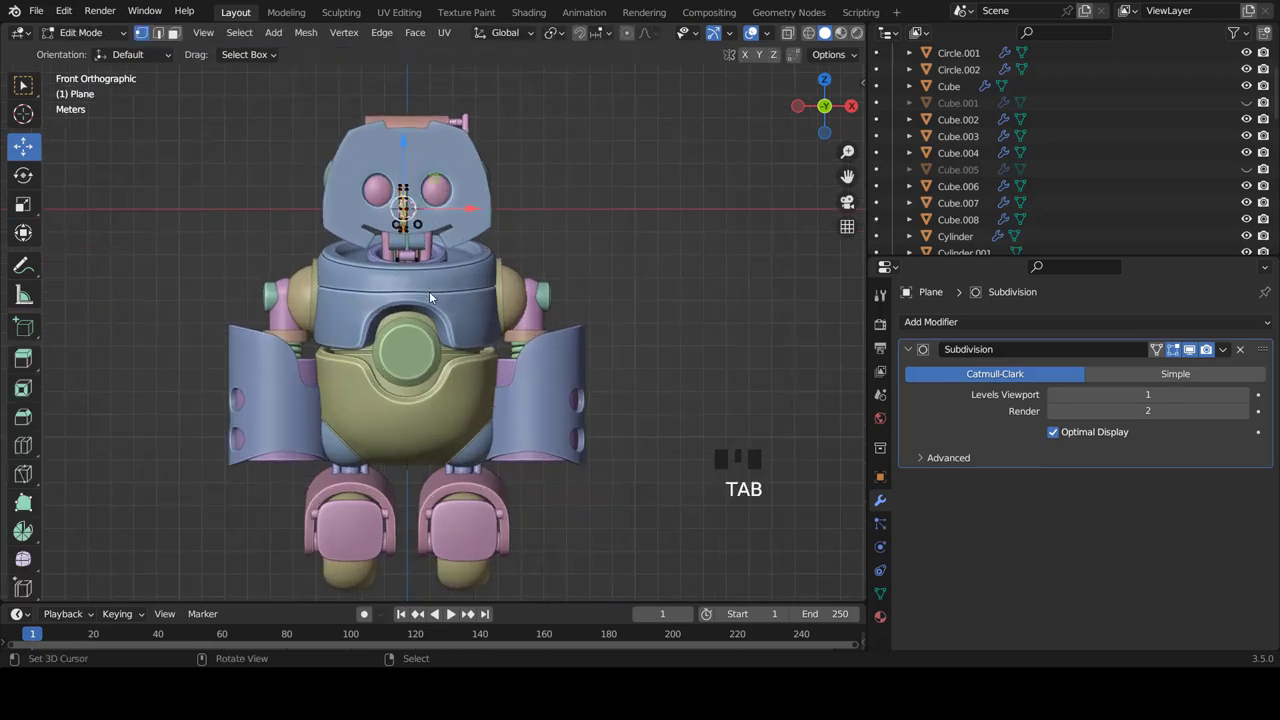
key(a)
key(a)
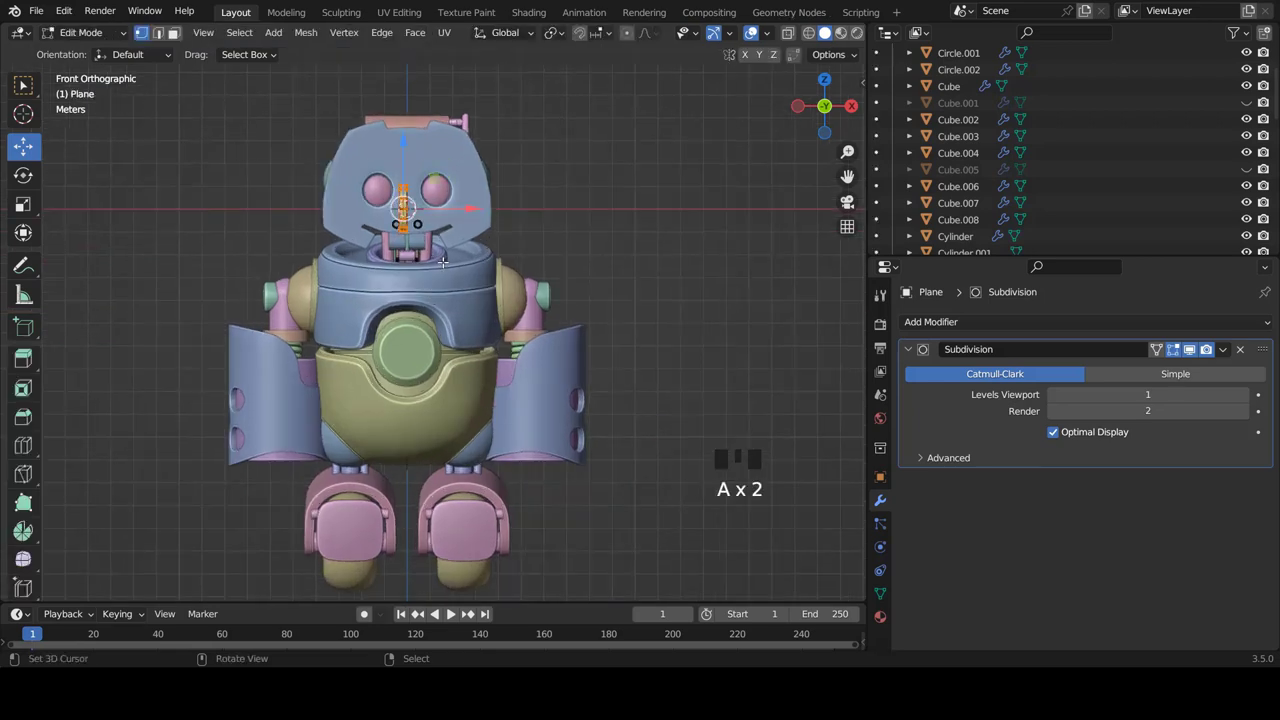
key(g)
scroll(down, 3)
scroll(up, 3)
scroll(down, 3)
scroll(up, 3)
Stretch the piece sideways into a bar under the side pod and add a vertical edge loop
key(s)
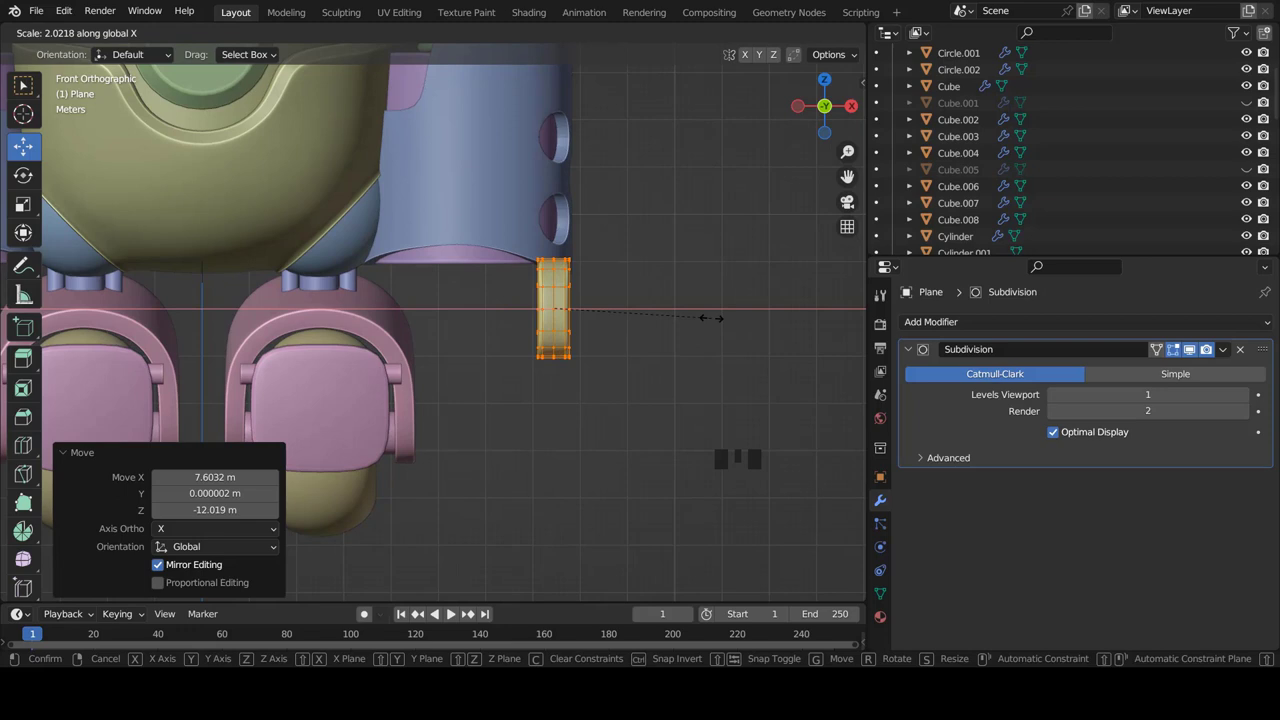
key(g)
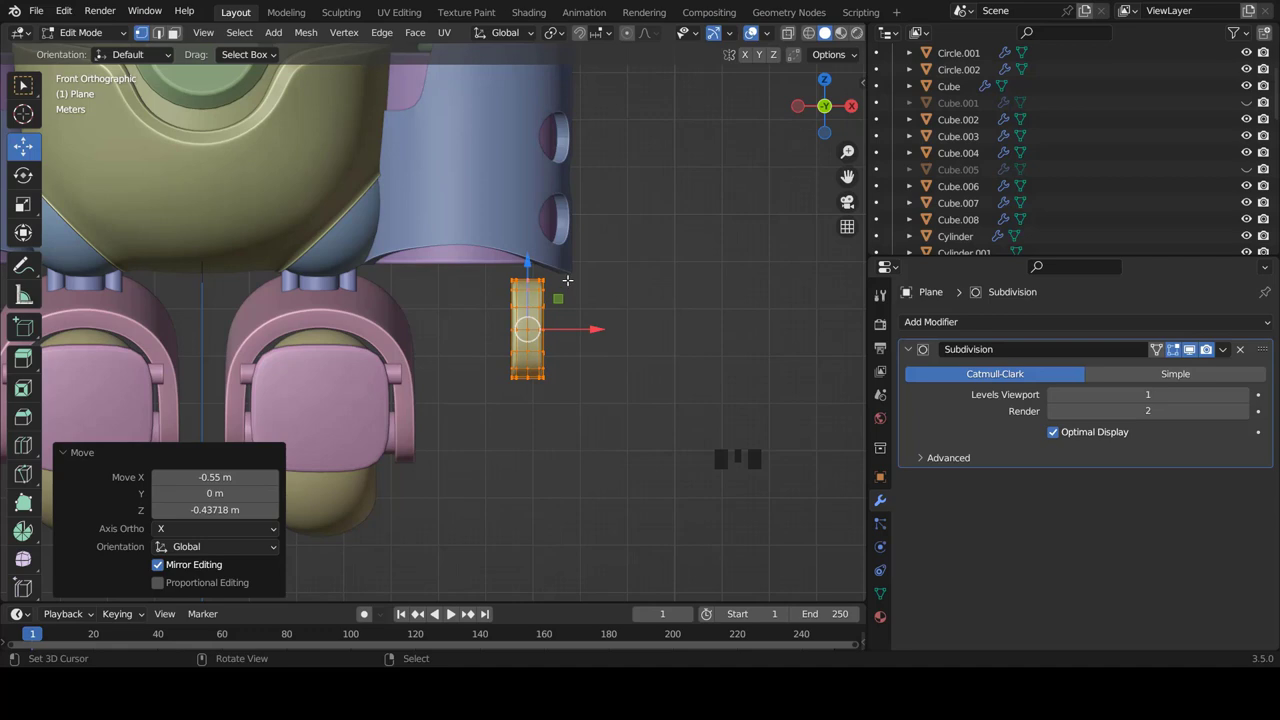
scroll(up, 3)
scroll(up, 3)
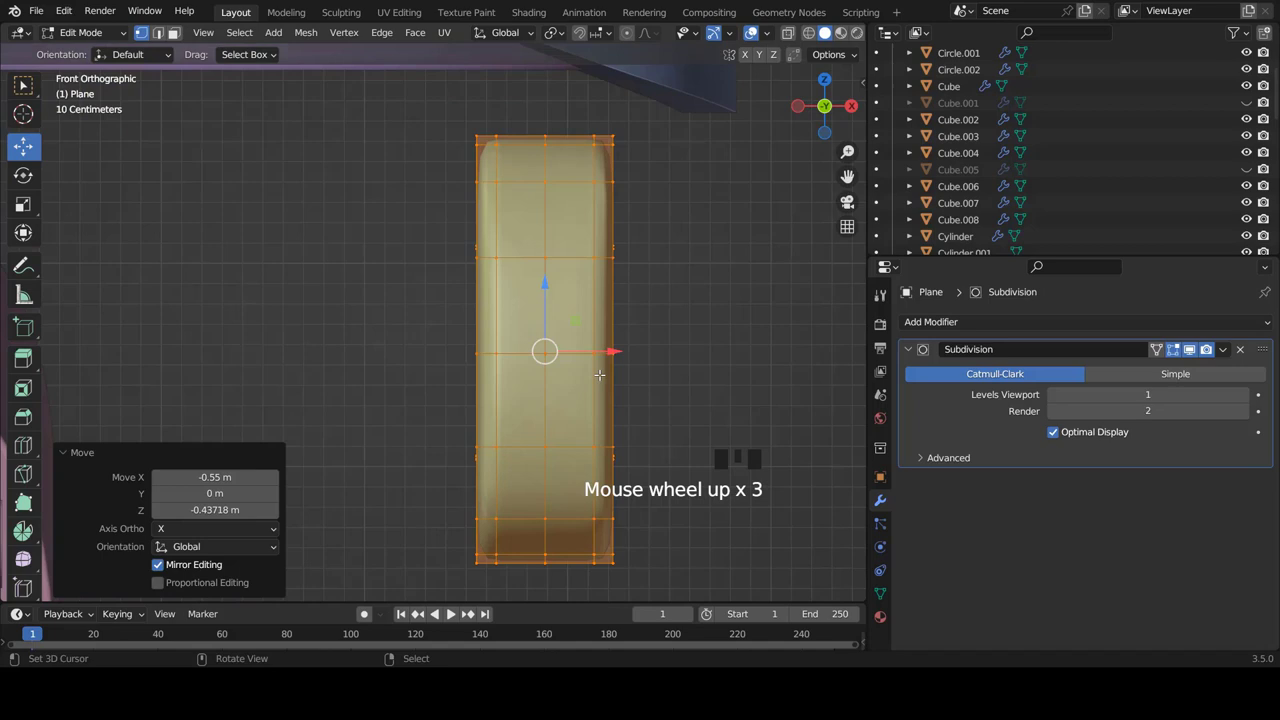
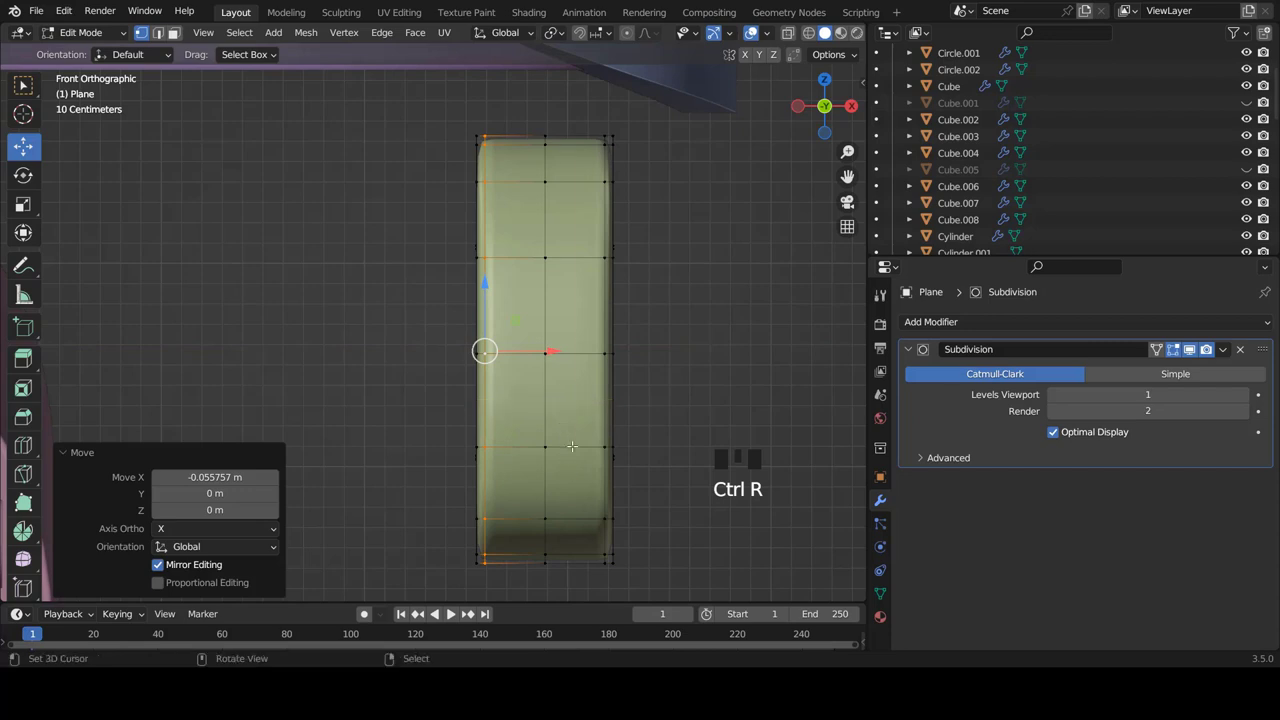
key(ctrl+r)
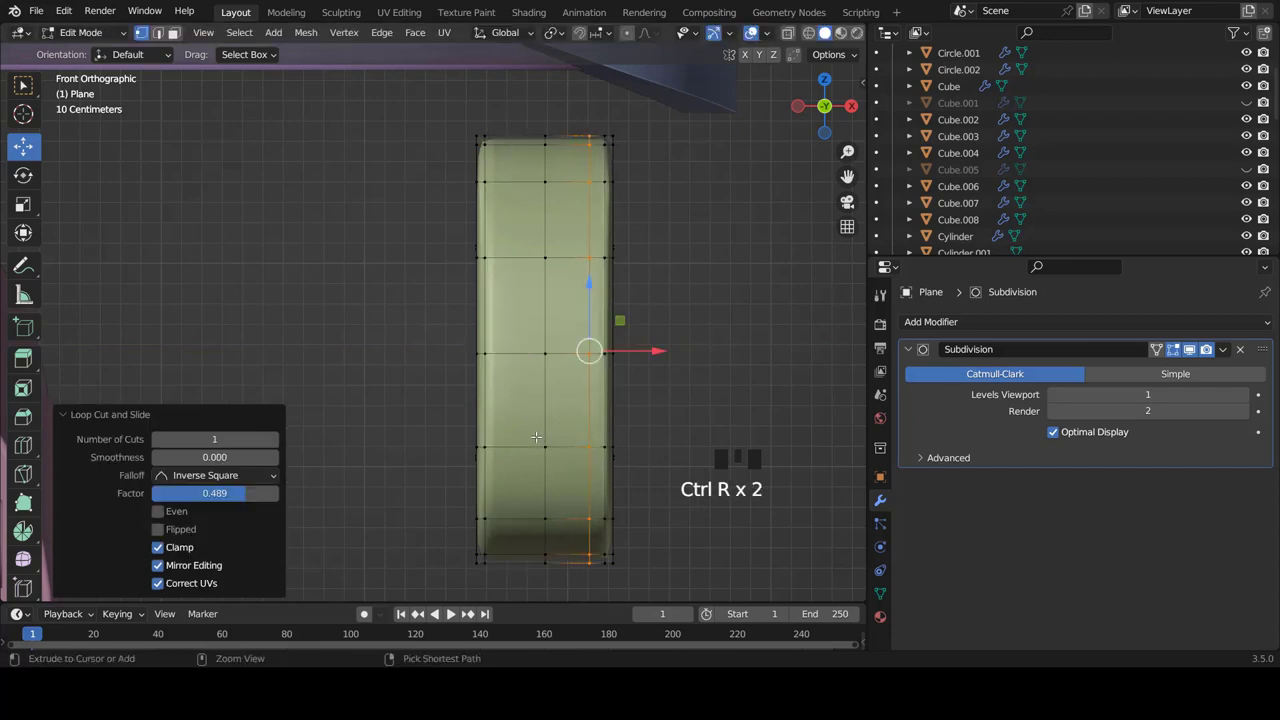
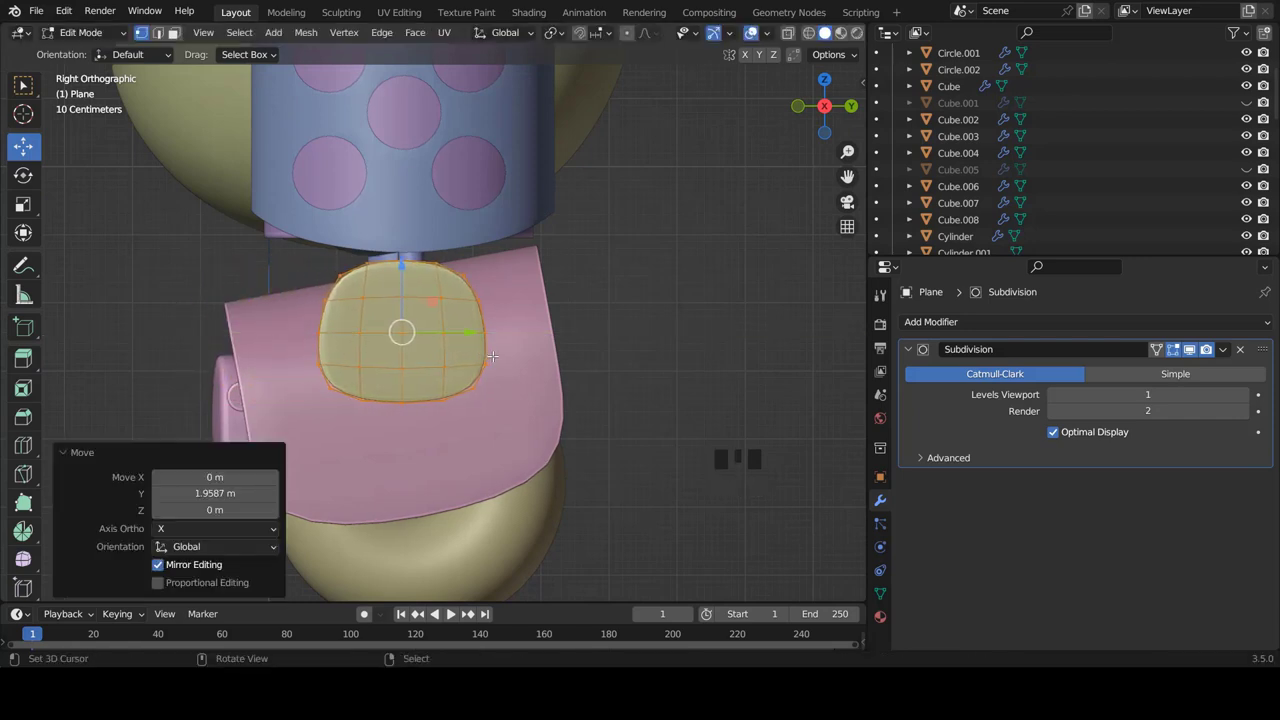
Enlarge the green side plate, stretching it mainly in the vertical direction
key(s)
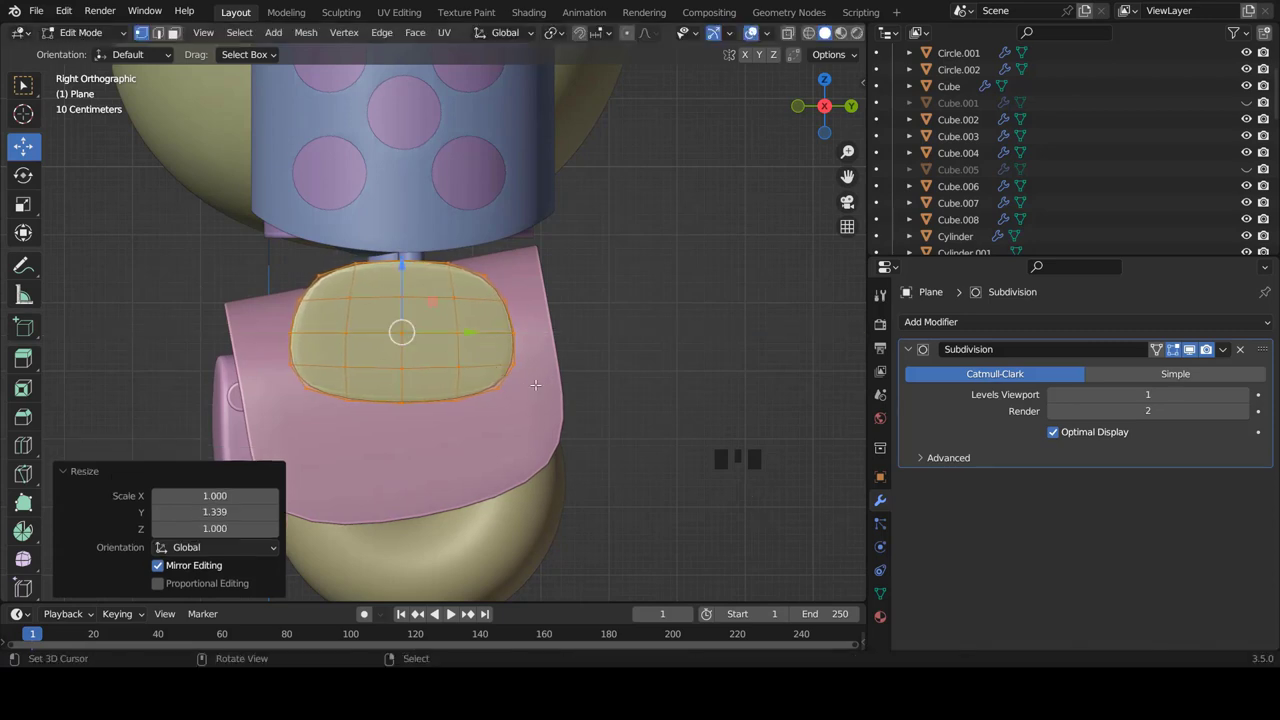
key(s)
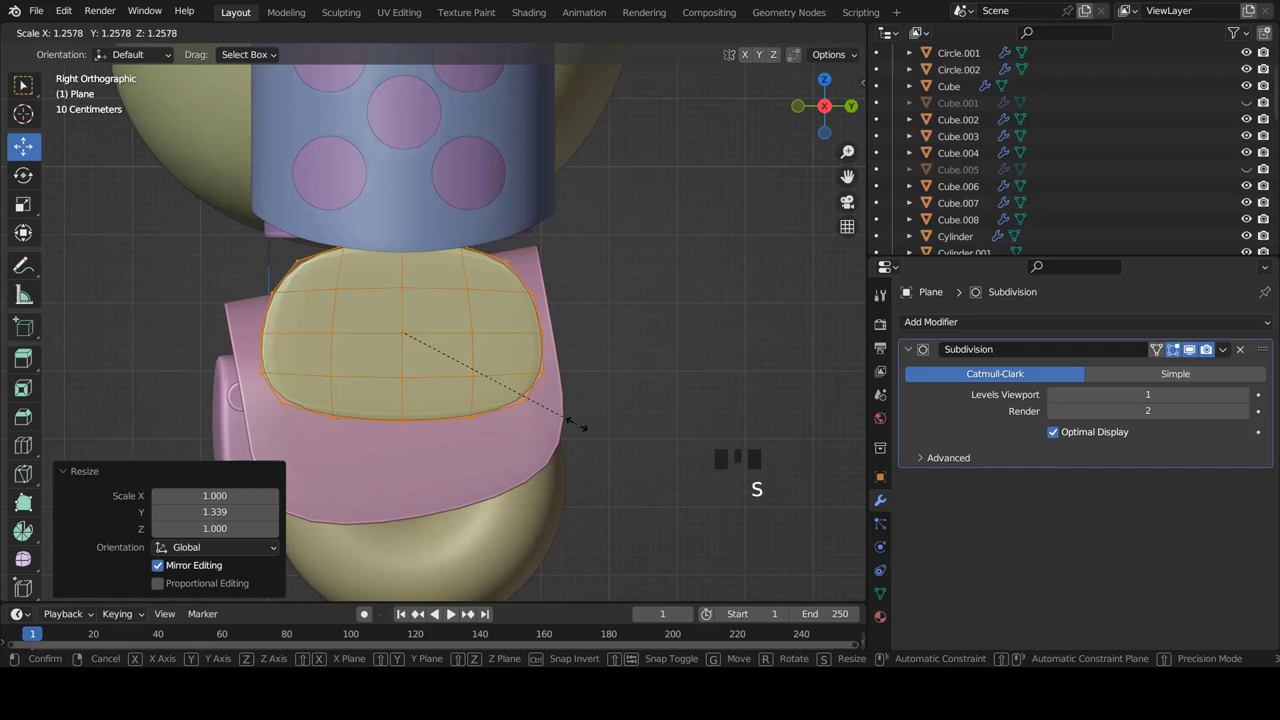
key(s)
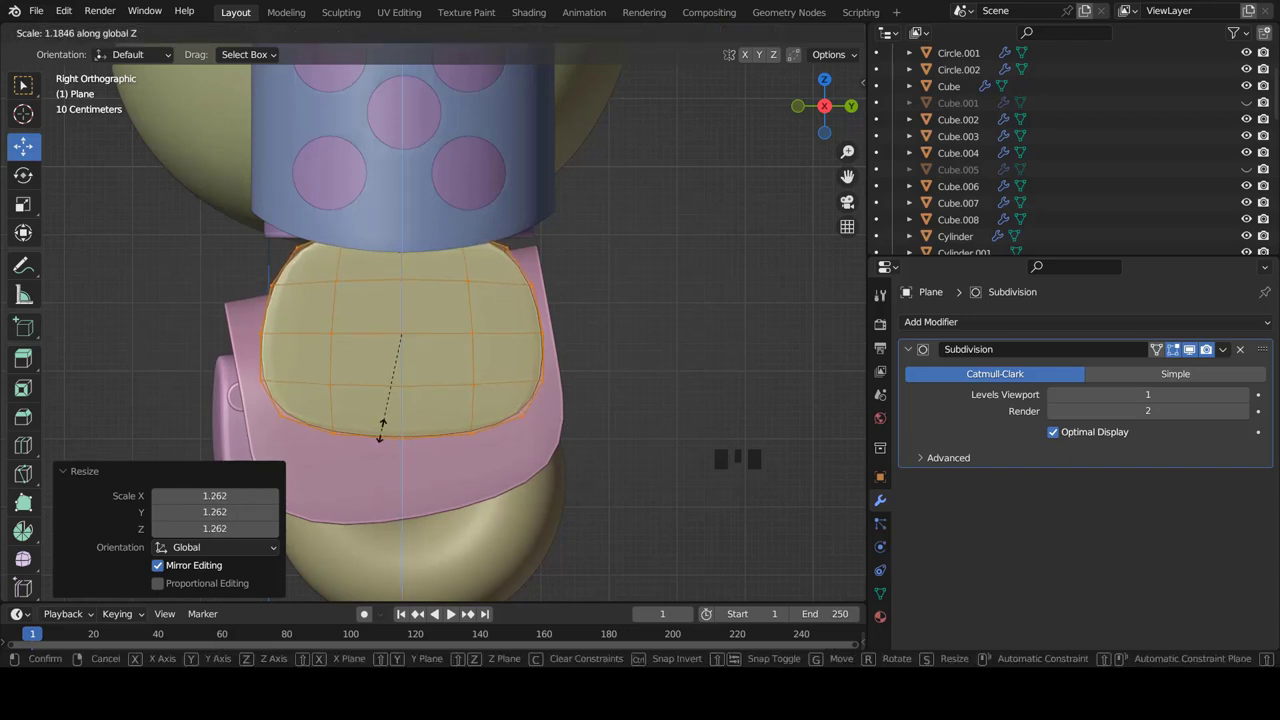
key(KP_1)
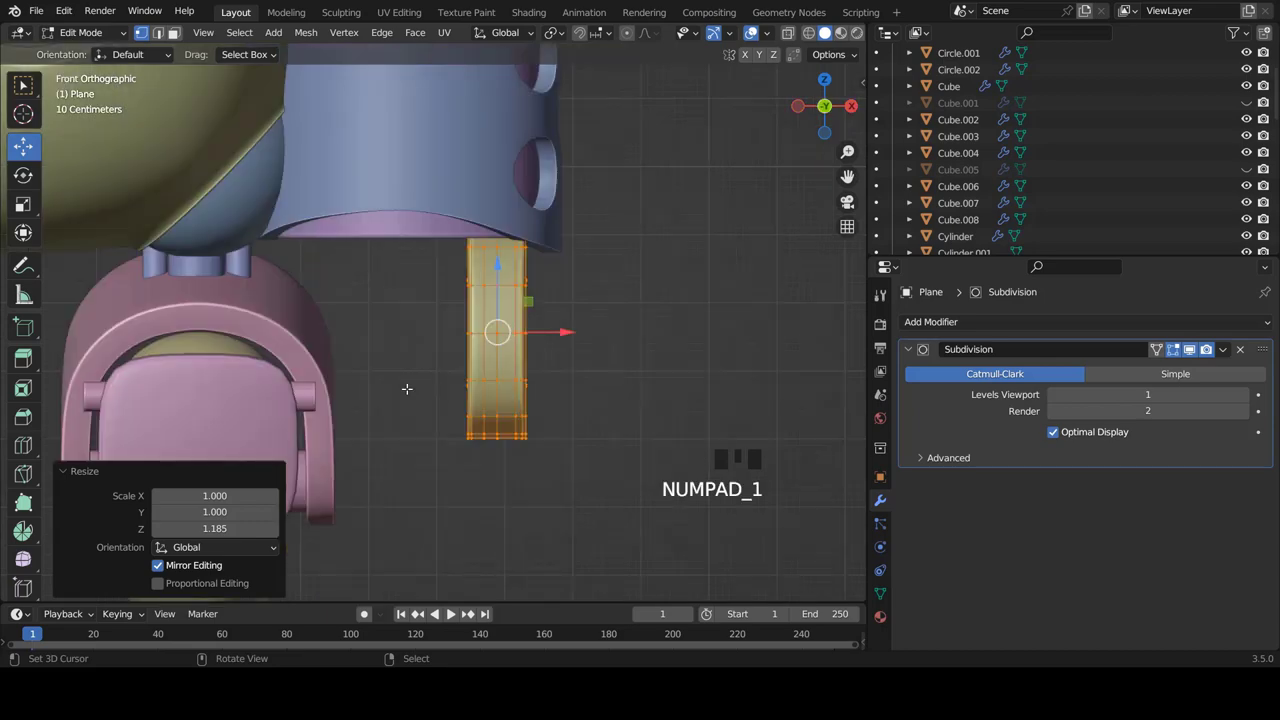
key(Tab)
scroll(down, 3)
drag(462, 360, 524, 356)
scroll(up, 3)
right_click(529, 358)
Select all the plate's vertices and thin its profile along the depth
key(Tab)
key(a)
key(x)
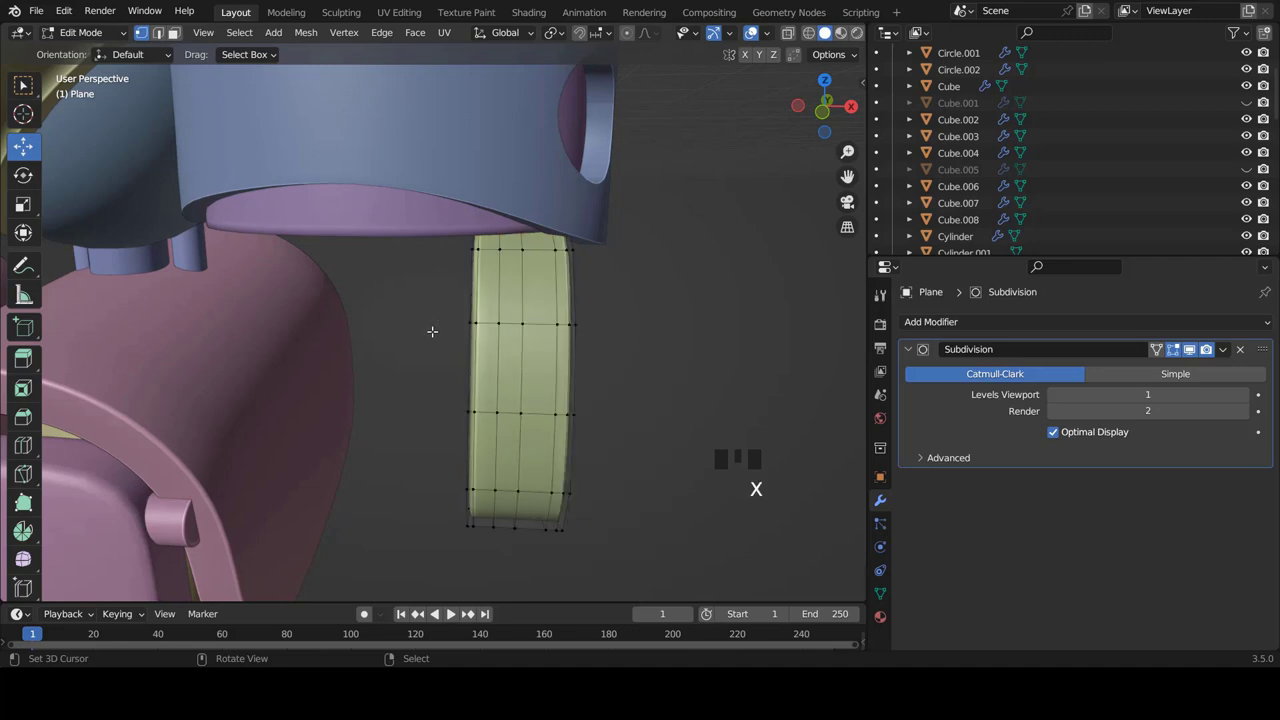
key(a)
key(s)
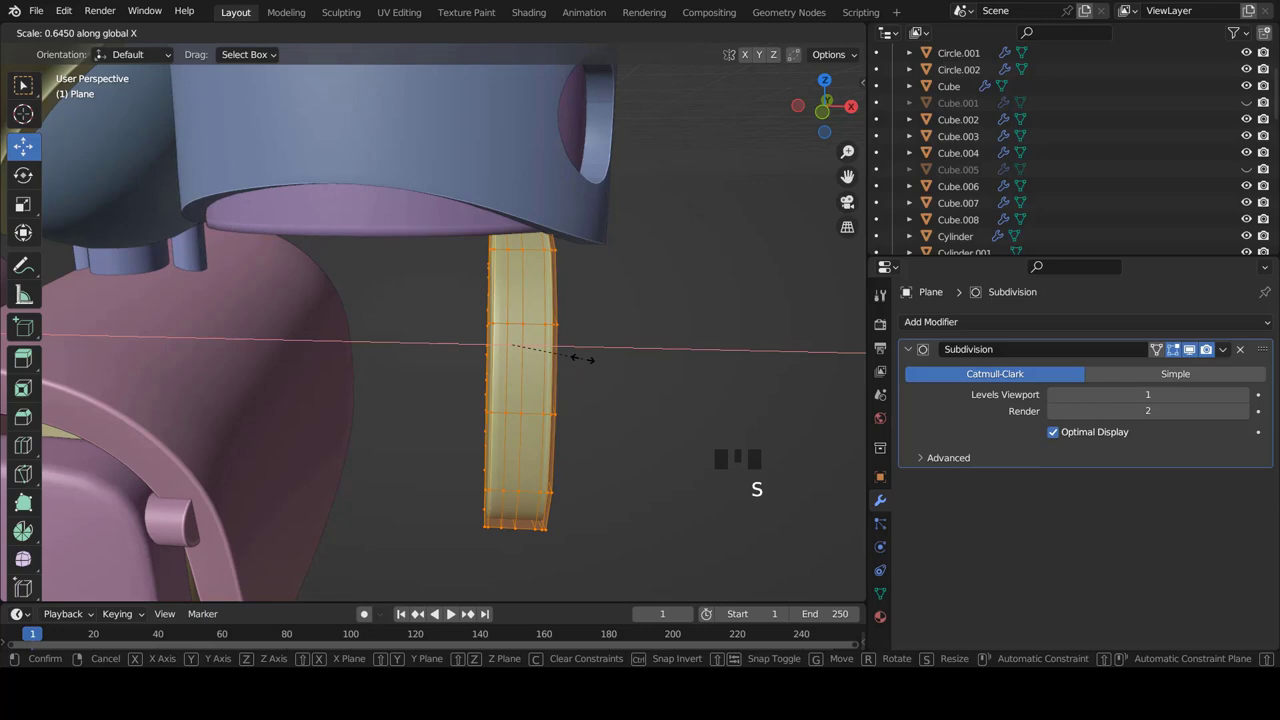
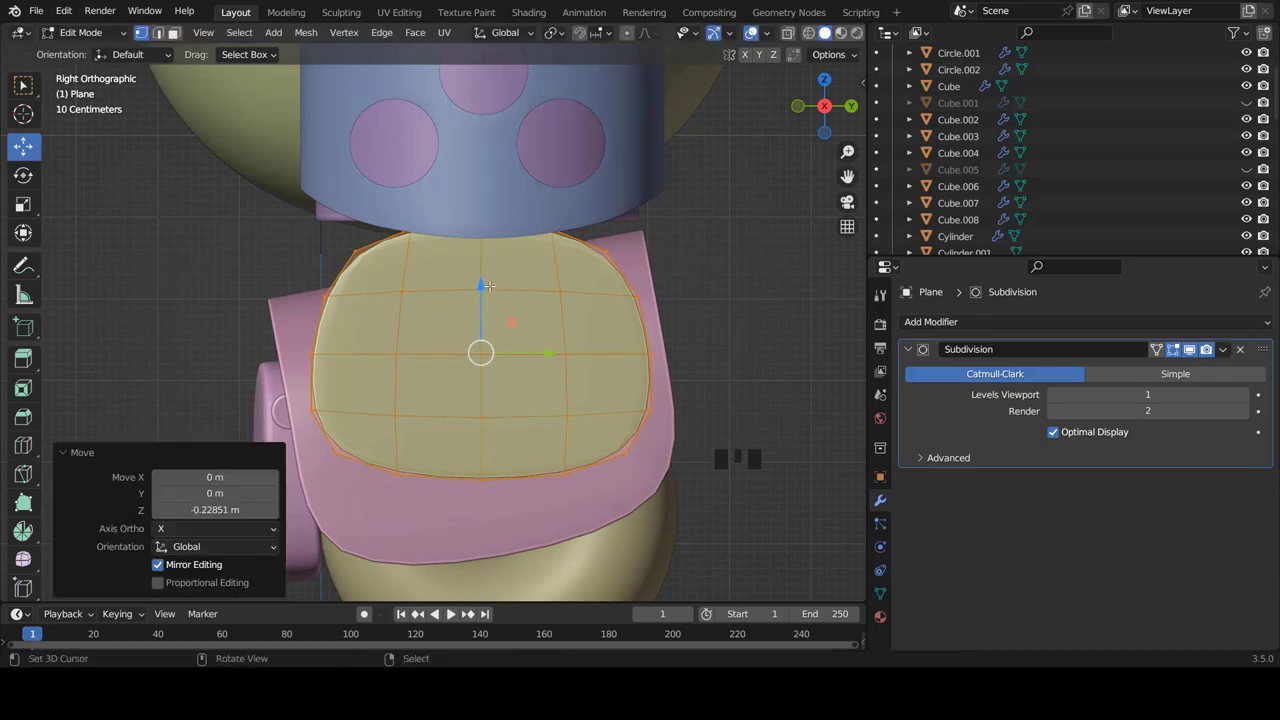
key(KP_1)
key(Tab)
scroll(down, 3)
middle_click(529, 330)
scroll(up, 3)
Bend the plate's edge loops with proportional editing so it curves along the body
key(Tab)
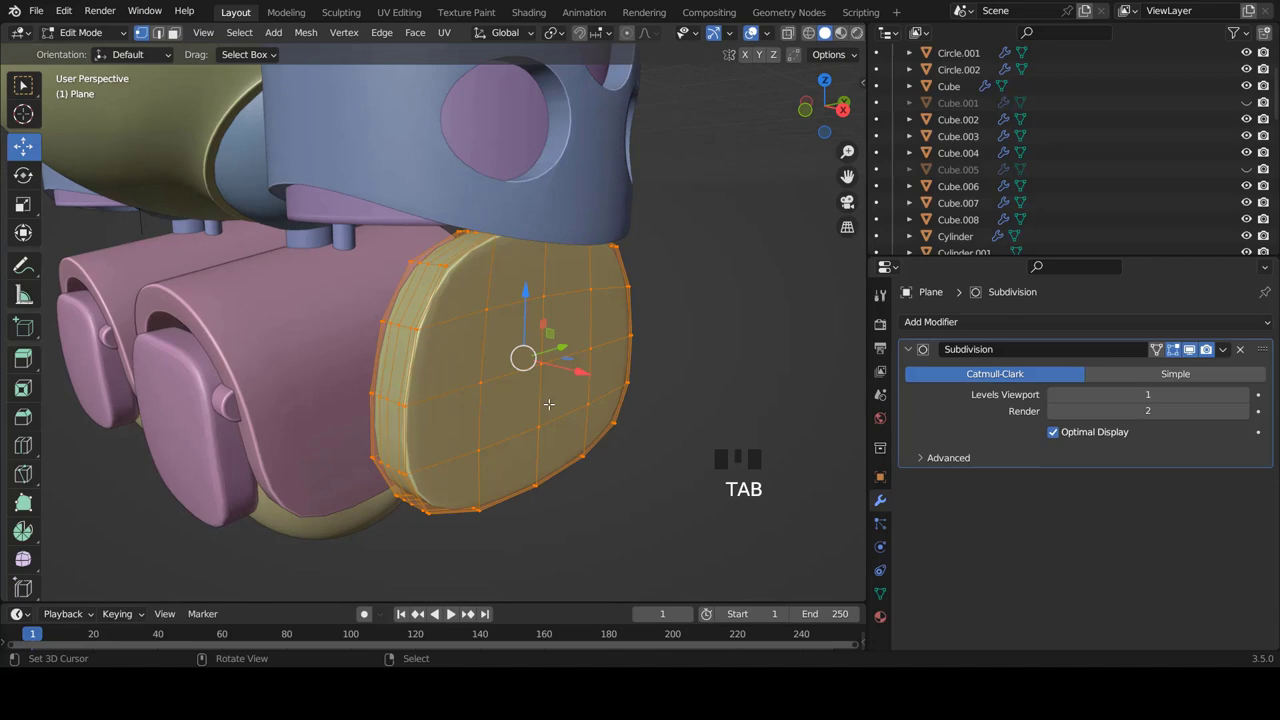
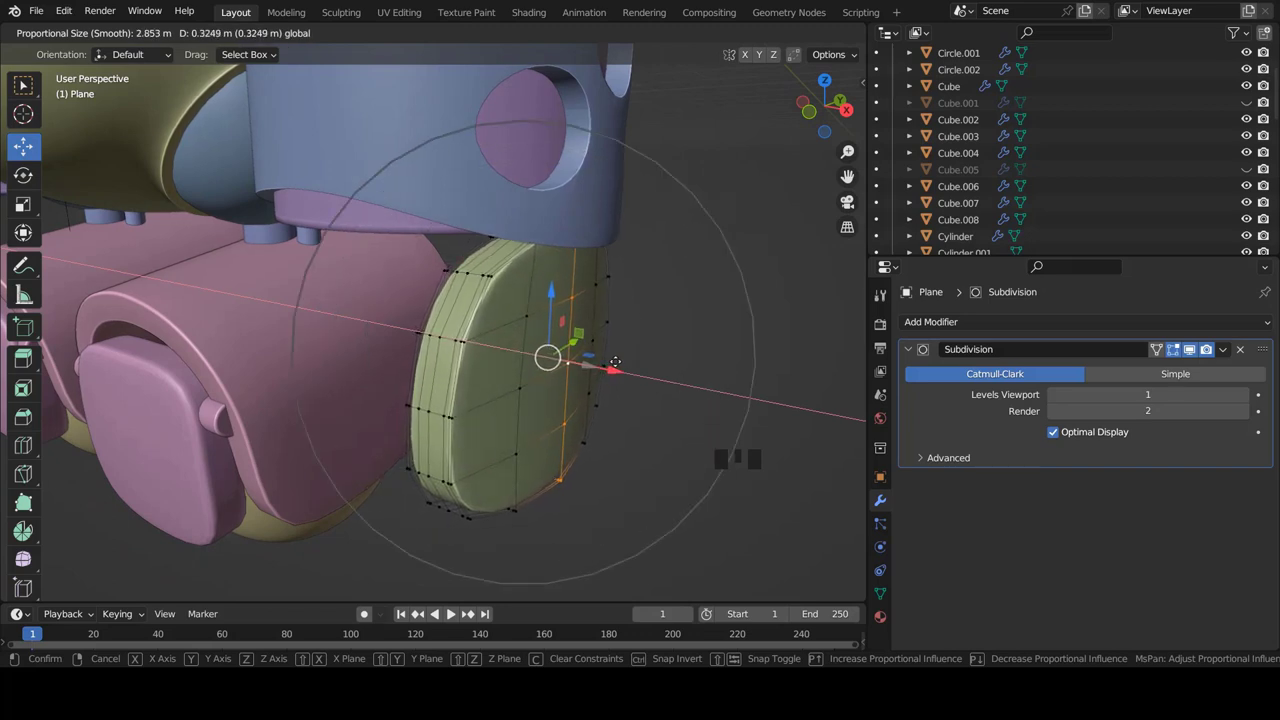
key(Tab)
scroll(down, 3)
drag(561, 336, 489, 428)
drag(529, 334, 371, 385)
key(KP_1)
scroll(down, 3)
scroll(up, 3)
scroll(up, 3)
right_click(401, 301)
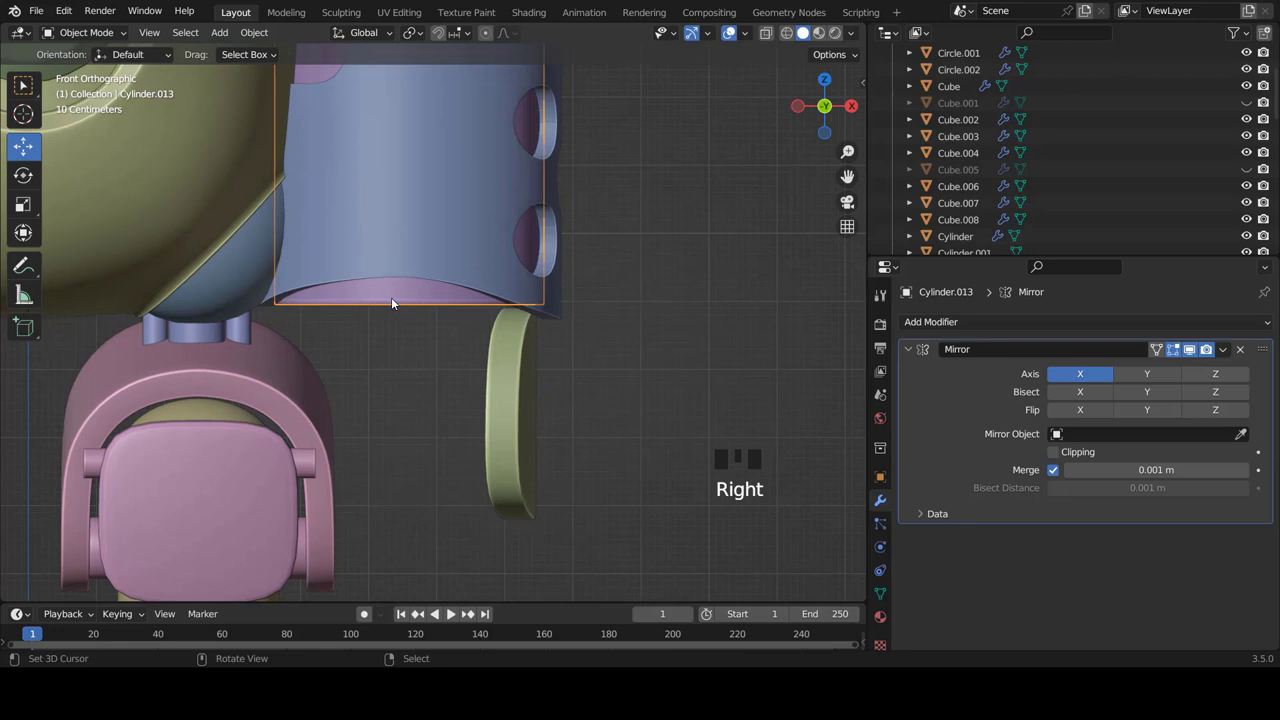
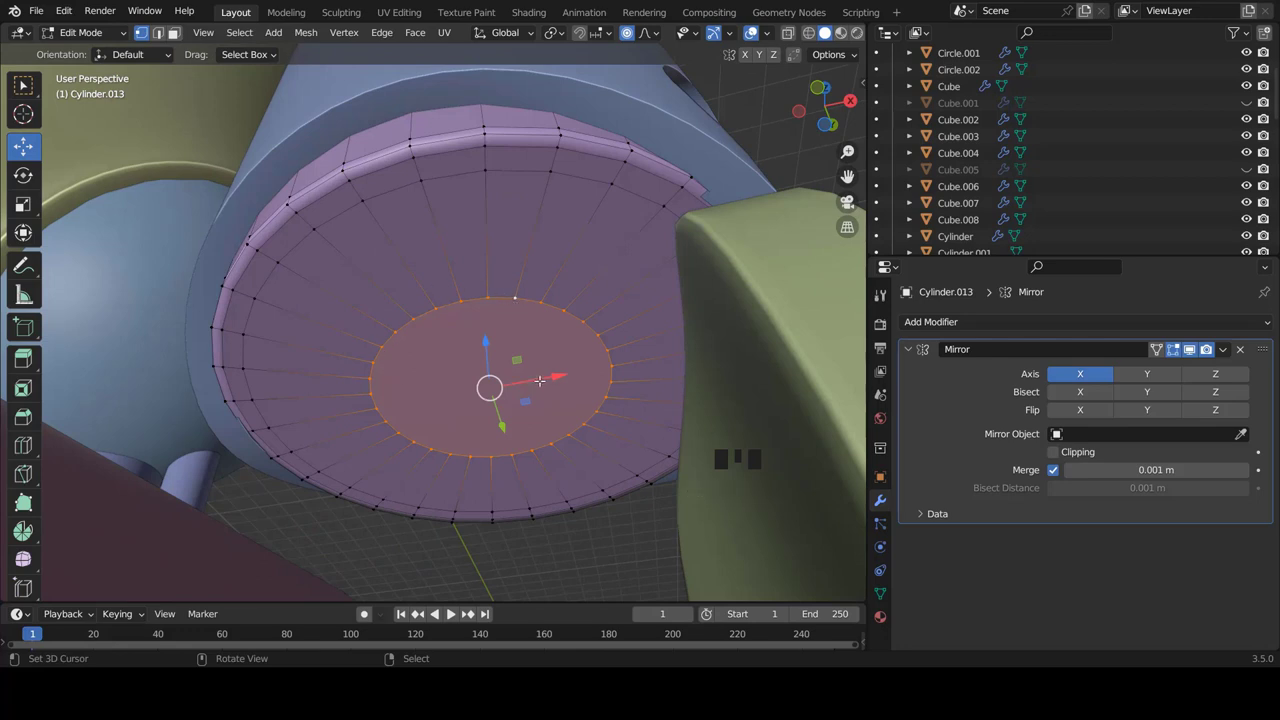
Shrink the inner ring on the pod's underside with proportional editing turned off
key(s)
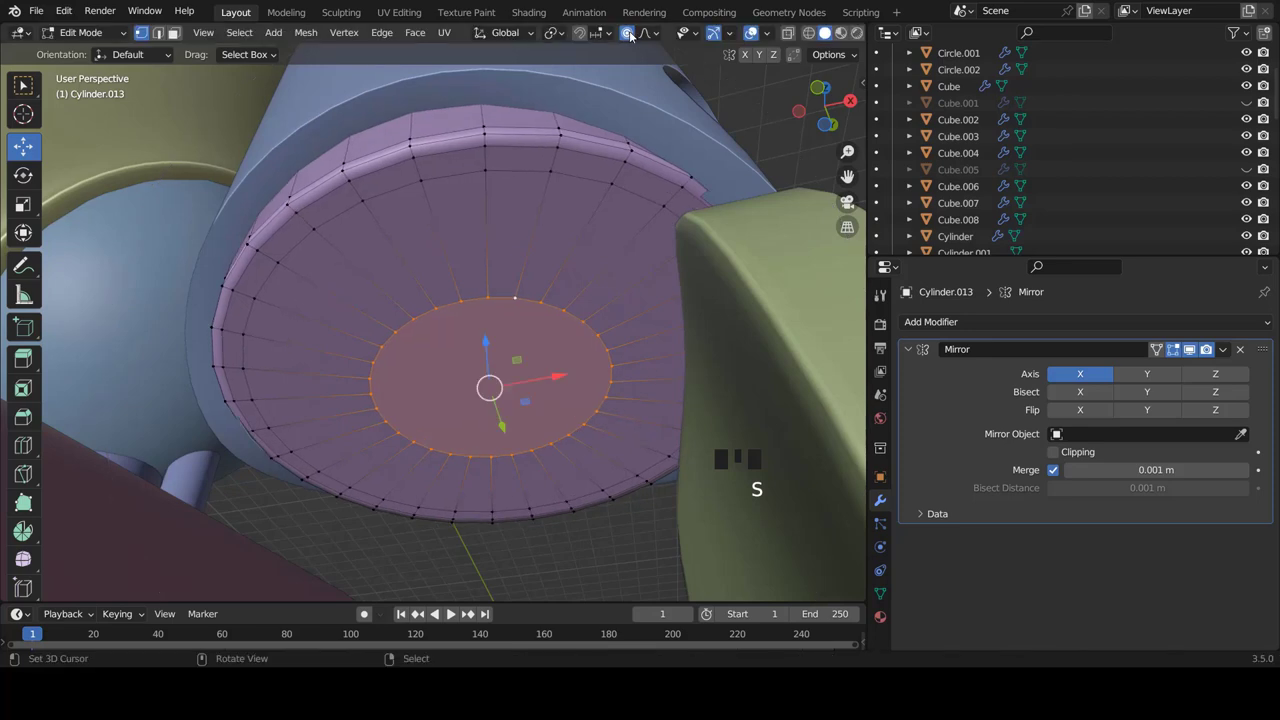
click(635, 34)
key(s)
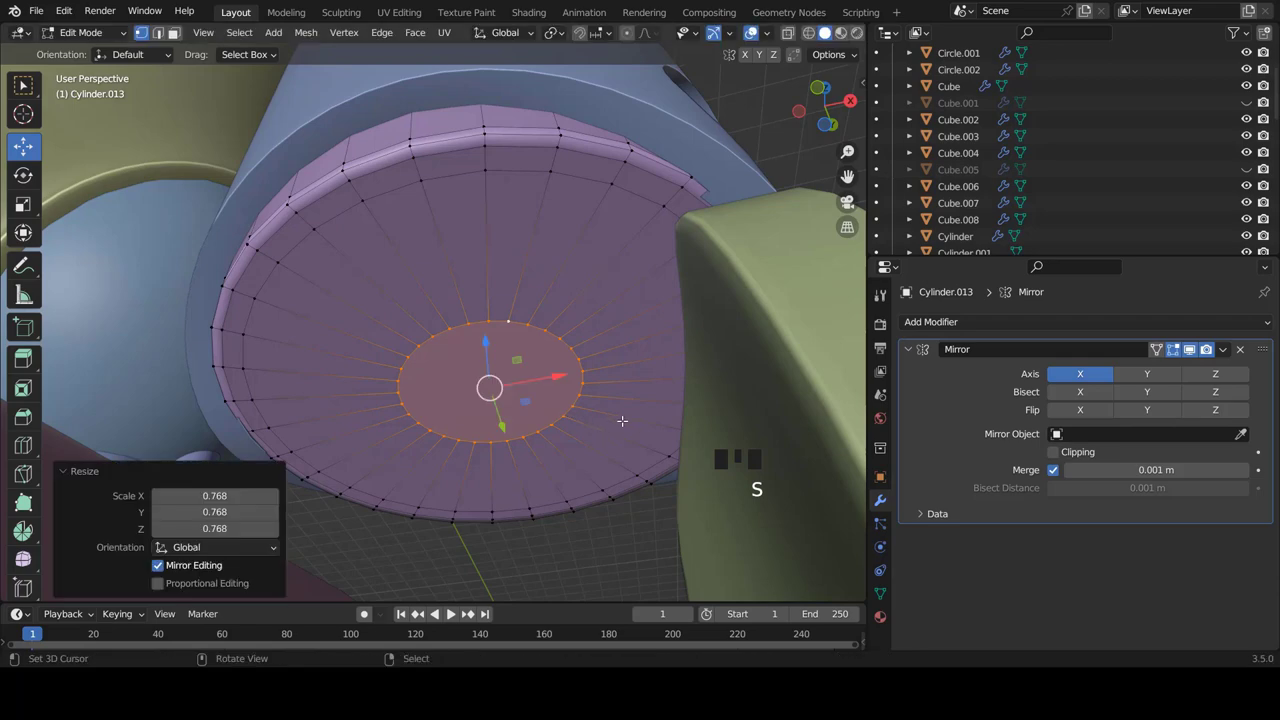
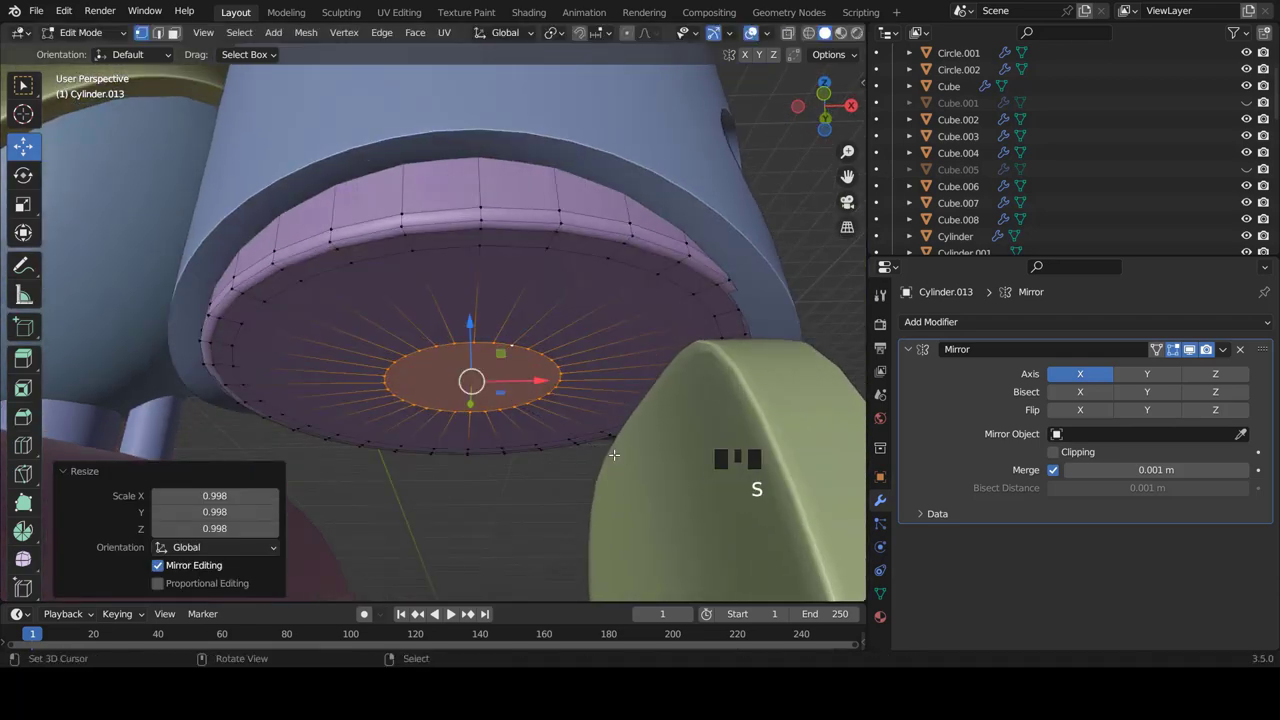
key(KP_1)
scroll(down, 3)
Extrude the ring down into a short peg and add an edge loop near its top
key(e)
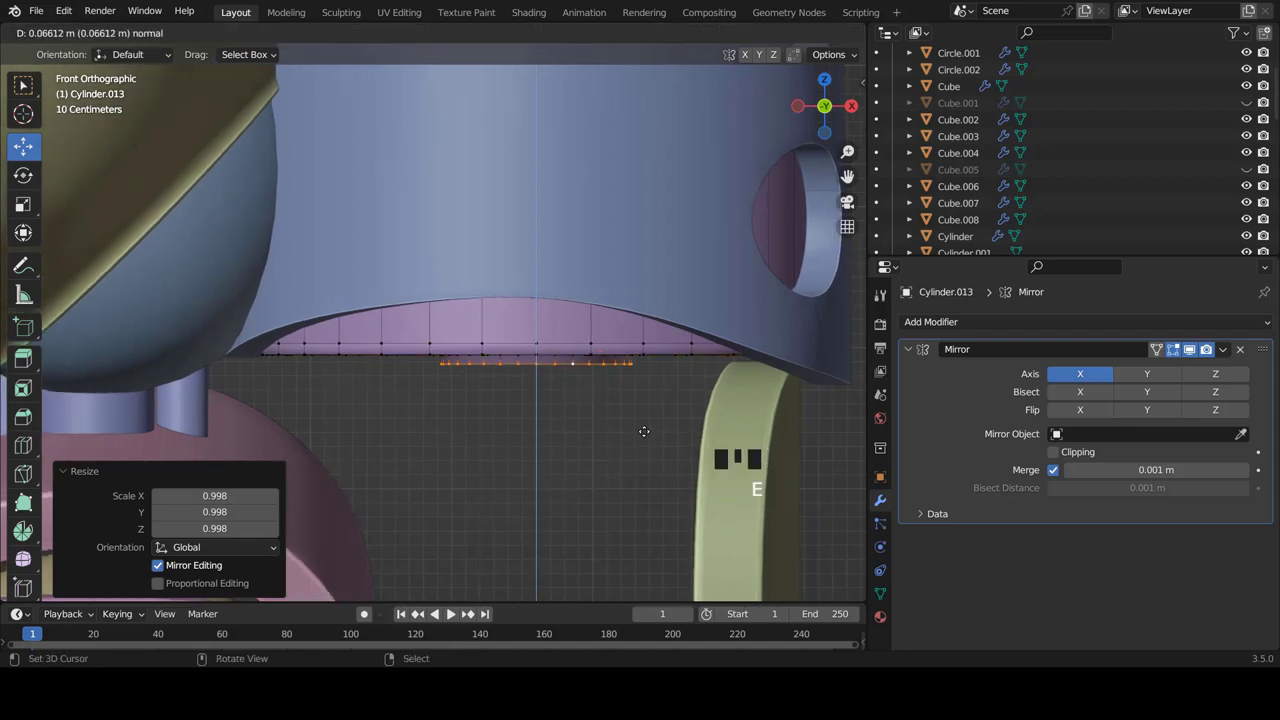
scroll(down, 3)
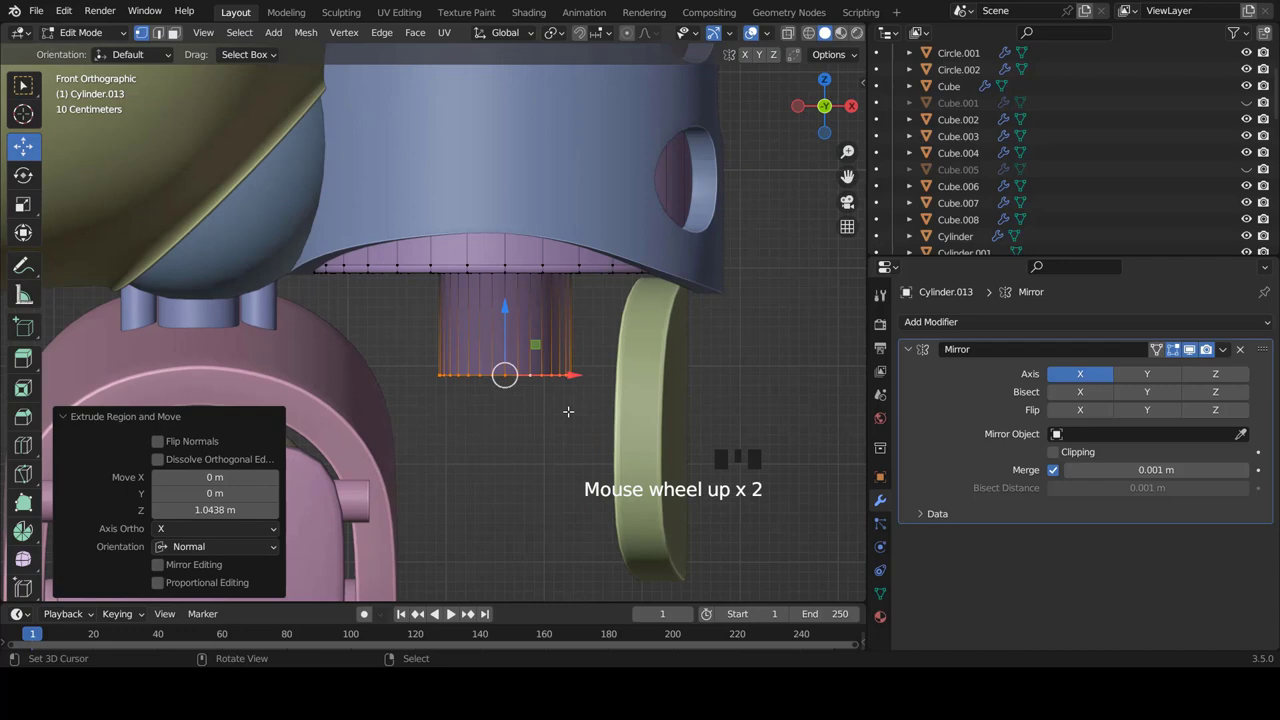
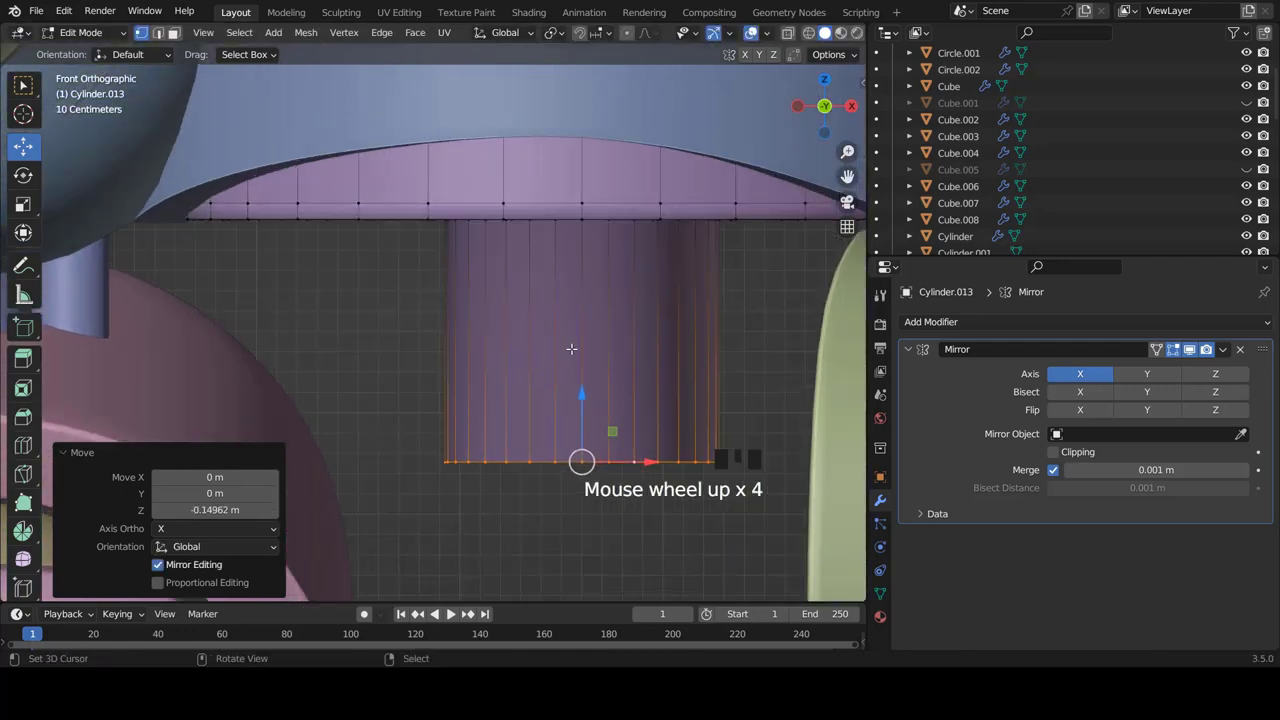
key(ctrl+r)
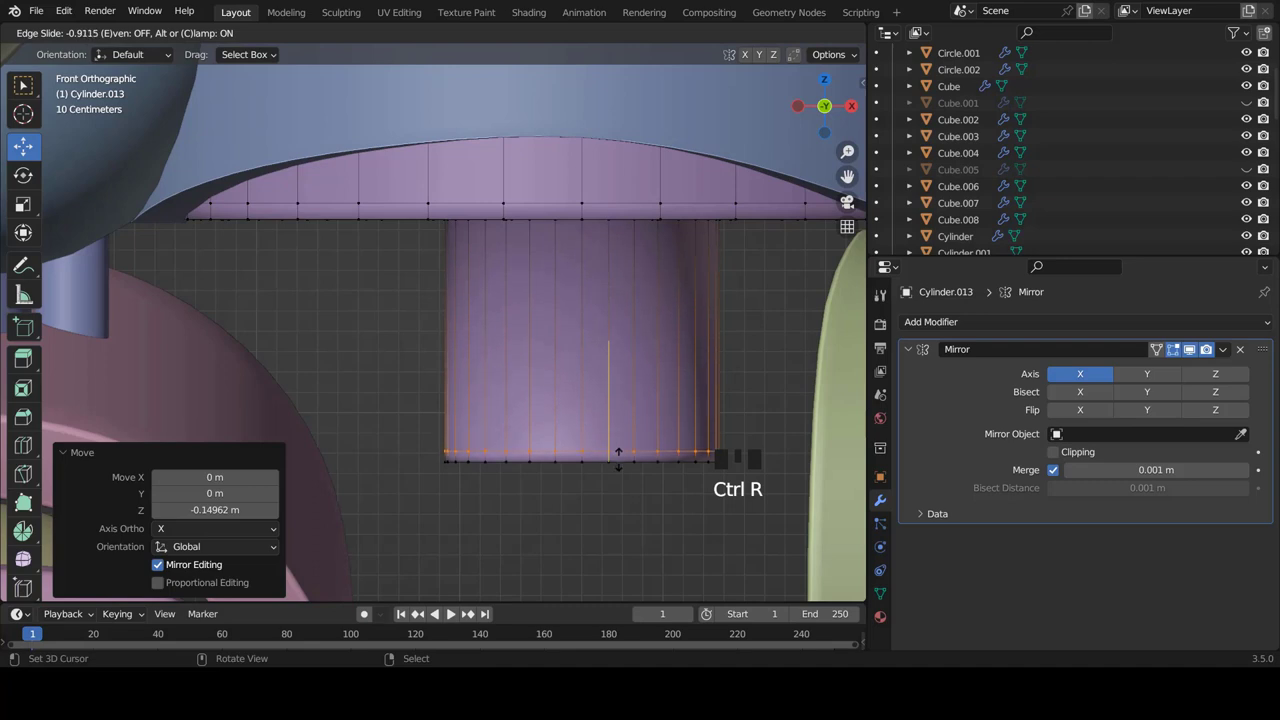
key(ctrl+r)
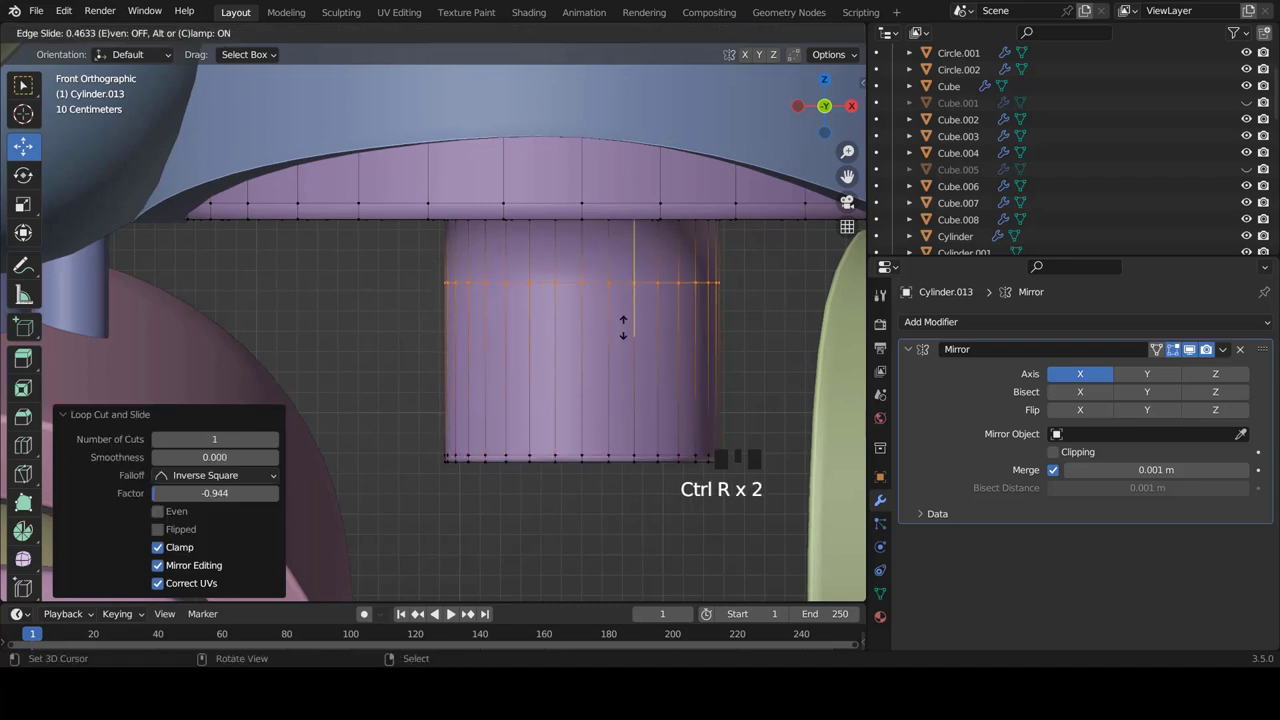
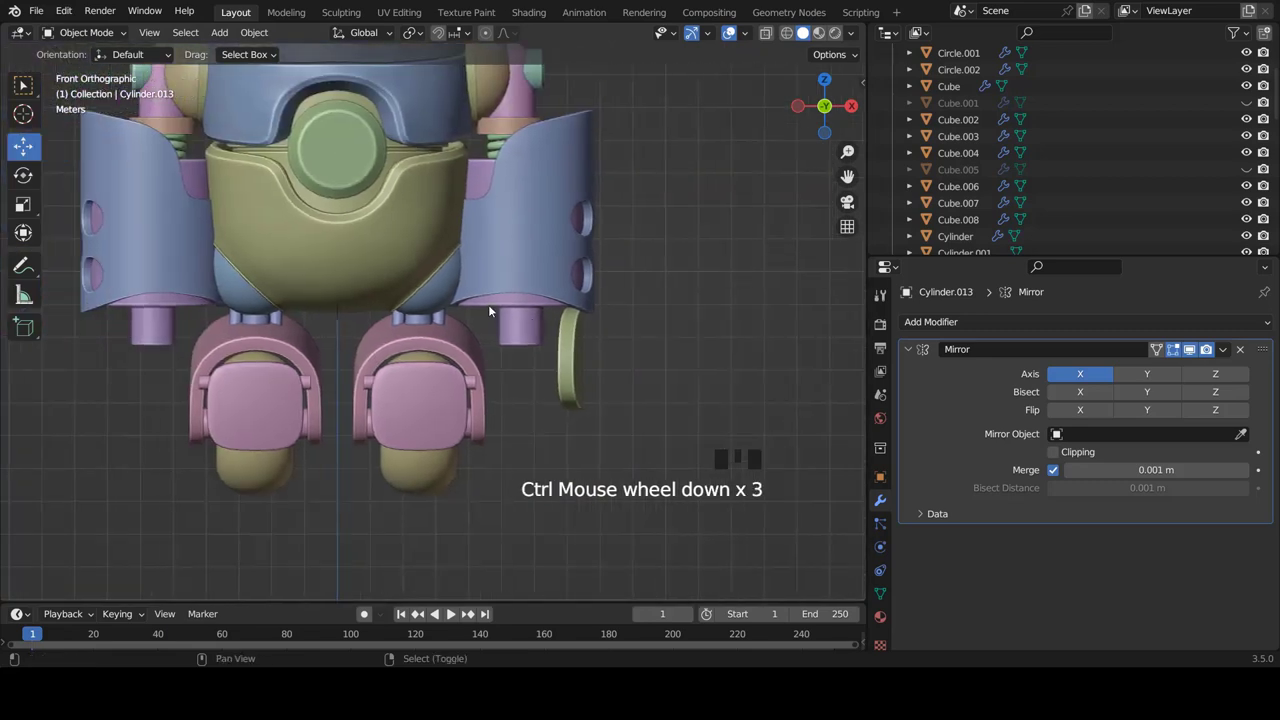
Add a cube and move it down beside the leg below the side pod
scroll(down, 3)
scroll(up, 3)
key(shift+a)
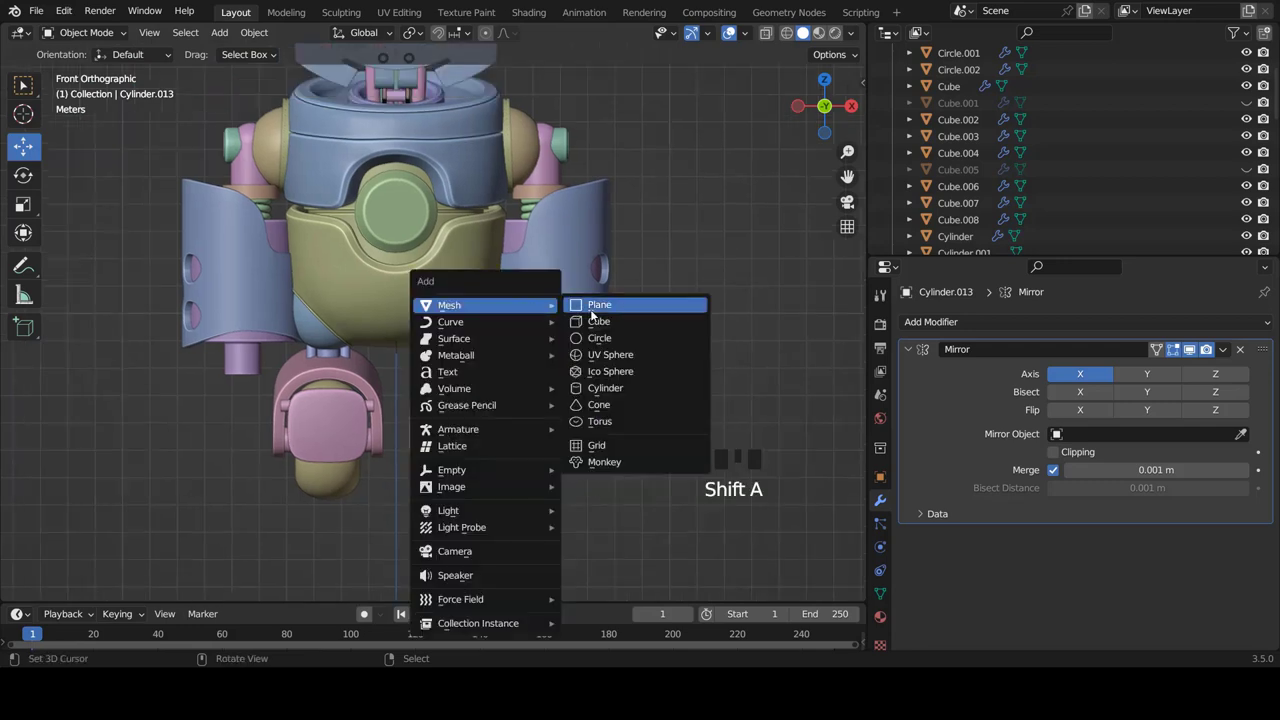
key(Tab)
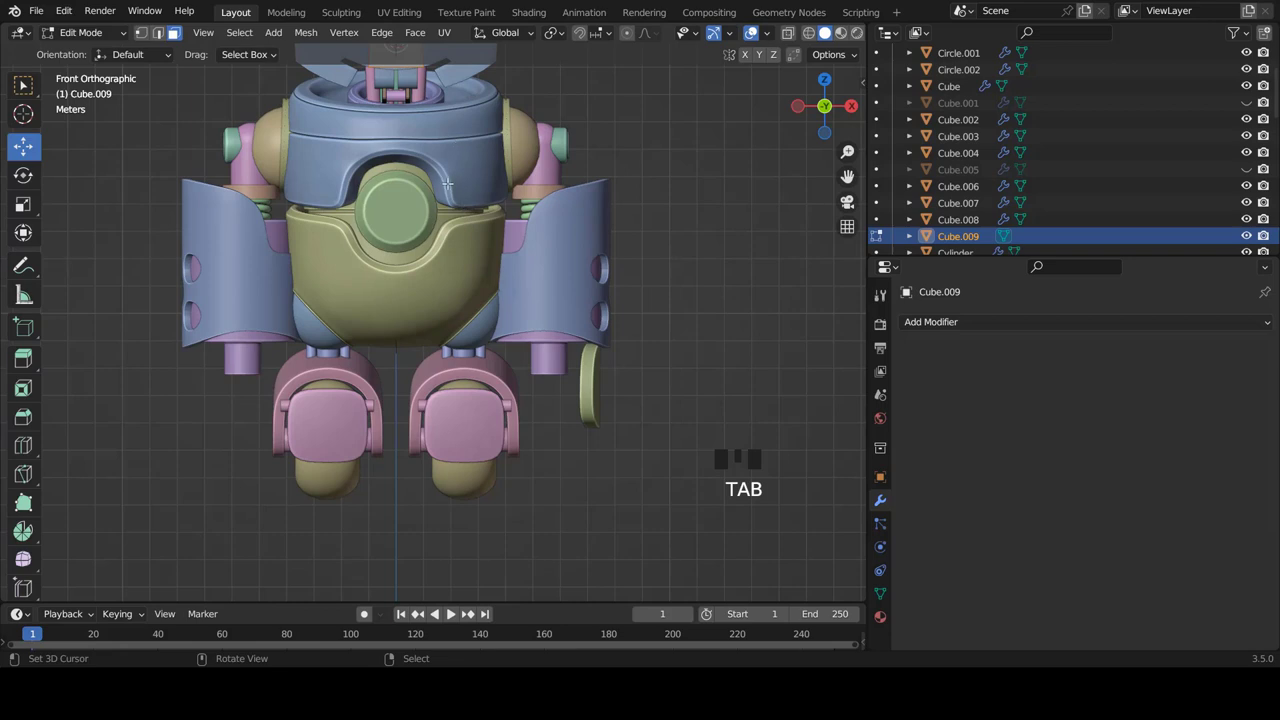
key(g)
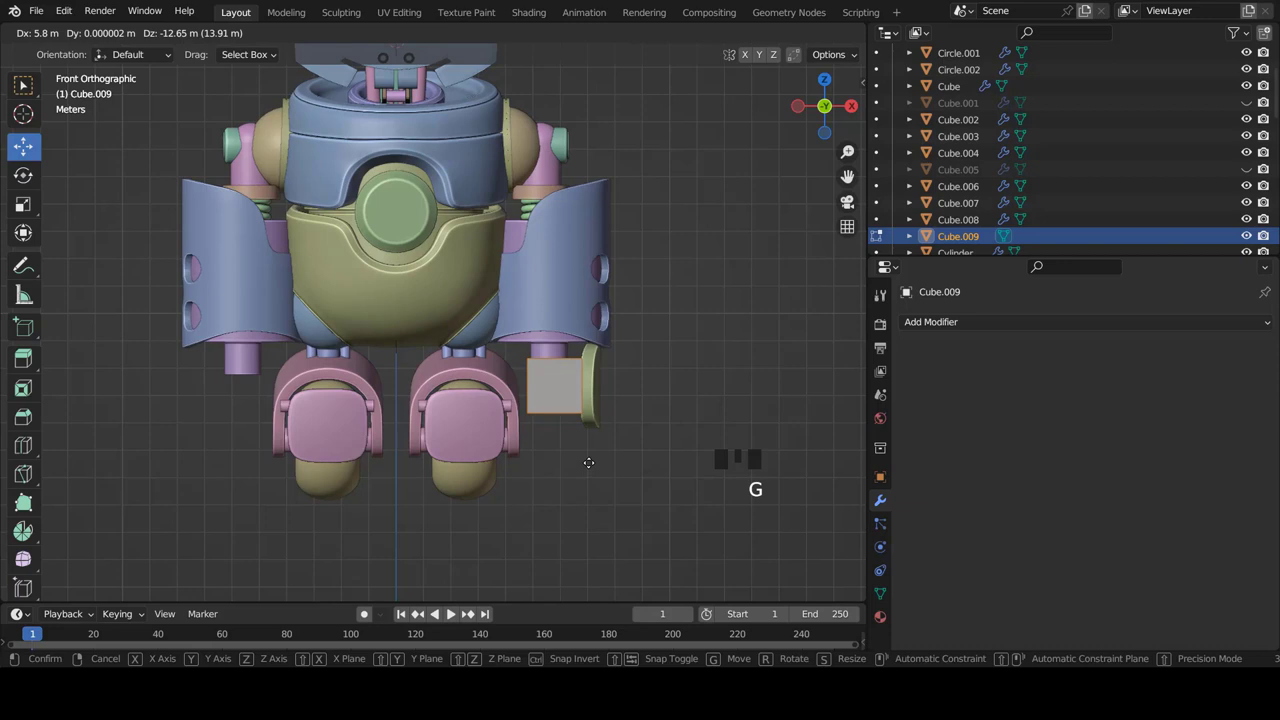
scroll(up, 3)
scroll(down, 3)
scroll(up, 3)
Switch selection mode and squash the selected part vertically
key(ctrl+Tab)
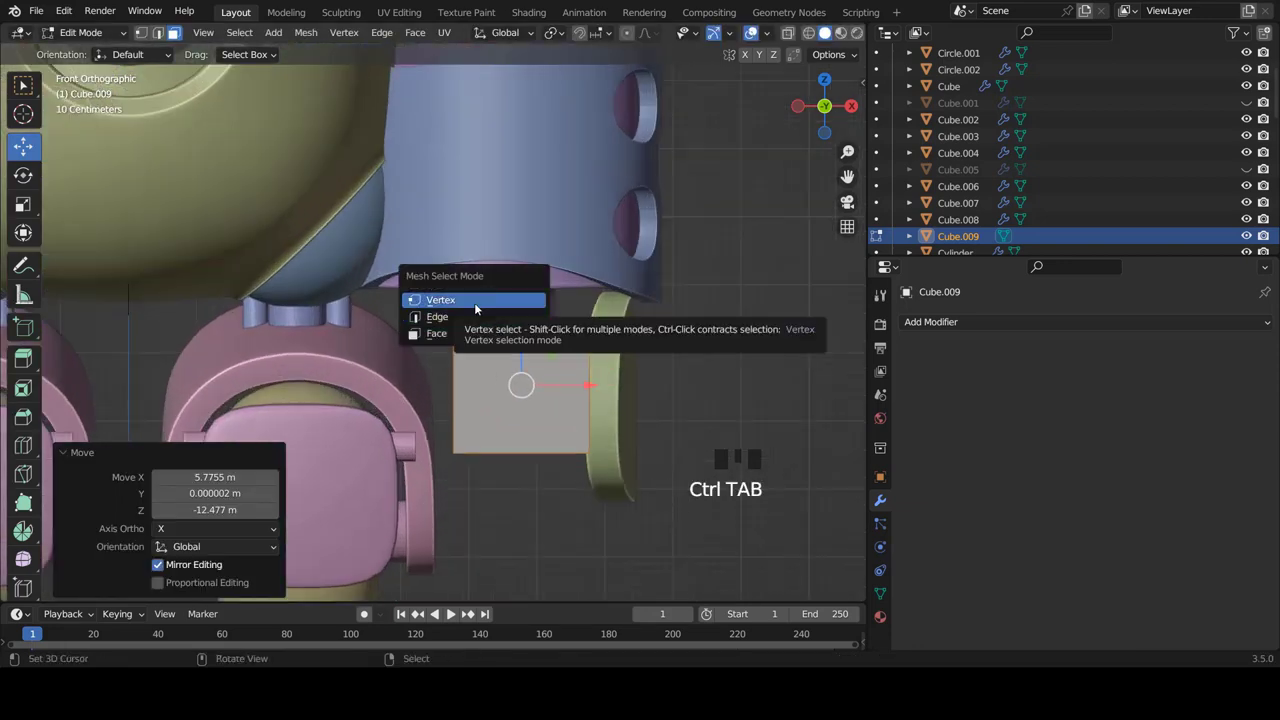
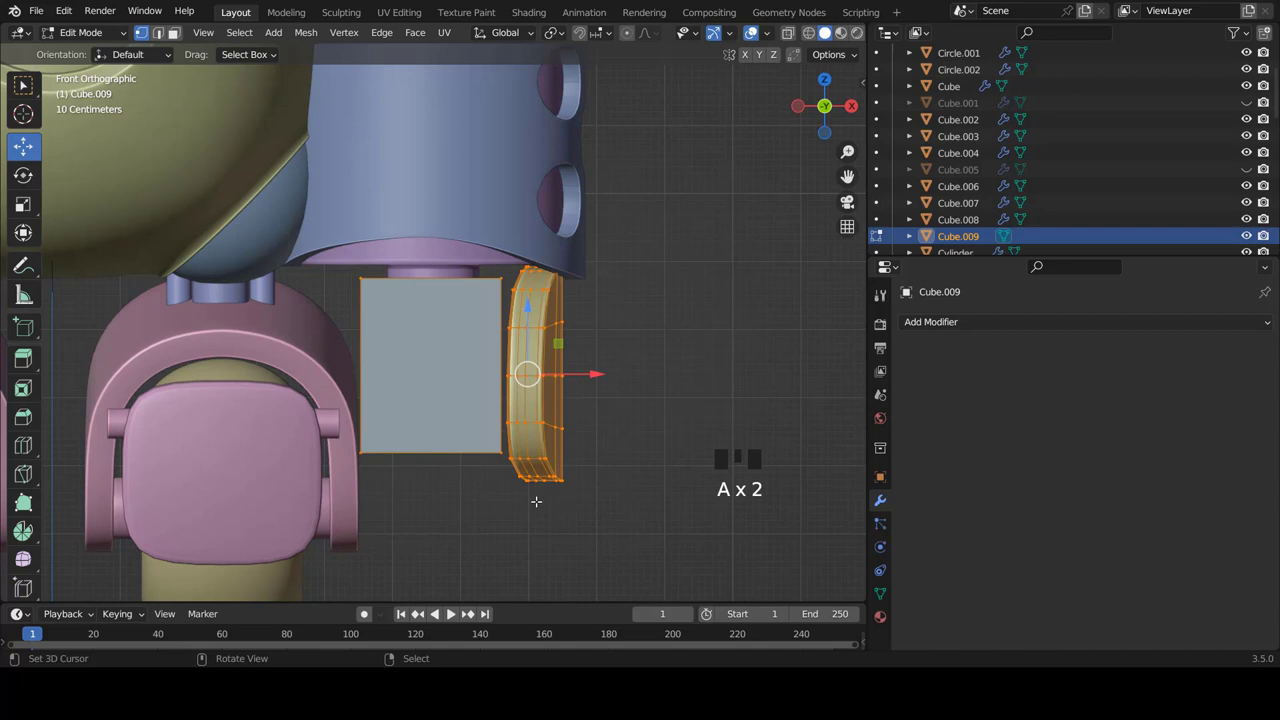
key(s)
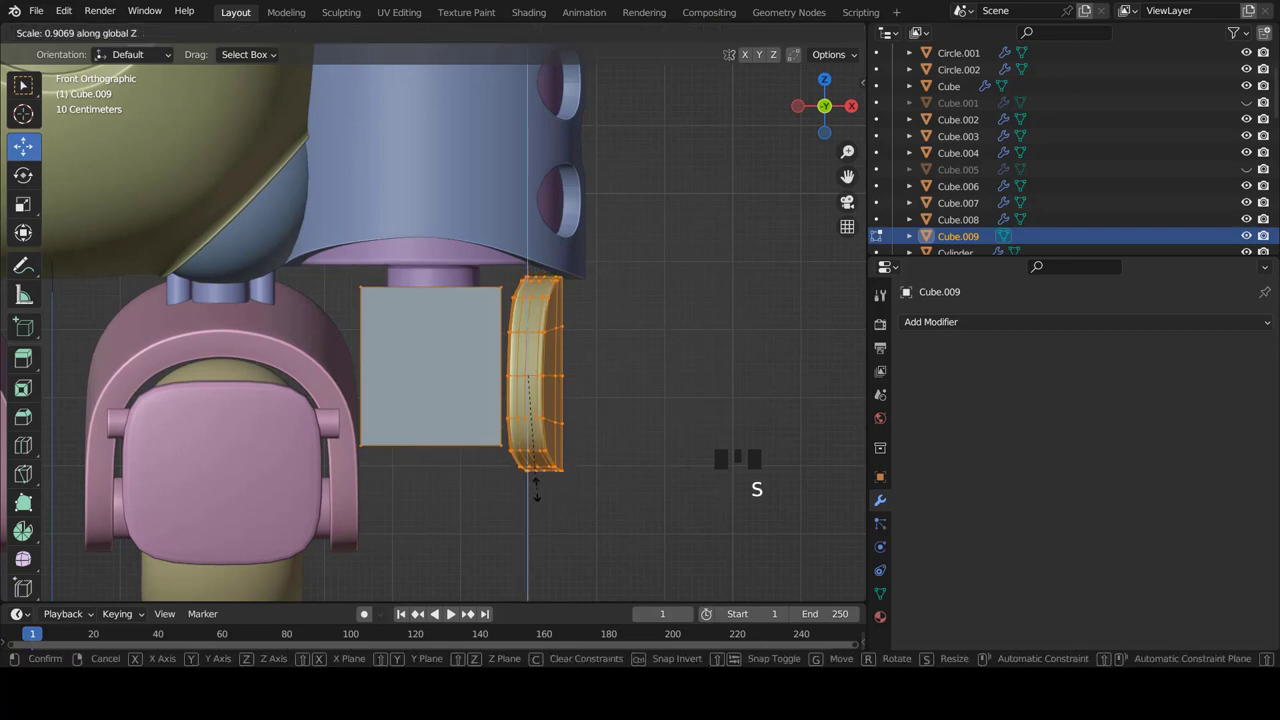
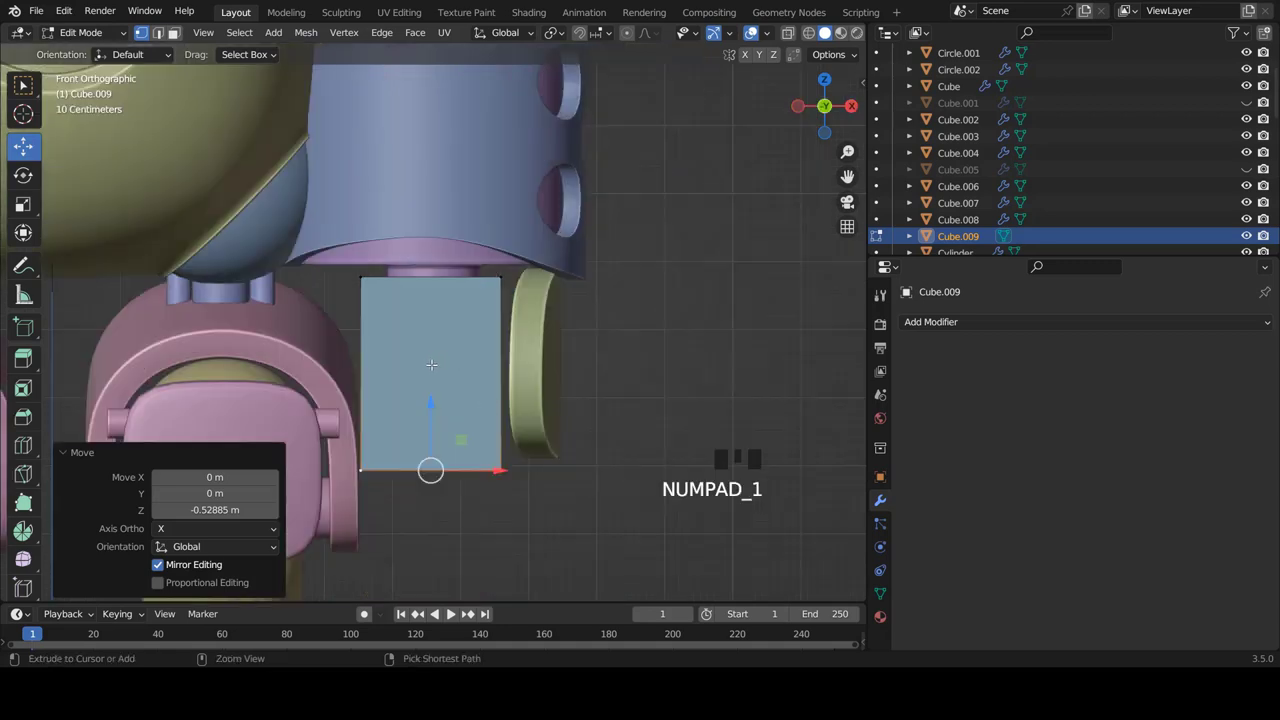
Add a centred vertical edge loop through the lengthened box and return to Object Mode
key(ctrl+r)
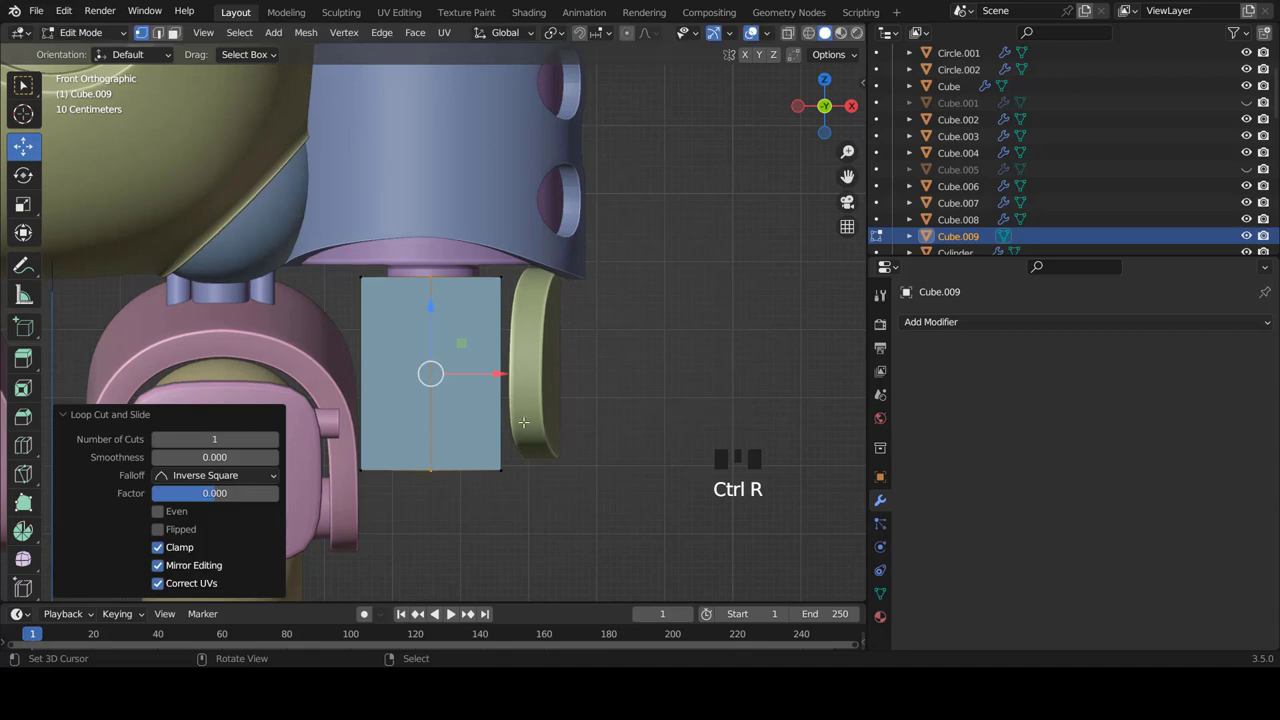
key(ctrl+r)
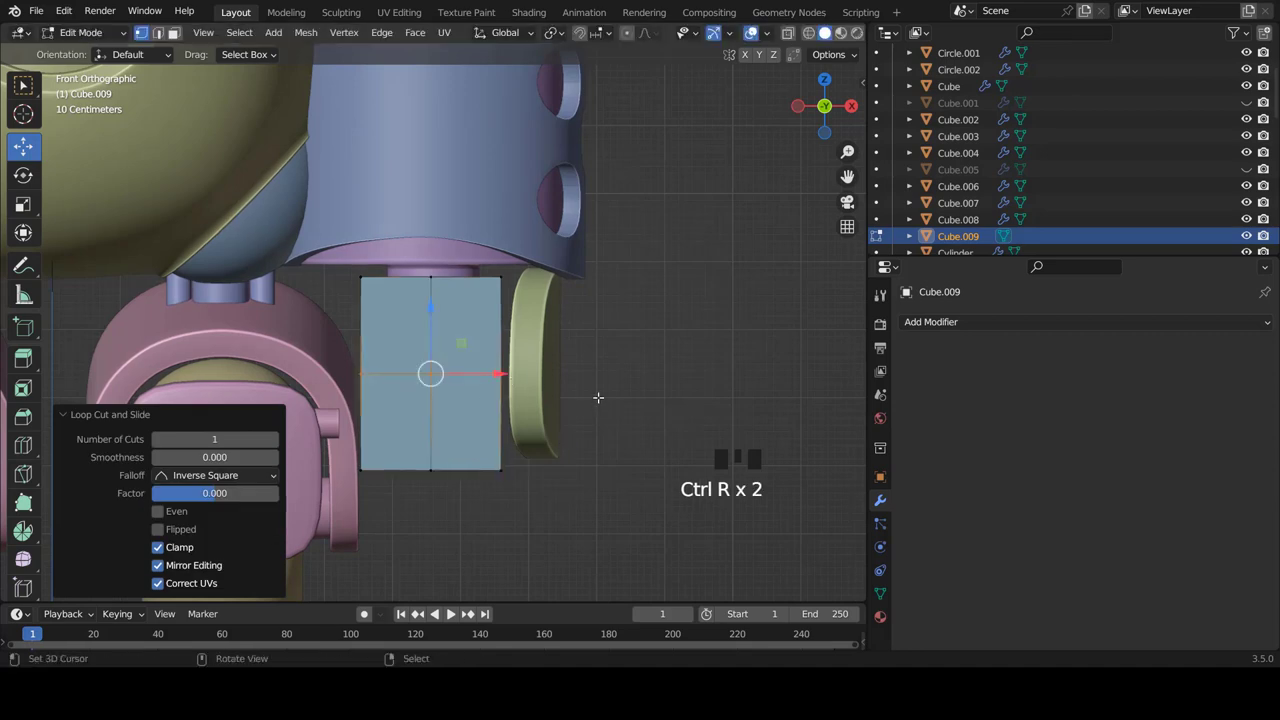
key(Tab)
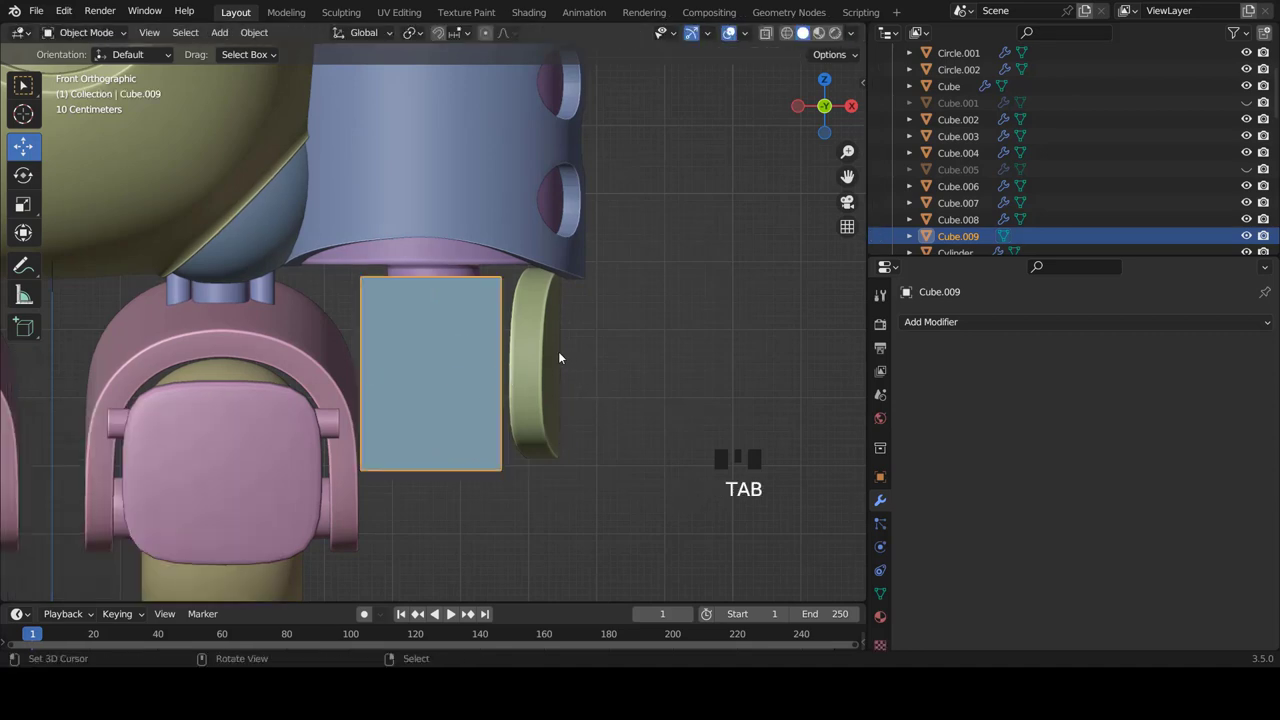
Isolate the blue joint block Cube.009 in front view and dissolve its extra edges
drag(930, 320, 581, 351)
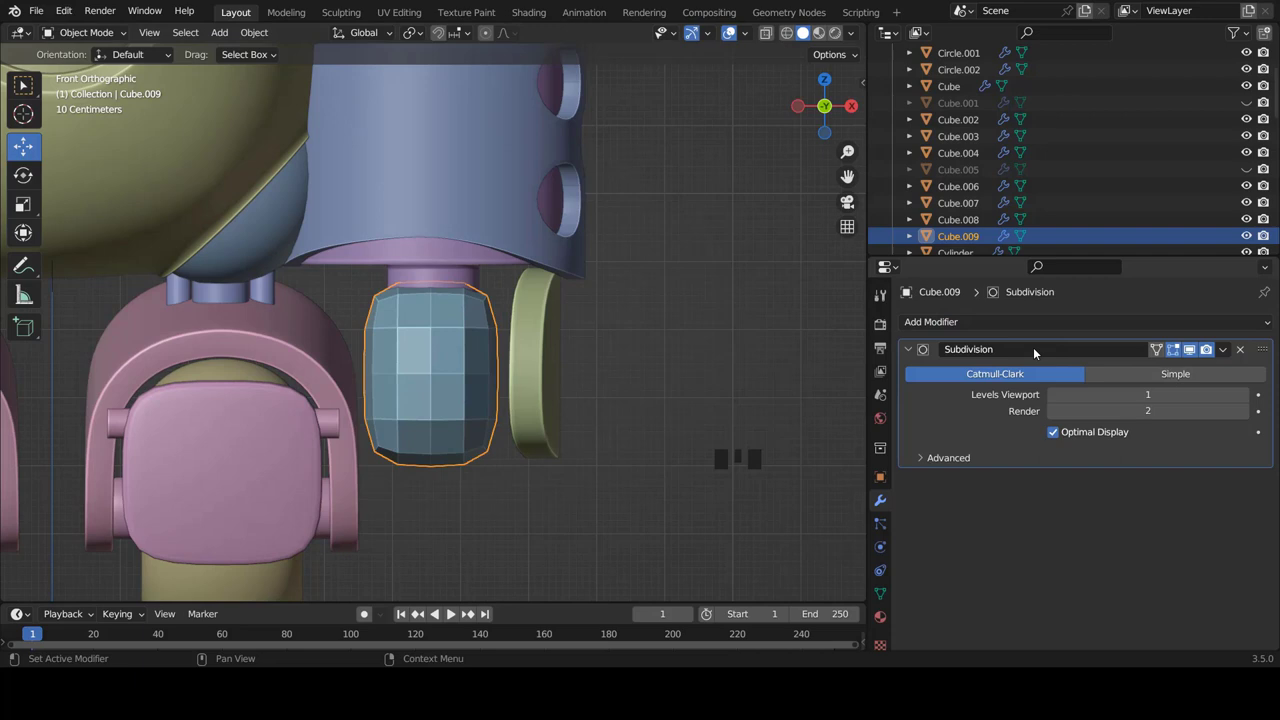
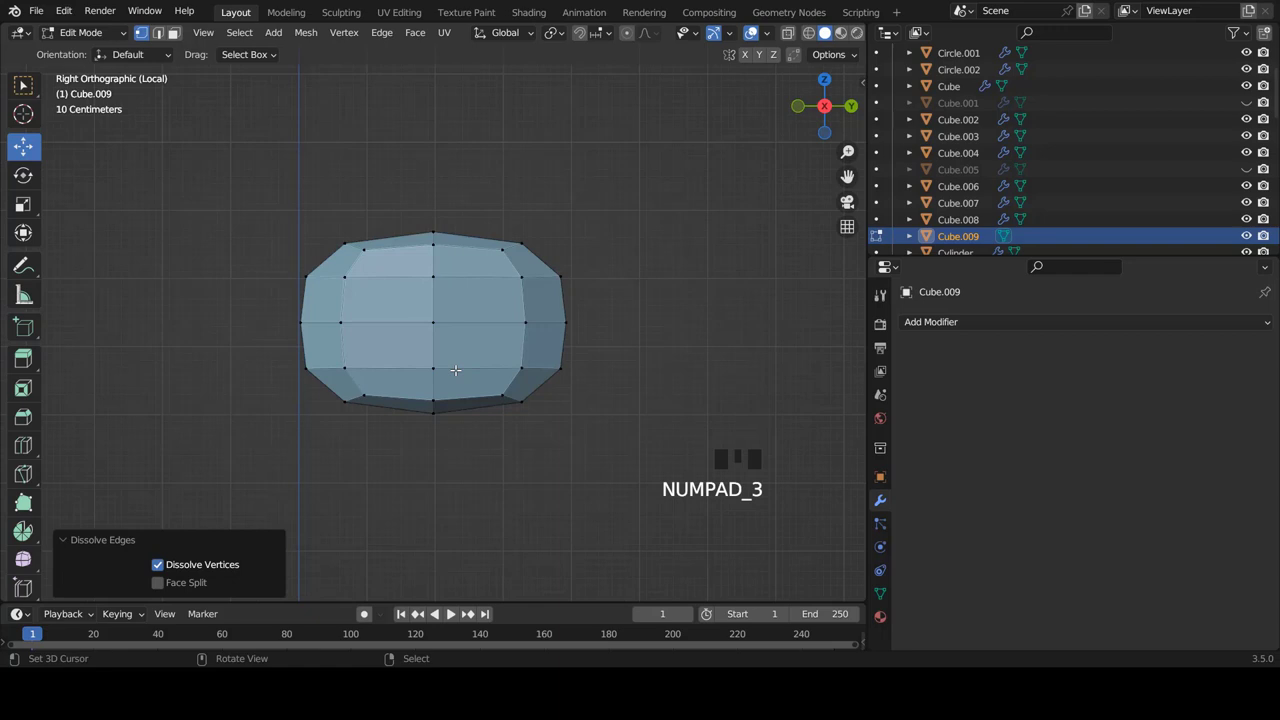
key(KP_1)
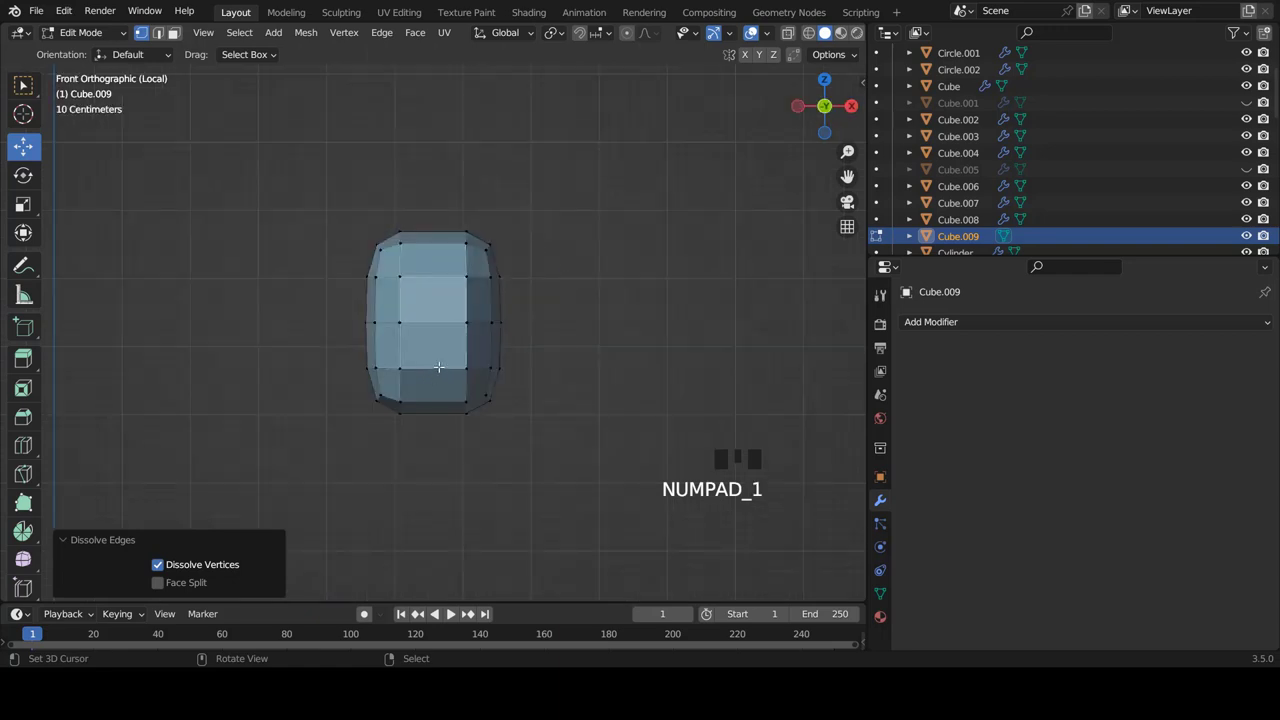
key(KP_1)
key(Tab)
drag(987, 322, 793, 460)
key(Tab)
Add an edge loop across the block and slide it toward the side to firm its shape
key(ctrl+r)
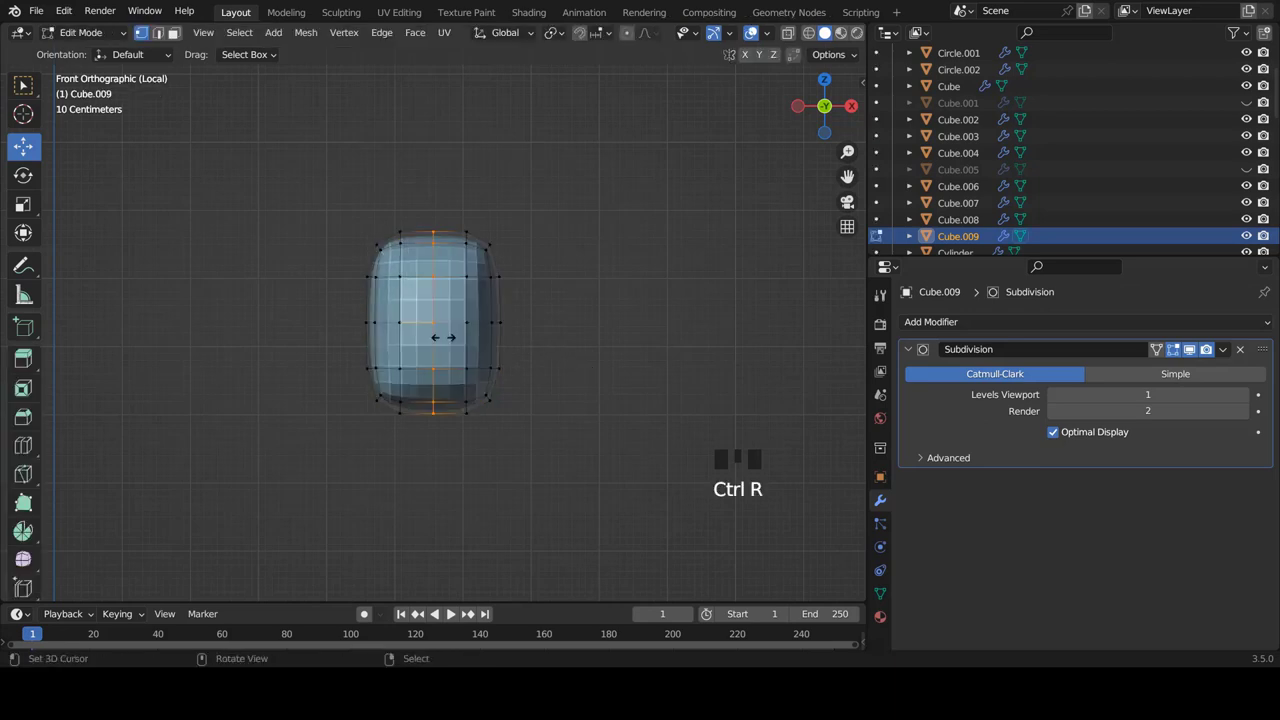
key(ctrl+r)
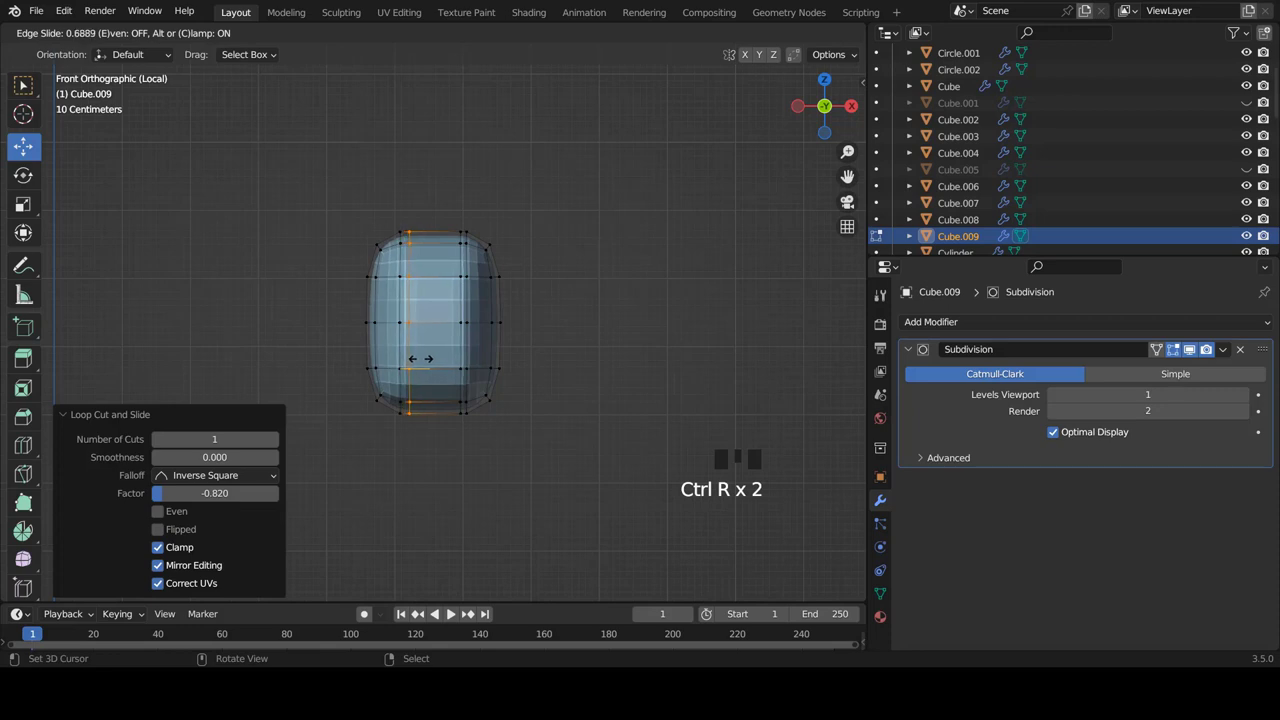
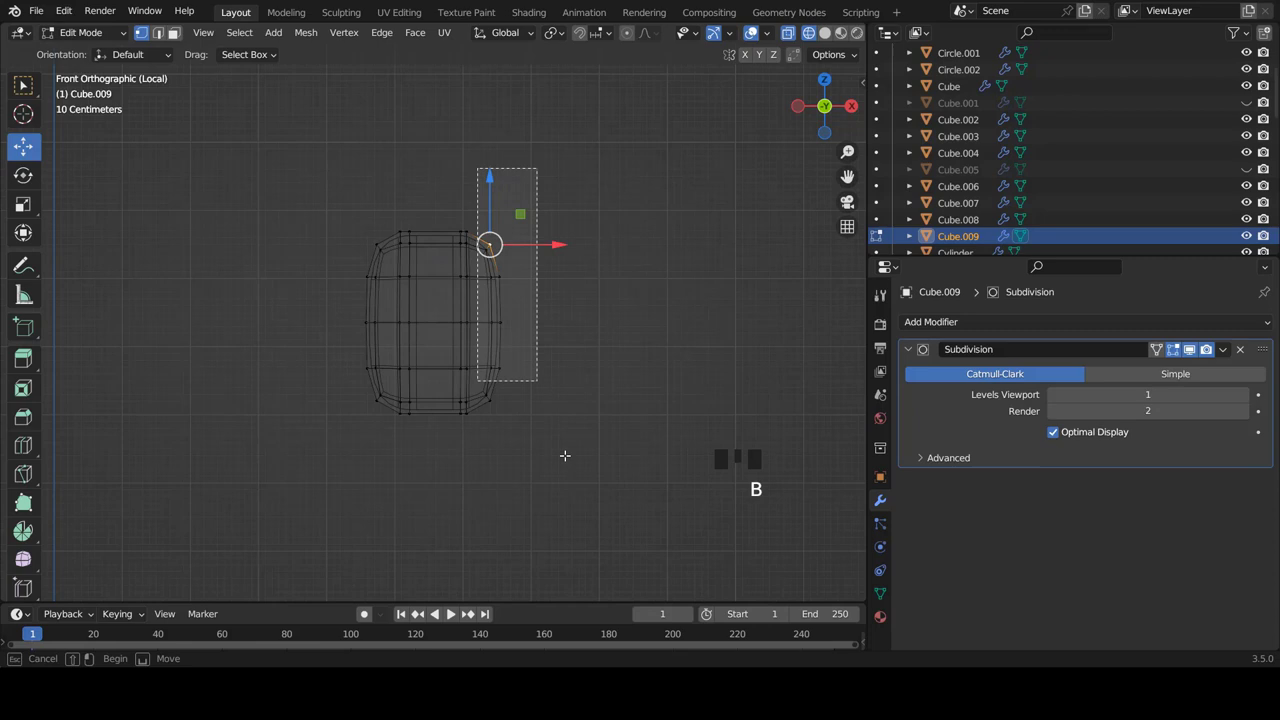
Scale the block's right and left side vertex columns to X 0 so each becomes a straight edge
key(s)
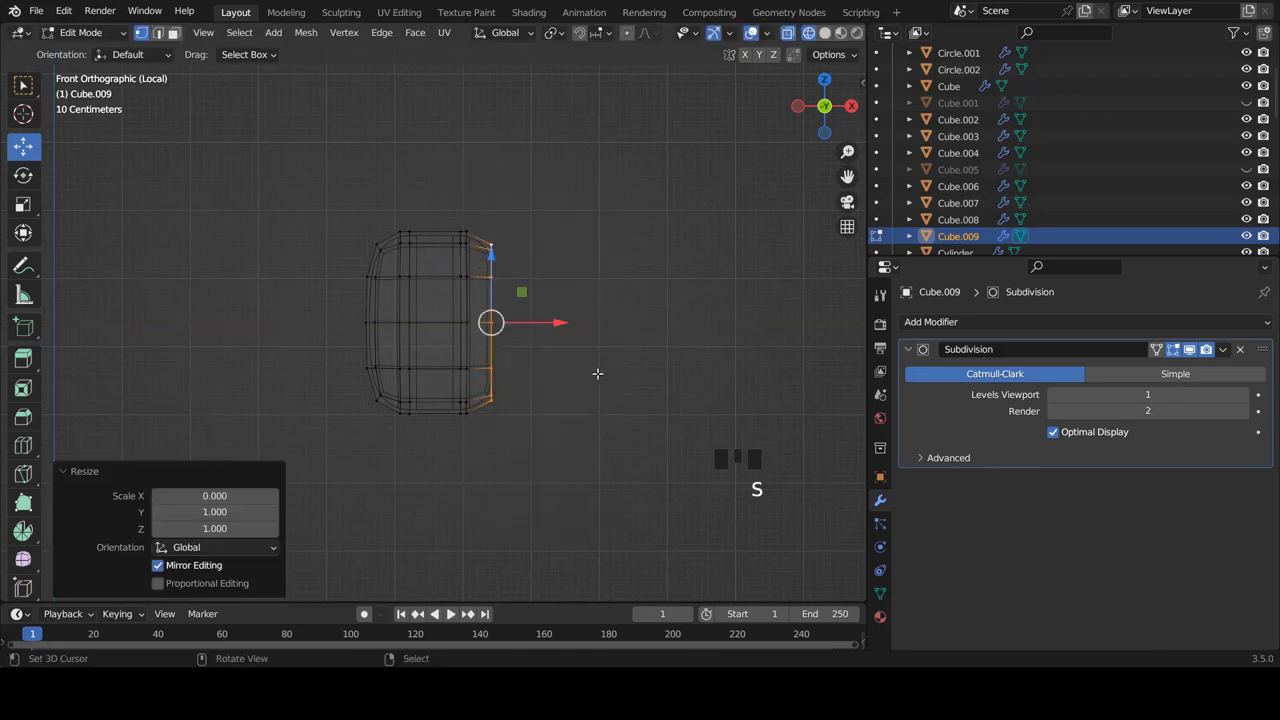
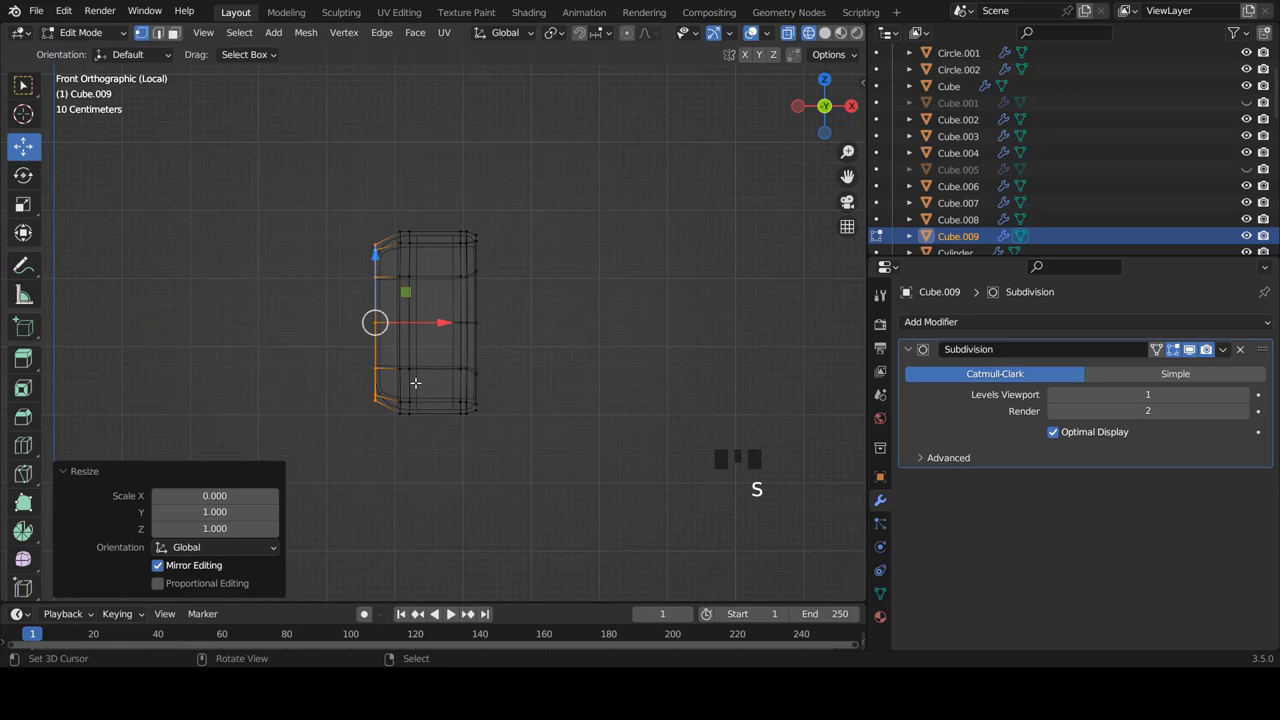
key(s)
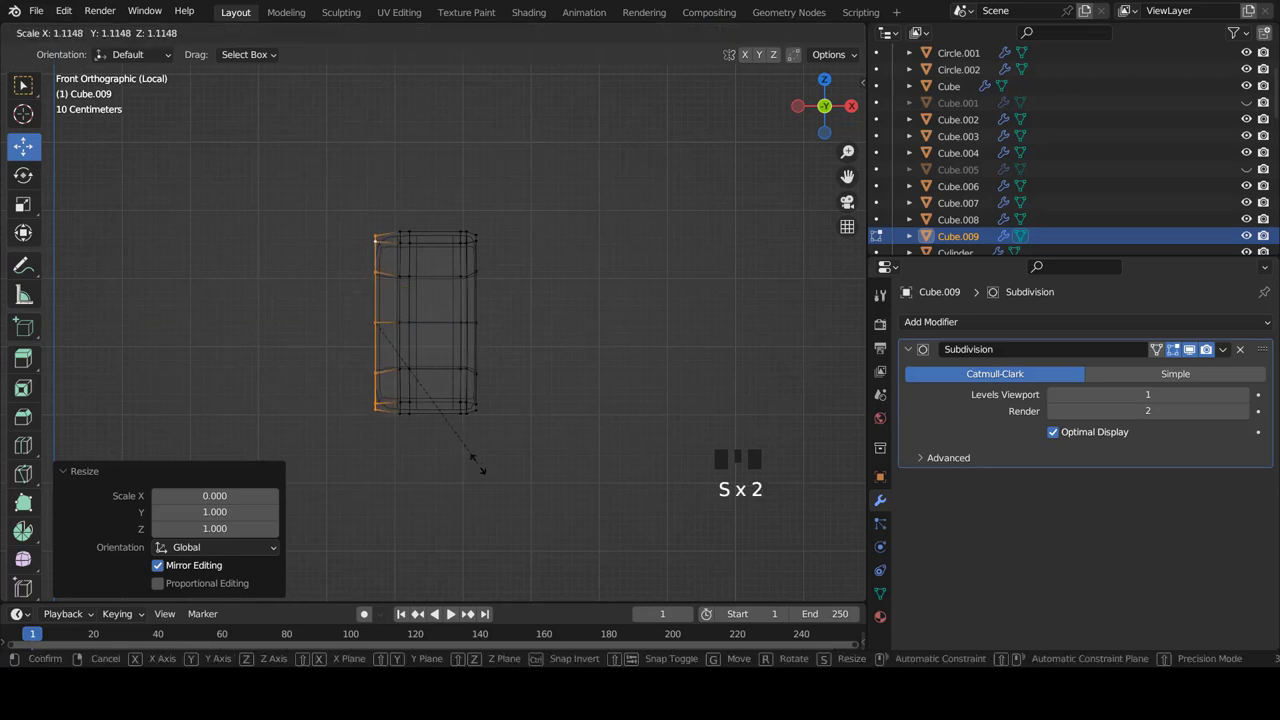
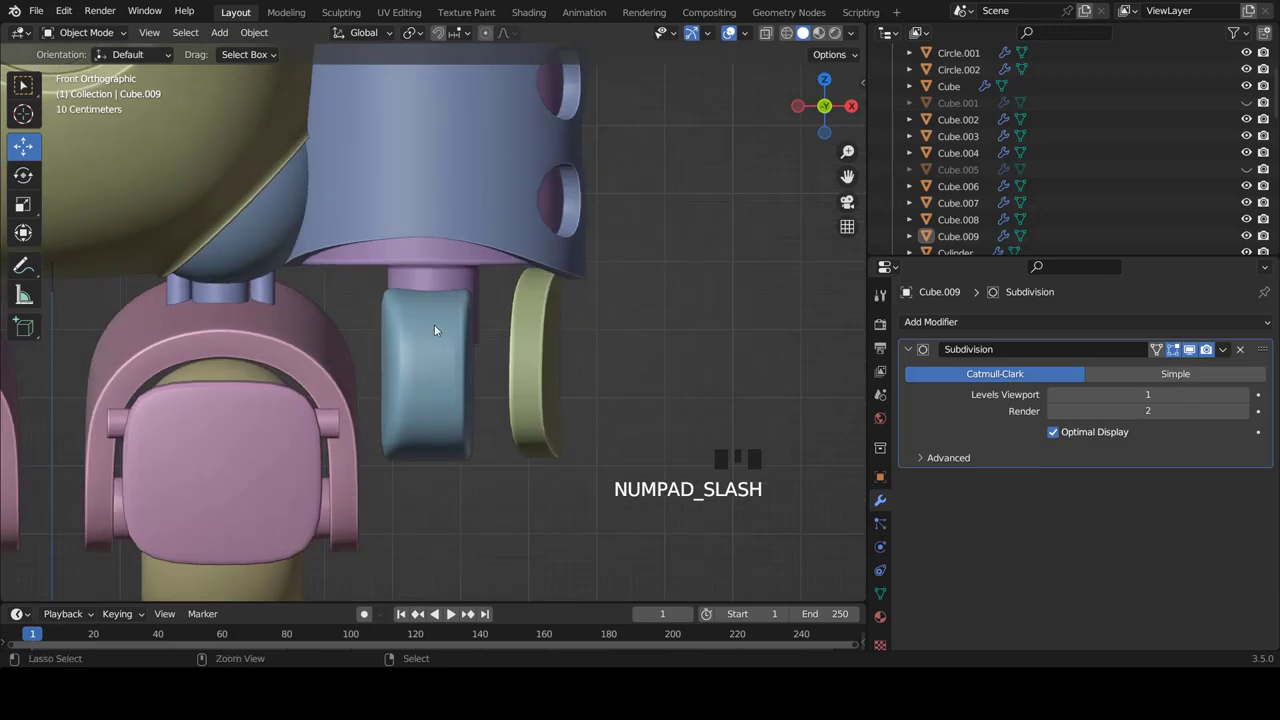
Adjust the blue block's vertices, then select the green cap and view it from the front
right_click(445, 342)
key(Tab)
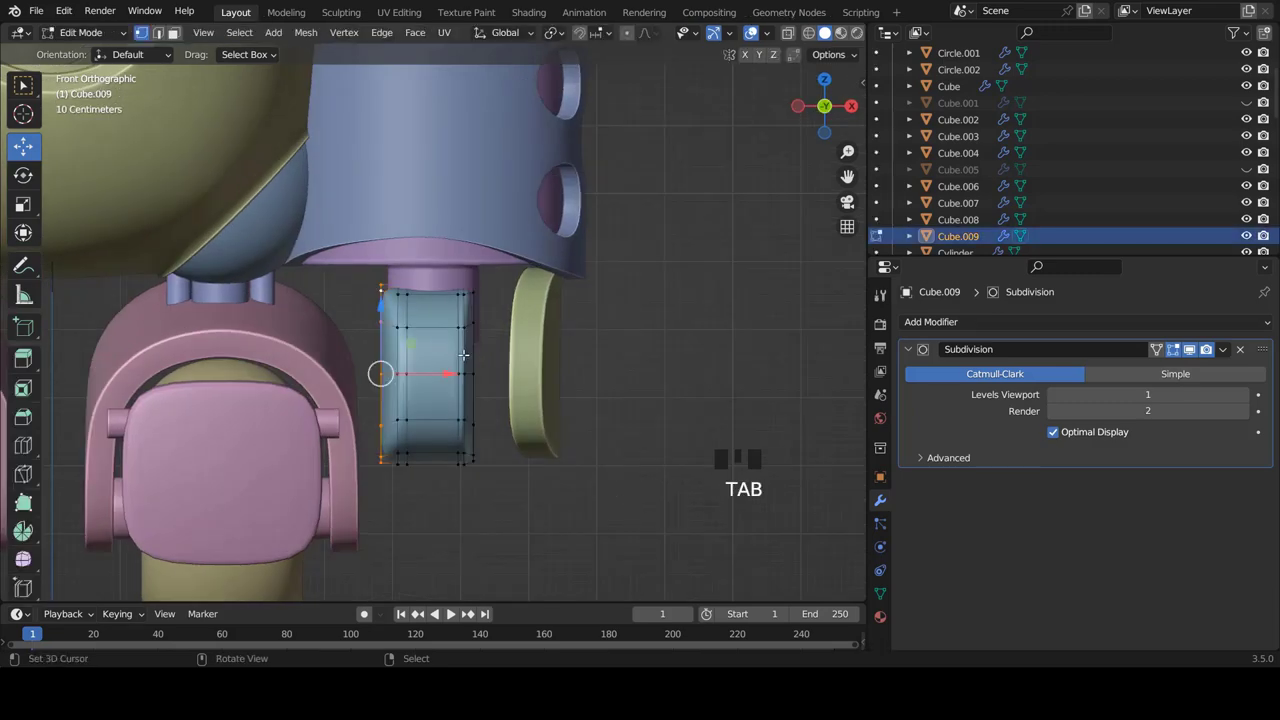
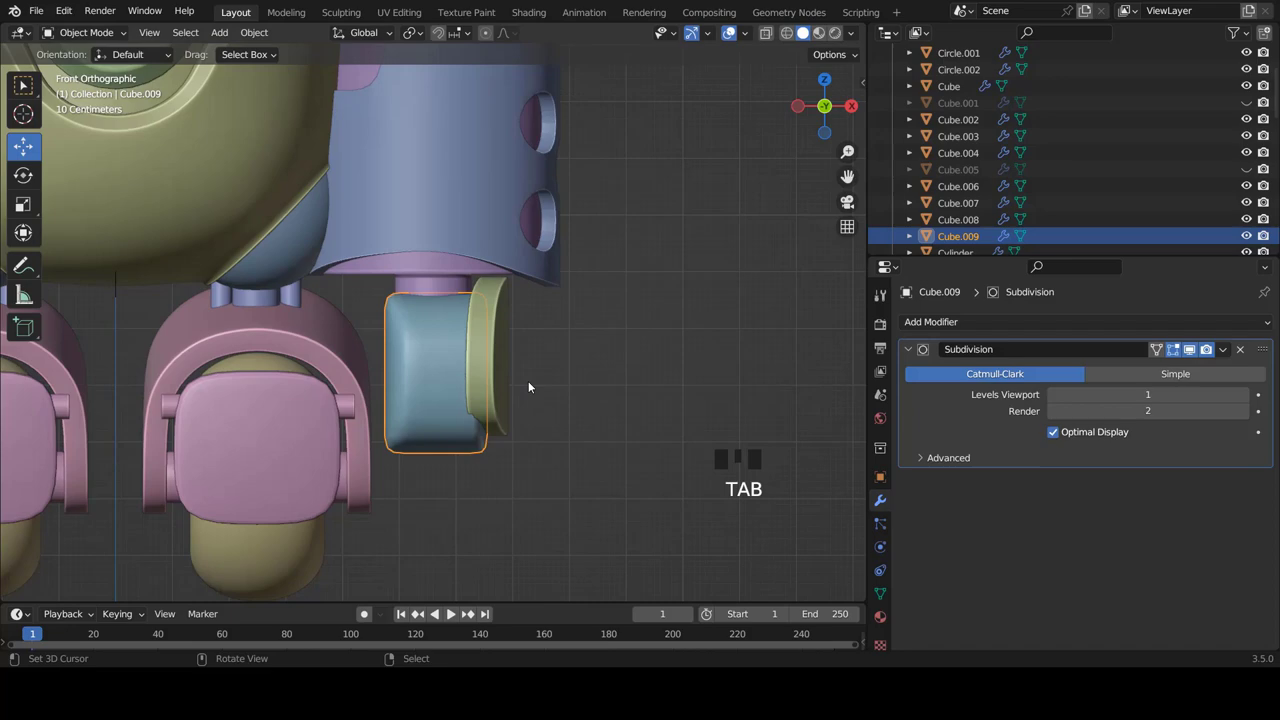
scroll(down, 3)
key(a)
drag(552, 363, 462, 366)
key(KP_1)
Scale the green cap down to about 0.86 so it sits snugly against Cube.009's side
scroll(up, 3)
right_click(467, 359)
right_click(523, 354)
key(Tab)
key(a)
key(a)
key(s)
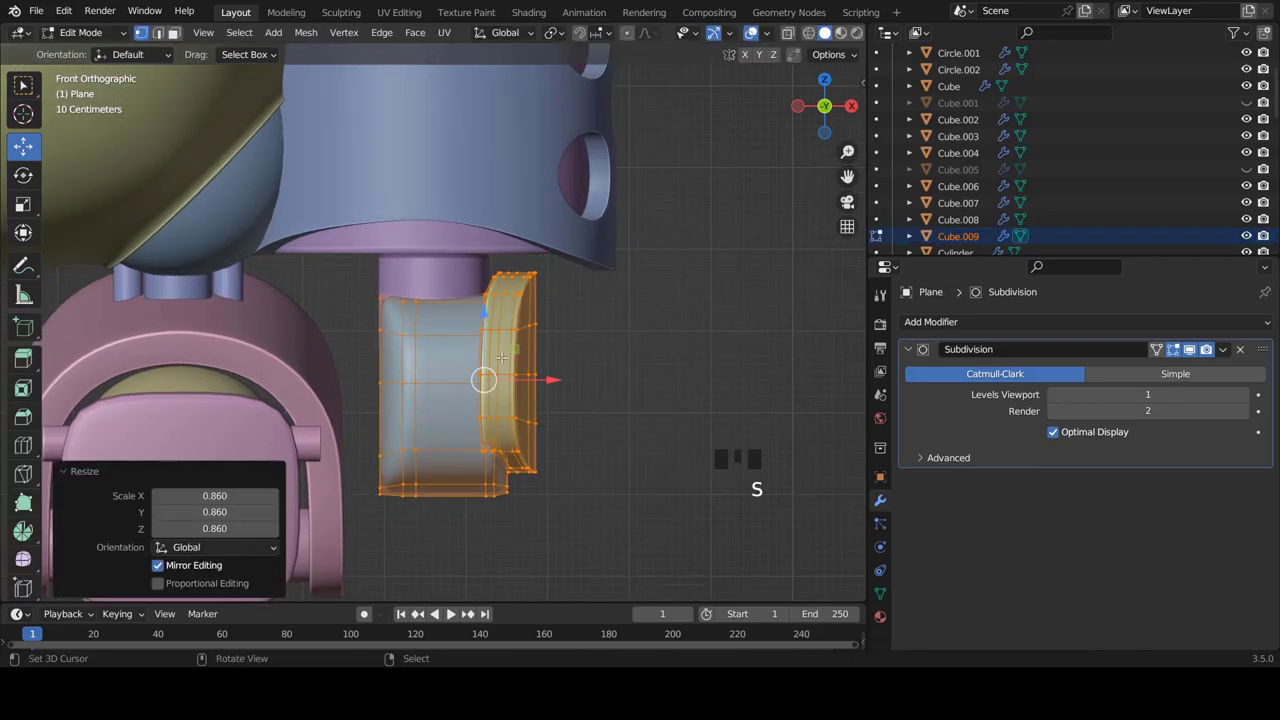
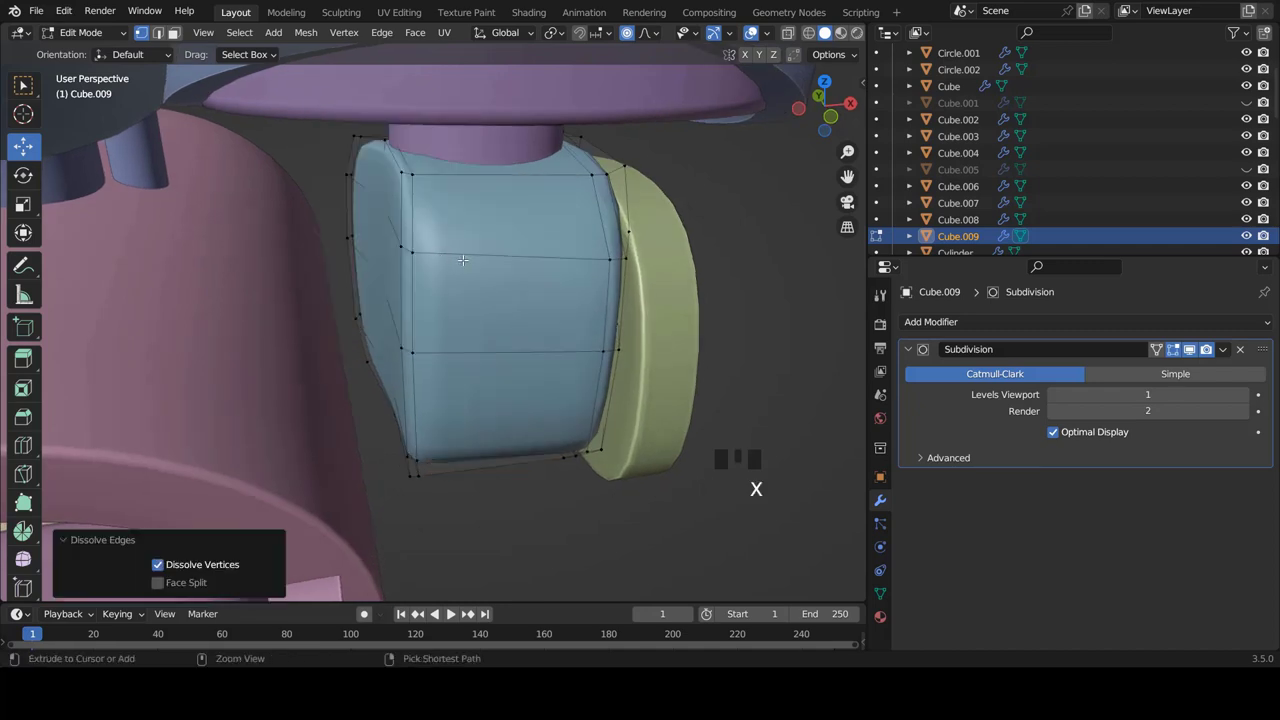
Slide an edge loop toward the block's side and add a two-cut loop through its middle
key(ctrl+r)
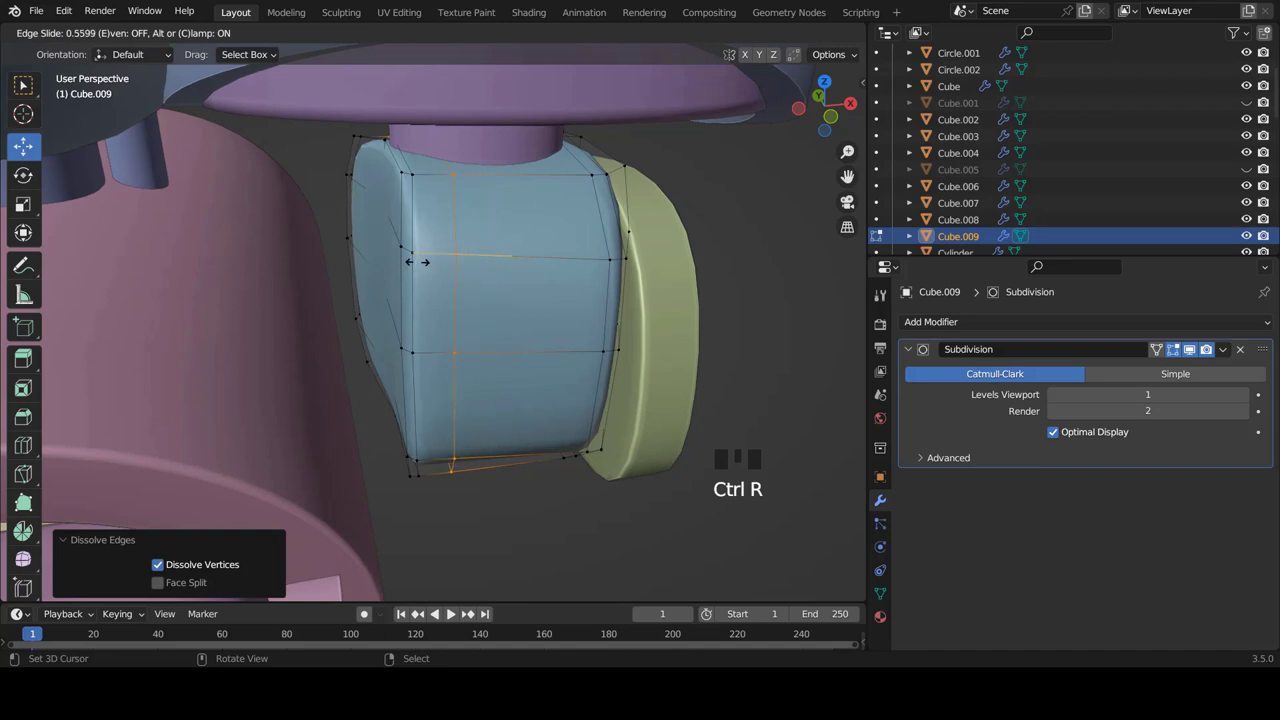
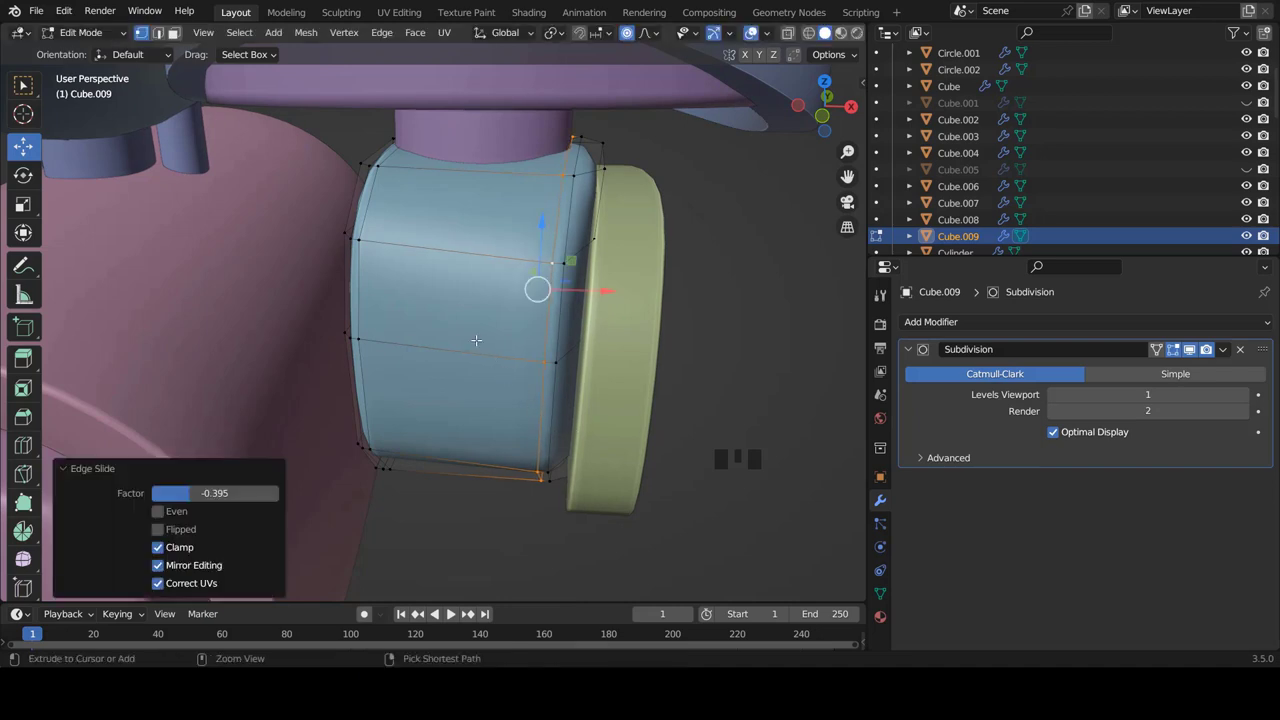
key(ctrl+r)
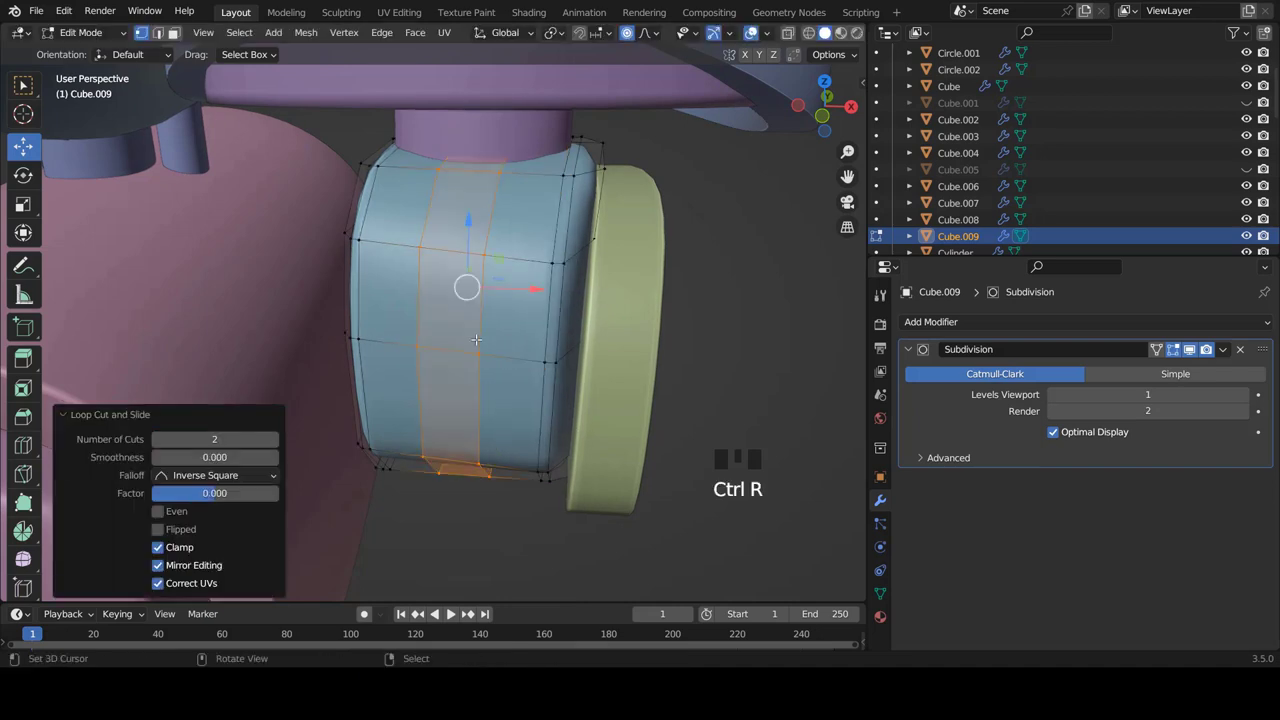
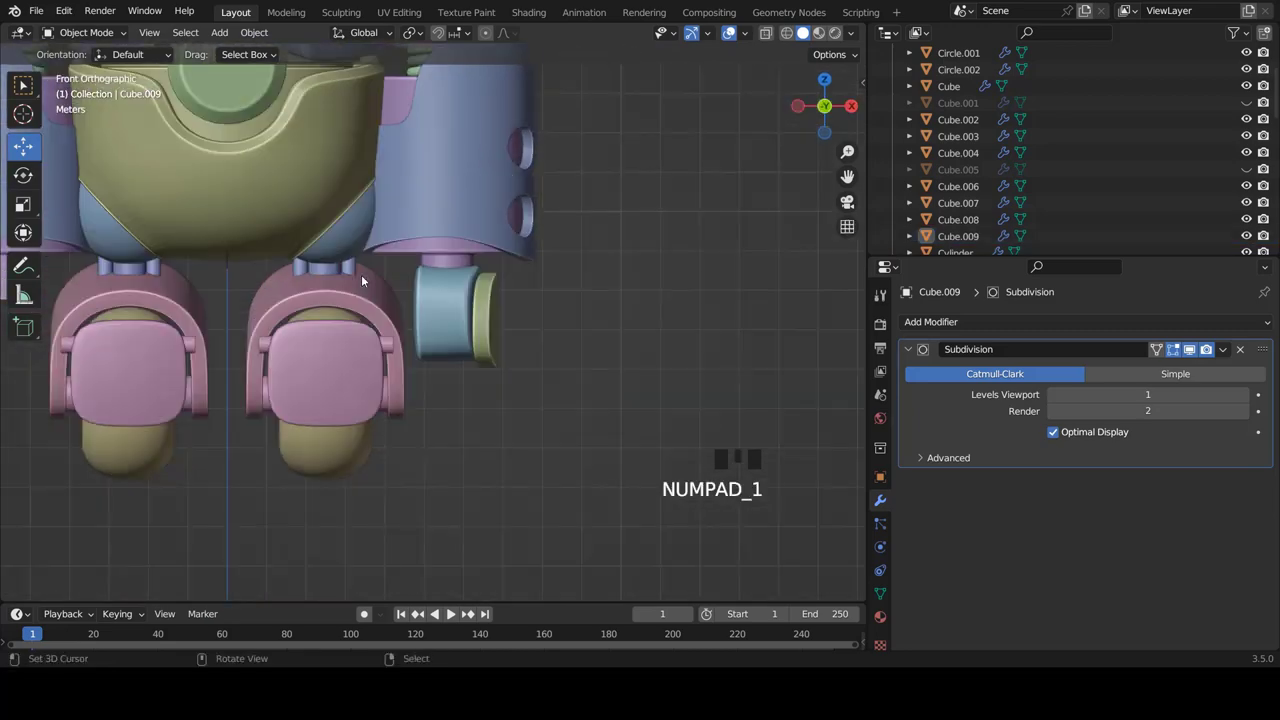
Zoom out and select the green cap and blue joint block together
scroll(down, 3)
scroll(up, 3)
scroll(down, 3)
scroll(up, 3)
scroll(down, 3)
scroll(up, 3)
scroll(down, 3)
right_click(569, 370)
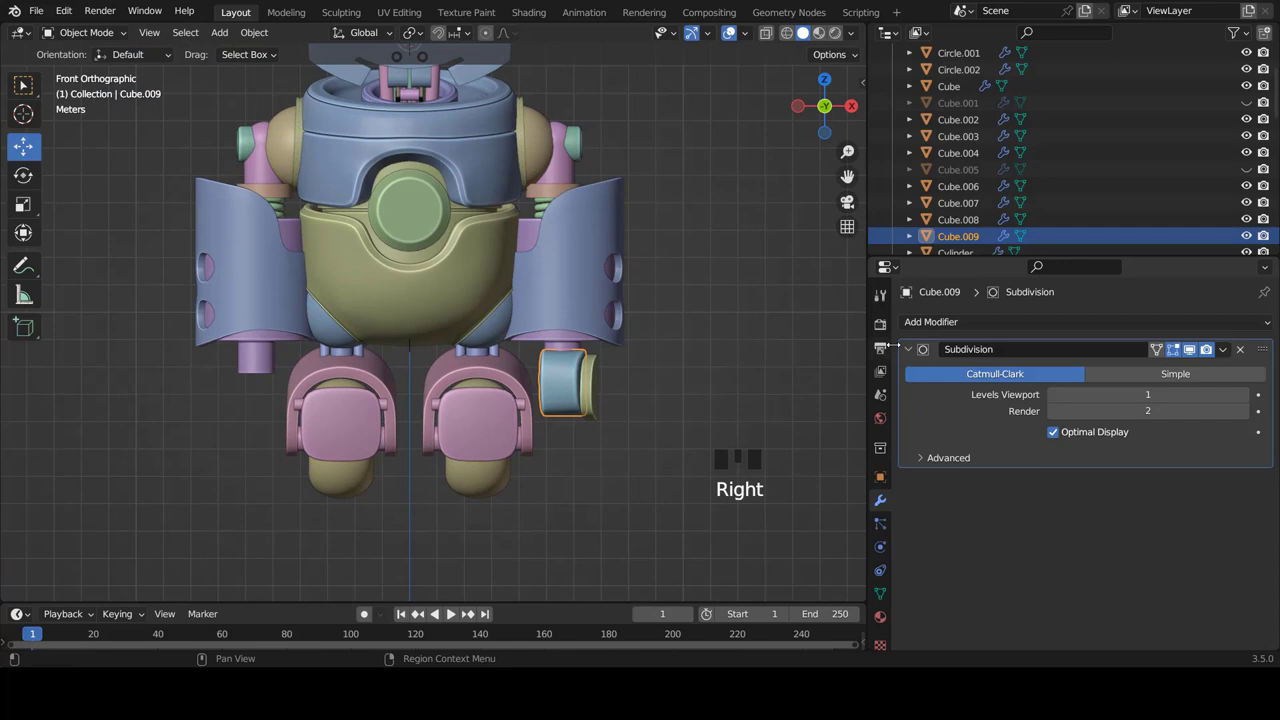
drag(910, 350, 666, 438)
Add an X-axis Mirror modifier to the block below its subdivision and copy it to the cap
scroll(up, 3)
right_click(677, 421)
drag(909, 351, 687, 445)
key(a)
scroll(down, 3)
scroll(down, 3)
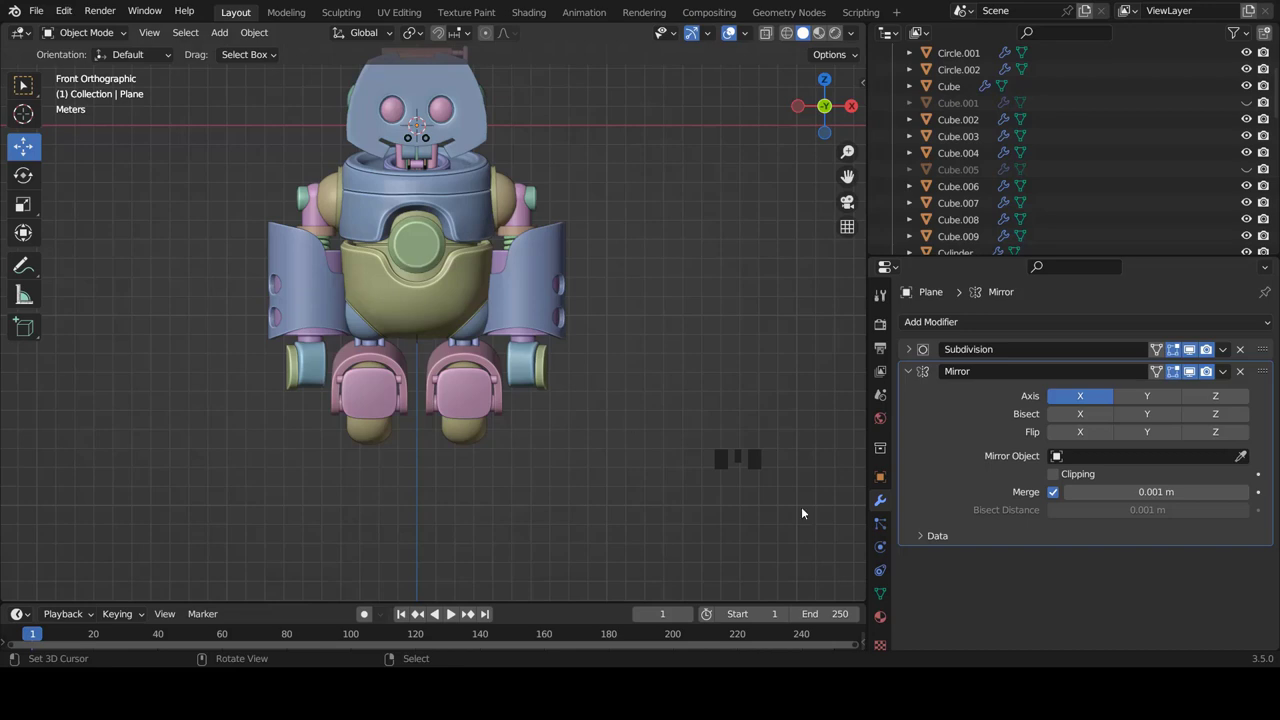
click(999, 600)
Add a new cylinder, move it down beside the leg and shrink it to about half size
key(shift+a)
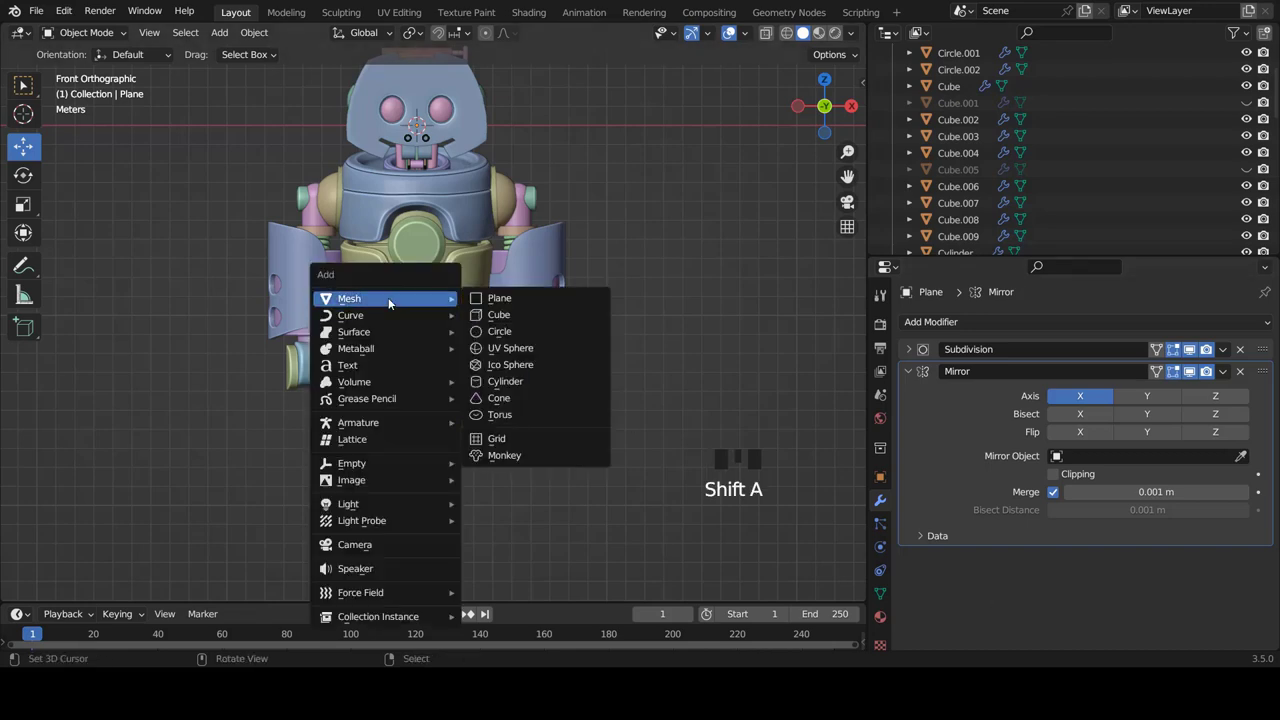
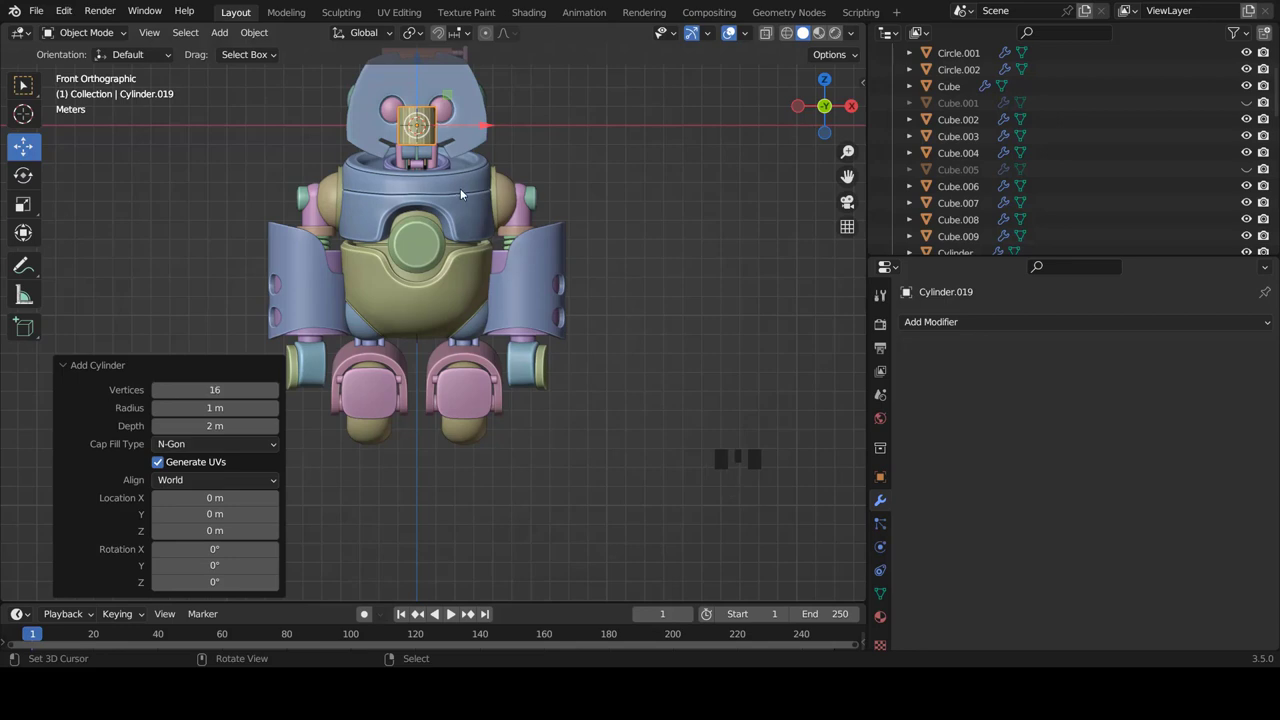
key(Tab)
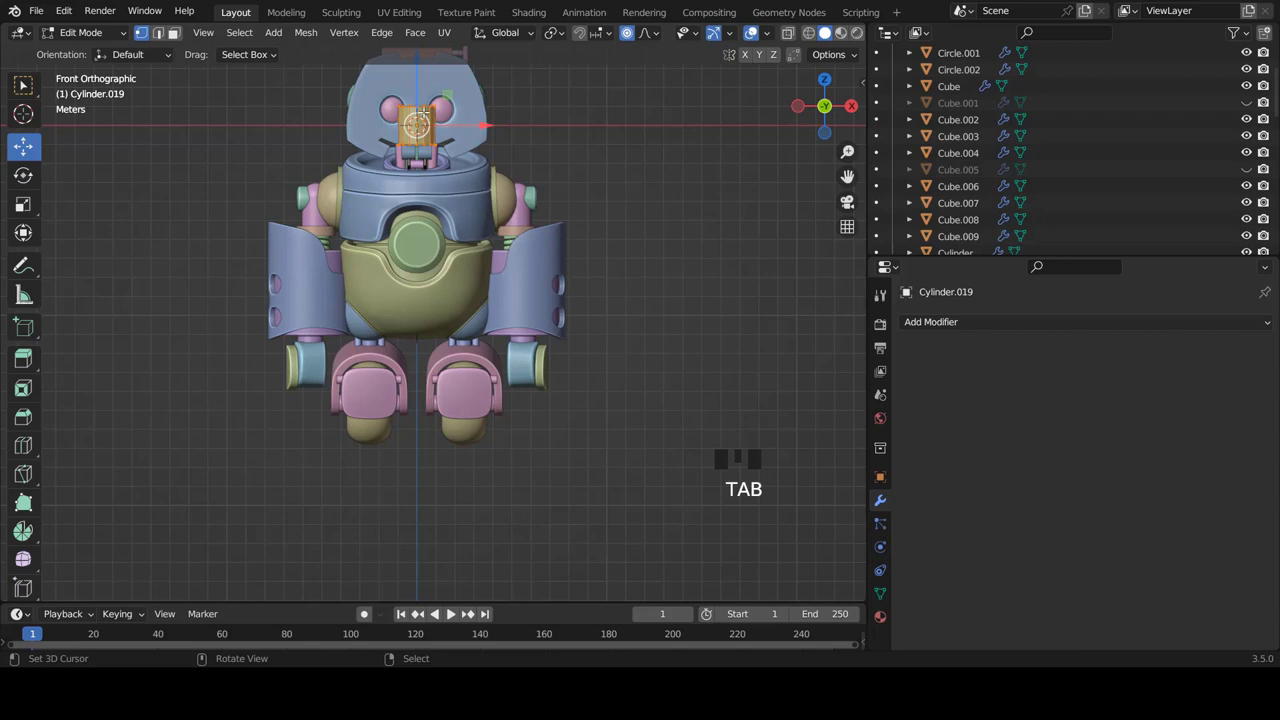
key(g)
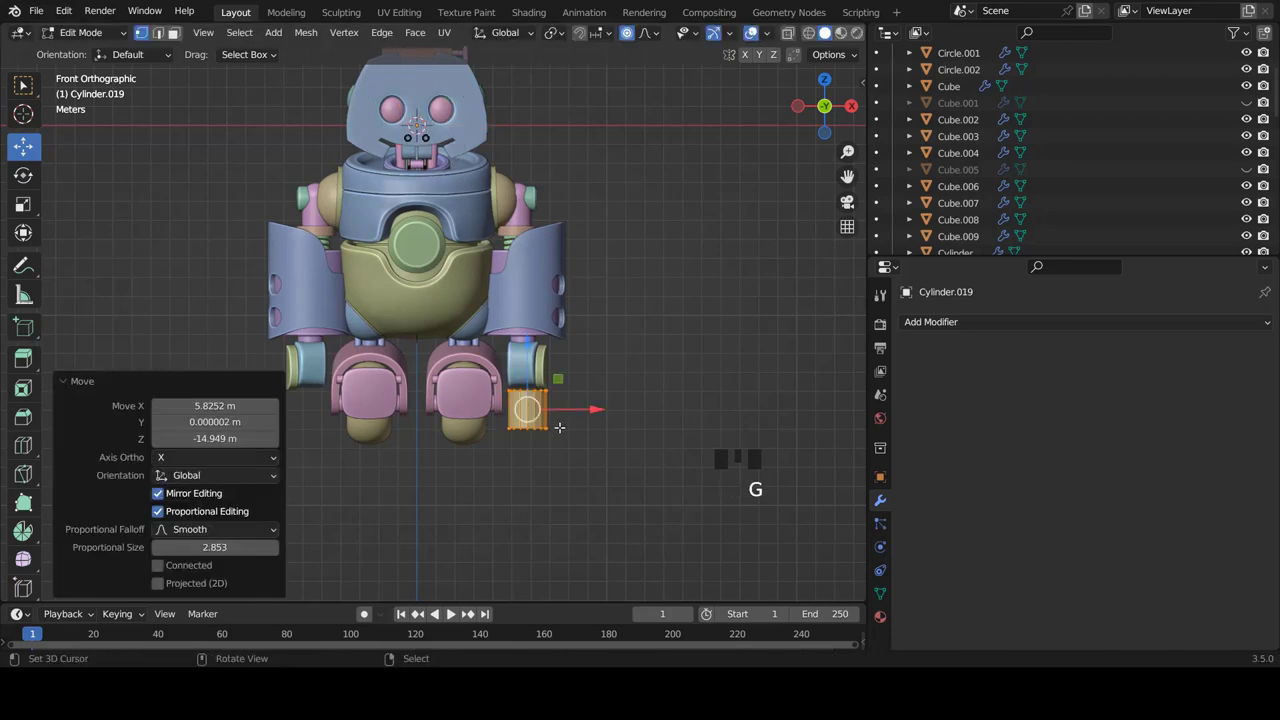
scroll(up, 3)
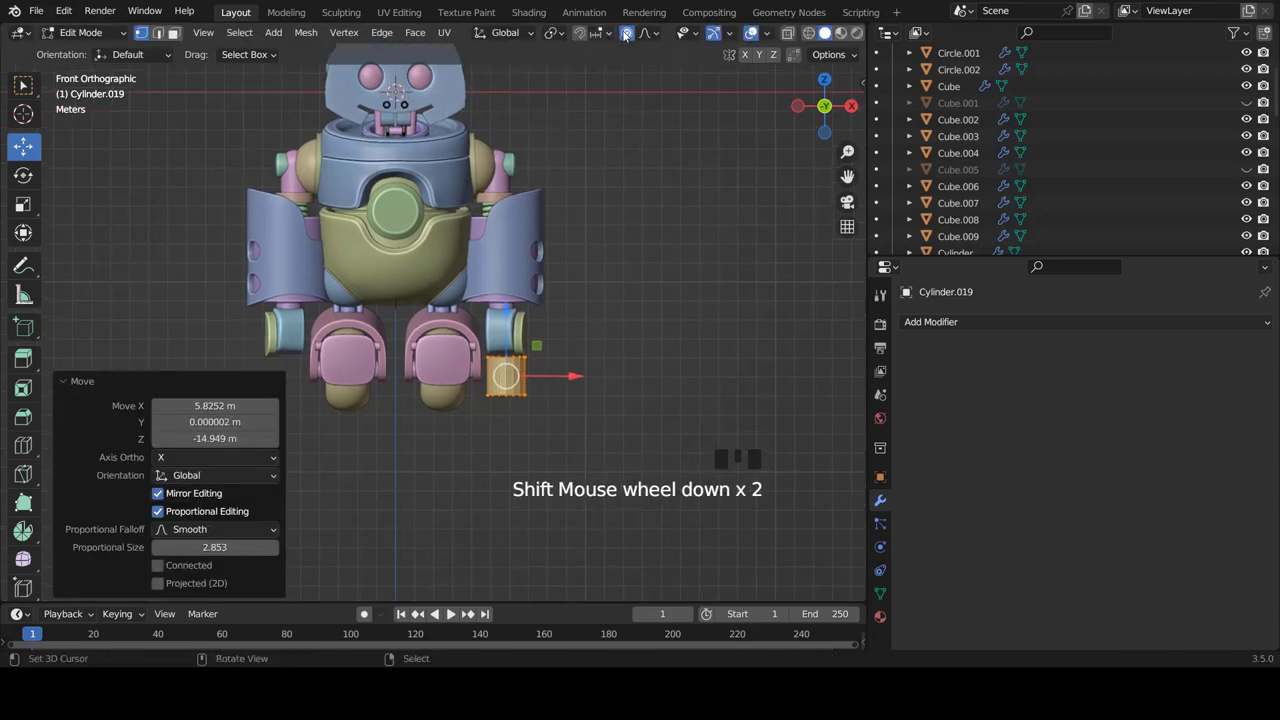
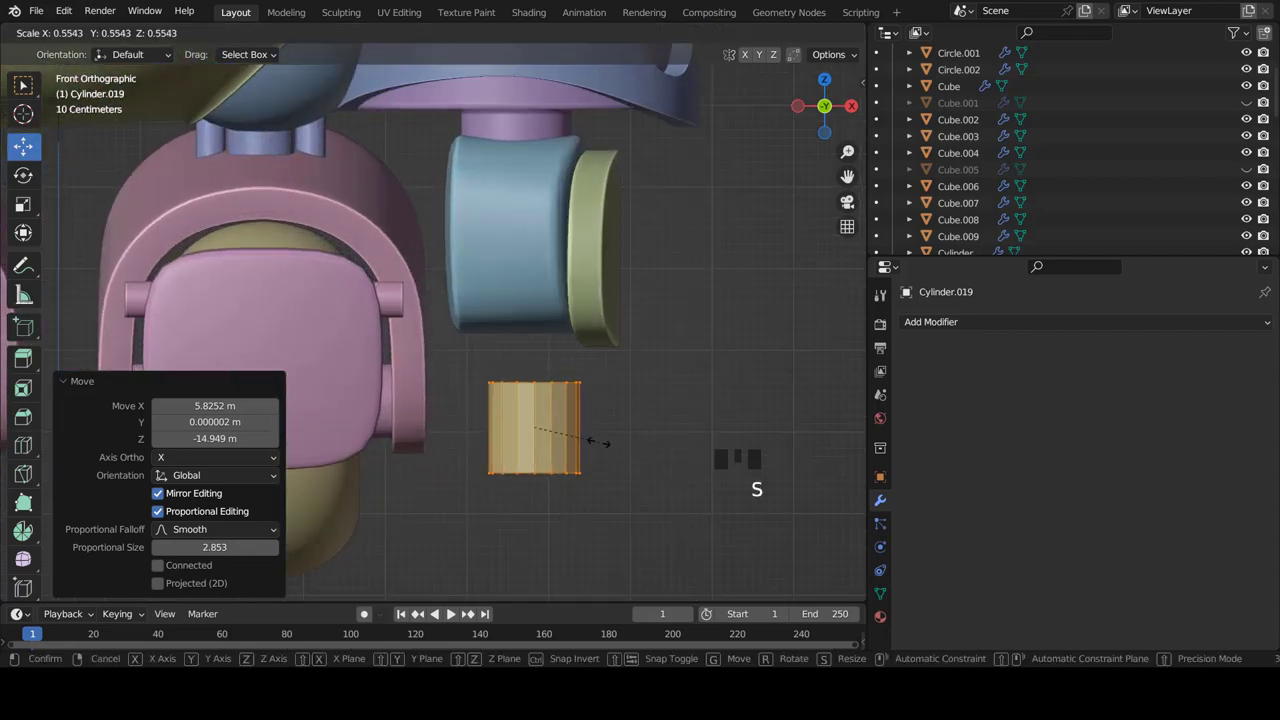
key(g)
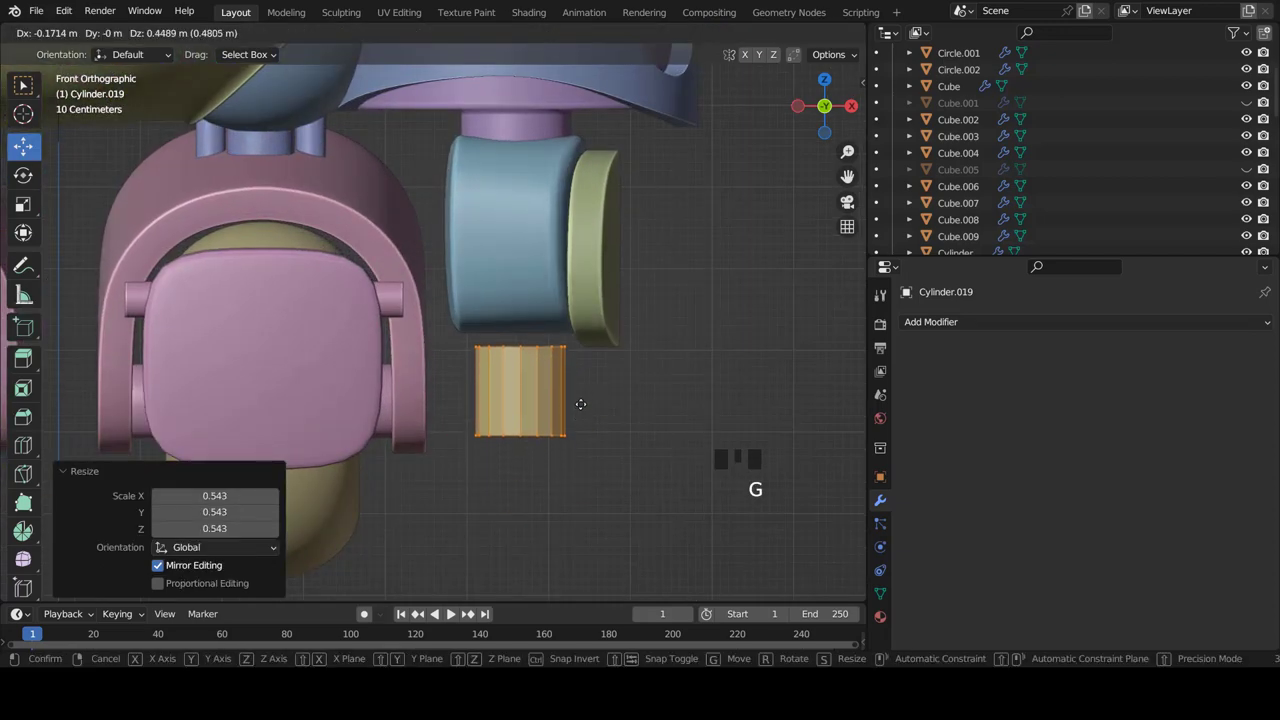
scroll(up, 3)
key(s)
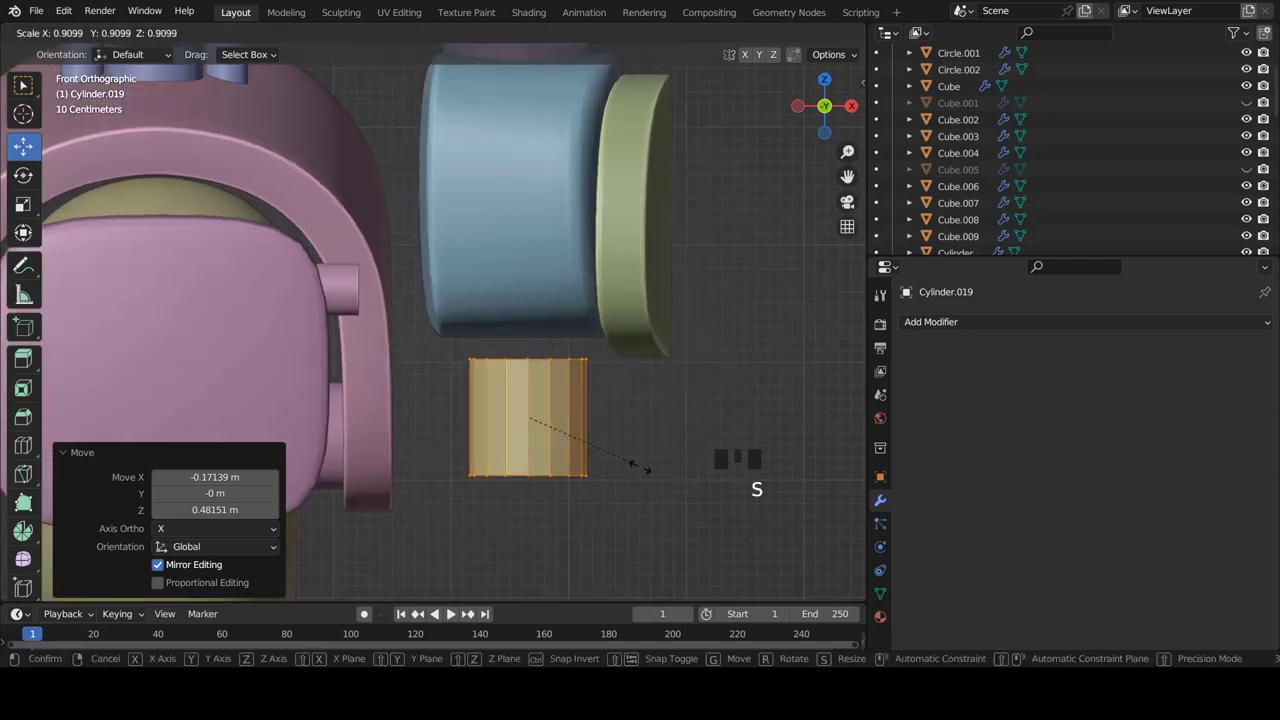
From the side view in X-ray, move the cylinder toward the leg and up under the side pod
key(KP_3)
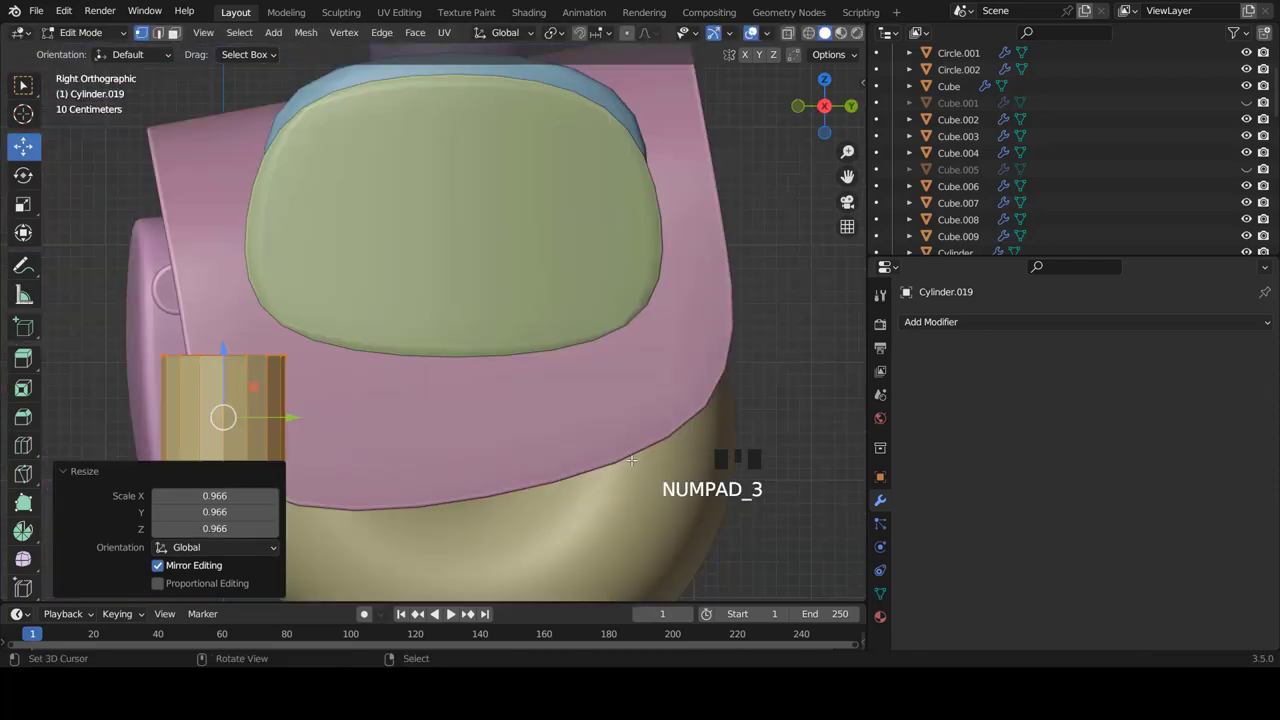
scroll(down, 3)
key(g)
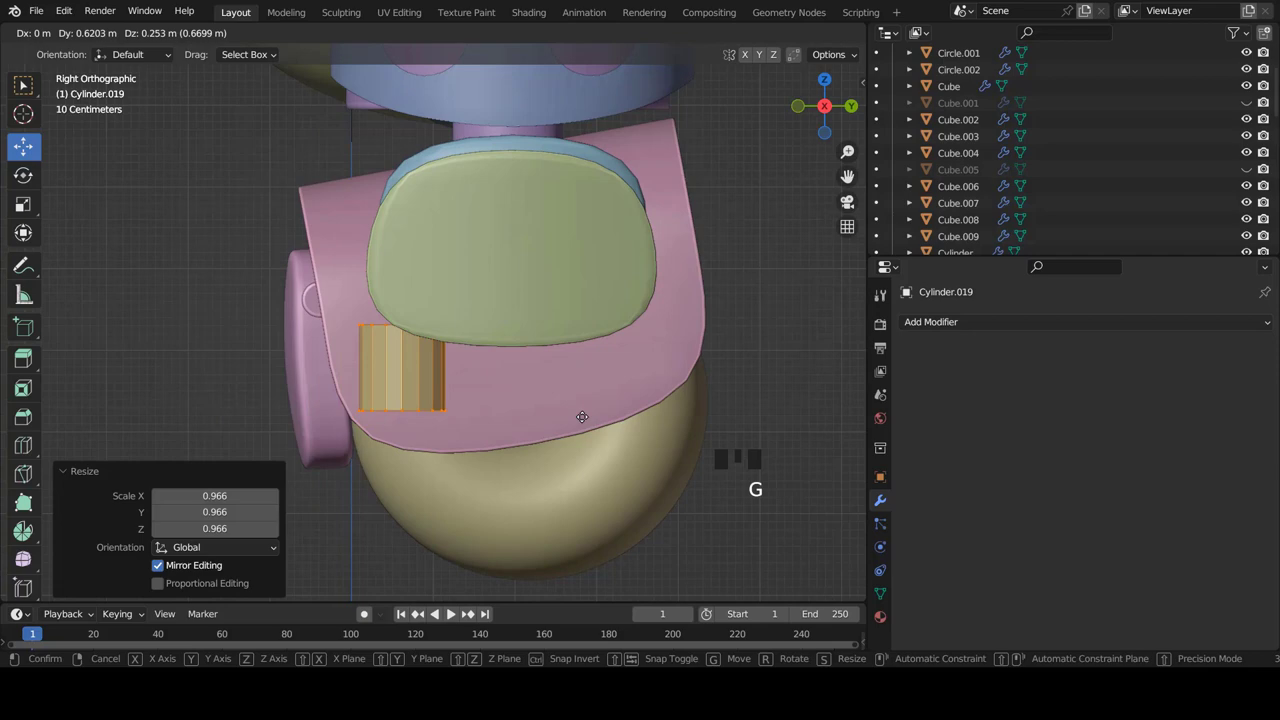
scroll(up, 3)
key(z)
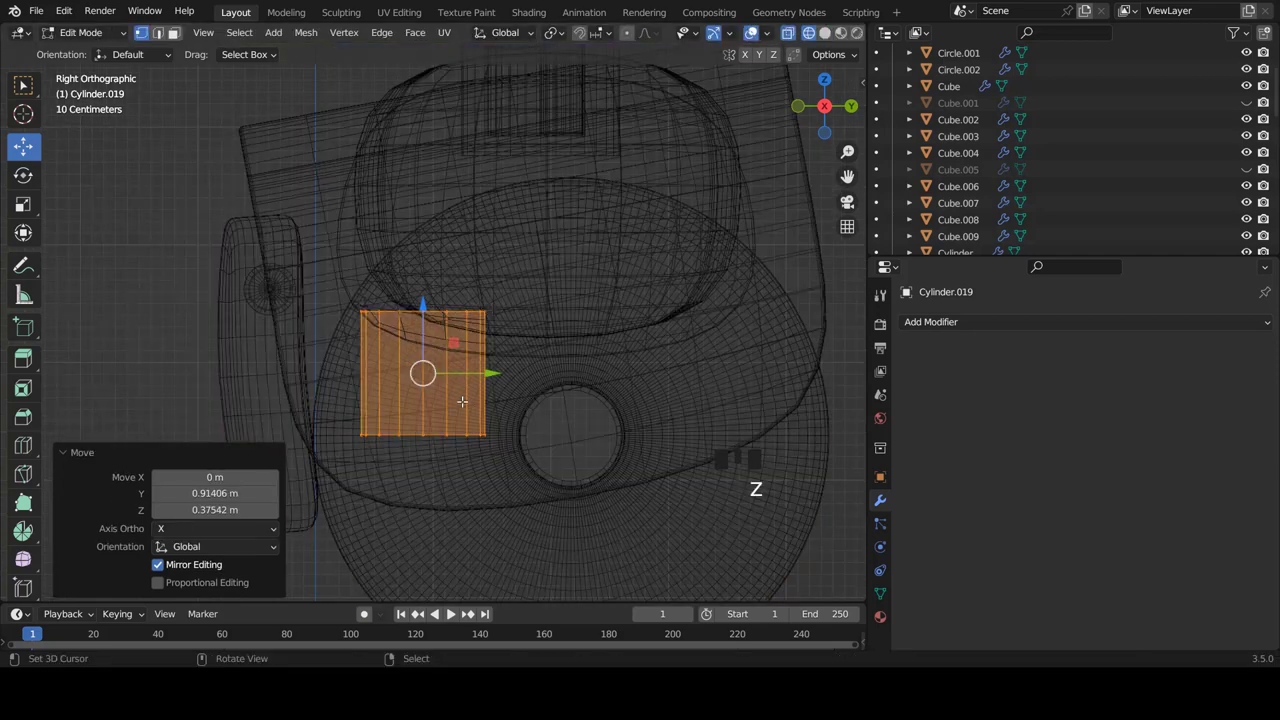
scroll(up, 3)
key(g)
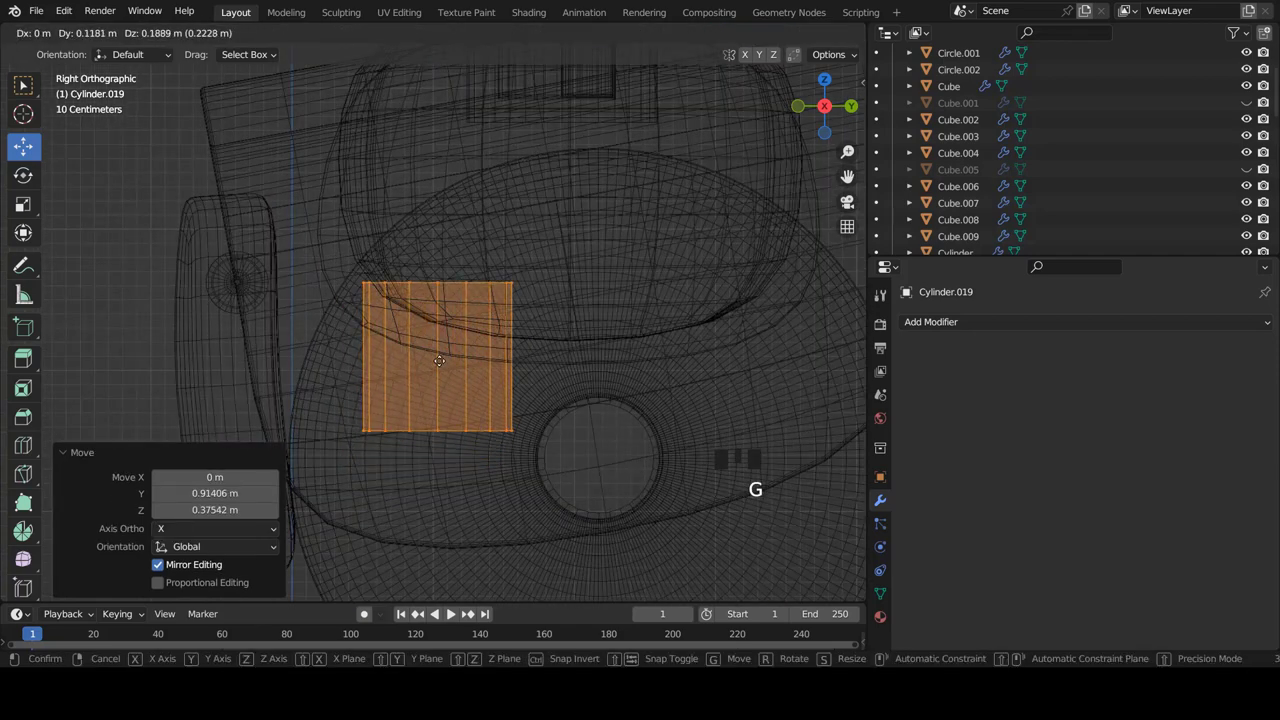
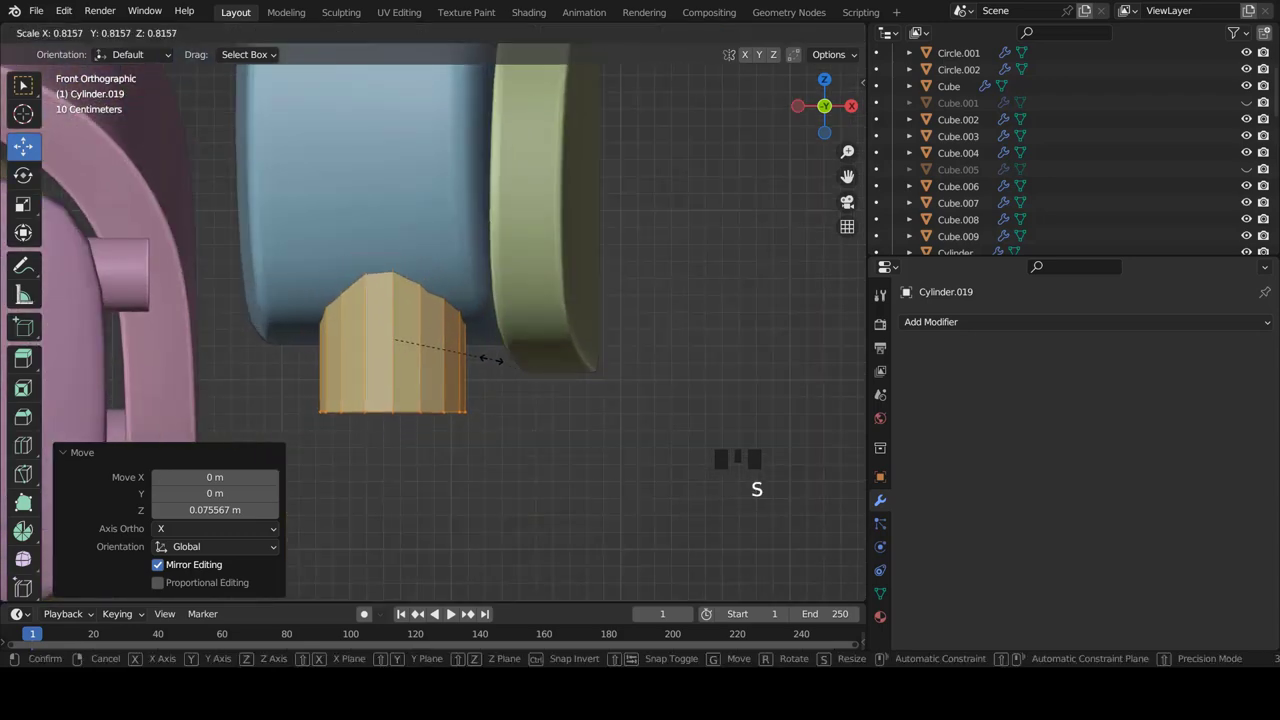
Shrink the cylinder slightly and cut horizontal edge loops around its body, one across the middle
key(g)
key(s)
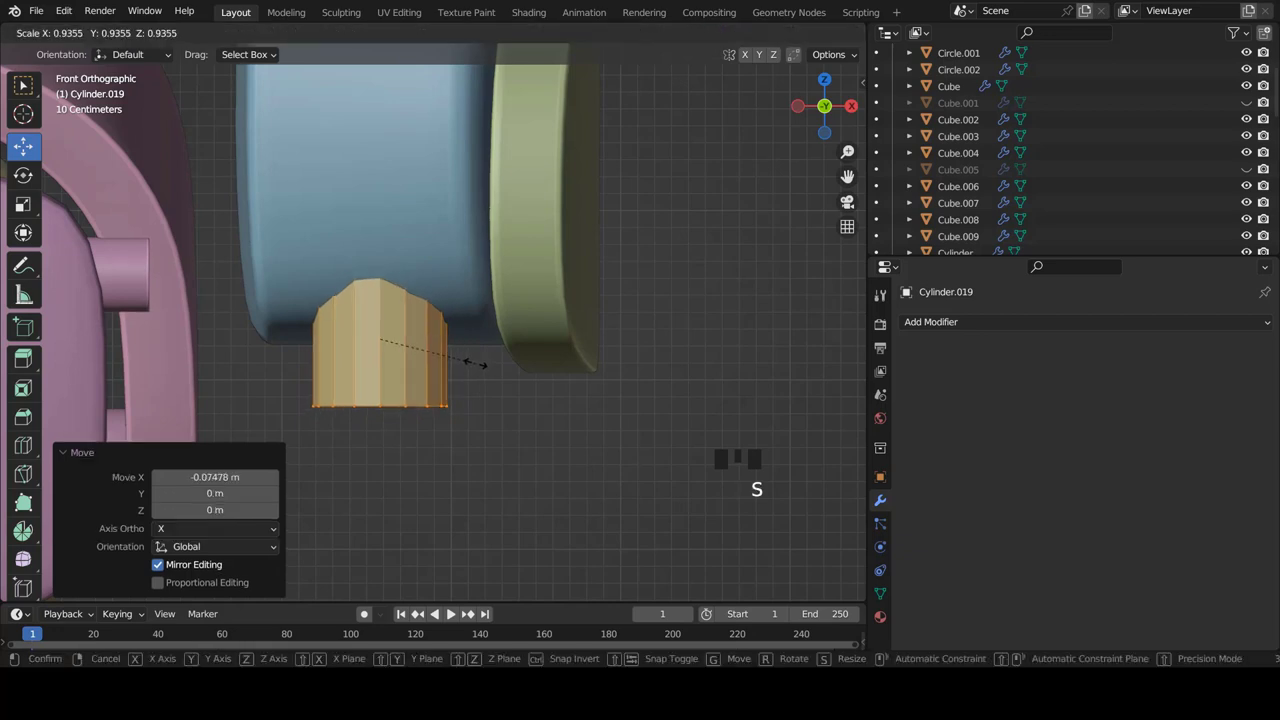
key(ctrl+r)
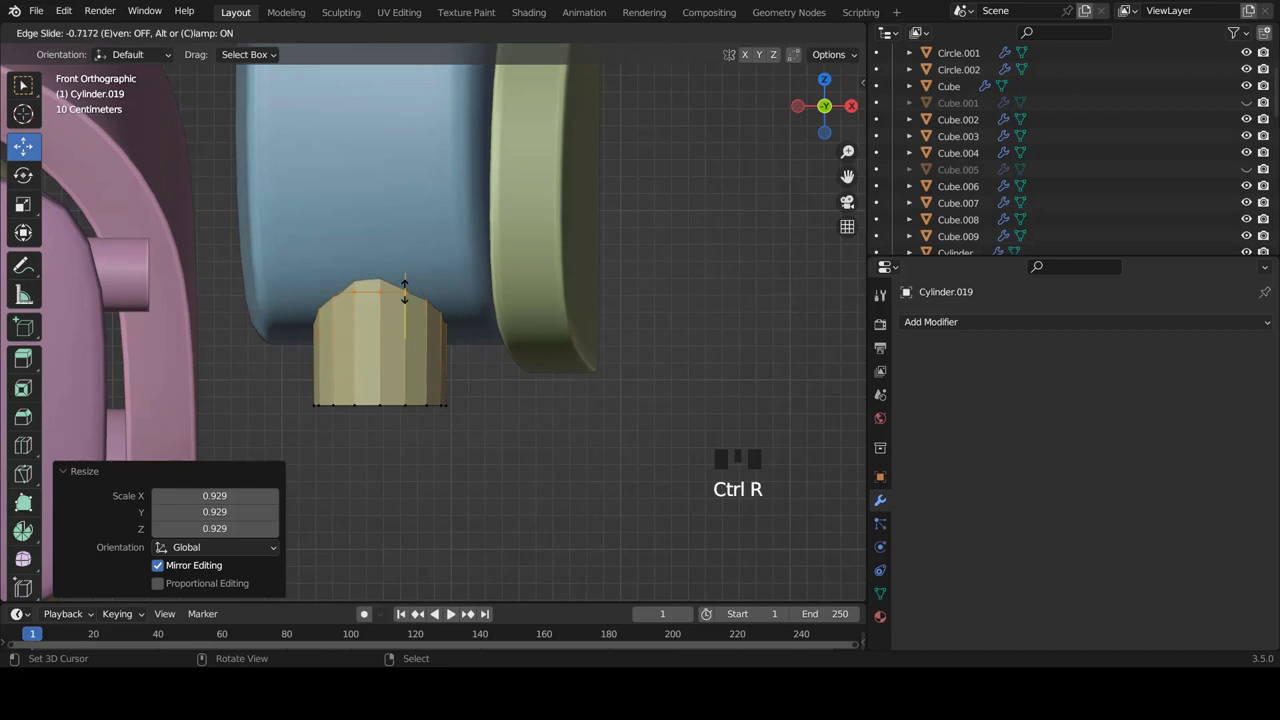
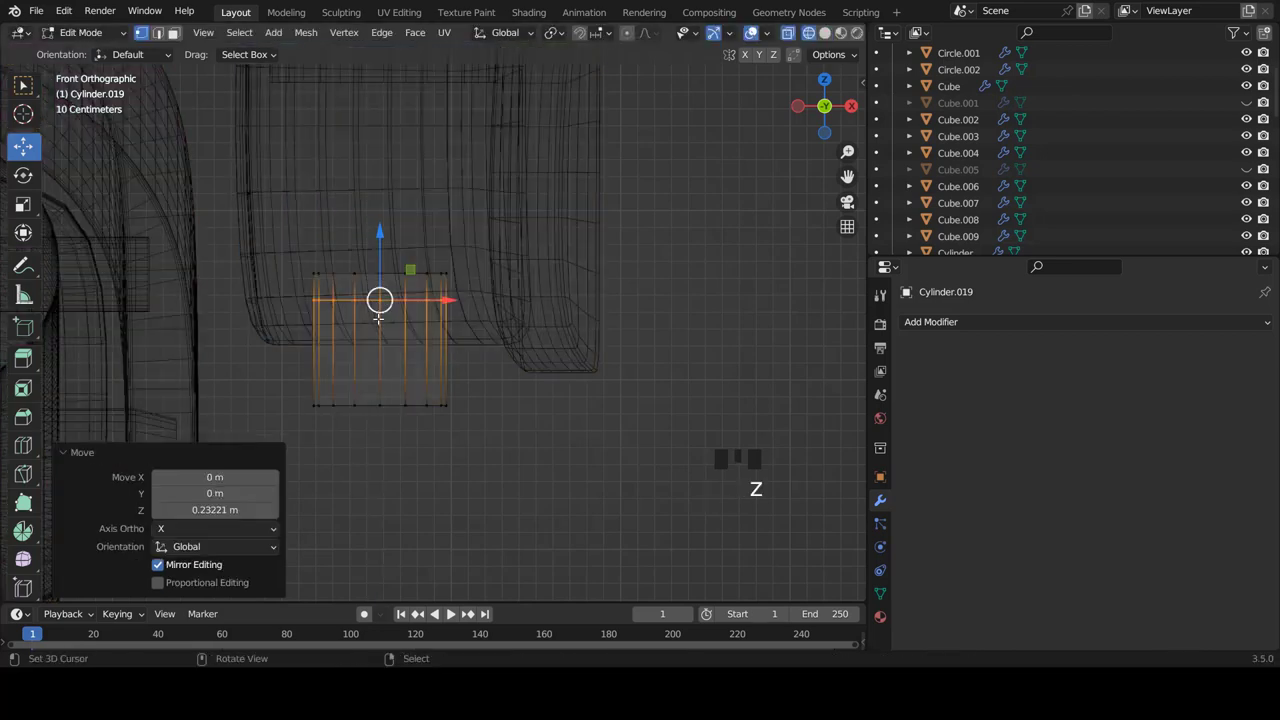
key(z)
key(ctrl+r)
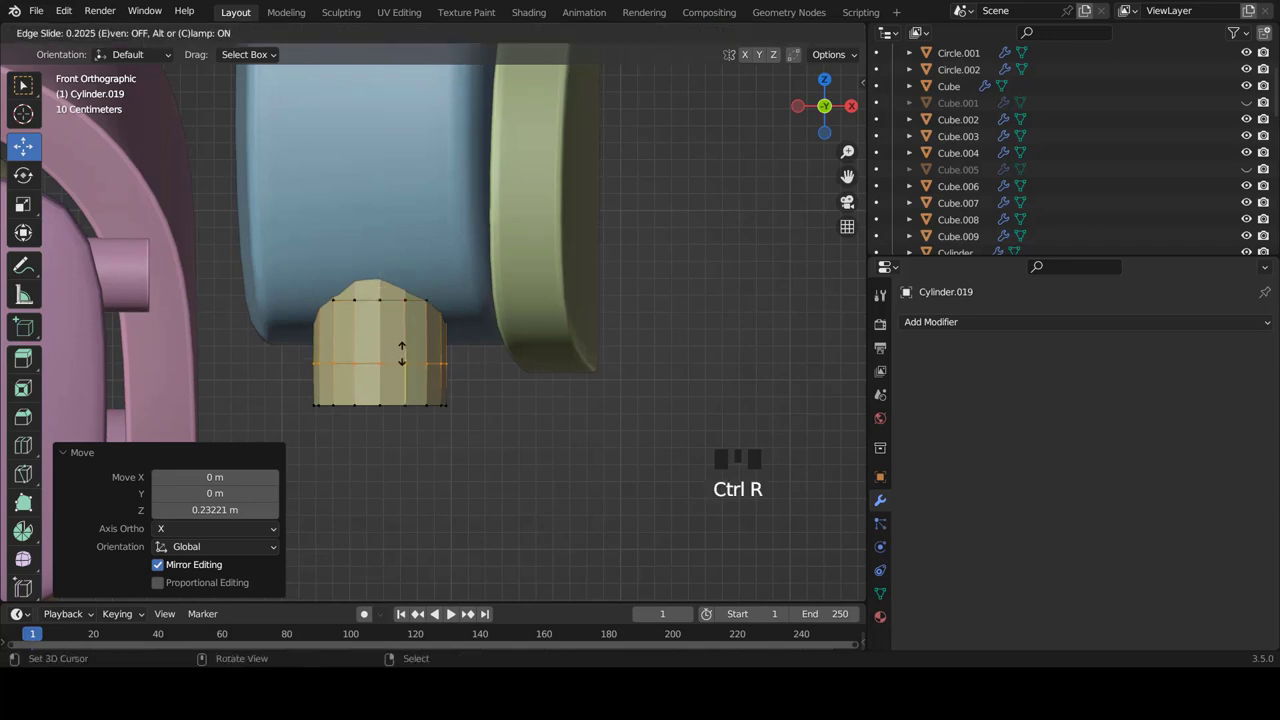
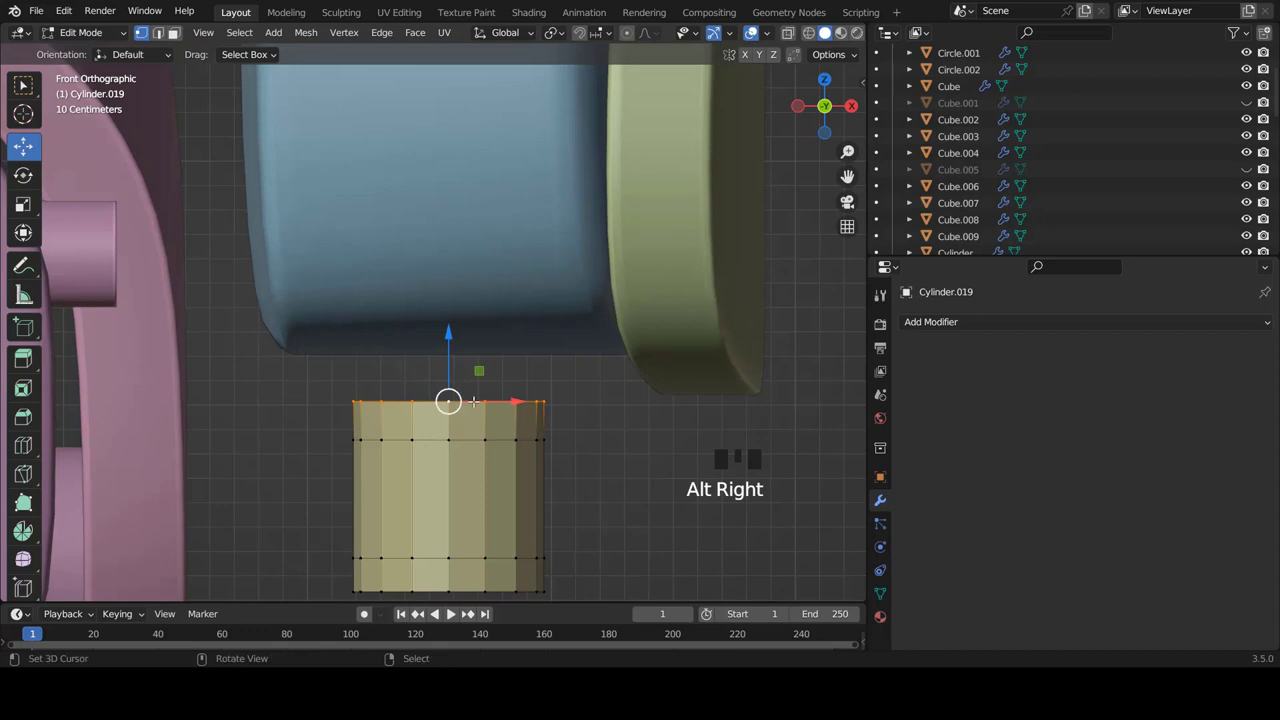
Extrude the cylinder's top faces, scale them inward twice and extrude a narrow neck up into the pod
key(e)
key(s)
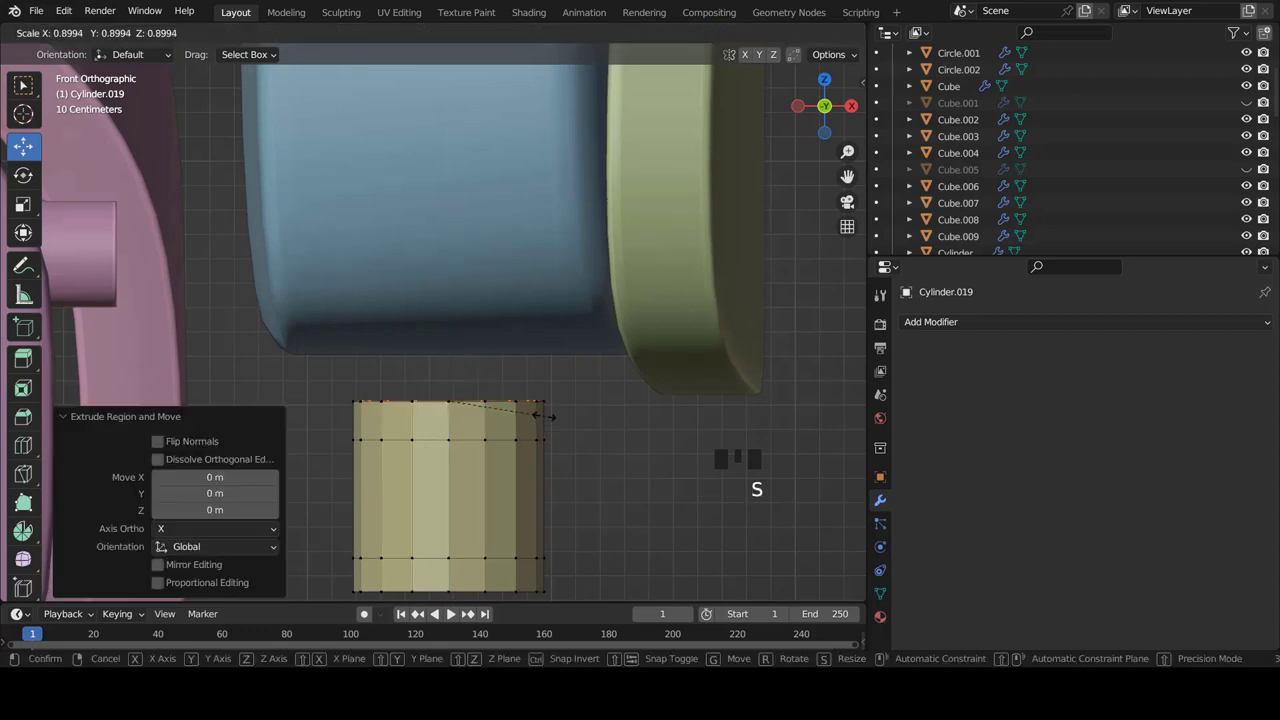
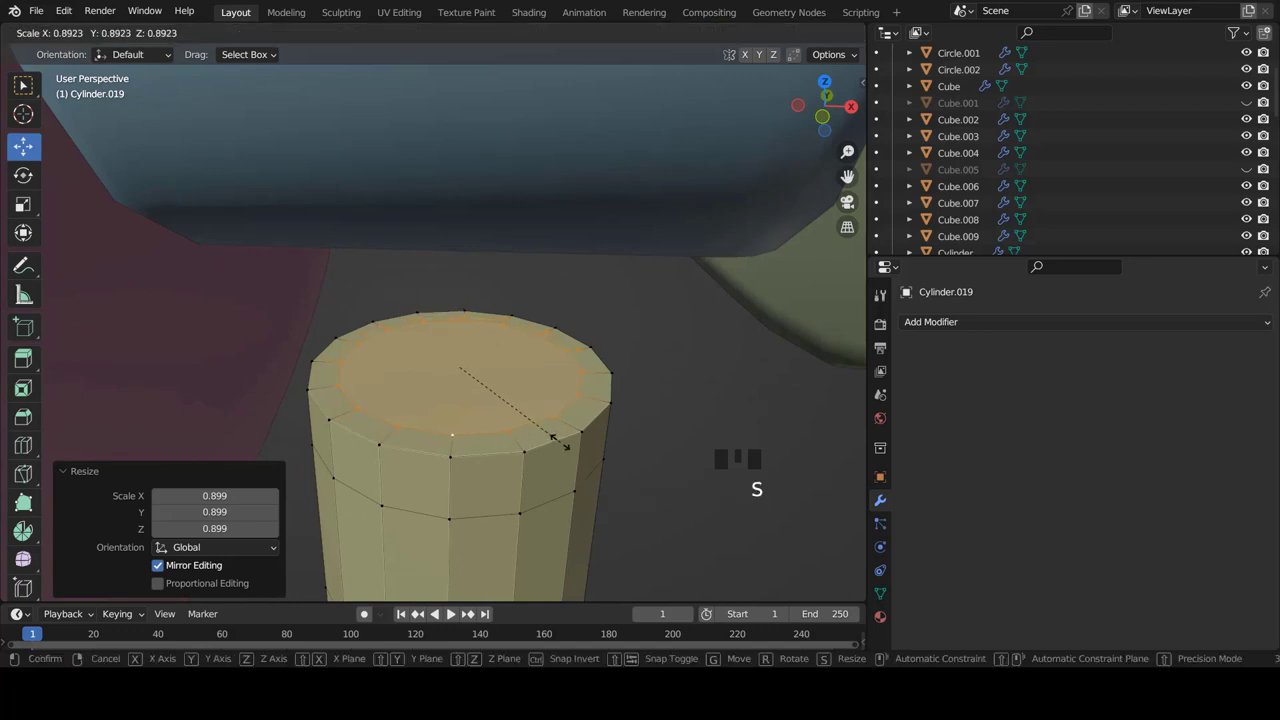
key(e)
key(s)
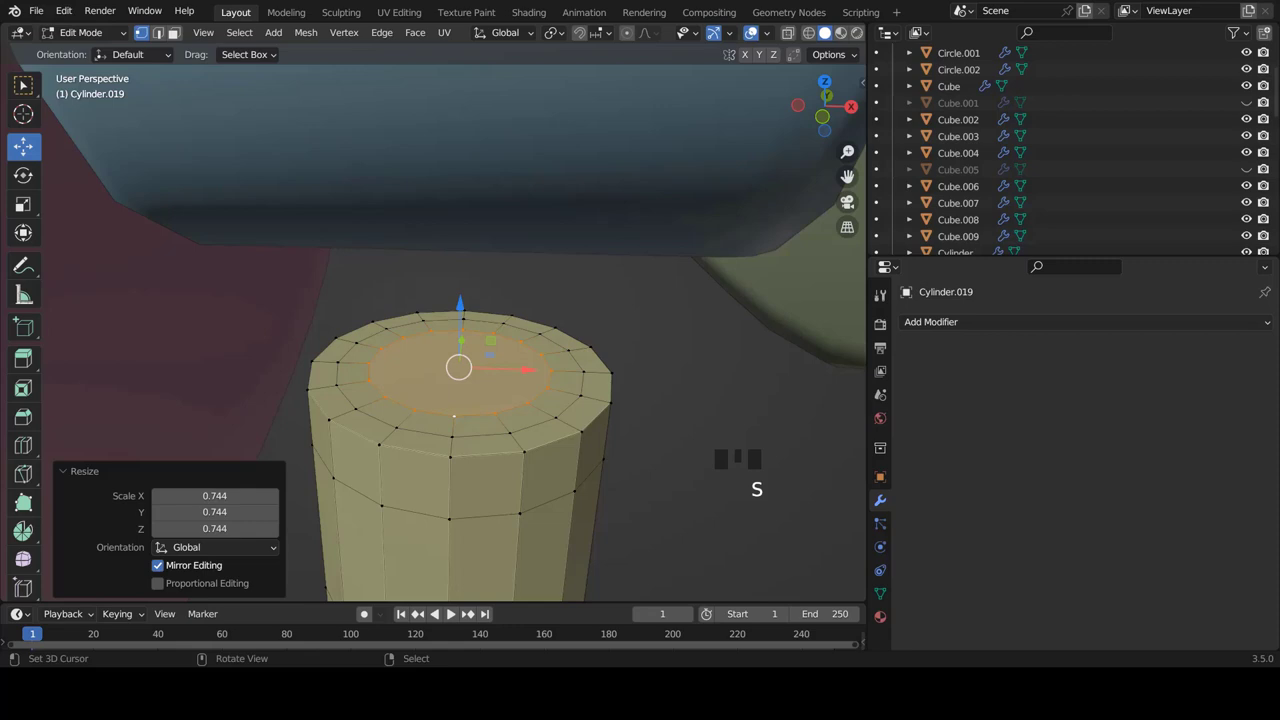
key(e)
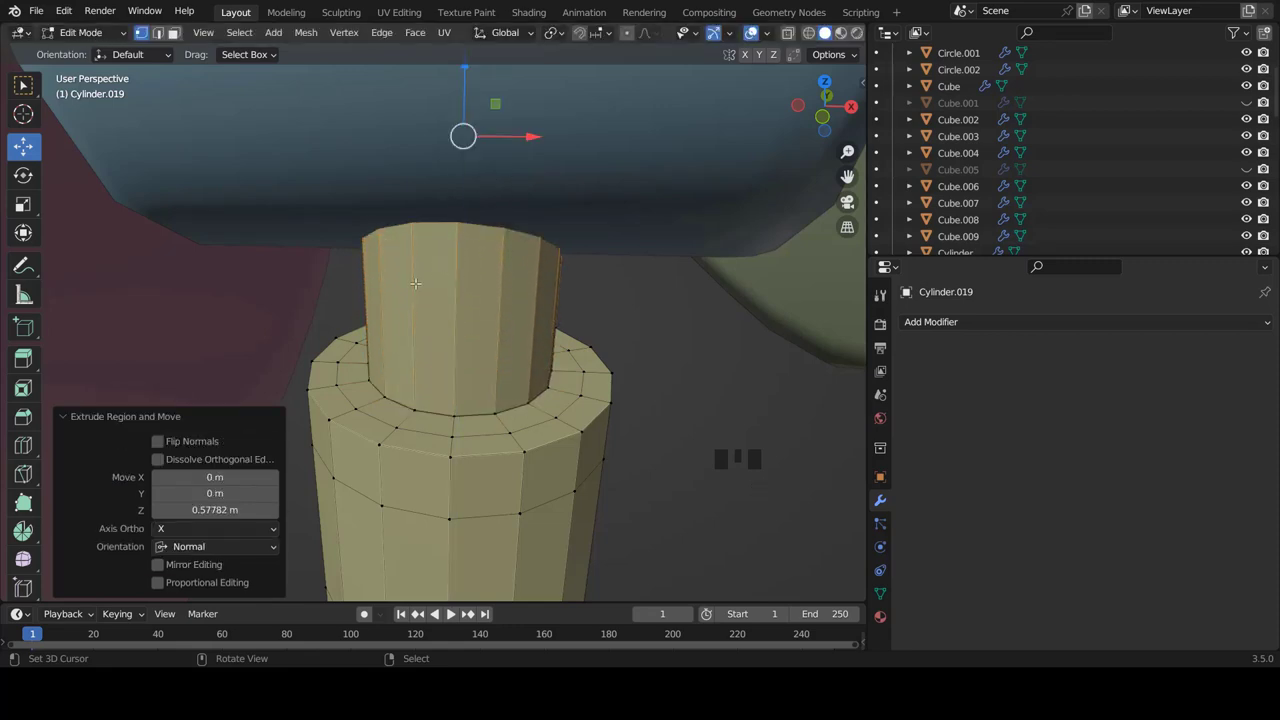
Add a loop cut around the neck and view the cylinder straight from the front
key(ctrl+r)
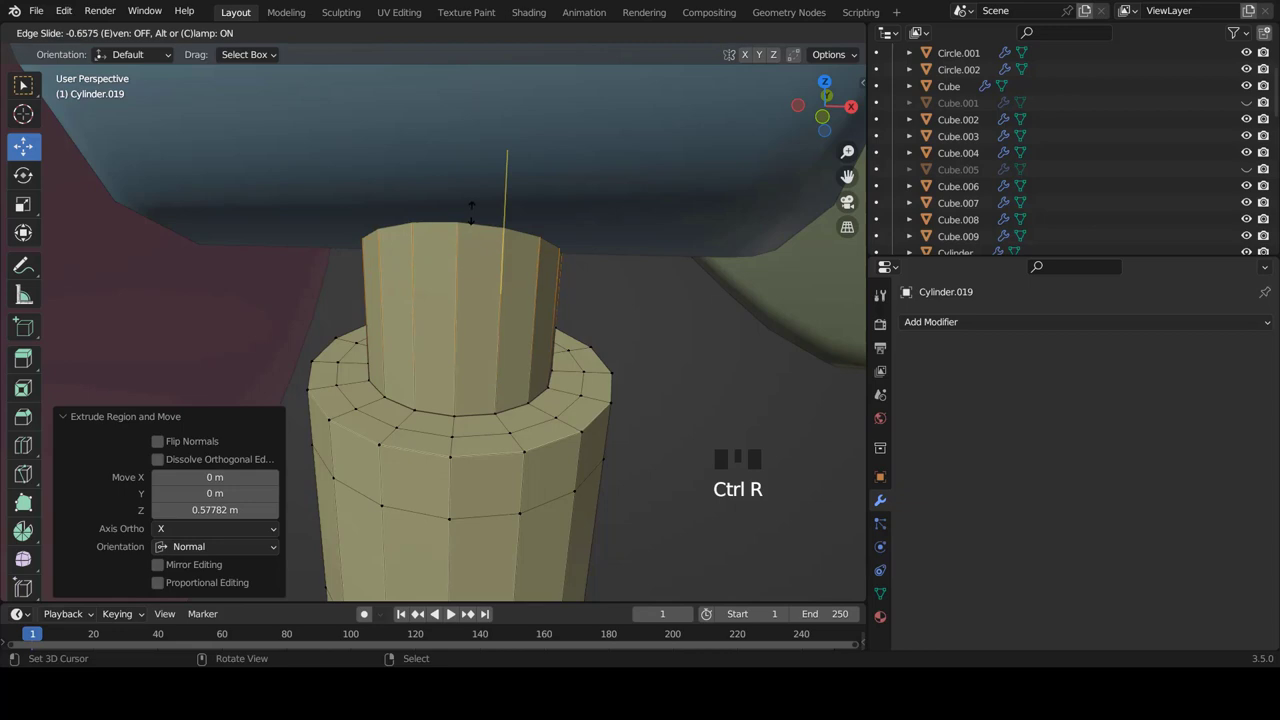
key(ctrl+r)
scroll(down, 3)
key(KP_1)
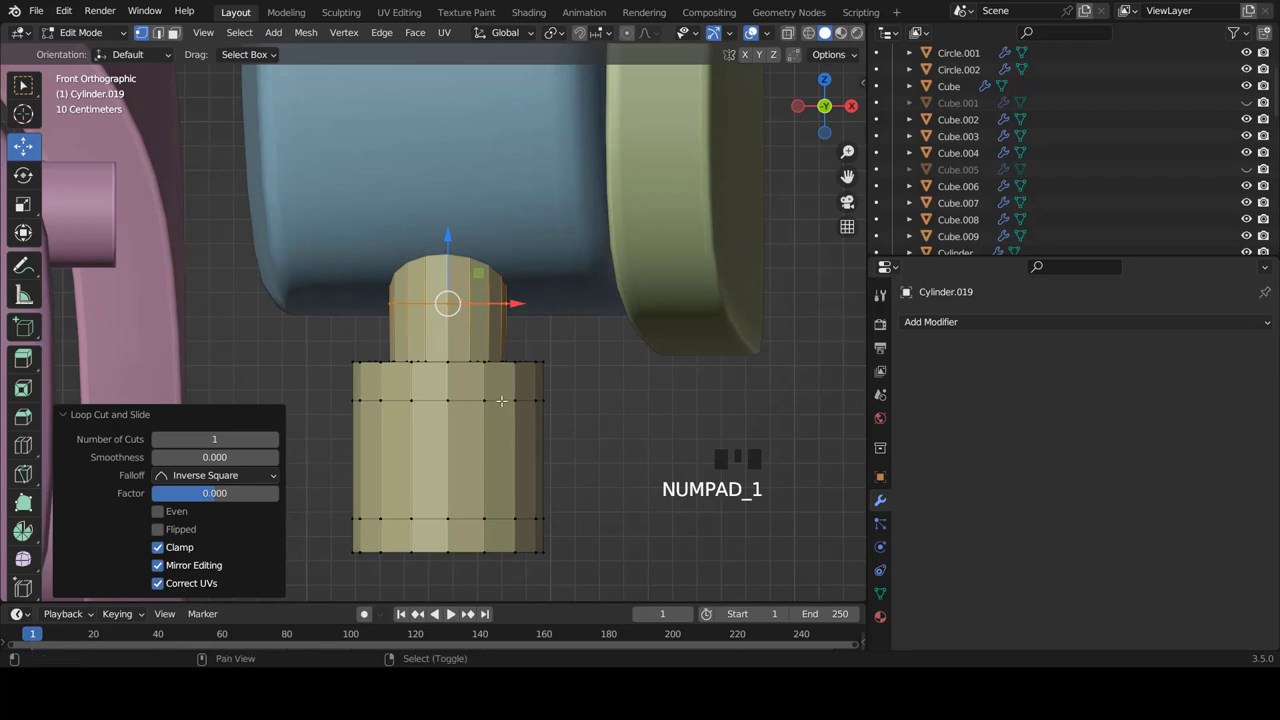
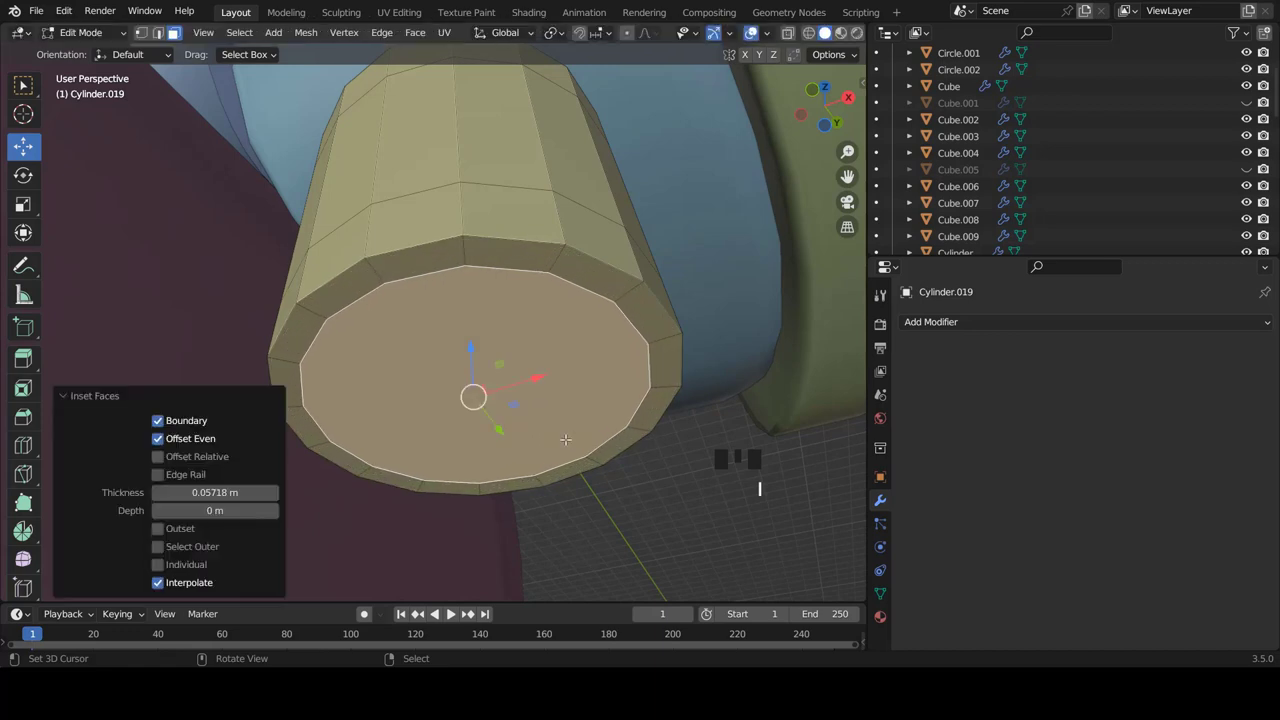
Inset the bottom face repeatedly and sink the inner face up along Z into a recessed socket, then leave Edit Mode
key(g)
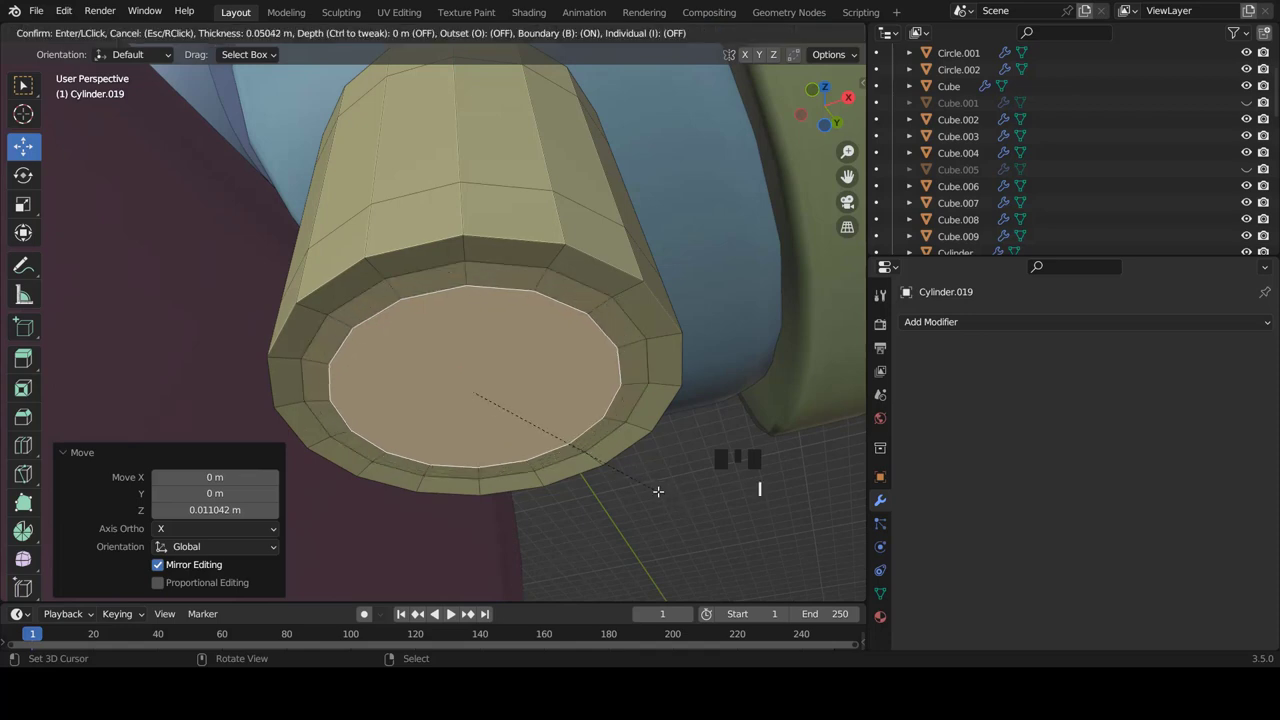
key(g)
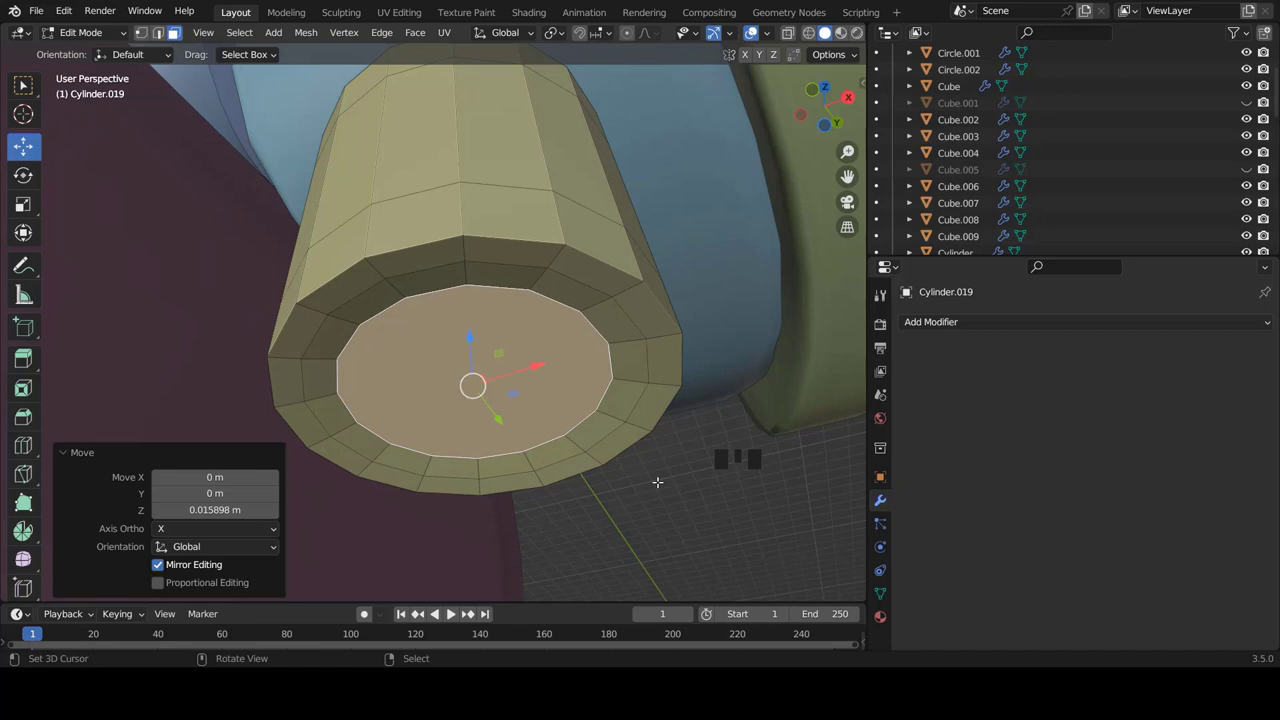
key(i)
key(g)
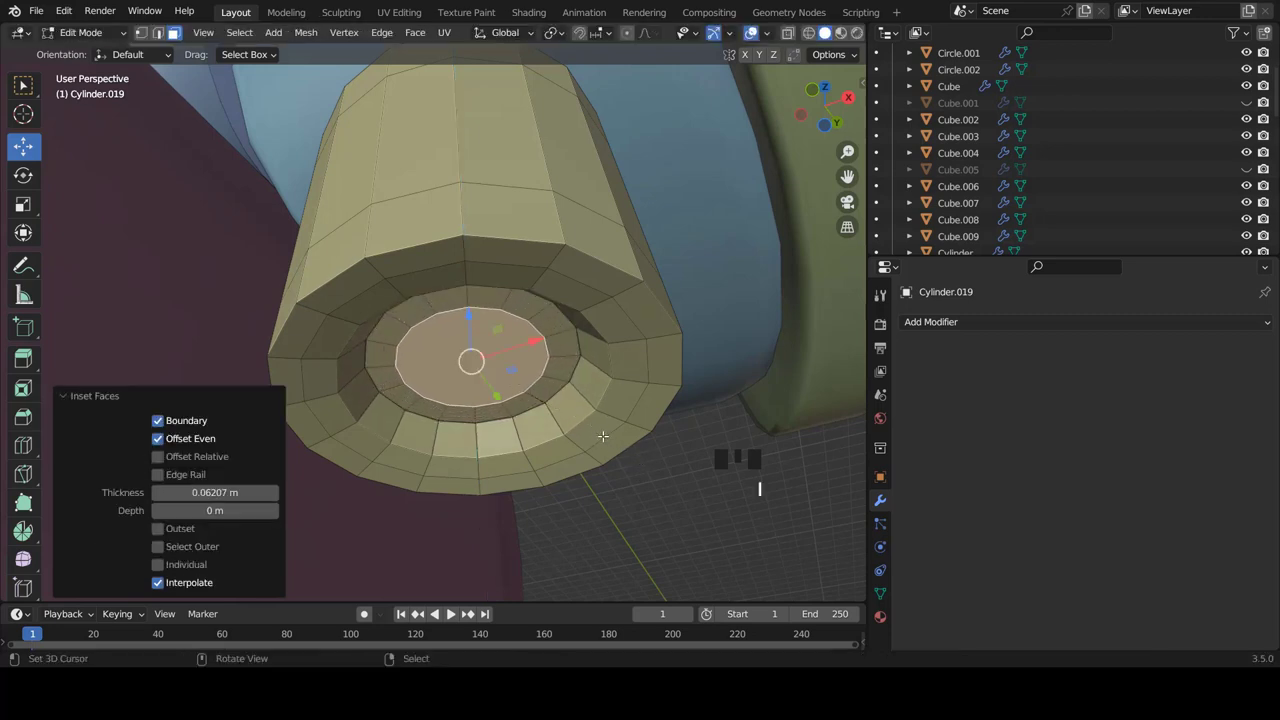
key(g)
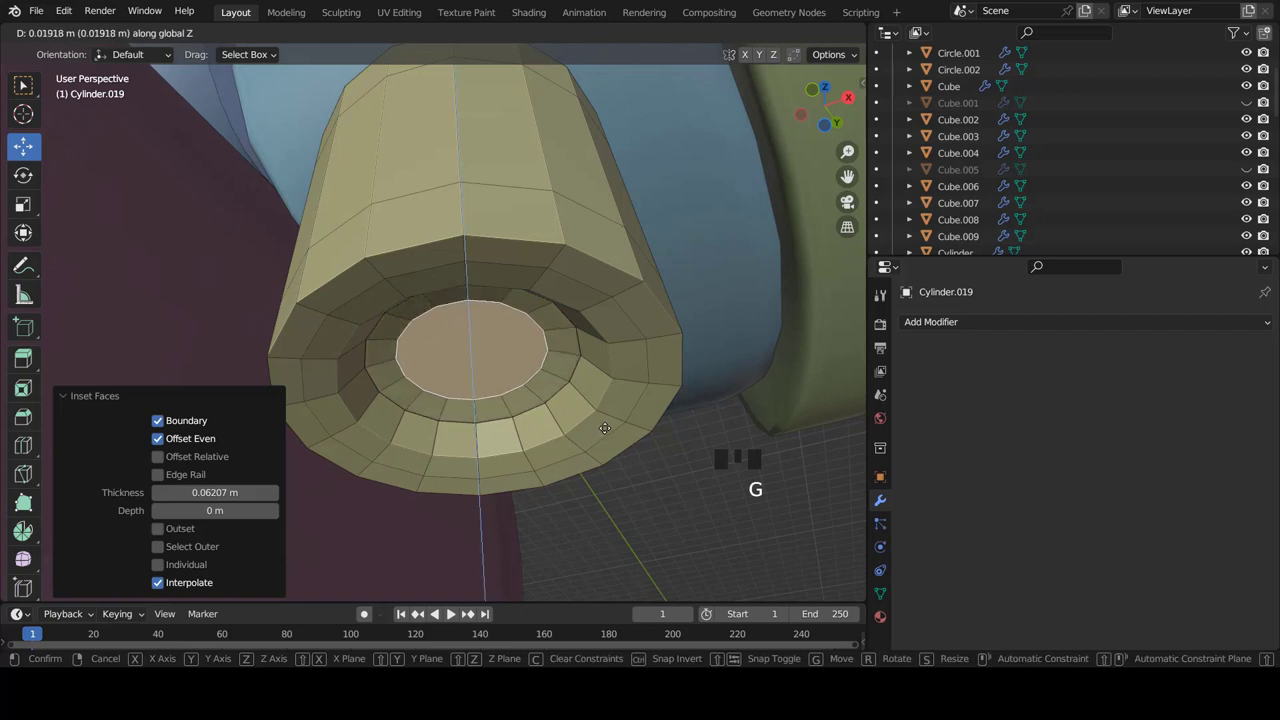
key(Tab)
scroll(down, 3)
Orbit and zoom to inspect the joint cylinder from the side before adding its Subdivision modifier
drag(581, 405, 587, 448)
scroll(up, 3)
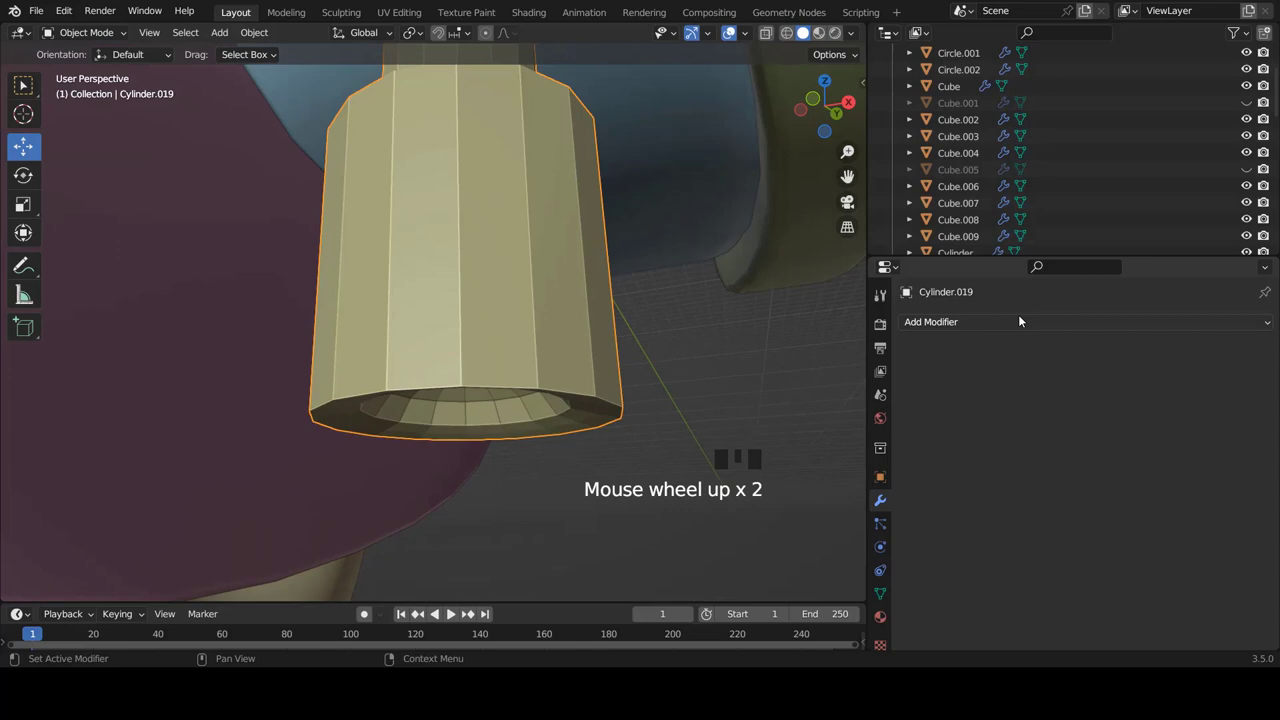
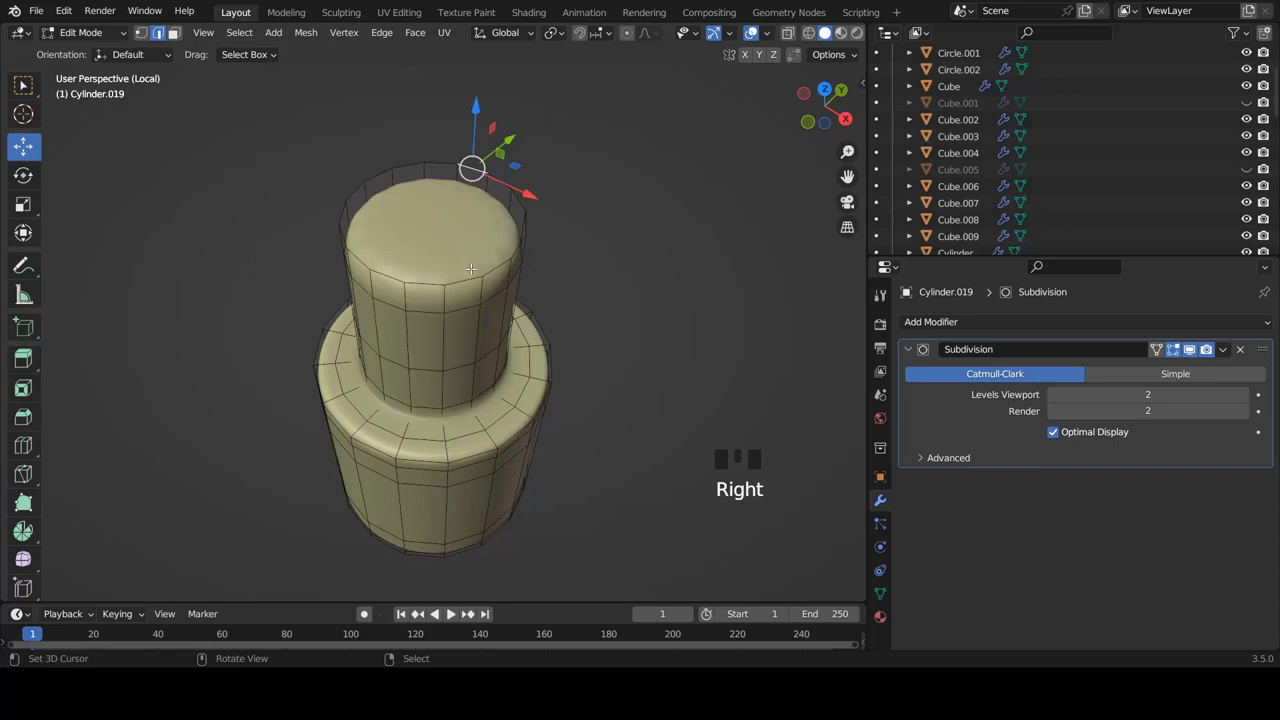
In face select, inset the neck's top face, leave Edit Mode and exit local view to the whole robot
key(ctrl+Tab)
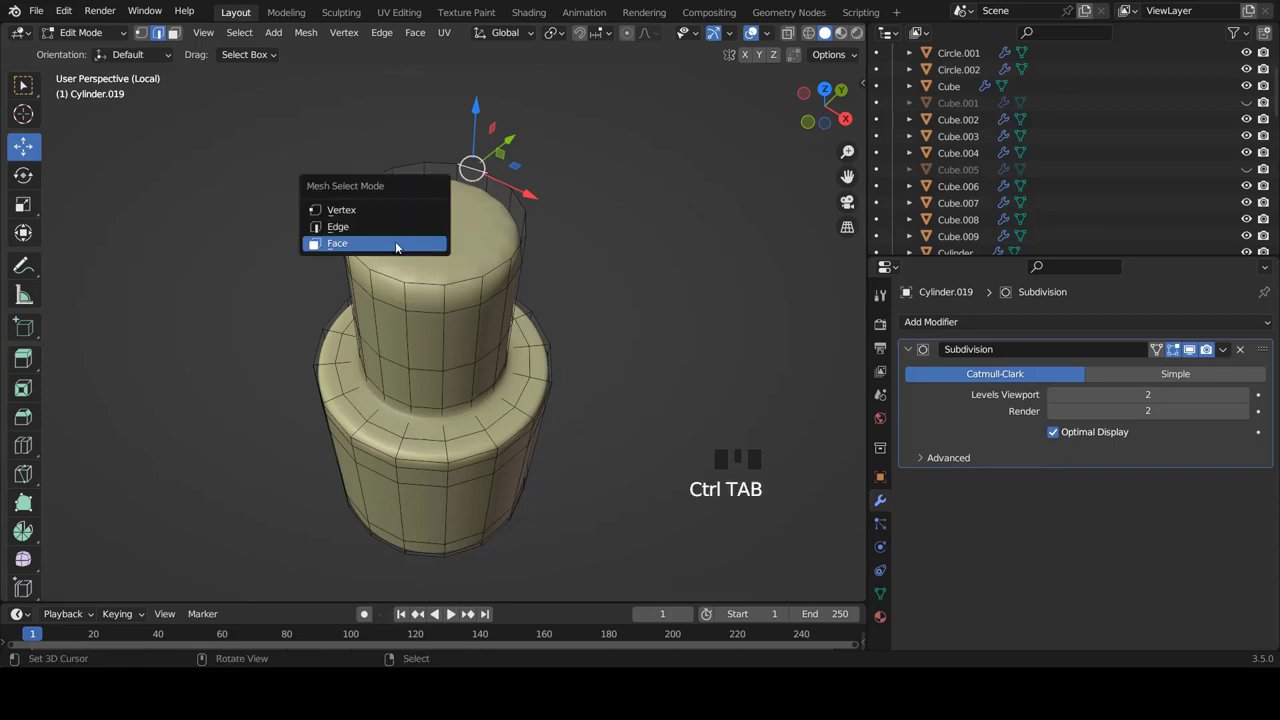
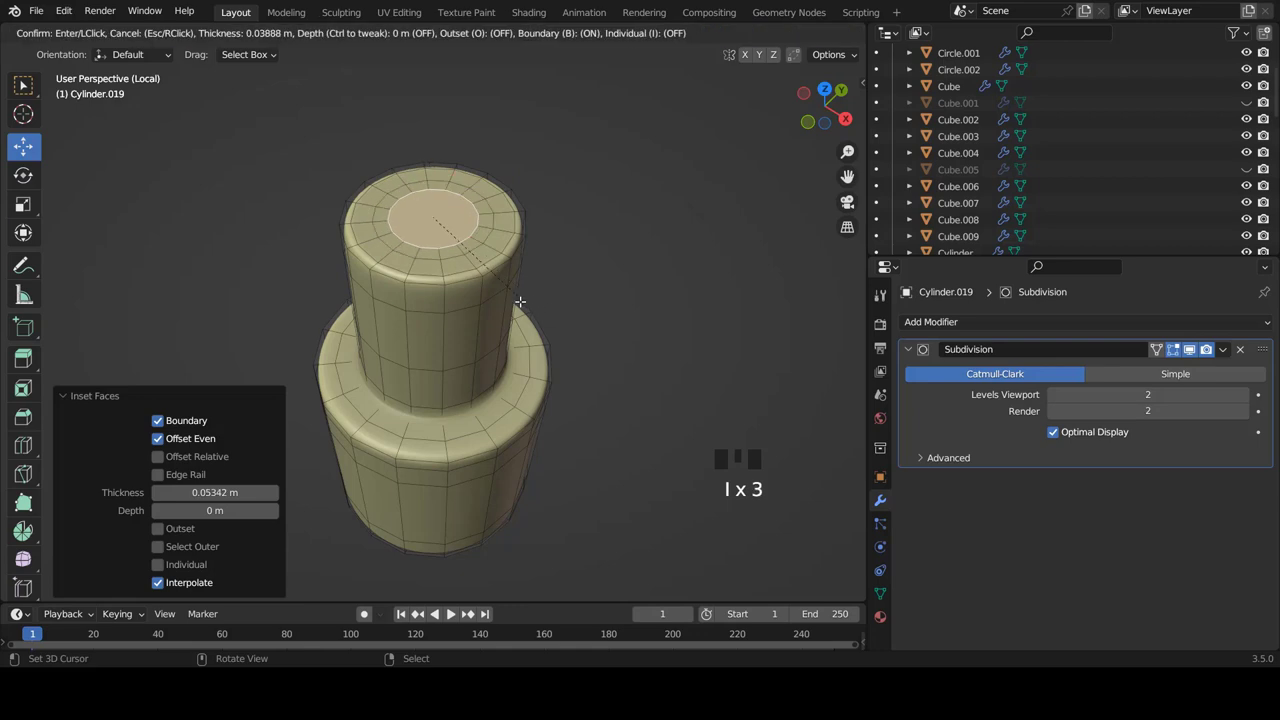
key(Tab)
key(KP_Divide)
key(KP_1)
Zoom out, orbit around the robot's lower body and view it from the right side
key(a)
scroll(down, 3)
scroll(down, 3)
scroll(down, 3)
drag(459, 327, 457, 318)
scroll(up, 3)
key(KP_3)
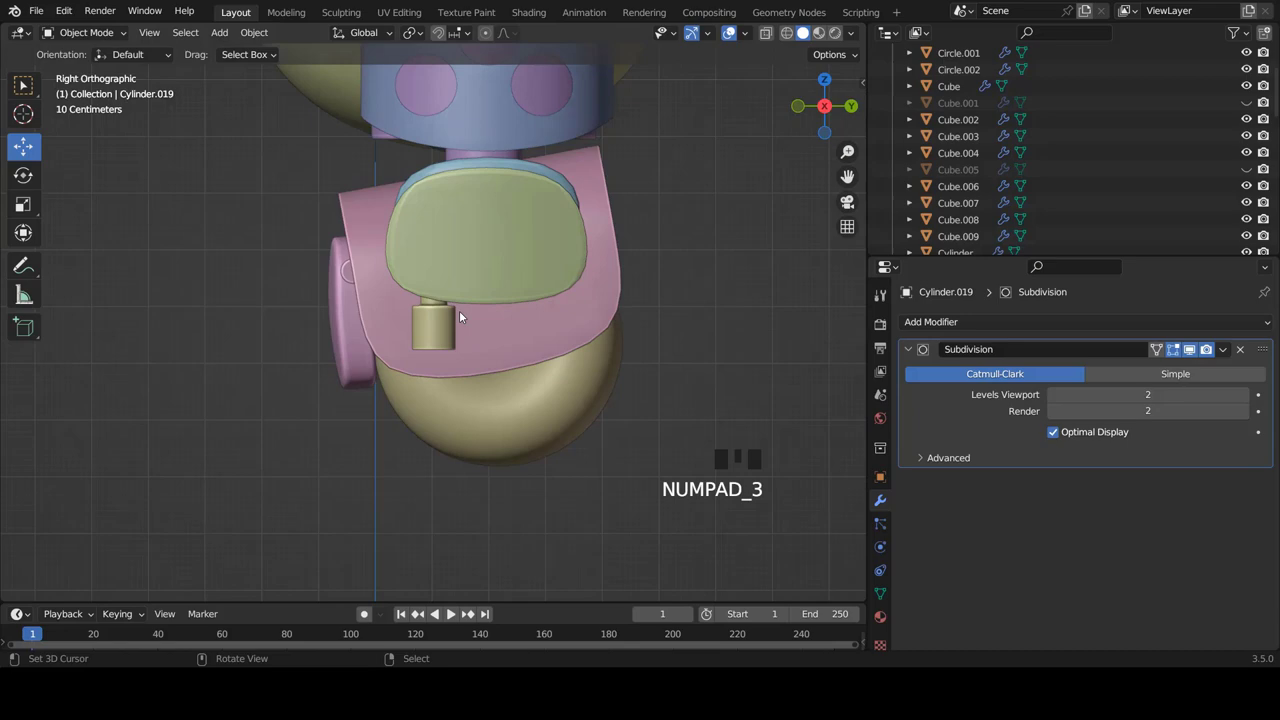
Select the joint cylinder from the front view and take its whole mesh into editing
drag(457, 311, 530, 283)
scroll(up, 3)
drag(465, 257, 534, 274)
scroll(down, 3)
drag(598, 304, 667, 334)
key(KP_1)
scroll(up, 3)
right_click(471, 347)
key(Tab)
key(a)
key(a)
Enlarge the joint cylinder in two scale passes, checking it from the side in wireframe
key(s)
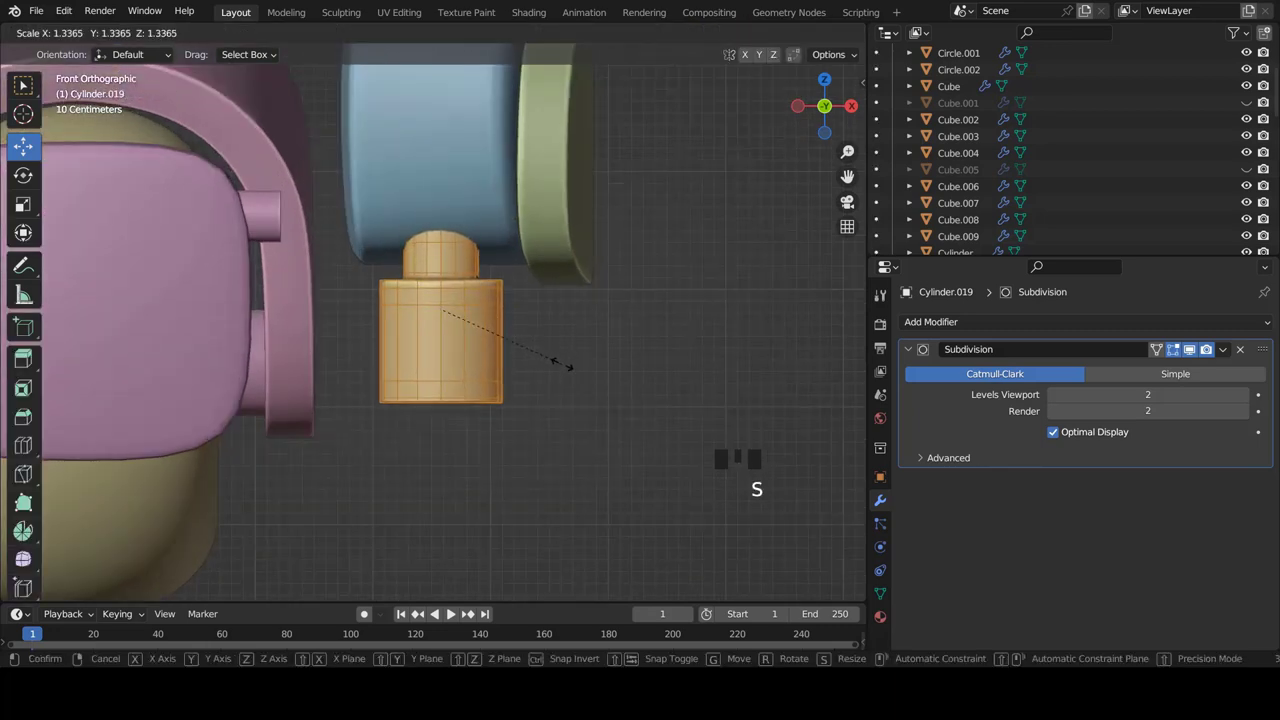
key(KP_3)
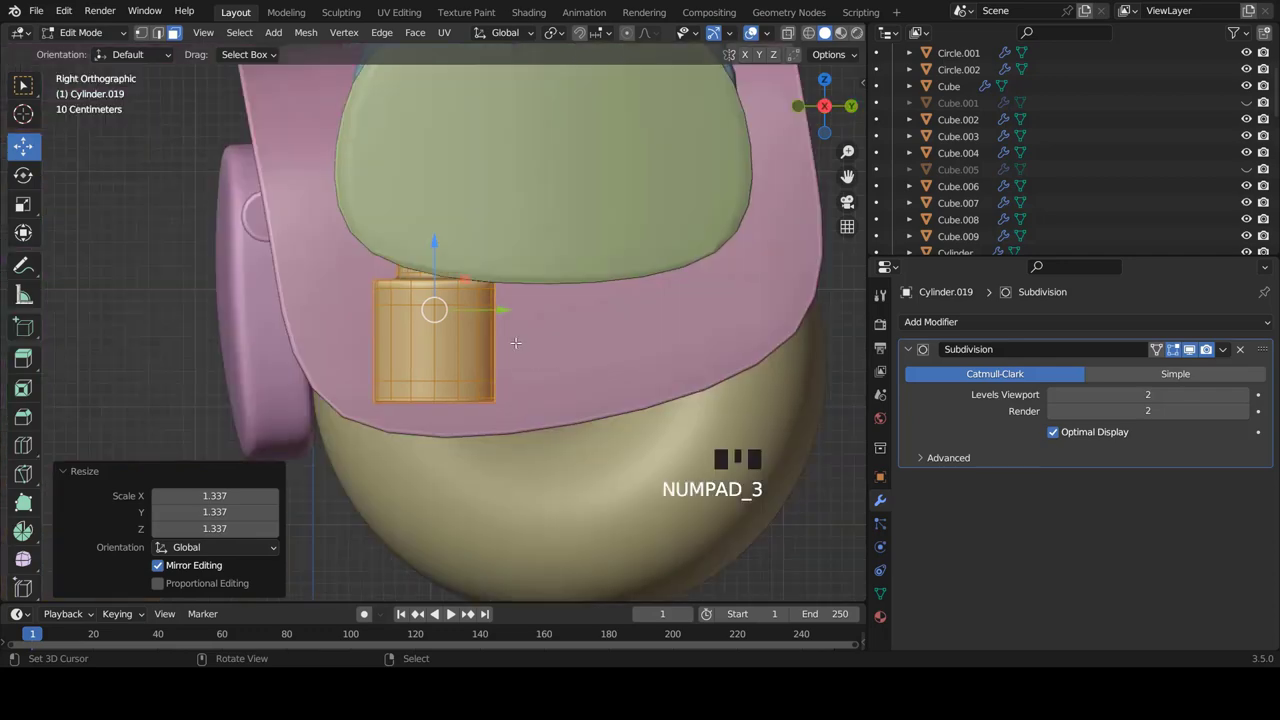
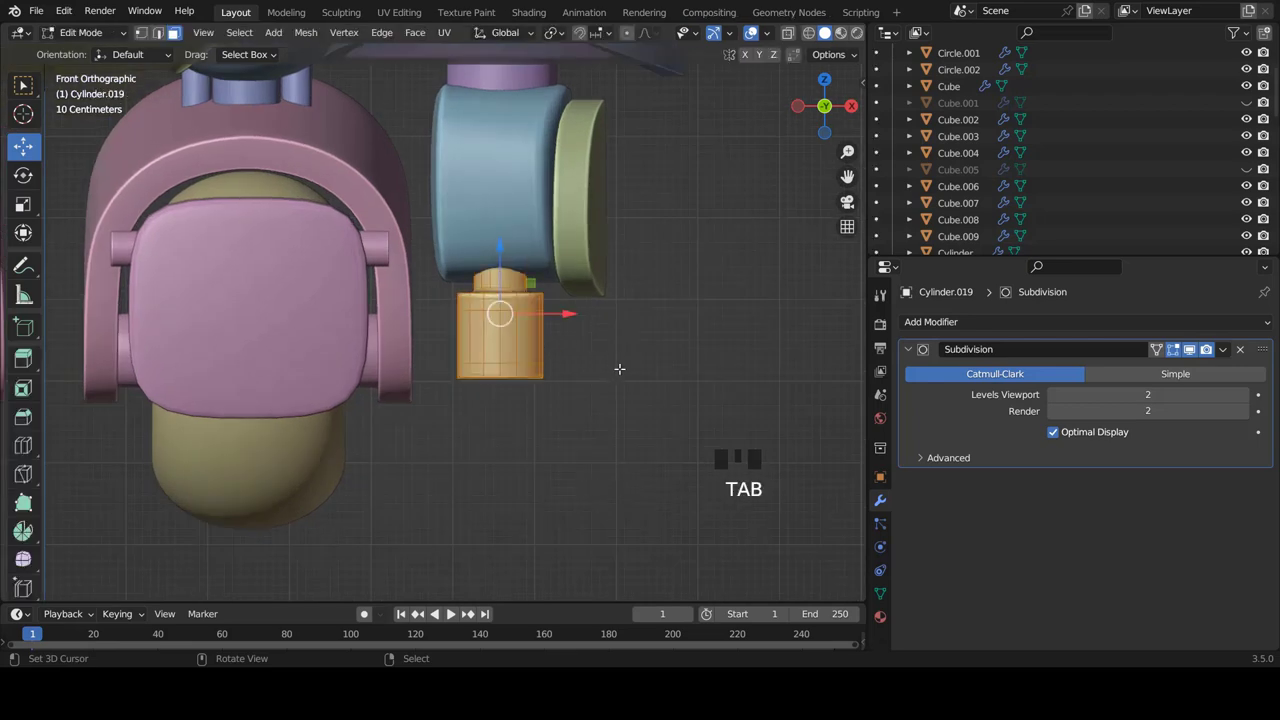
key(s)
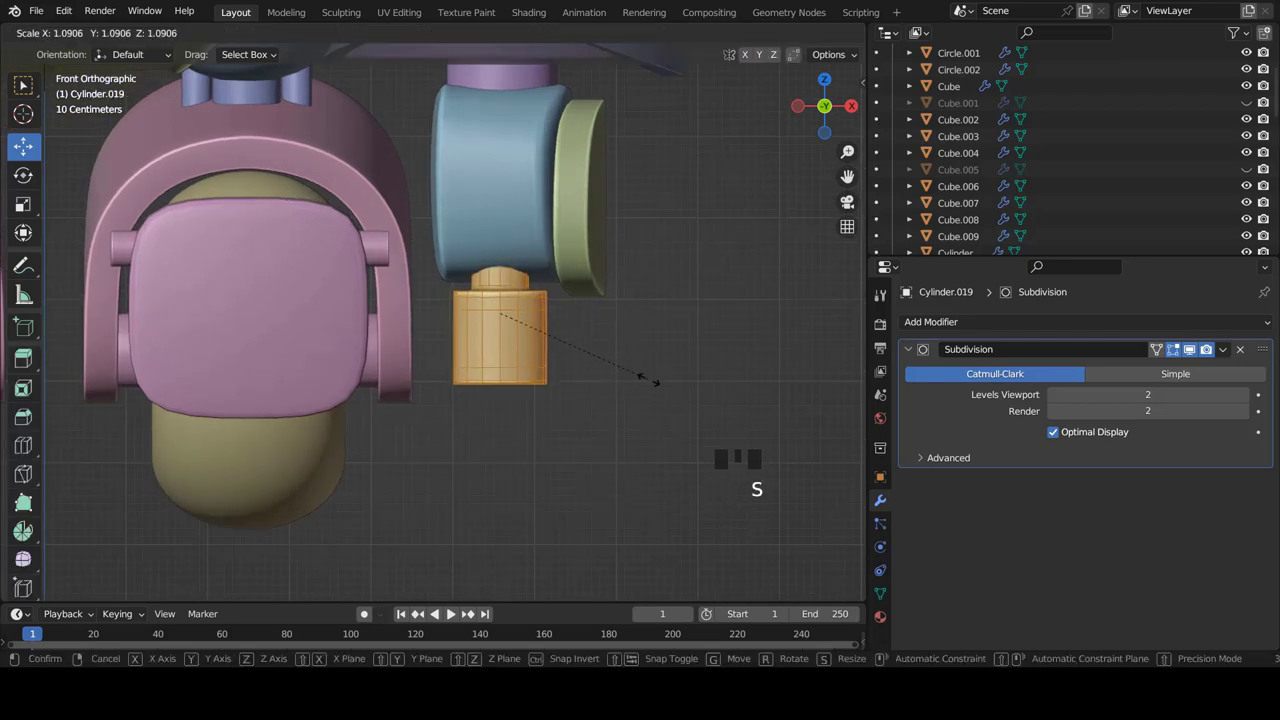
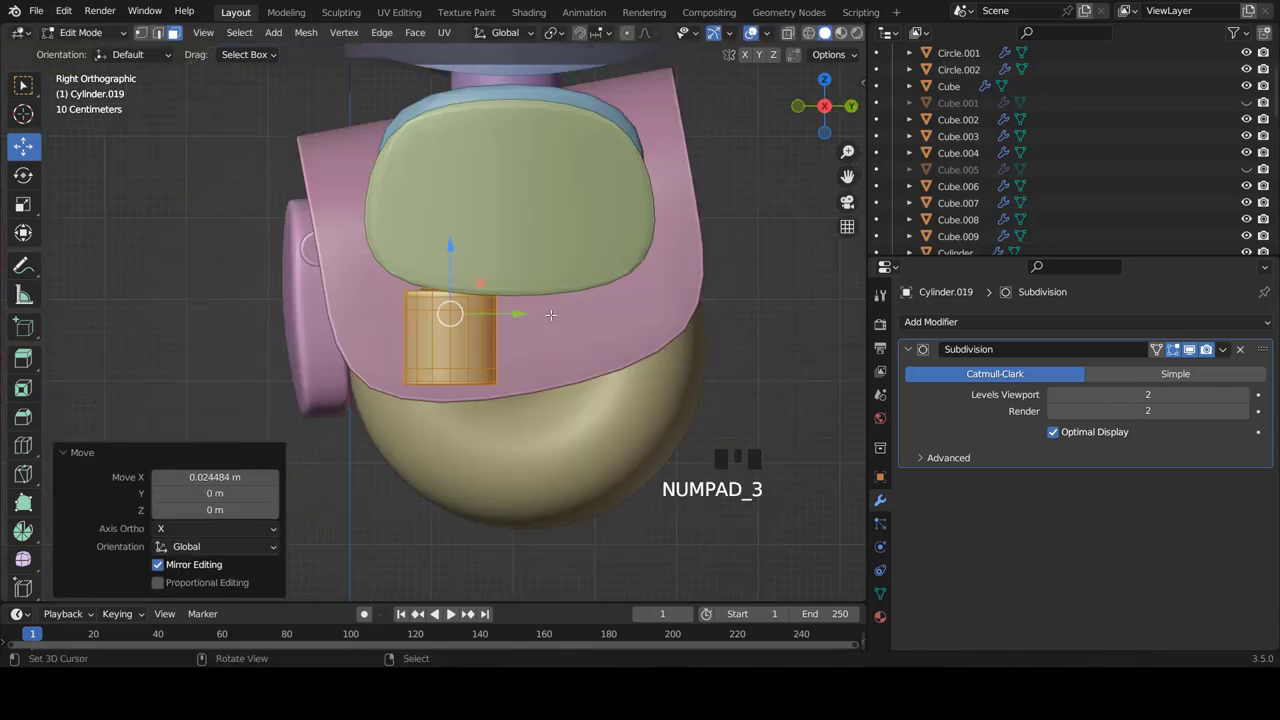
key(z)
scroll(up, 3)
Duplicate the cylinder mesh into the other leg joints and orbit to check all three
key(shift+d)
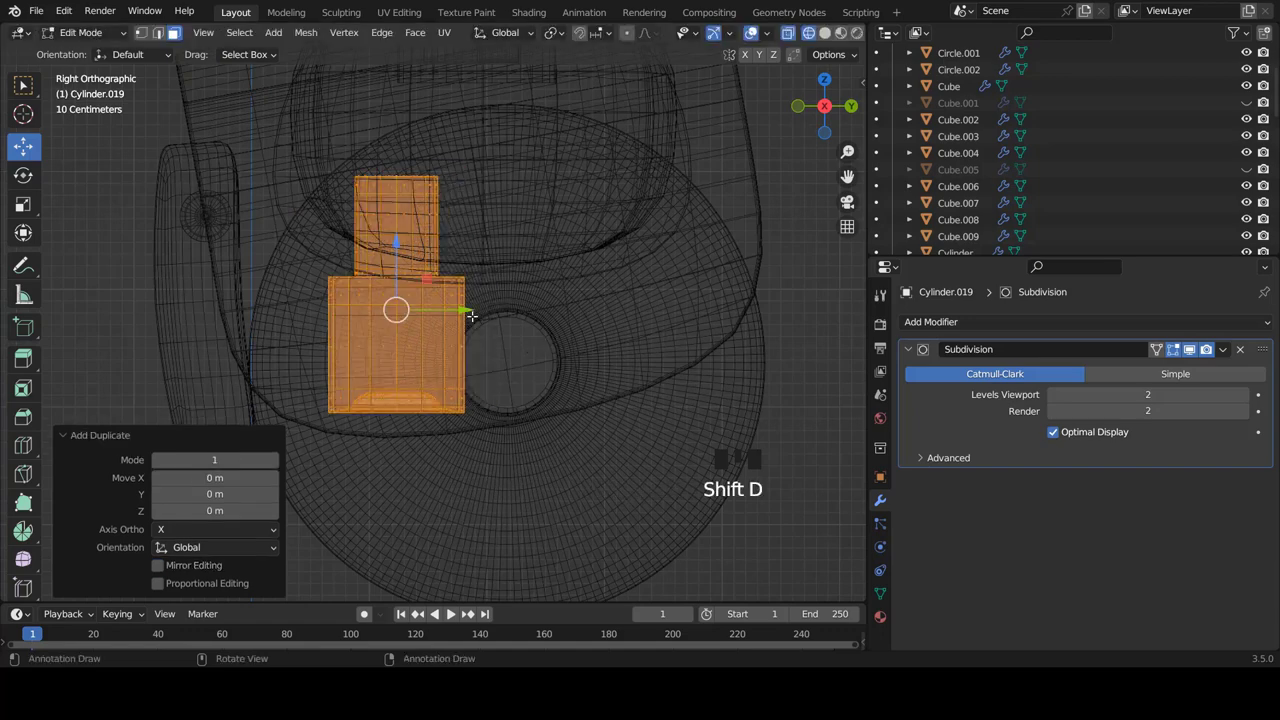
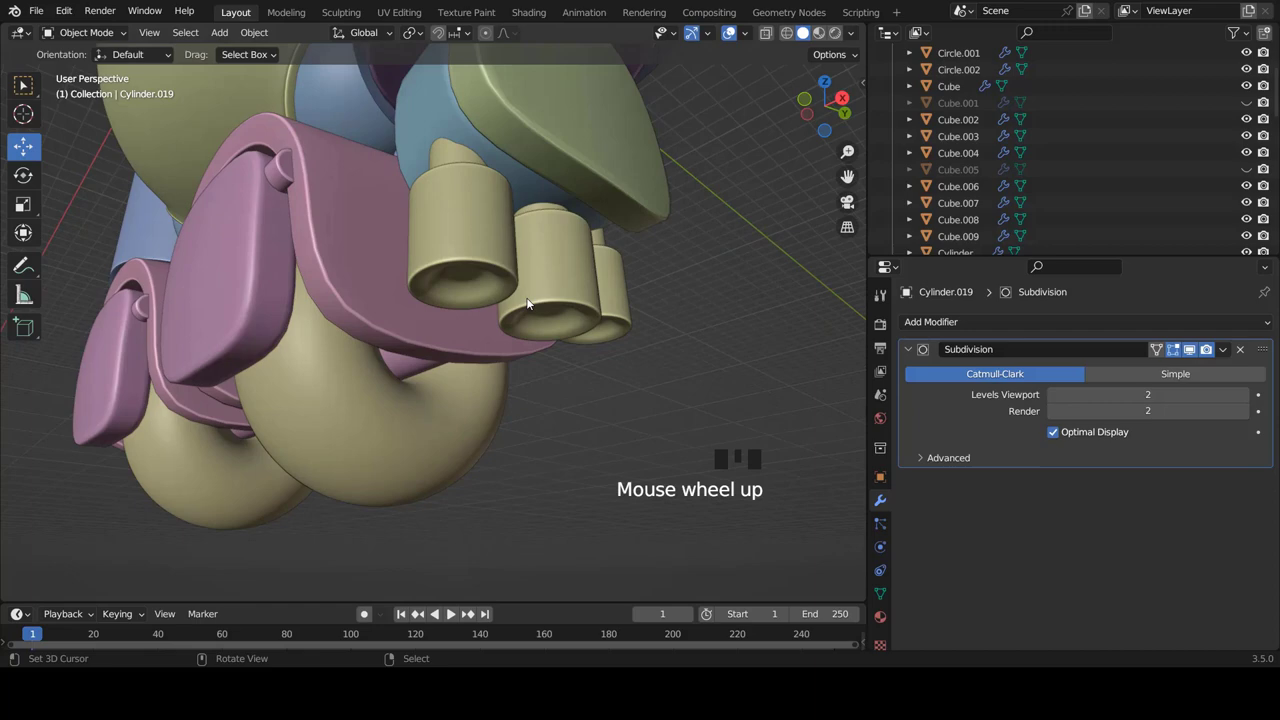
drag(519, 285, 559, 284)
Add a sphere from the front view and move it down below the legs
key(KP_1)
key(shift+a)
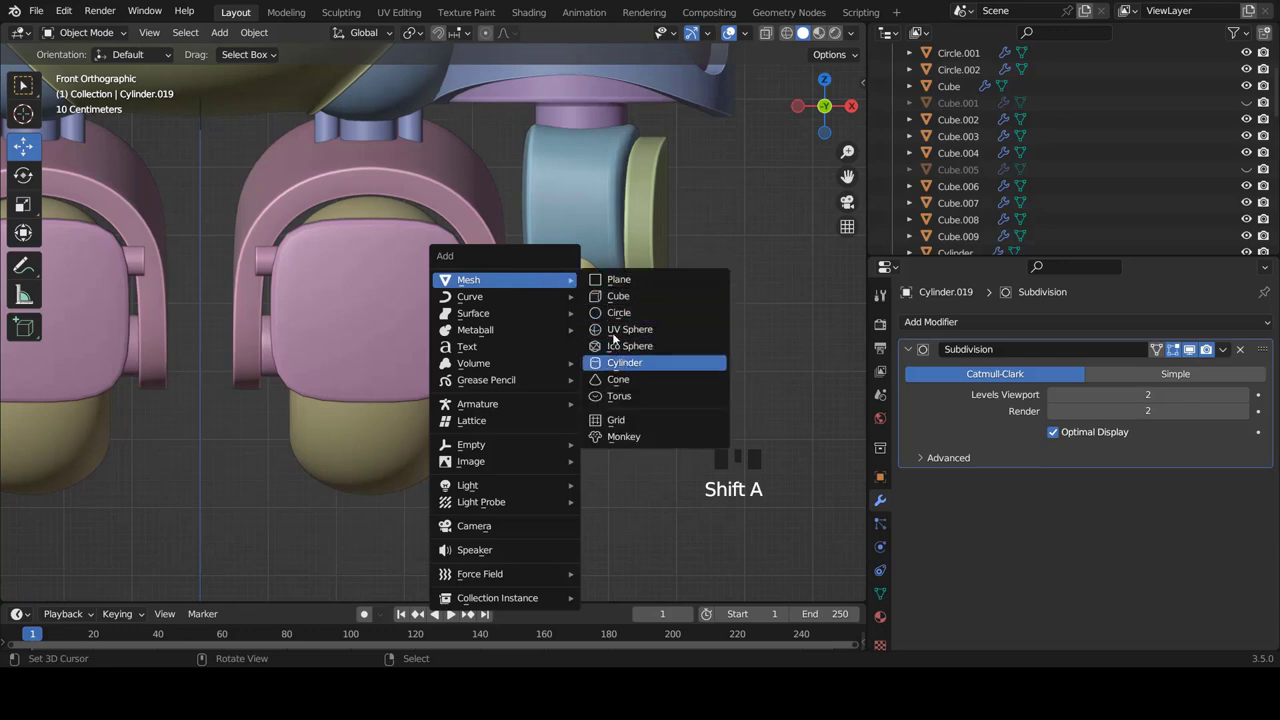
scroll(down, 3)
key(Tab)
scroll(down, 3)
scroll(up, 3)
key(g)
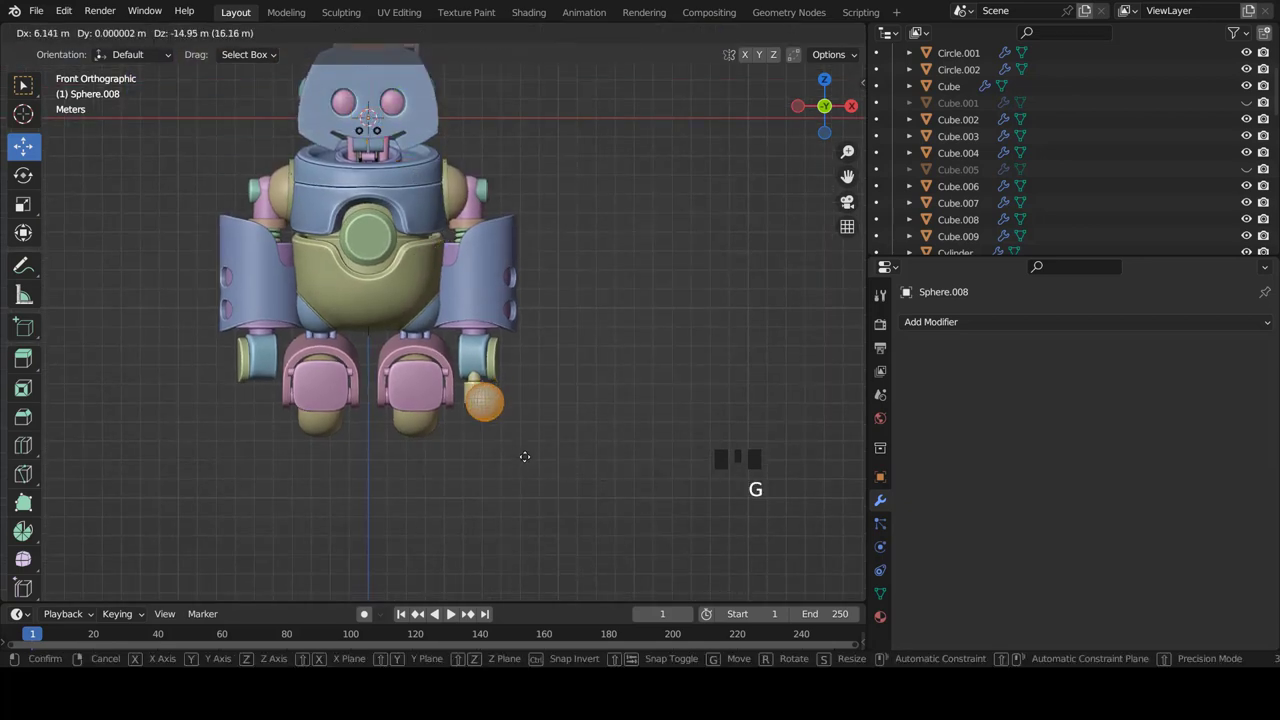
scroll(down, 3)
Reposition the sphere from the side and shrink it to about half size as a ball joint
key(KP_3)
scroll(up, 3)
key(g)
scroll(down, 3)
key(s)
scroll(down, 3)
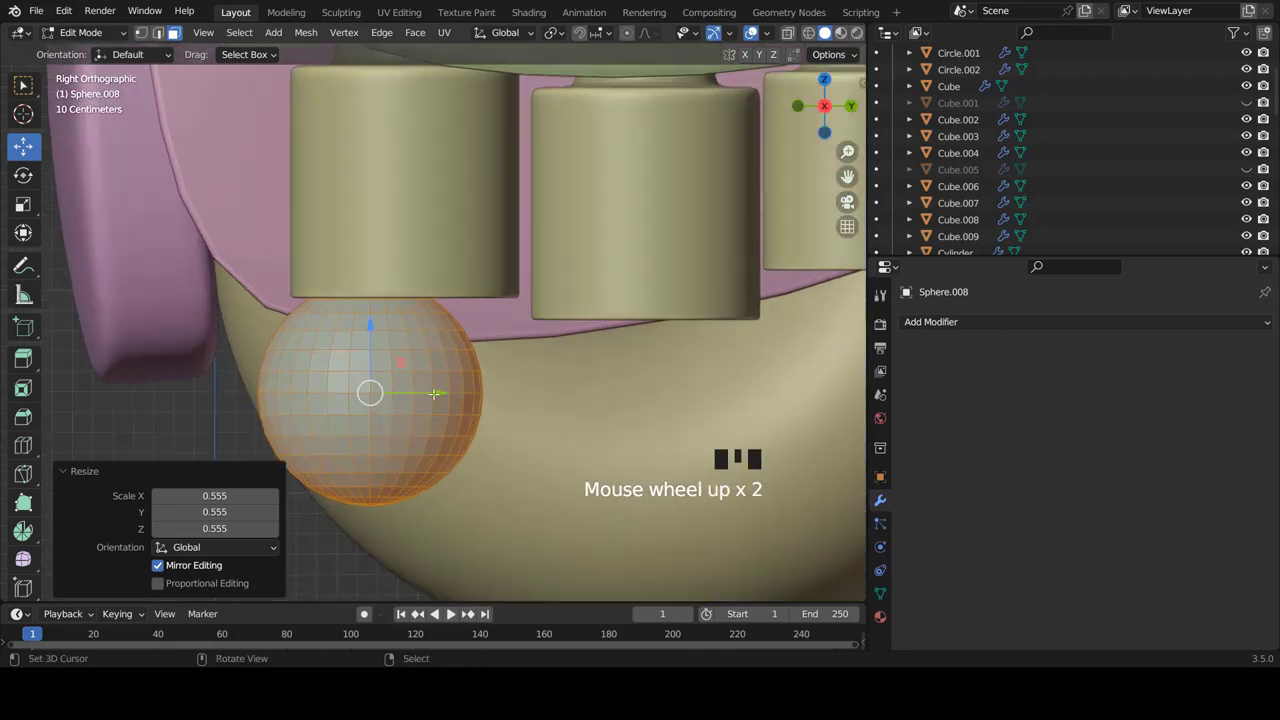
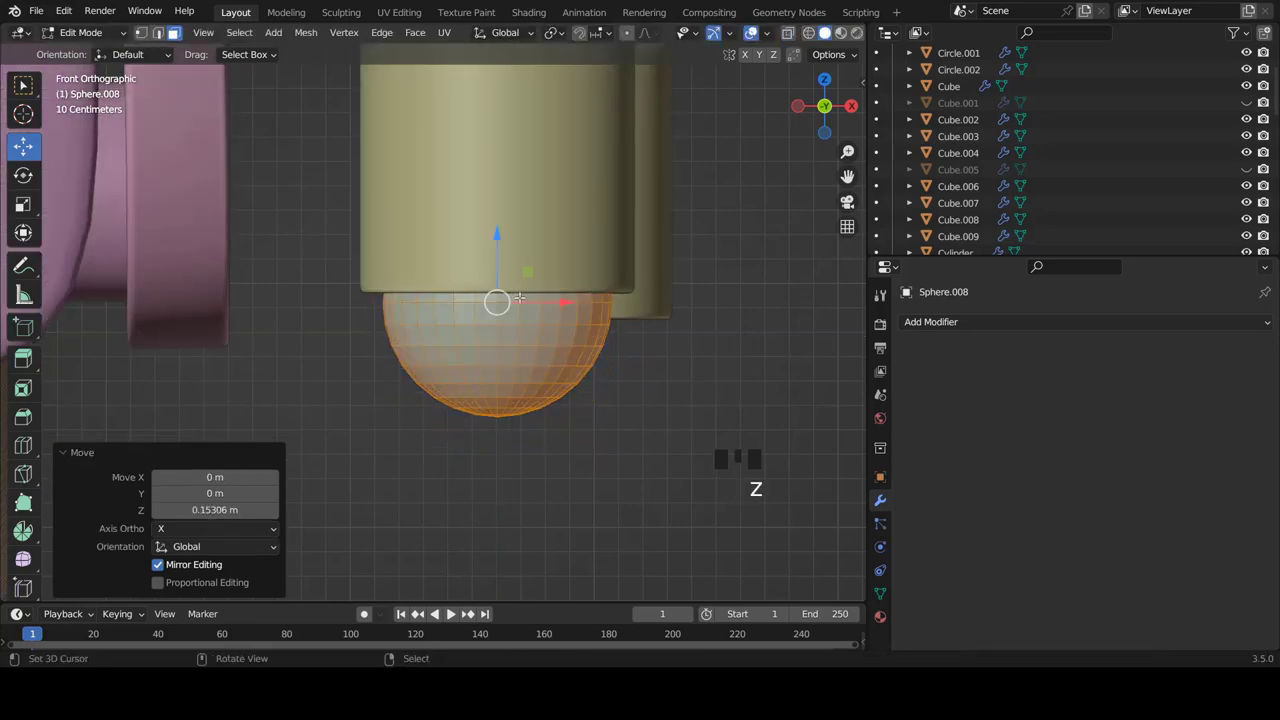
Shade the sphere smooth and orbit to look into the leg cylinder's end
key(Tab)
key(w)
key(a)
scroll(down, 3)
drag(521, 272, 537, 257)
scroll(up, 3)
Rescale the ball to fit the cylinder socket, checking it from the side in wireframe
right_click(513, 287)
key(Tab)
key(s)
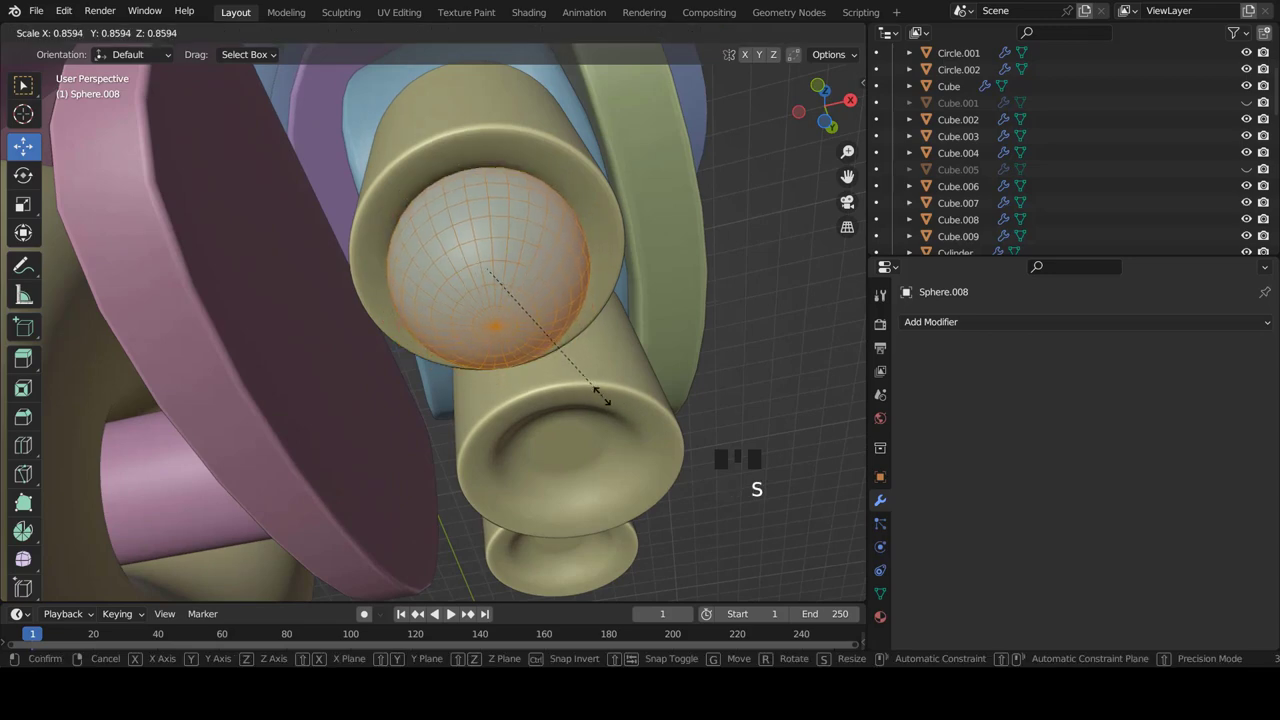
key(KP_3)
scroll(up, 3)
key(z)
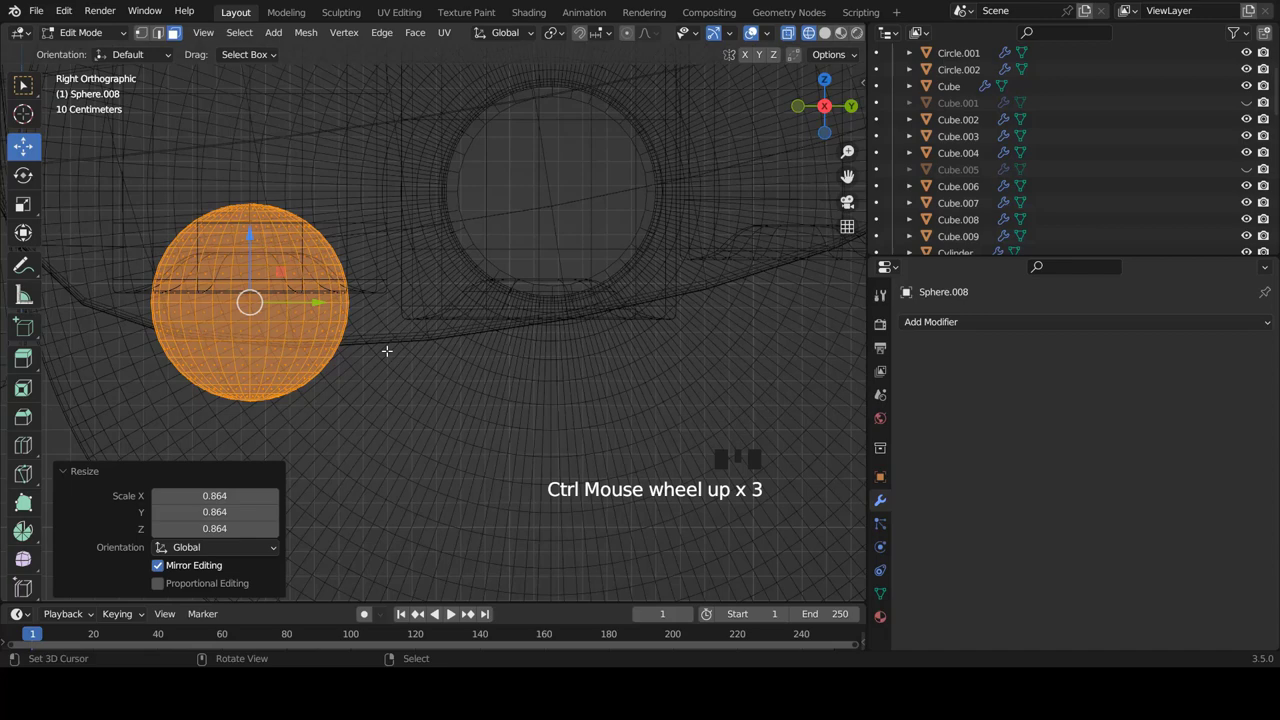
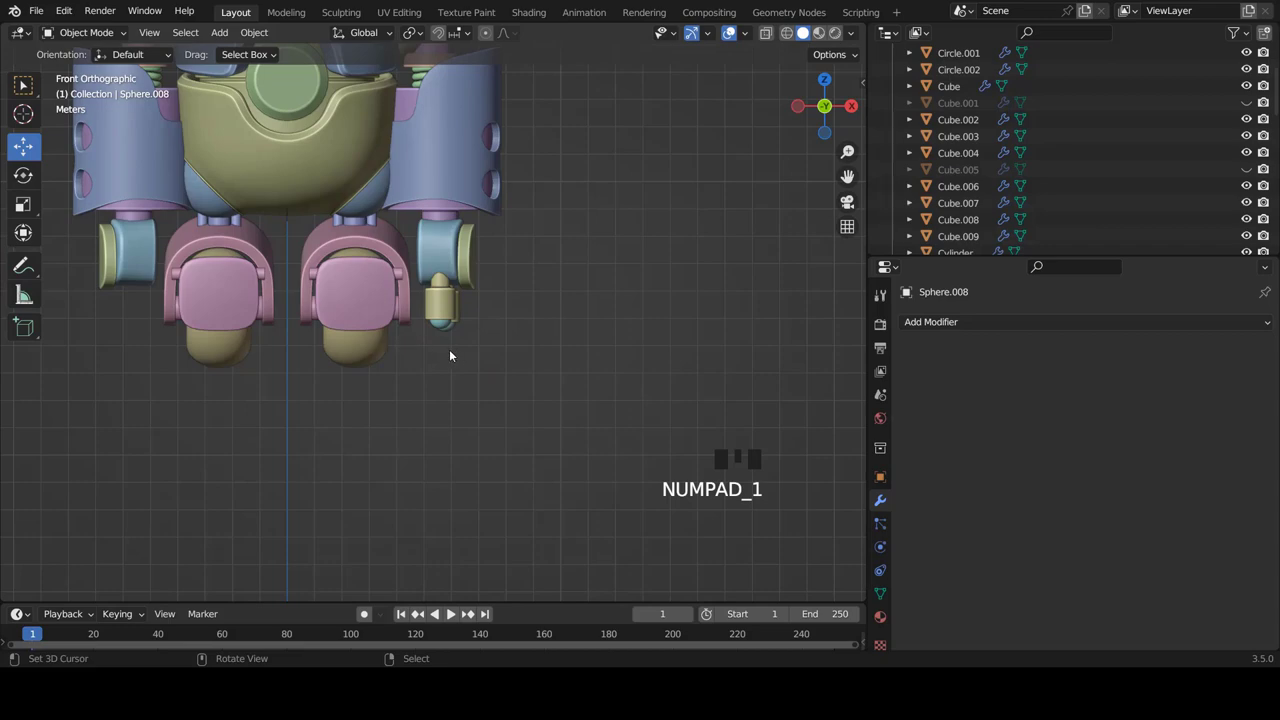
Add a new cylinder beneath the ball joint and enter its mesh editing
scroll(up, 3)
scroll(down, 3)
scroll(up, 3)
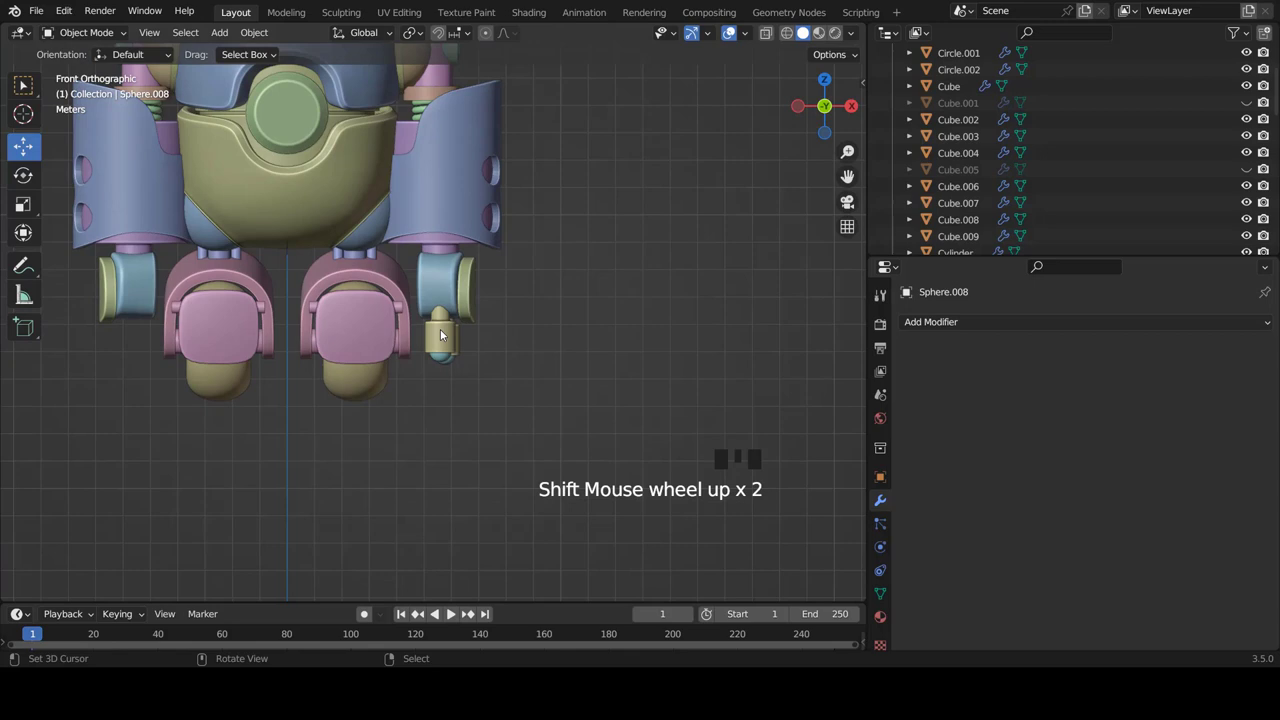
scroll(up, 3)
key(shift+a)
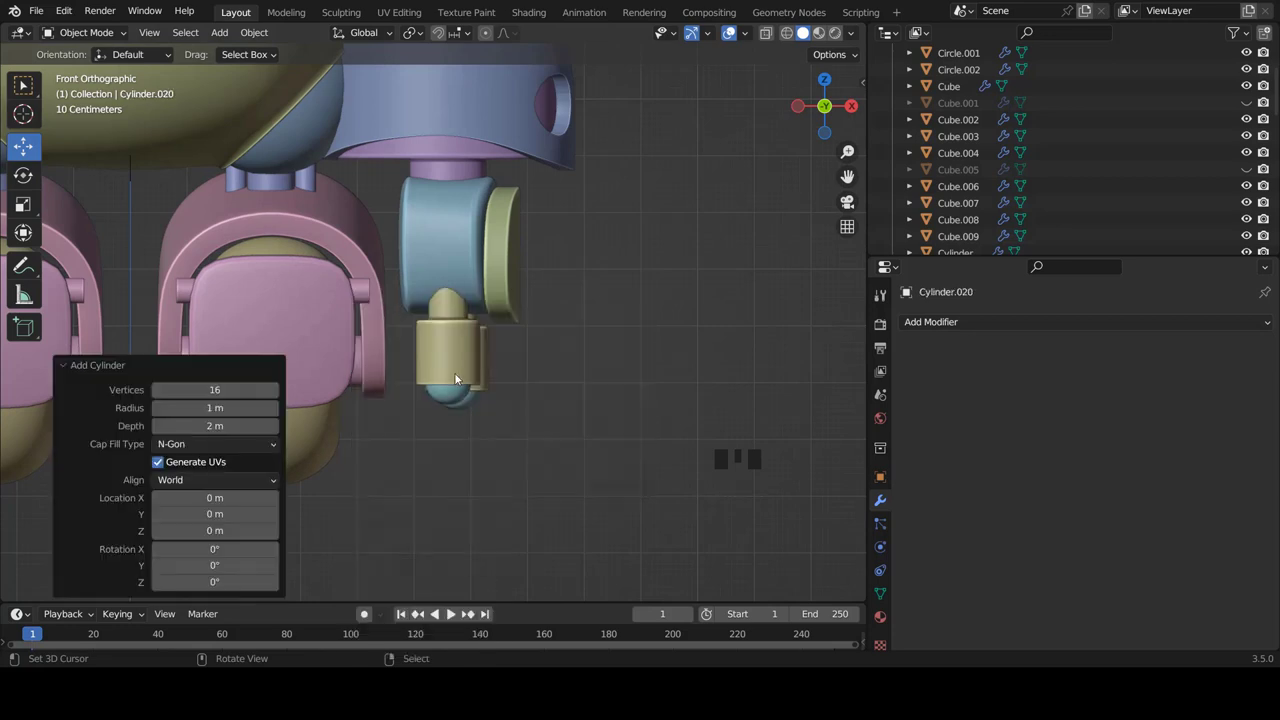
scroll(down, 3)
key(Tab)
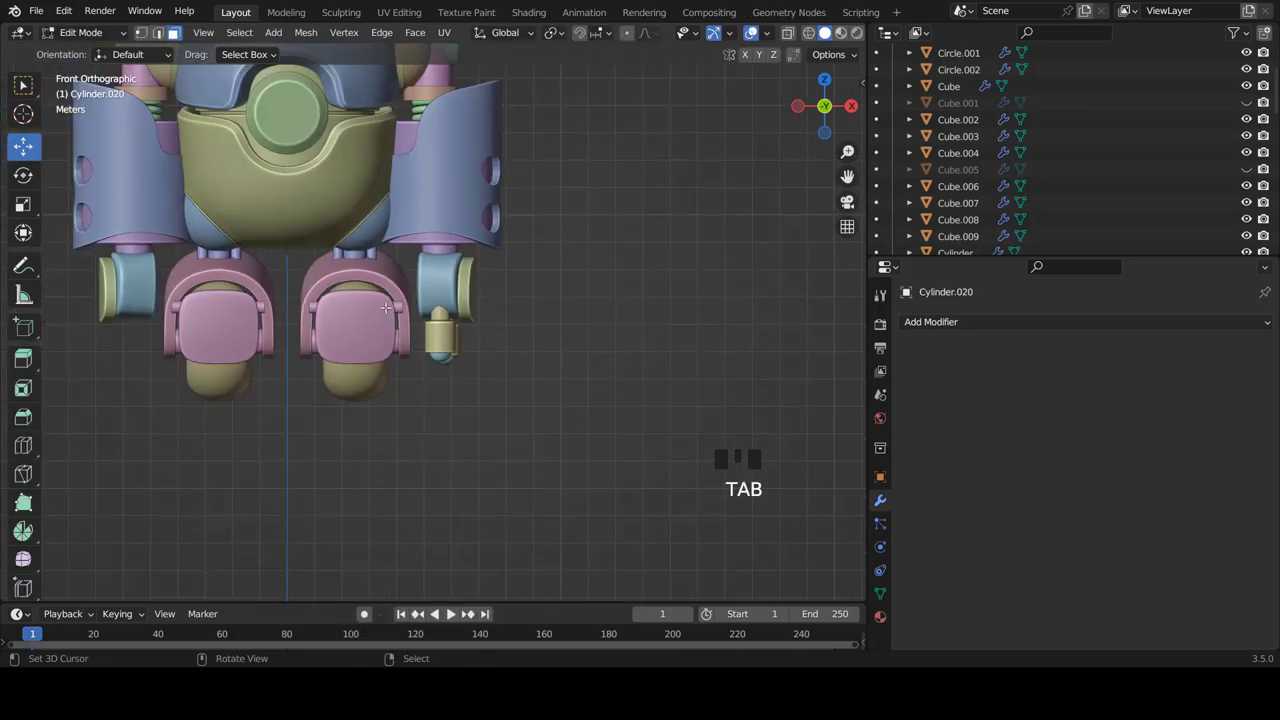
Move the cylinder under the ball, shrink it to foot size and nudge it into place
key(g)
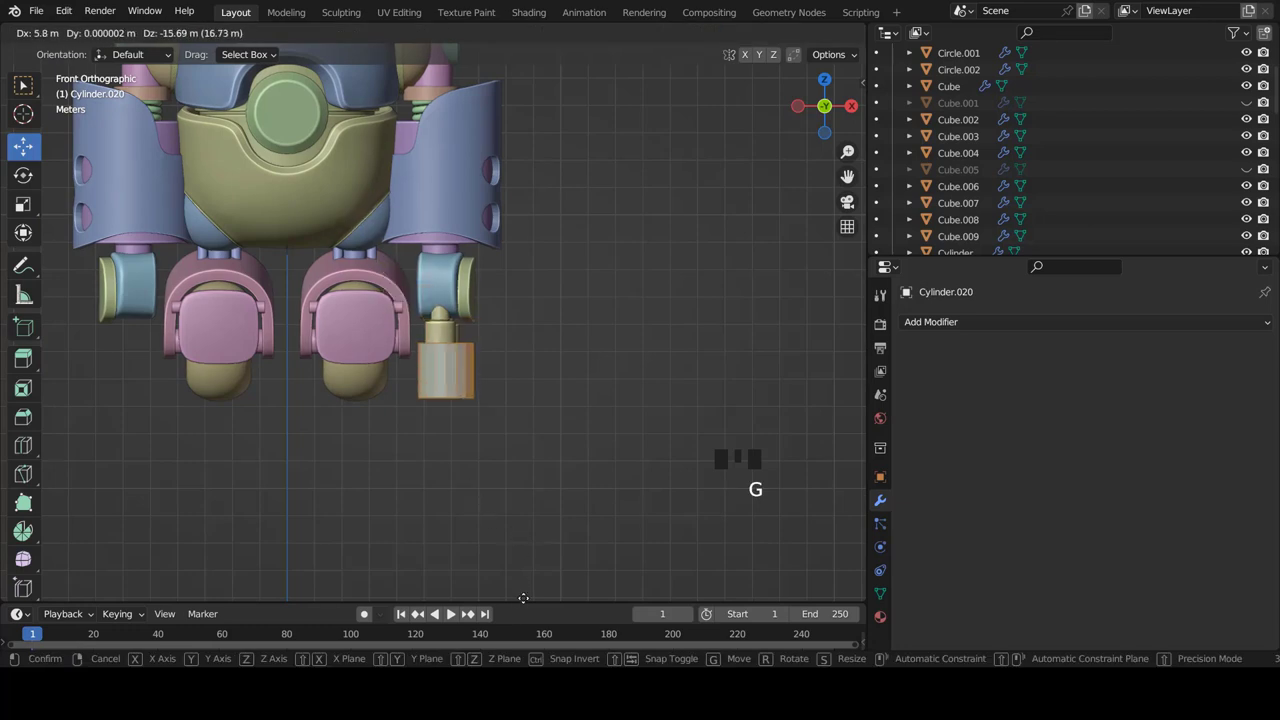
scroll(down, 3)
scroll(up, 3)
key(s)
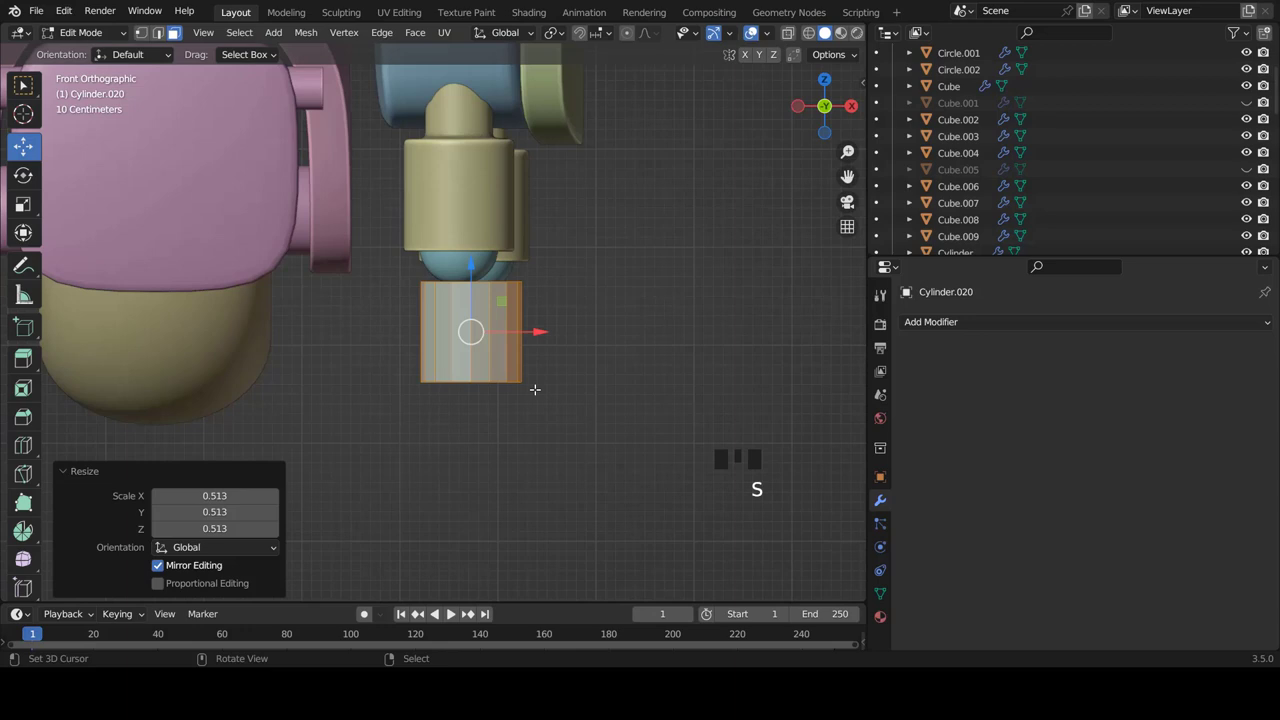
key(g)
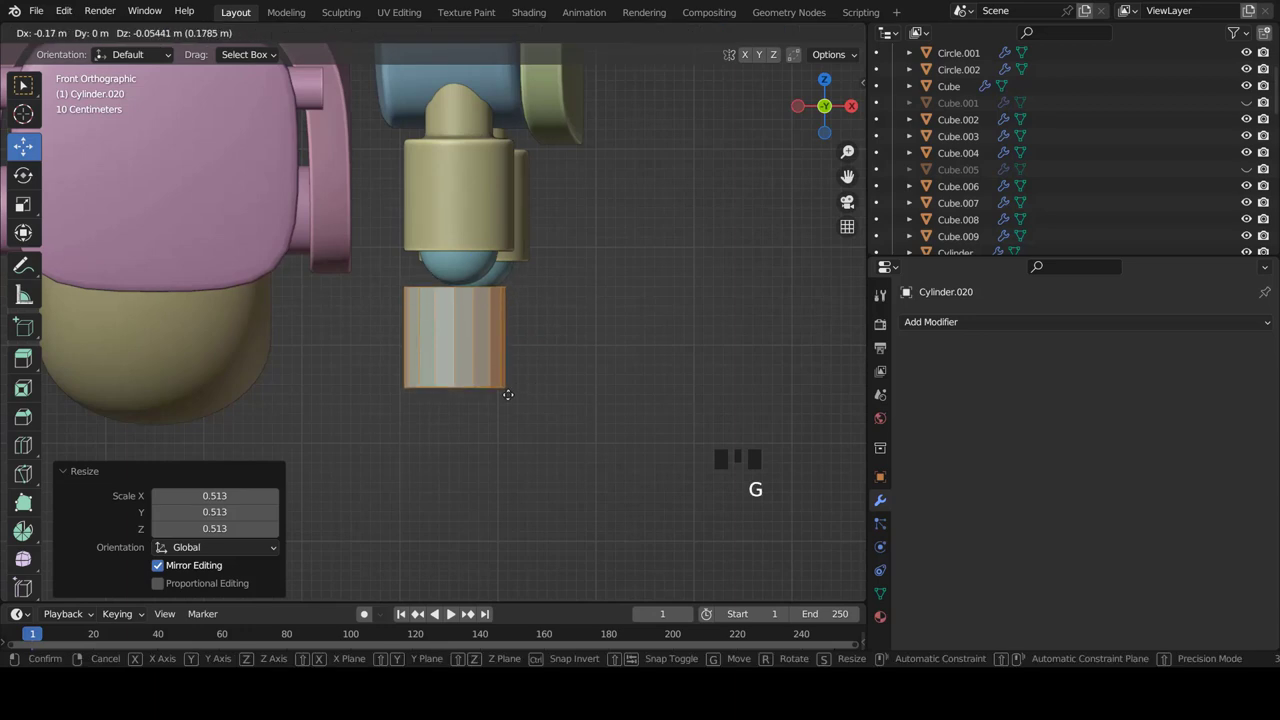
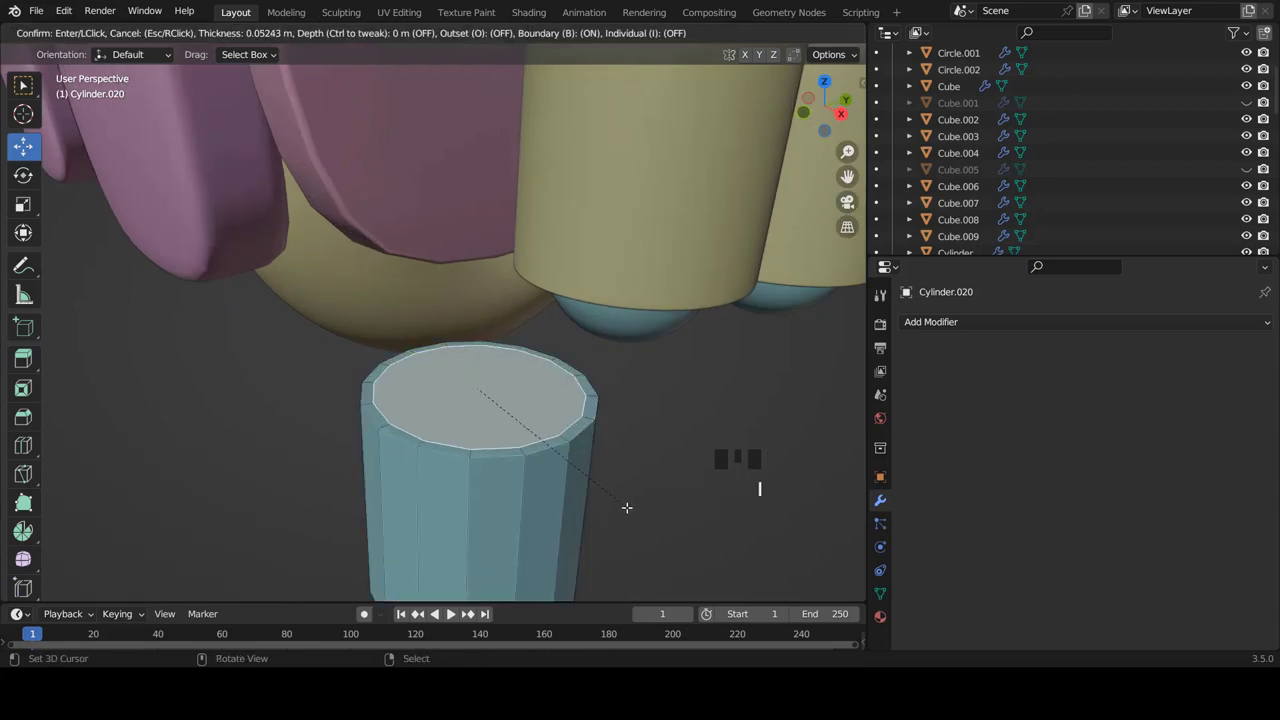
Inset the foot cylinder's top face into an inner ring with an outer rim
key(i)
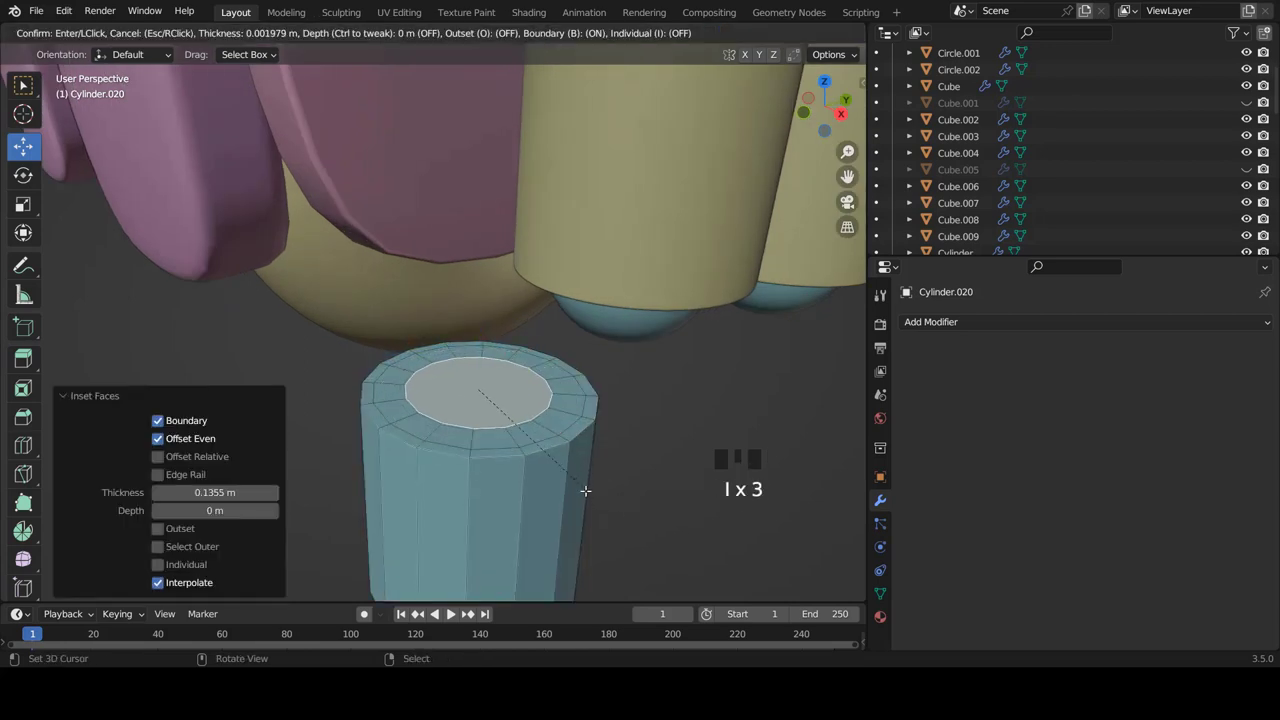
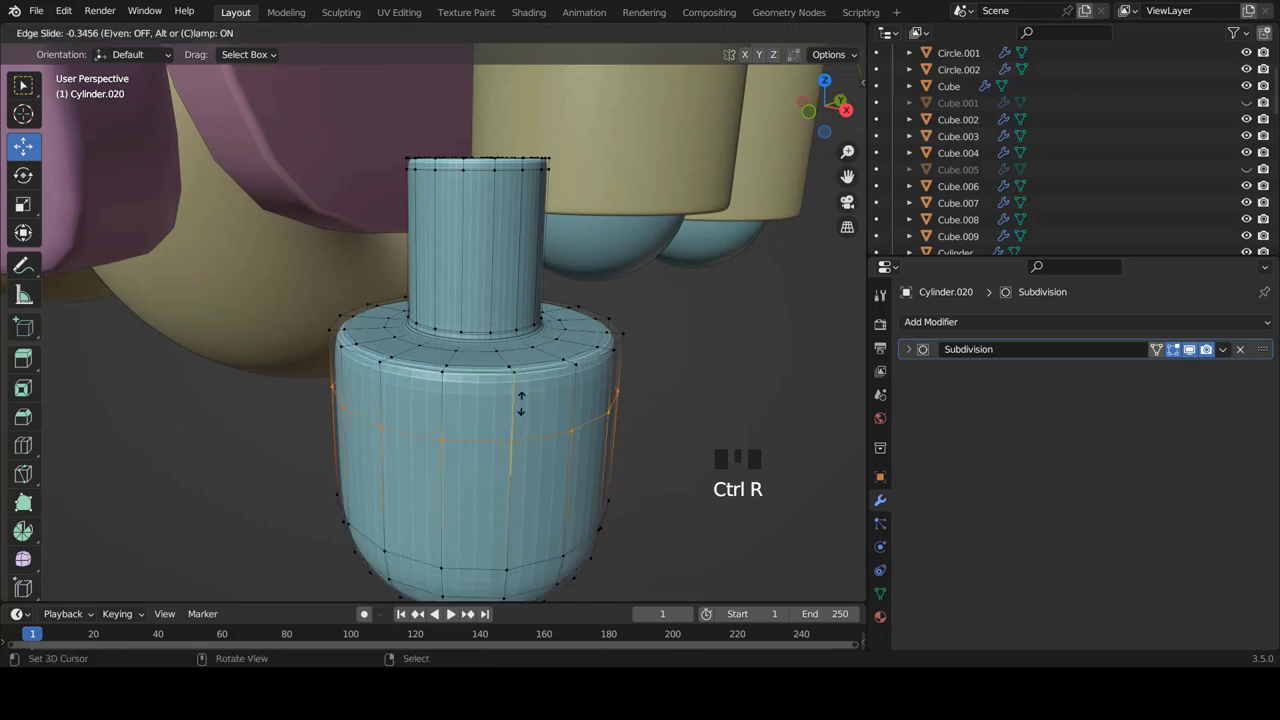
Add a support edge loop around the foot and slide it toward the base
key(ctrl+r)
key(ctrl+r)
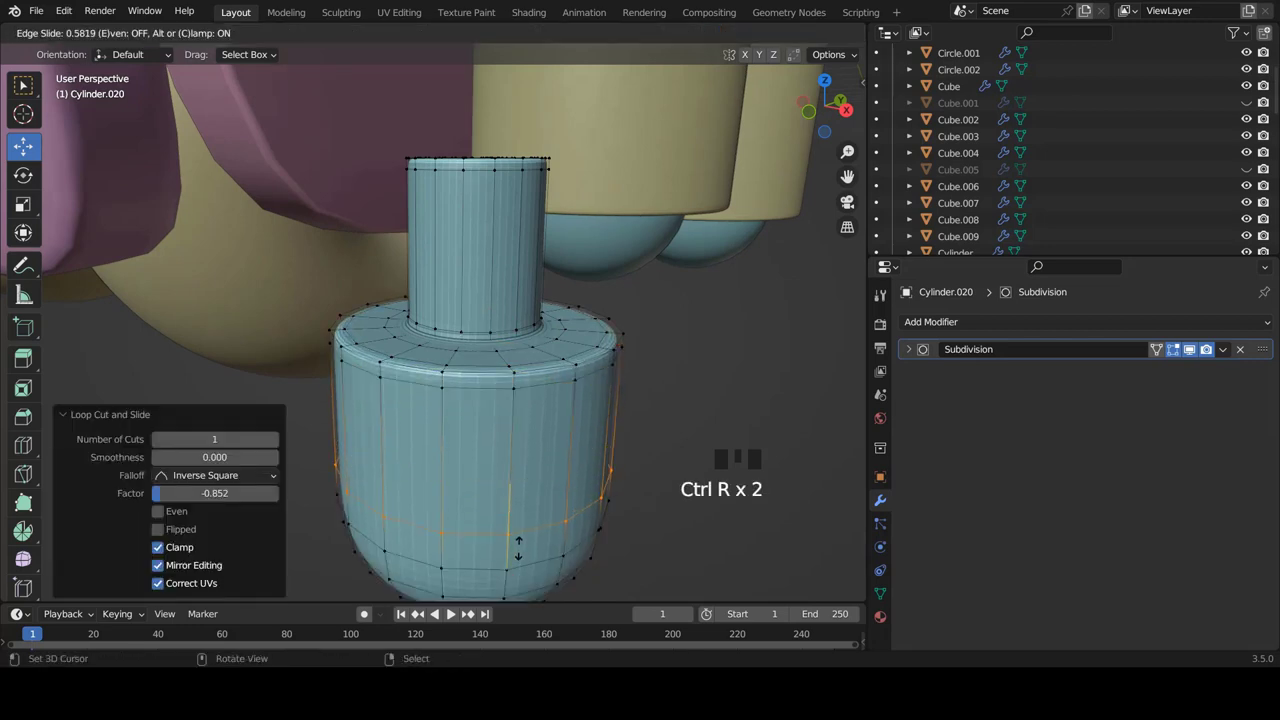
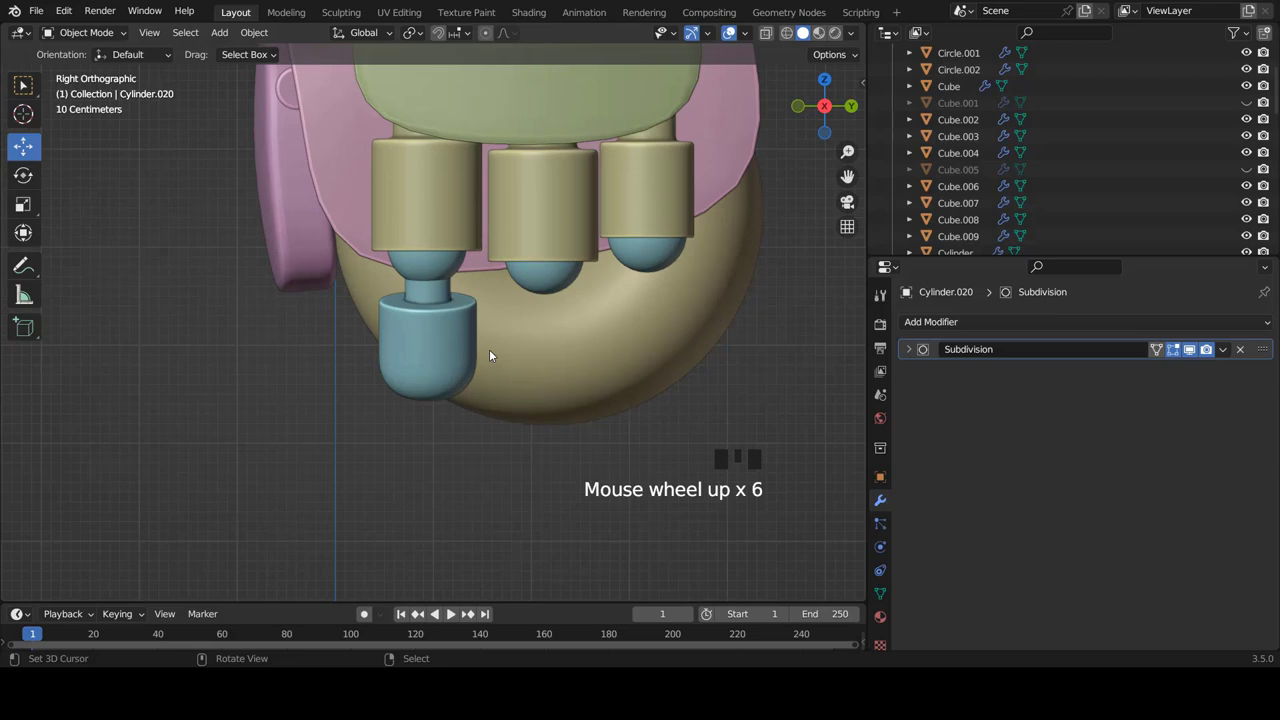
Rotate the foot outward about 17 degrees in front view so the leg bends at the ball
key(KP_1)
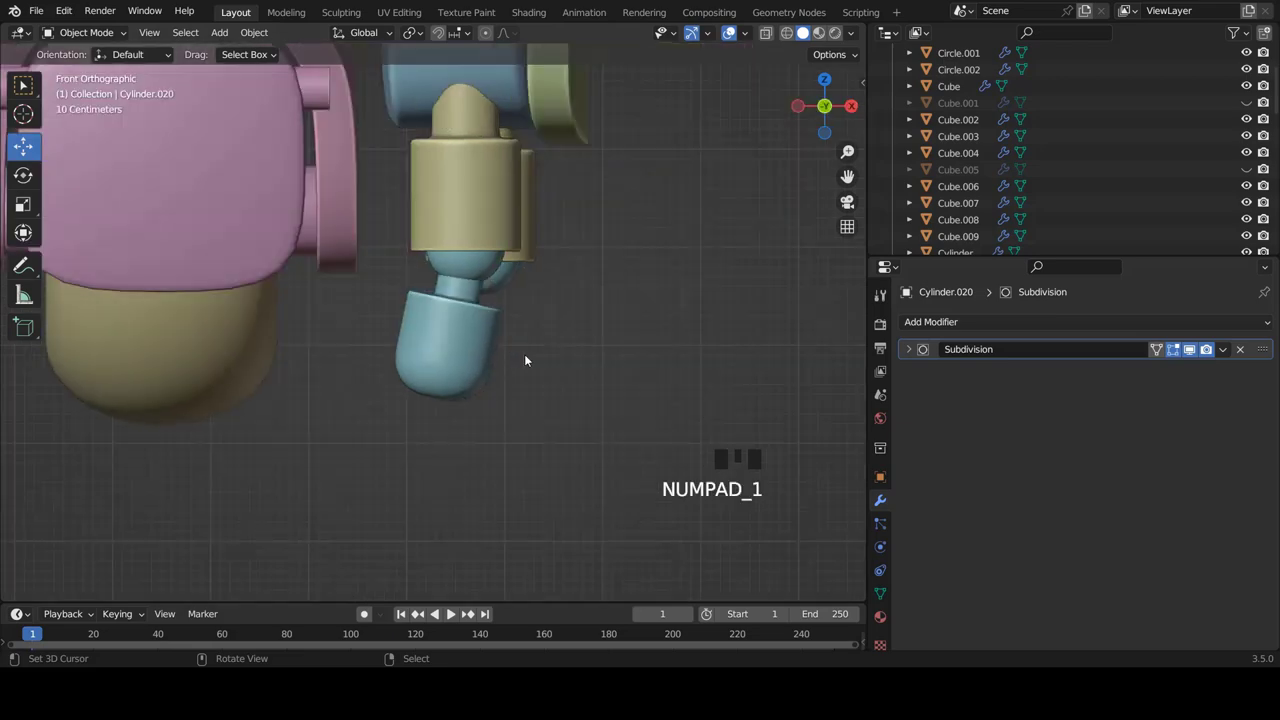
scroll(up, 3)
key(Tab)
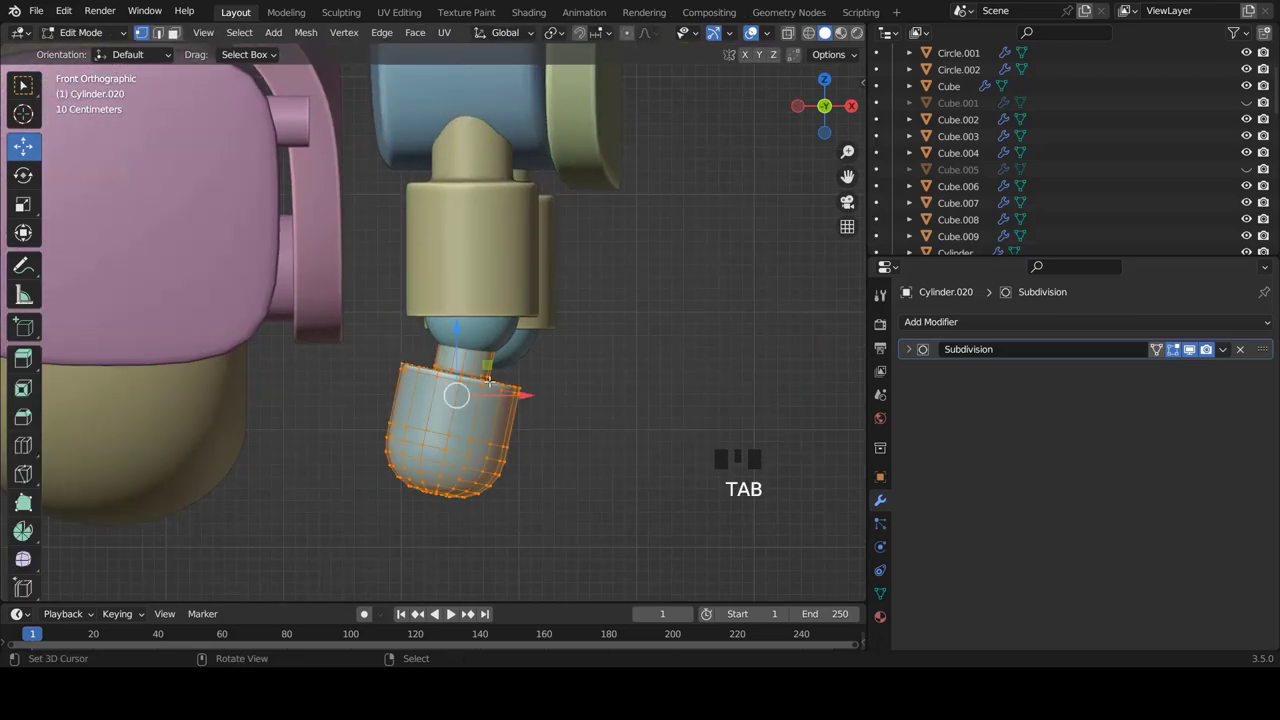
key(r)
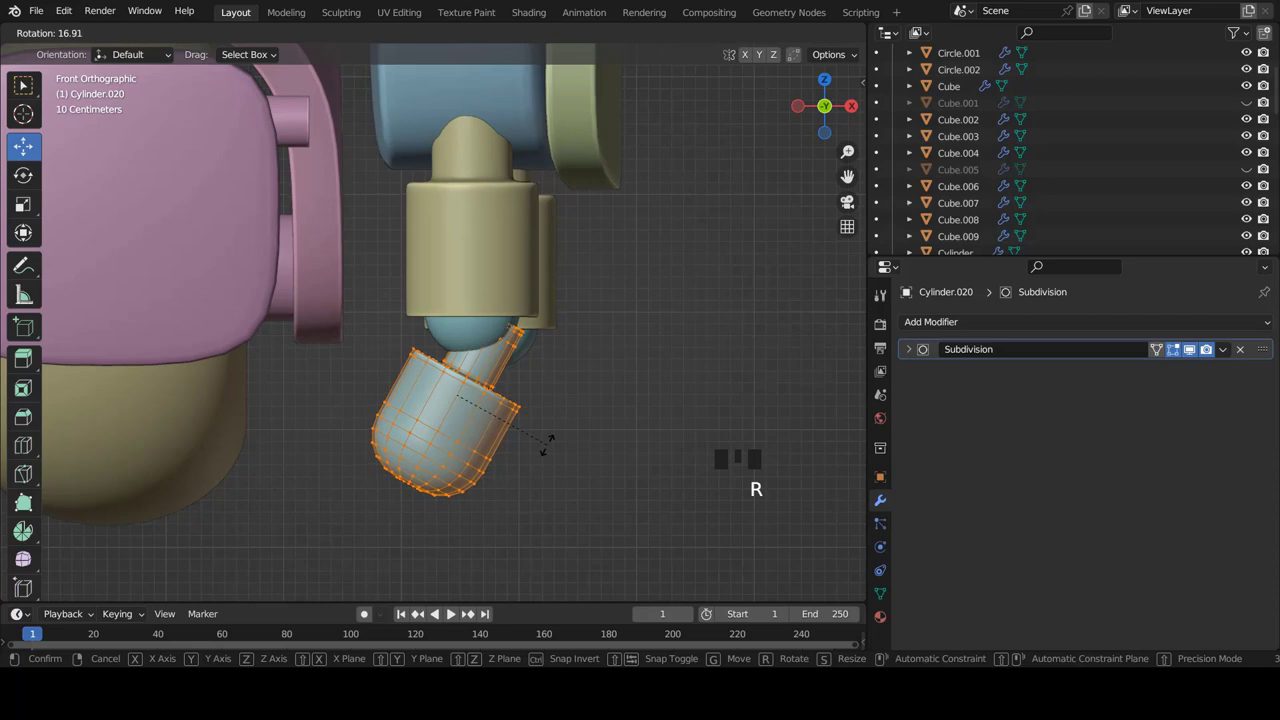
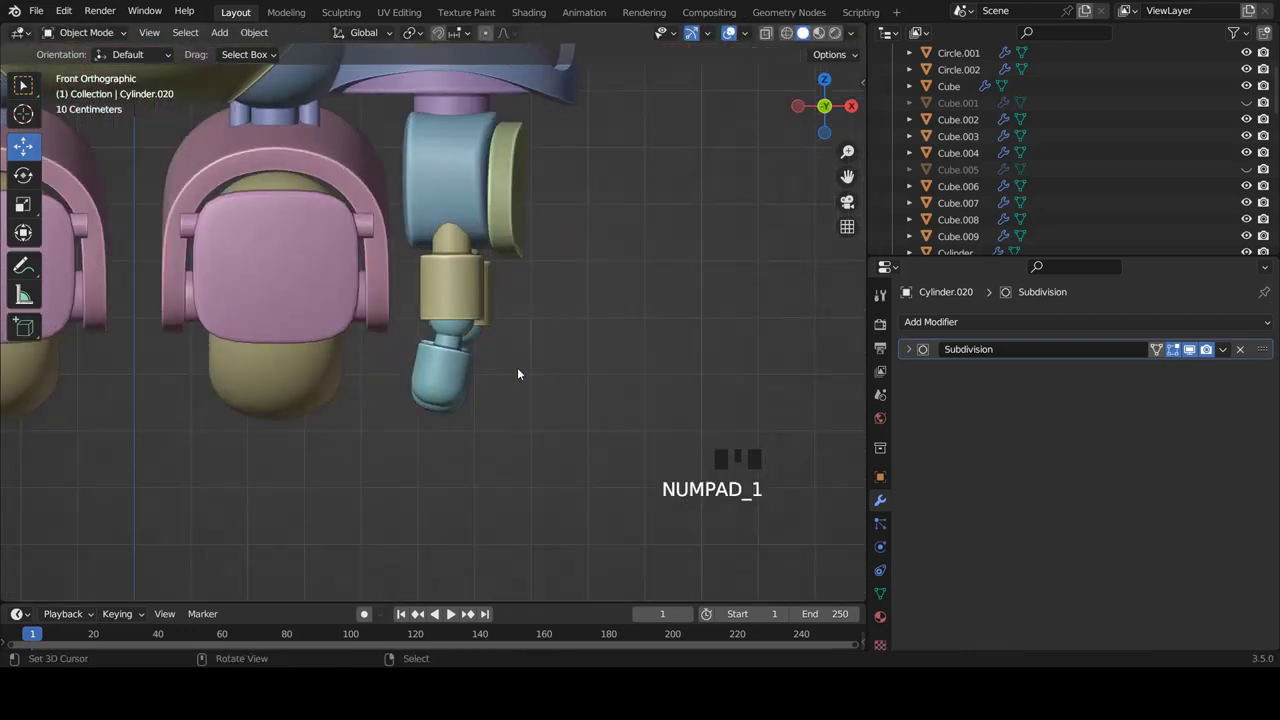
drag(499, 343, 449, 366)
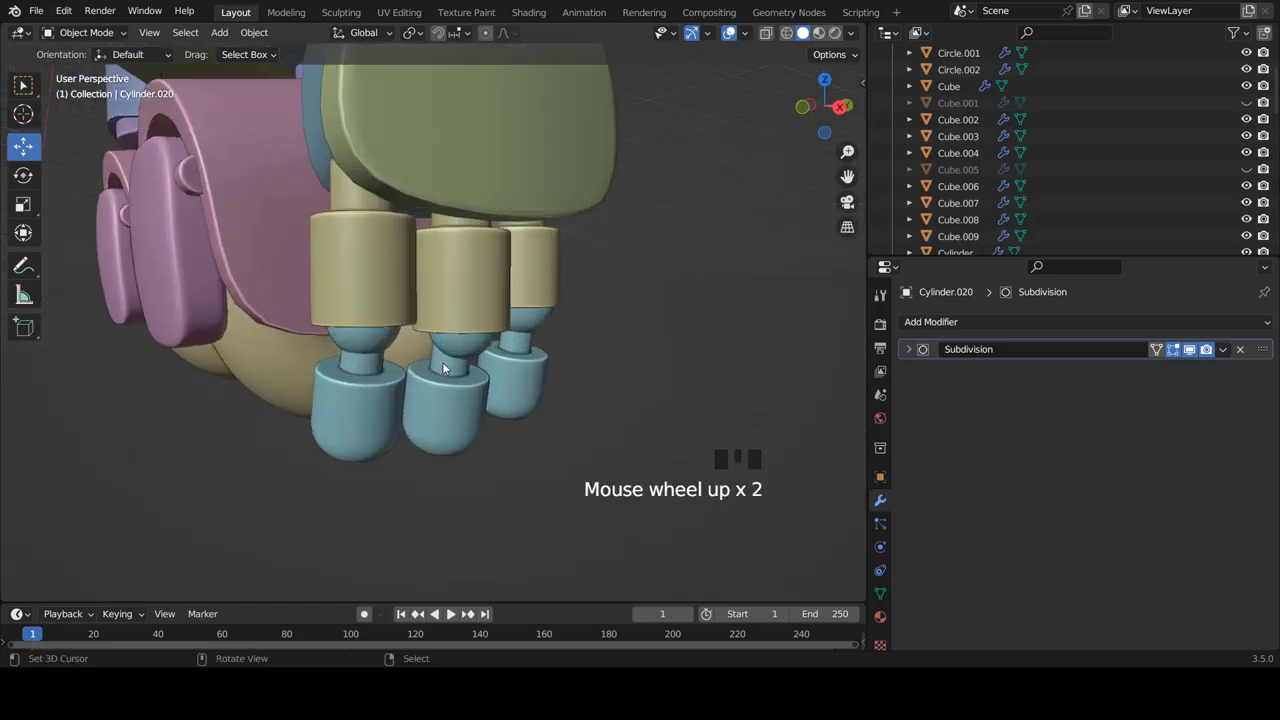
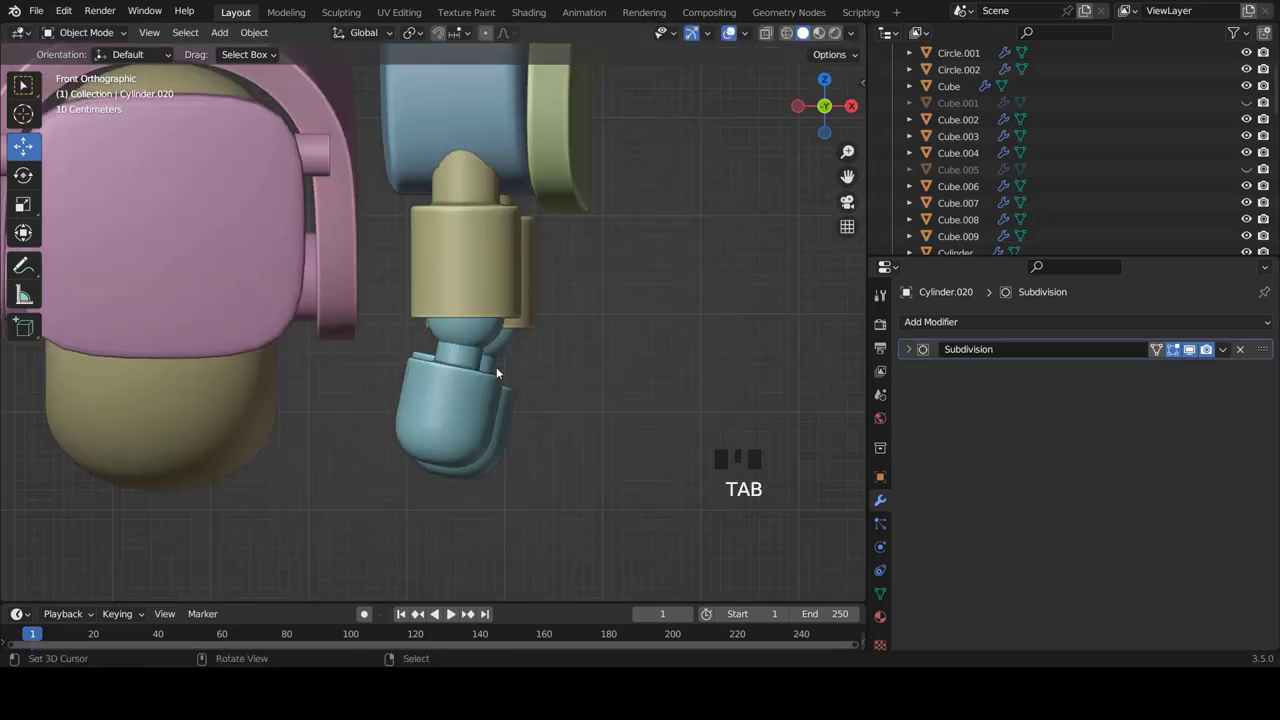
Inspect all three legs from the front and side views
scroll(down, 3)
scroll(down, 3)
drag(549, 342, 467, 336)
key(KP_1)
scroll(down, 3)
scroll(up, 3)
key(KP_3)
scroll(down, 3)
scroll(up, 3)
Shift-select each ball joint and foot so all three sets are picked together
right_click(436, 426)
right_click(413, 343)
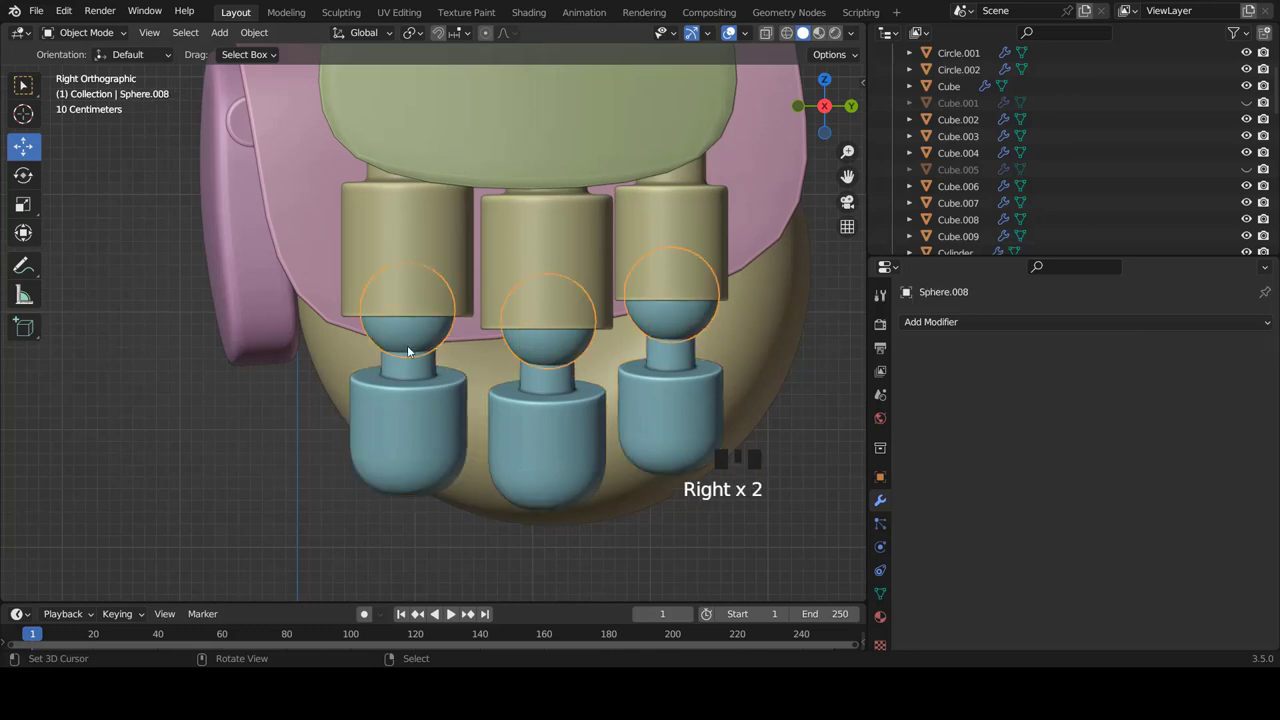
right_click(407, 418)
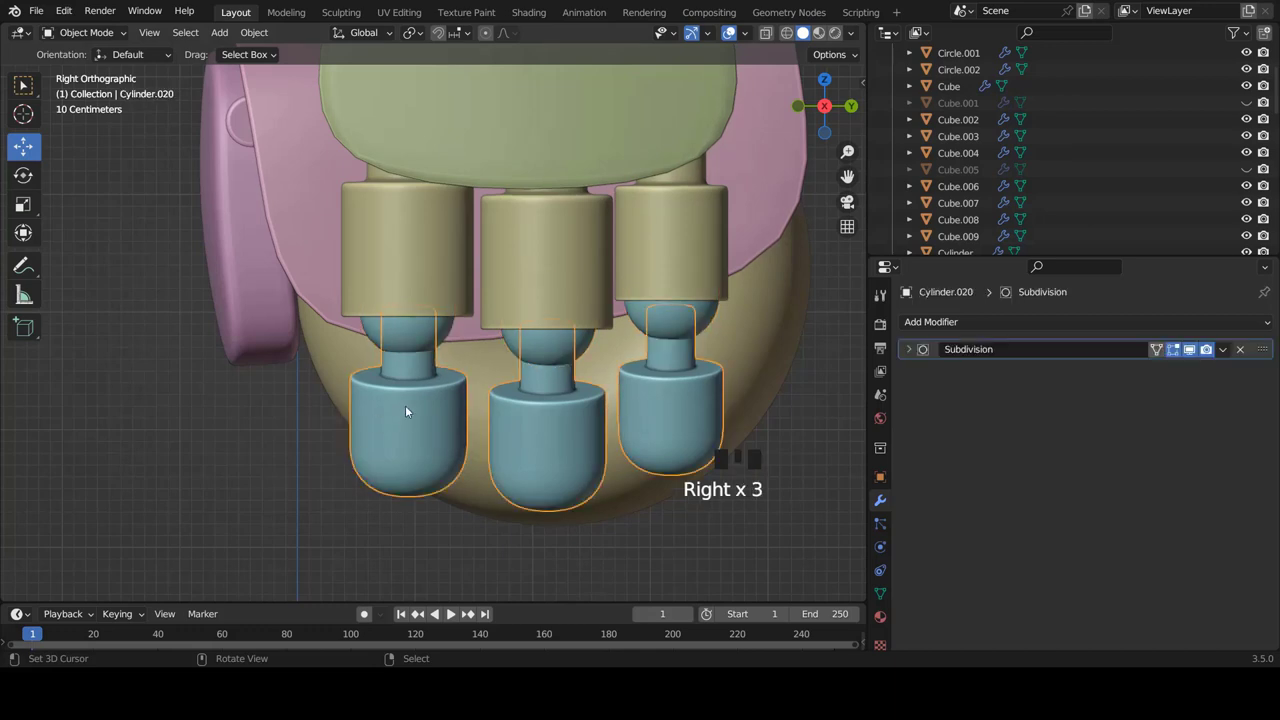
right_click(427, 335)
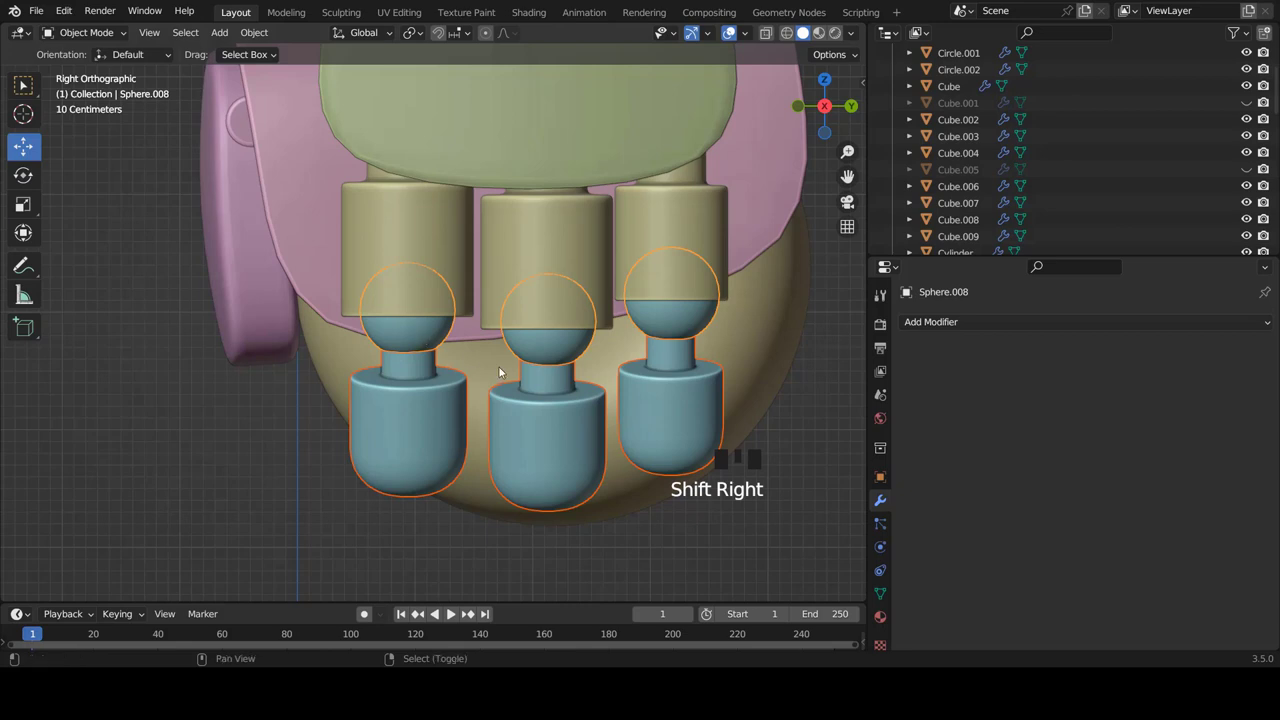
Duplicate the ball-and-foot sets and select the copy standing beside the robot
key(shift+d)
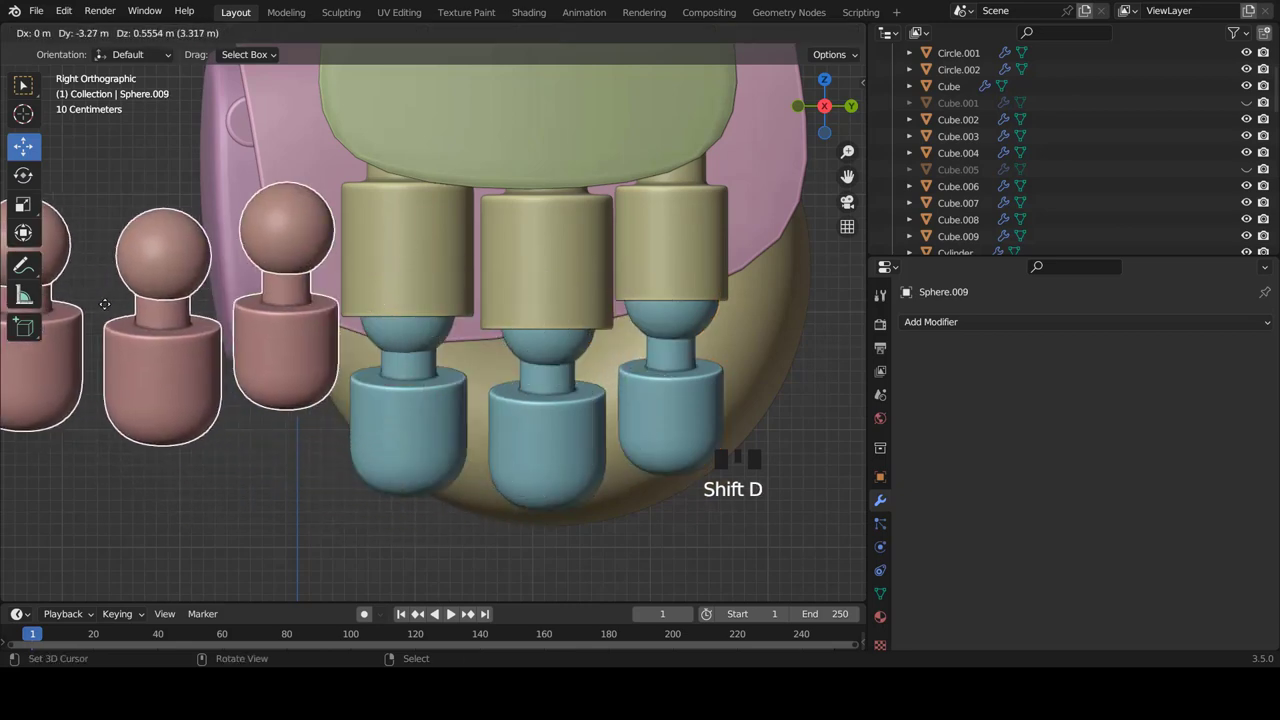
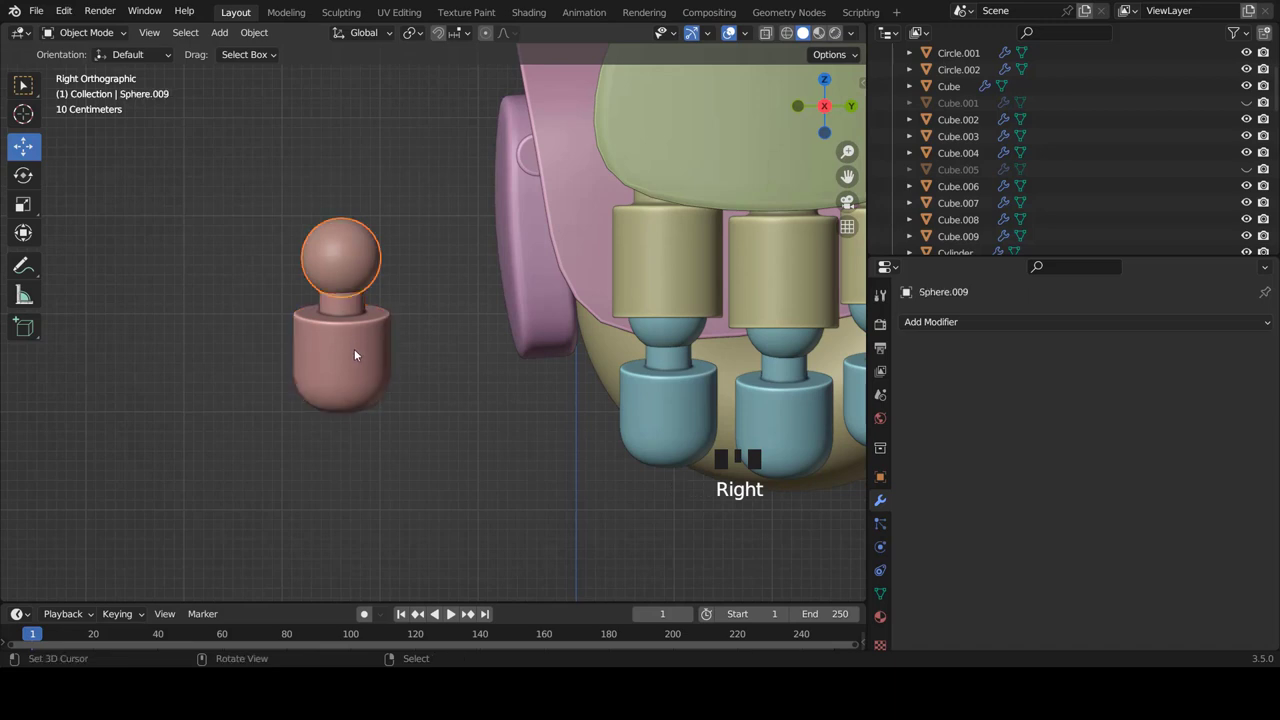
drag(360, 352, 358, 335)
right_click(356, 264)
right_click(367, 336)
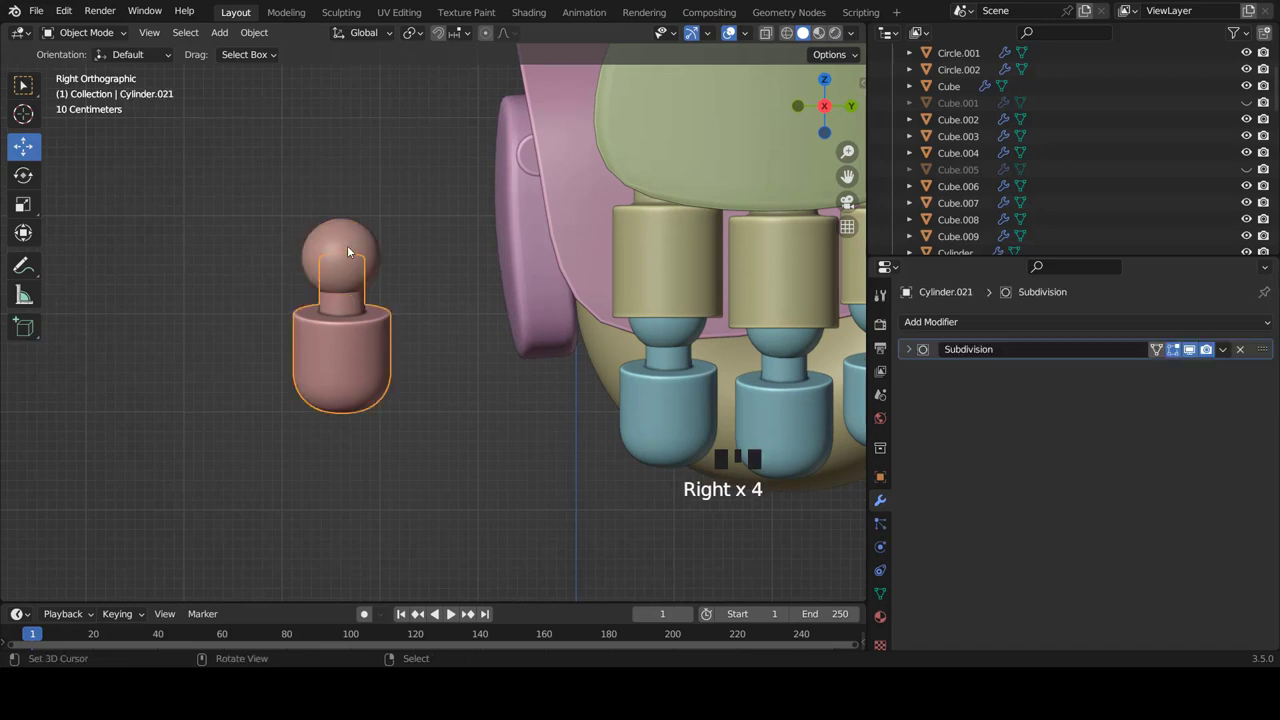
Join the copied foot and ball into one object with Ctrl+J and select it
right_click(353, 249)
right_click(356, 345)
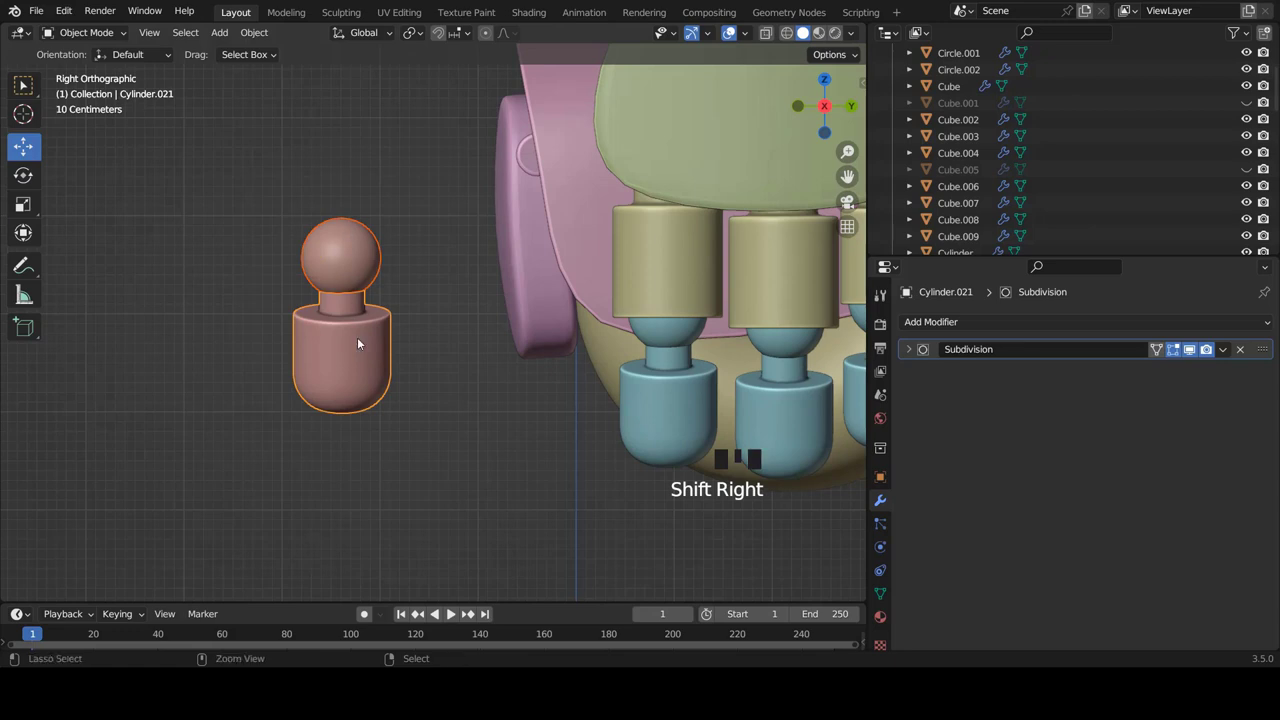
key(ctrl+j)
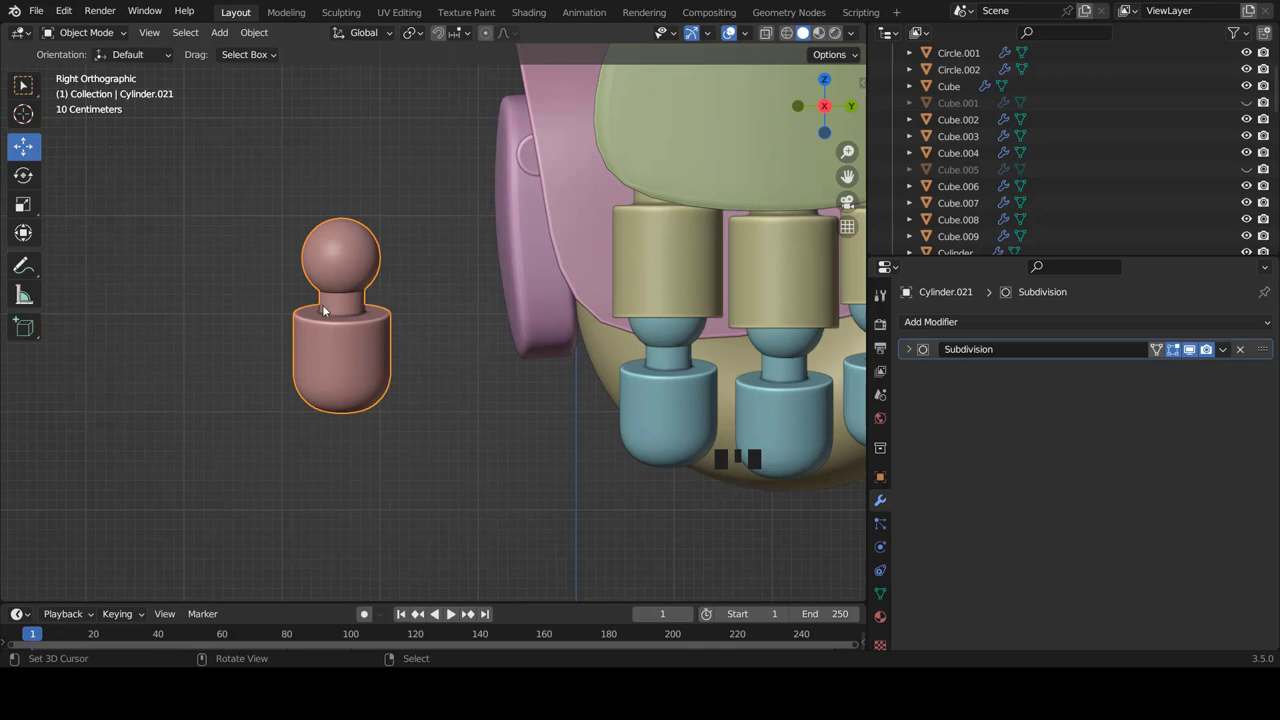
right_click(359, 334)
Scale the pink arm up, tilt it outward and shrink it slightly in front view
key(Tab)
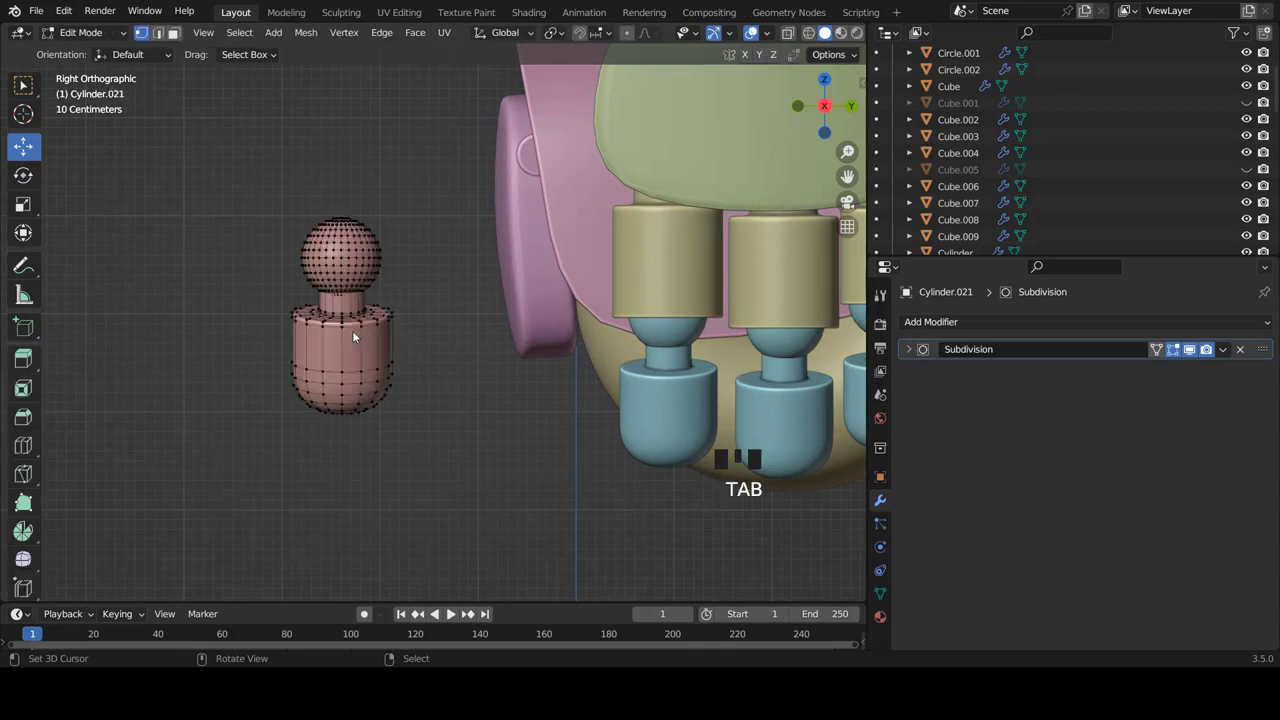
key(a)
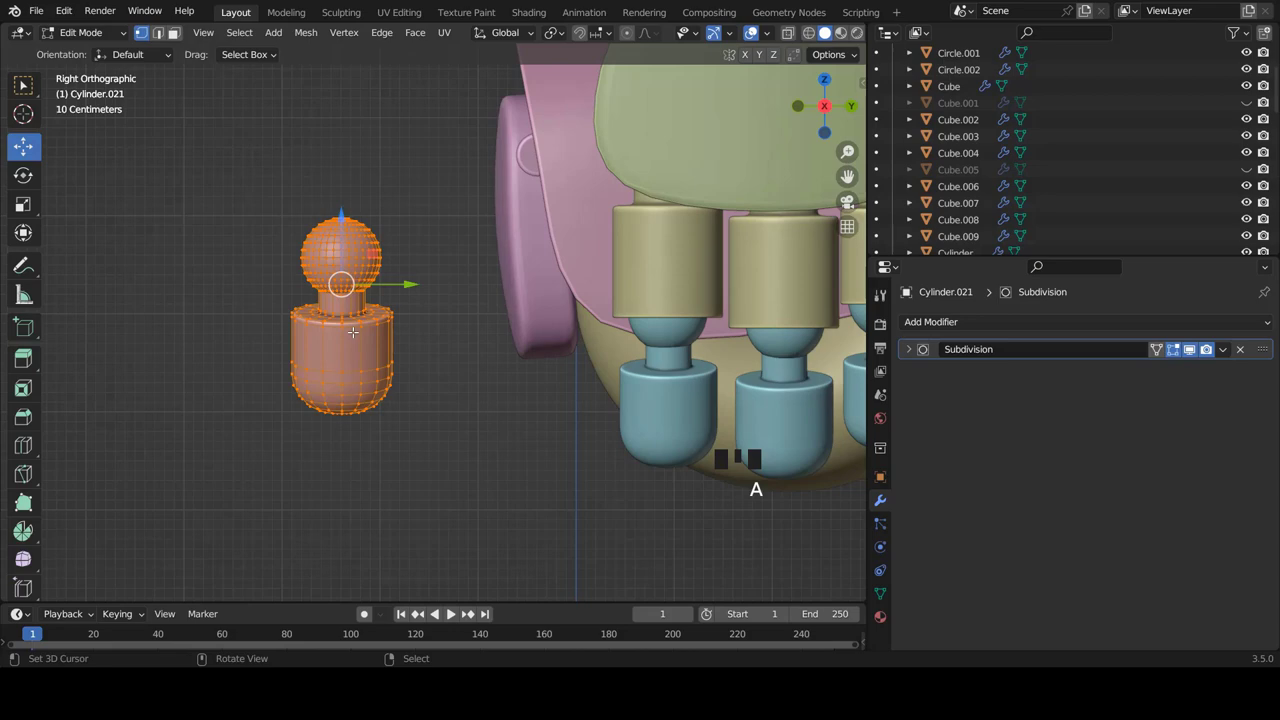
key(KP_1)
scroll(down, 3)
scroll(up, 3)
scroll(down, 3)
key(s)
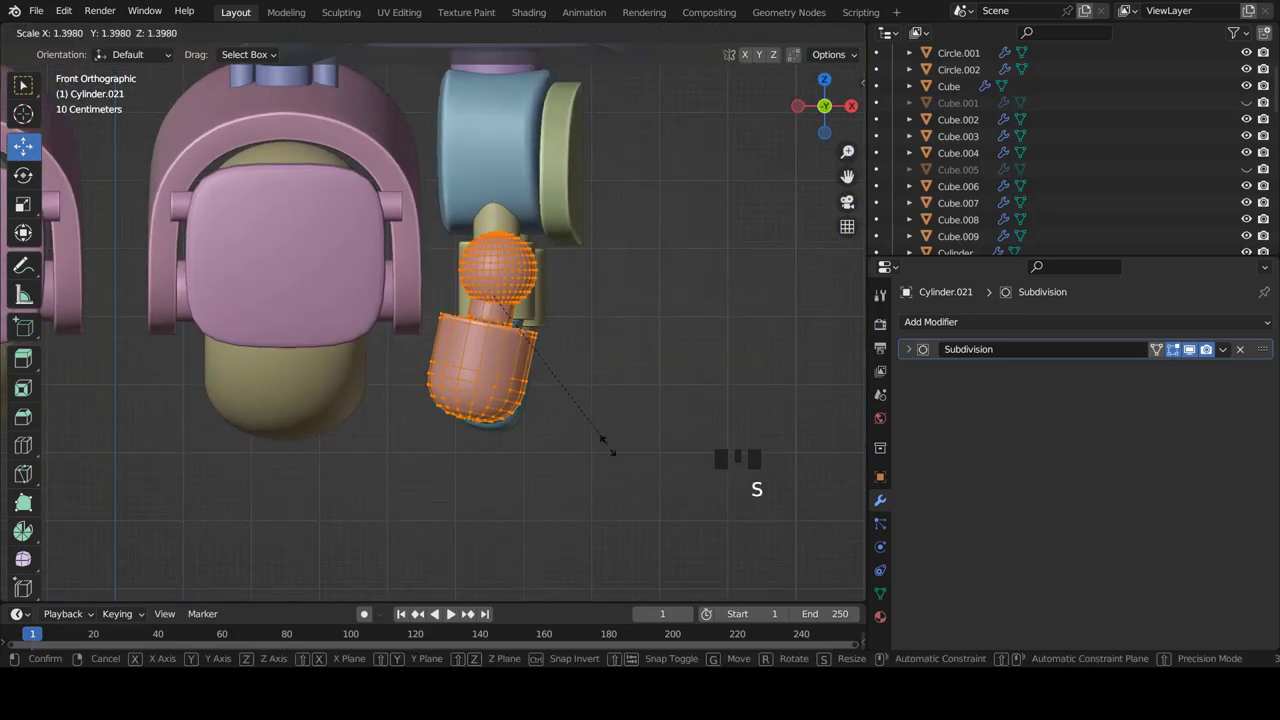
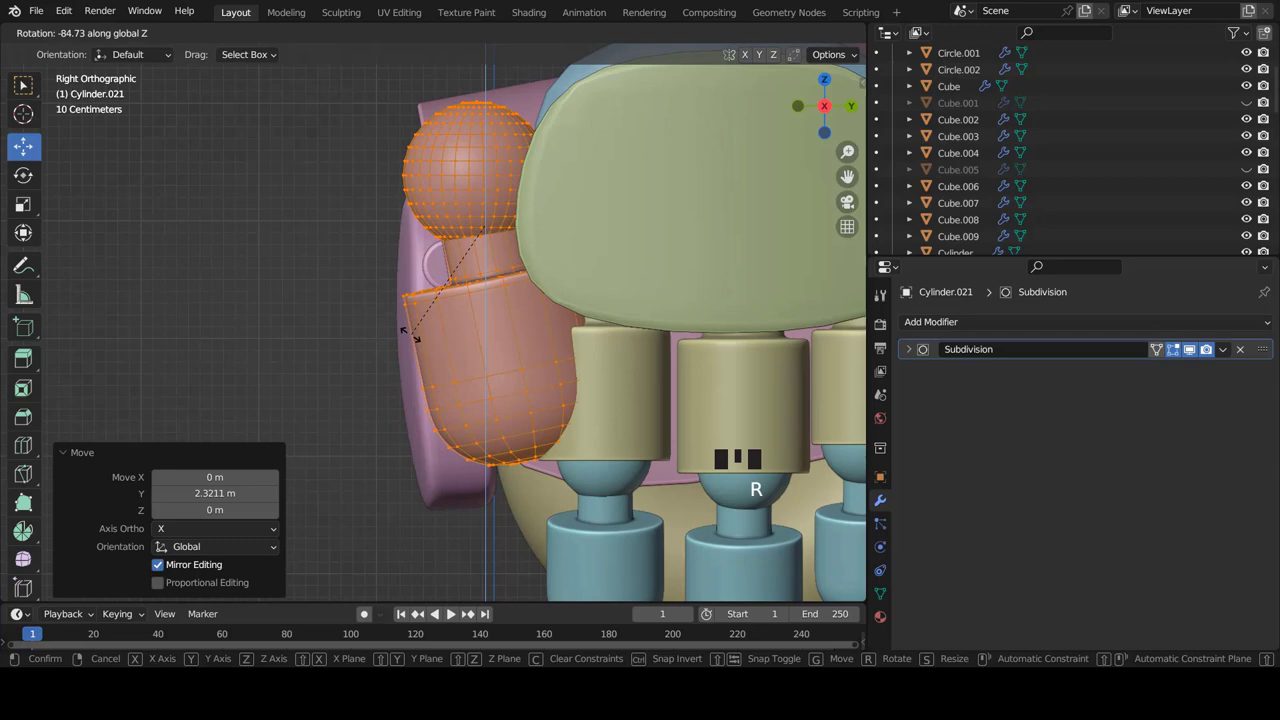
key(KP_1)
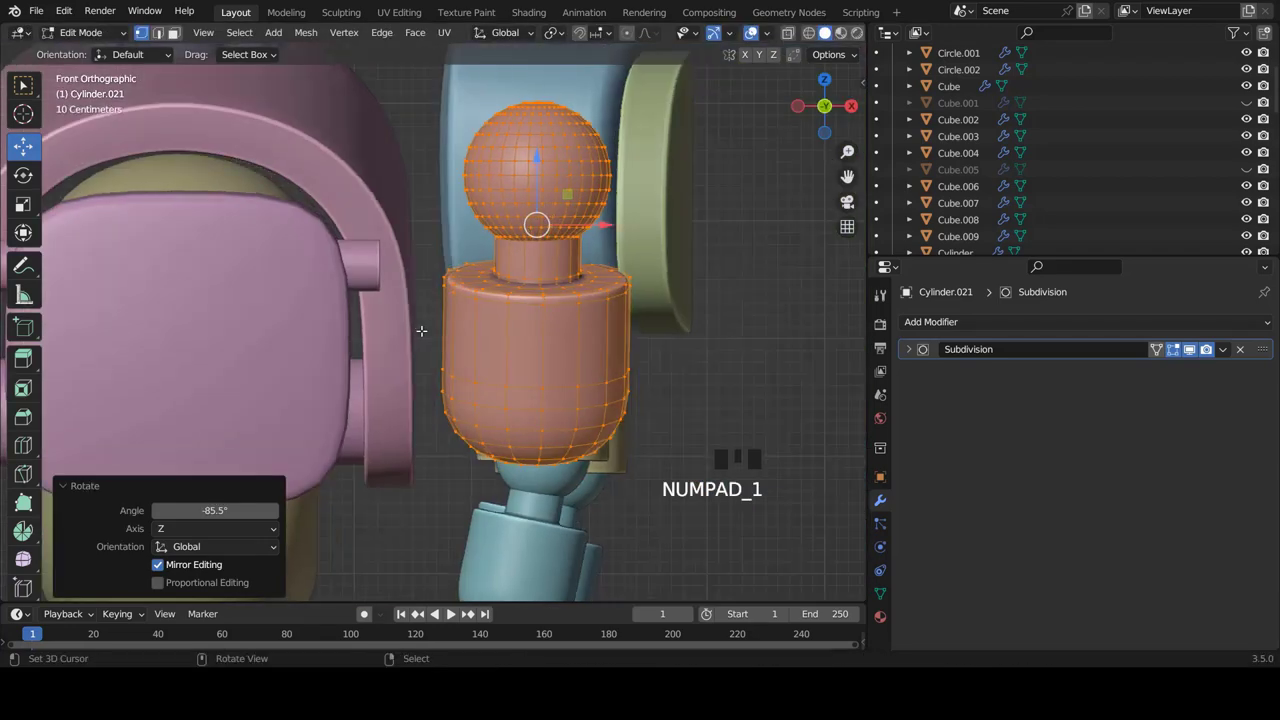
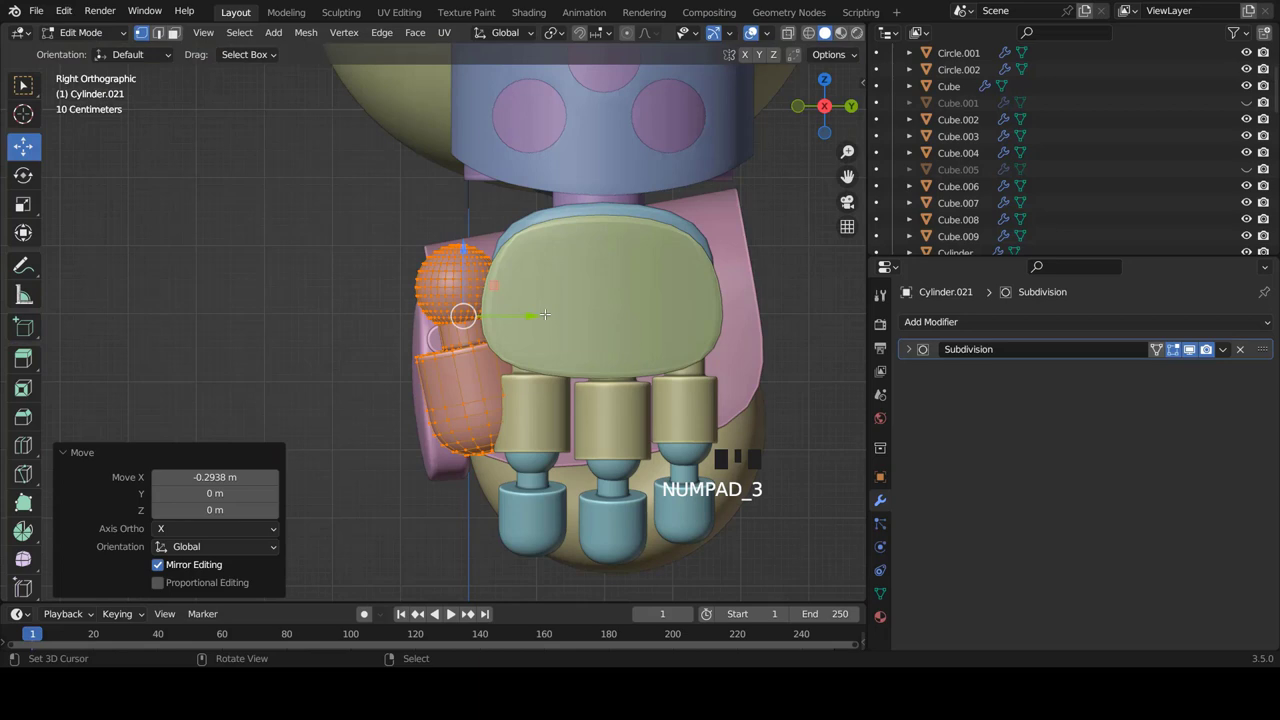
scroll(up, 3)
key(r)
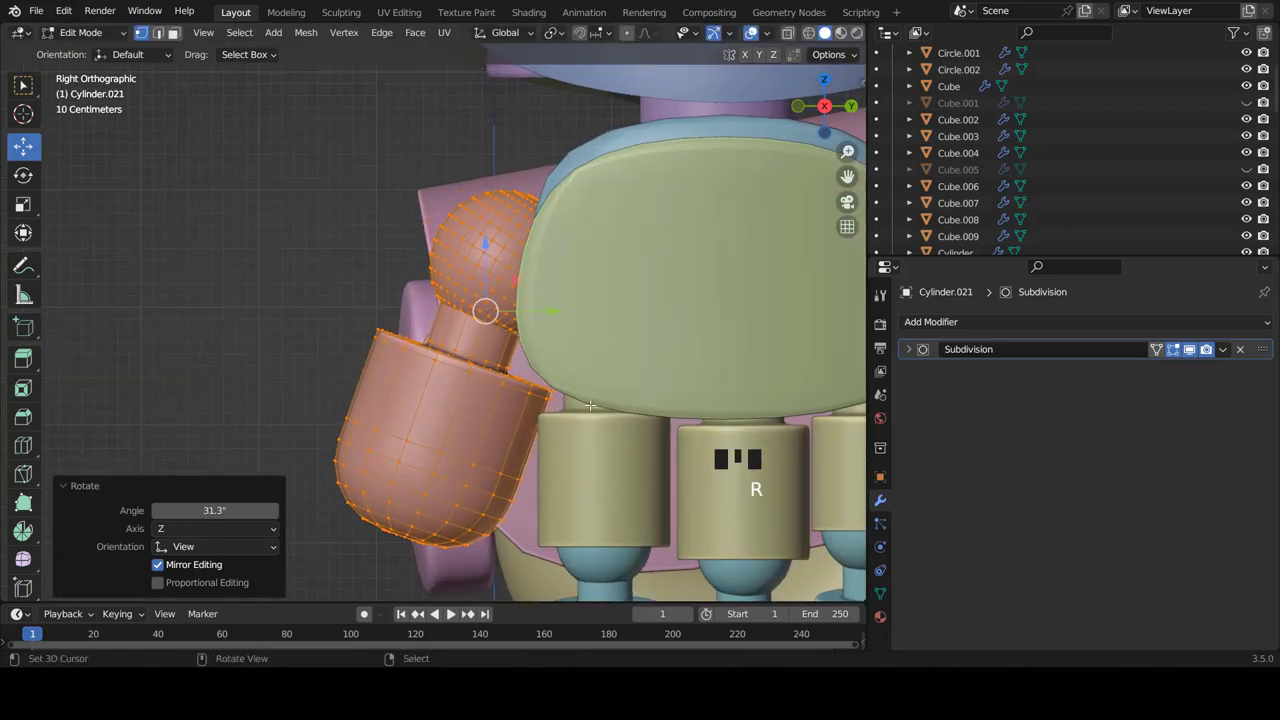
key(KP_1)
scroll(down, 3)
key(s)
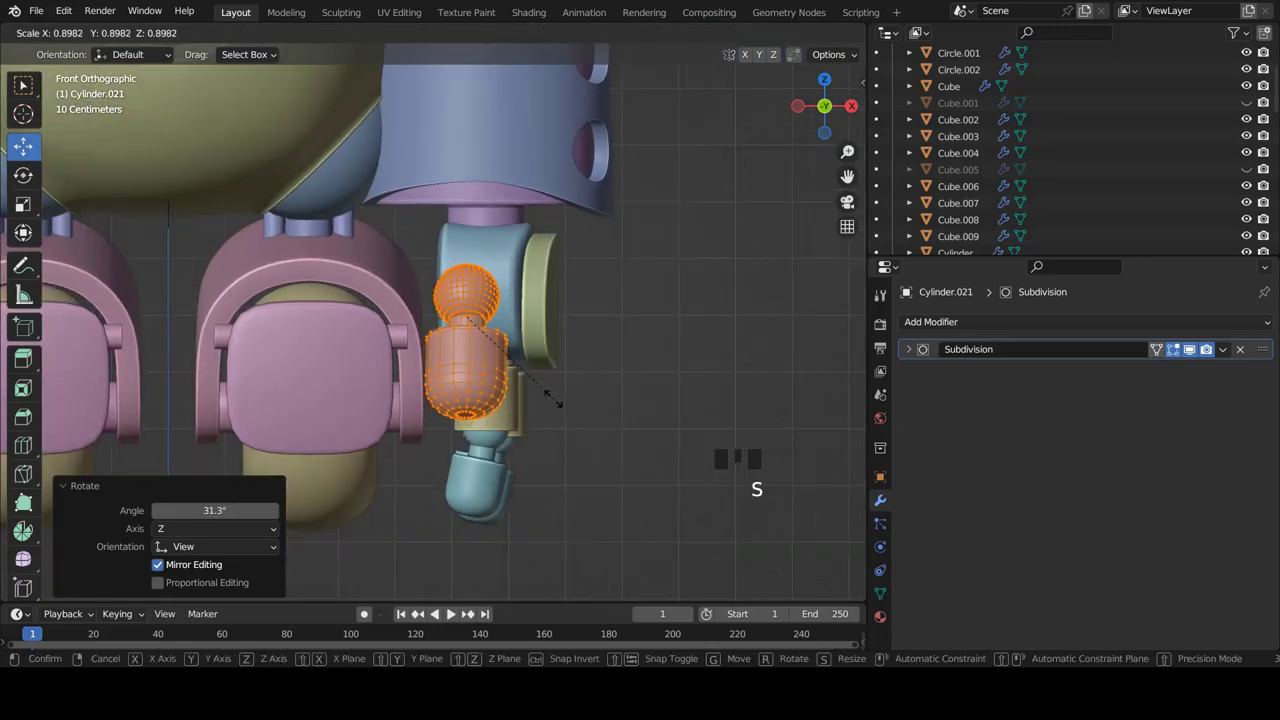
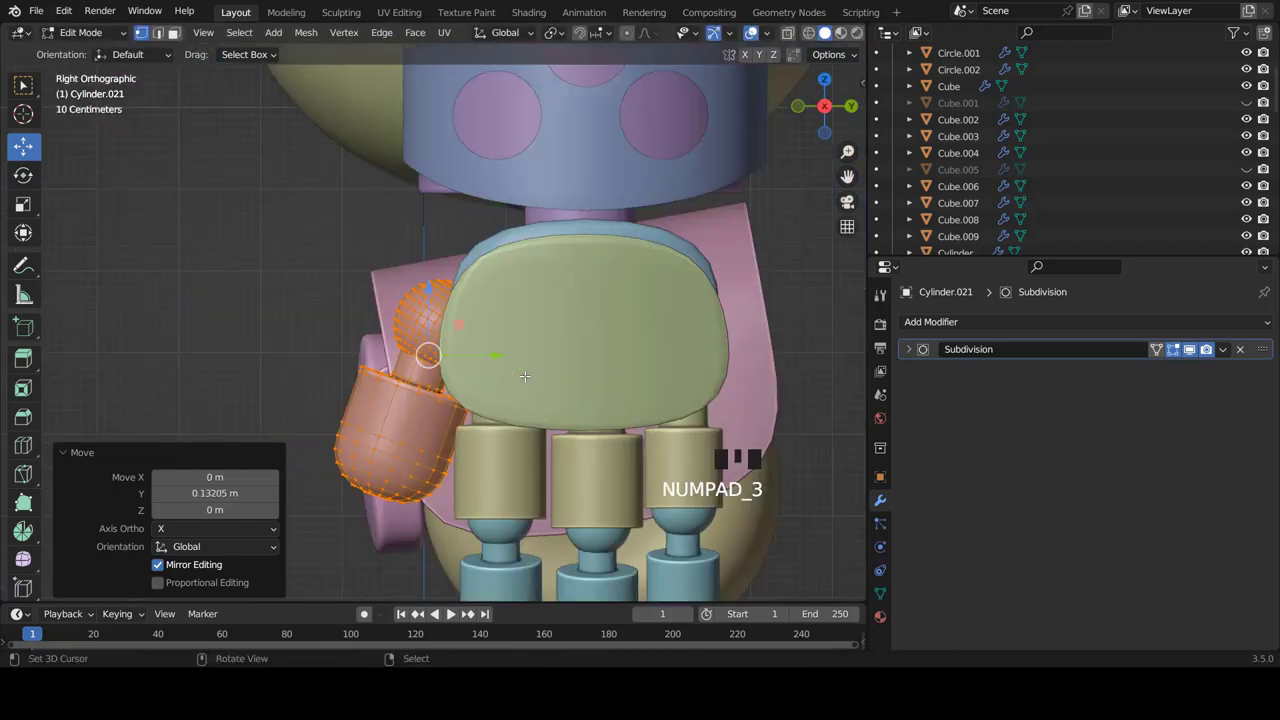
Rotate the pink arm further, including around the vertical axis, so it hangs angled beside the pod joint
key(Tab)
key(a)
scroll(down, 3)
scroll(up, 3)
key(Tab)
key(r)
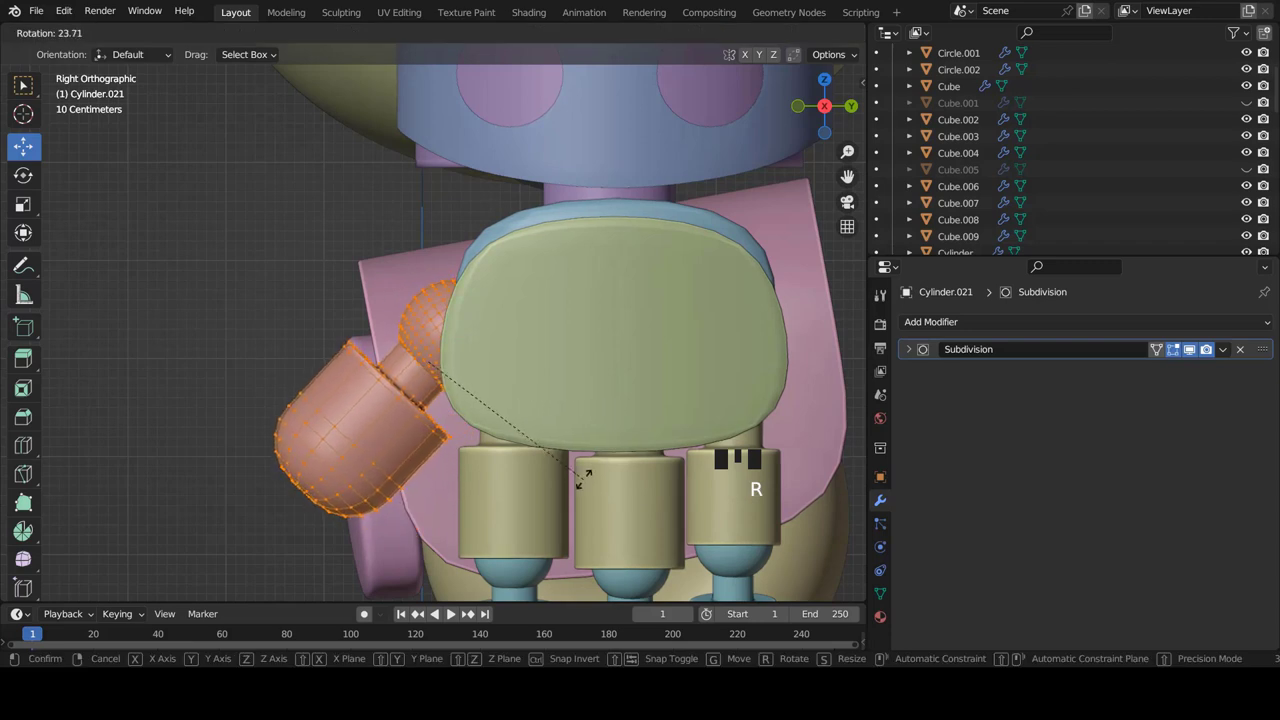
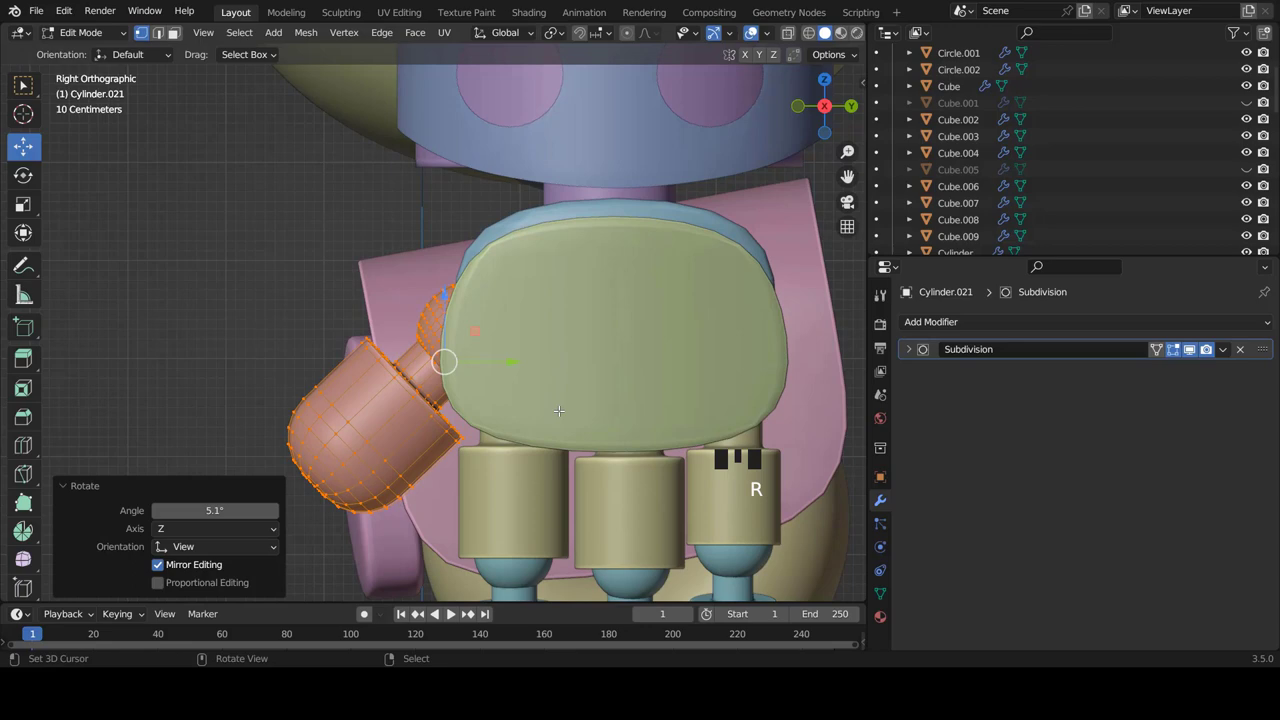
key(KP_1)
key(Tab)
scroll(down, 3)
scroll(up, 3)
key(Tab)
key(r)
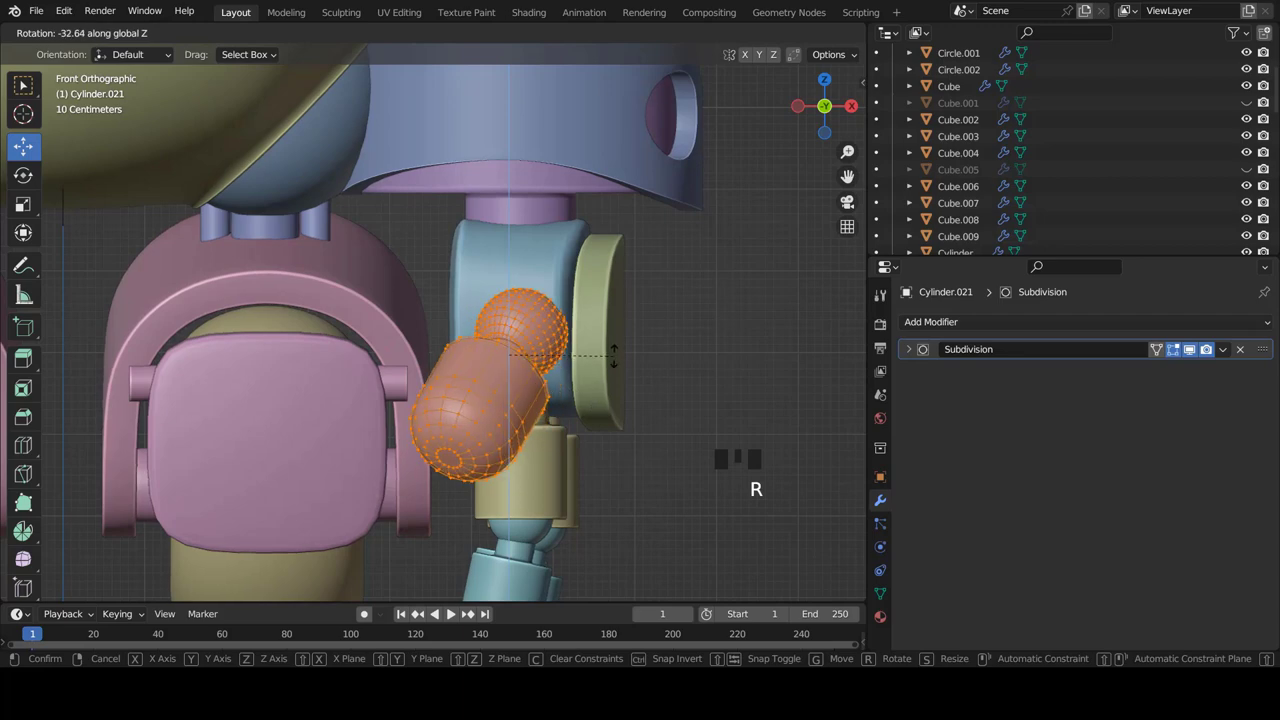
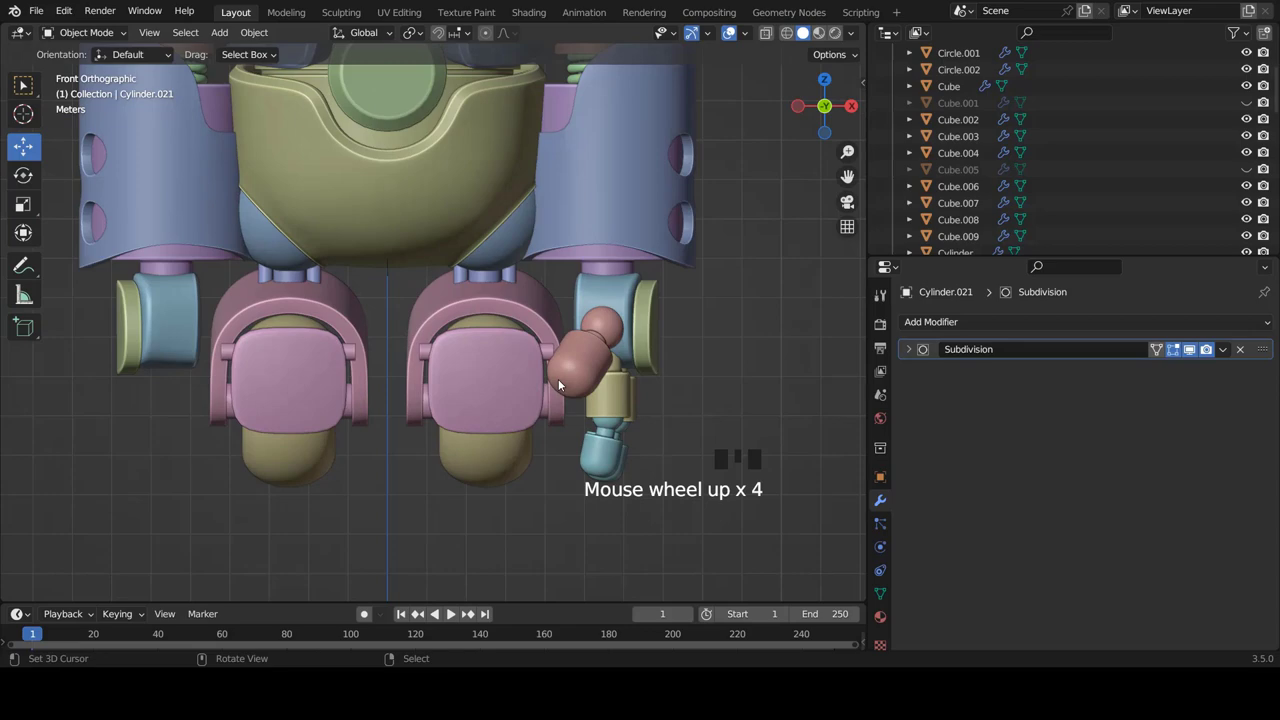
Select the blue side joint with its lower limb pieces and start moving it
scroll(up, 3)
scroll(down, 3)
scroll(down, 3)
scroll(up, 3)
scroll(up, 3)
right_click(483, 342)
right_click(502, 287)
right_click(569, 302)
right_click(525, 410)
right_click(519, 468)
right_click(506, 488)
key(g)
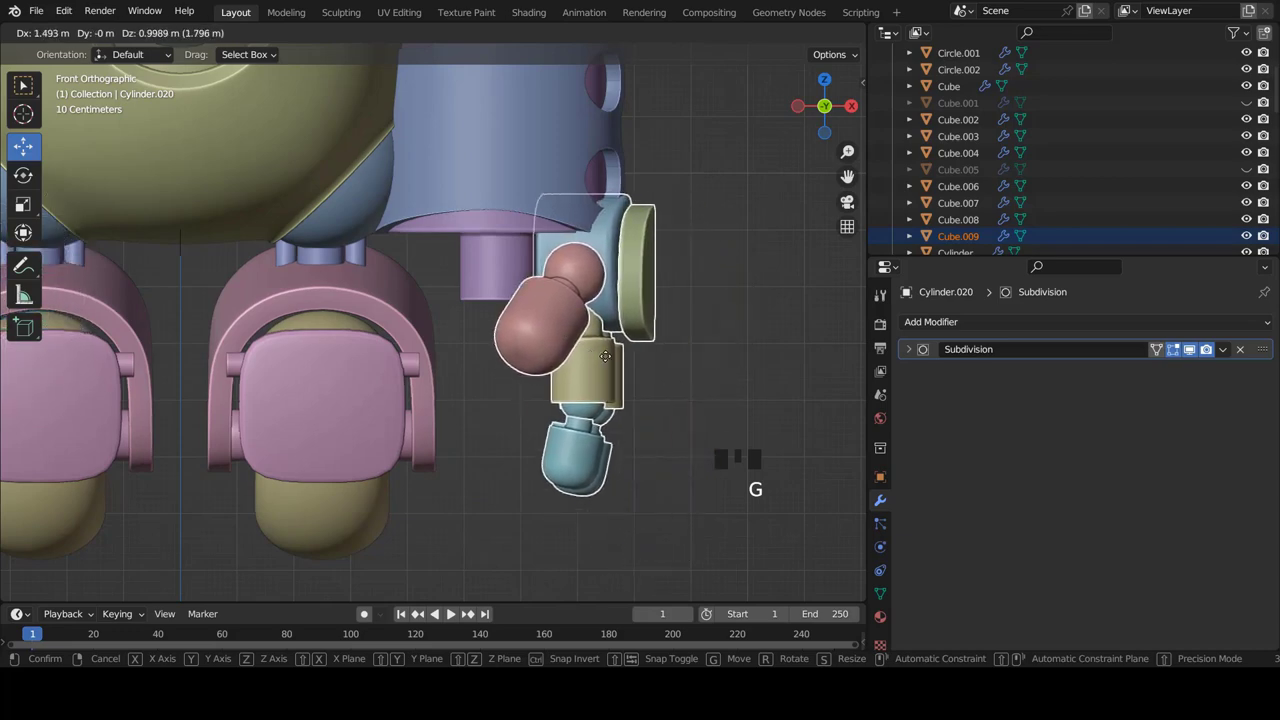
scroll(down, 3)
Shrink all of the side joint's geometry in Edit Mode
key(Tab)
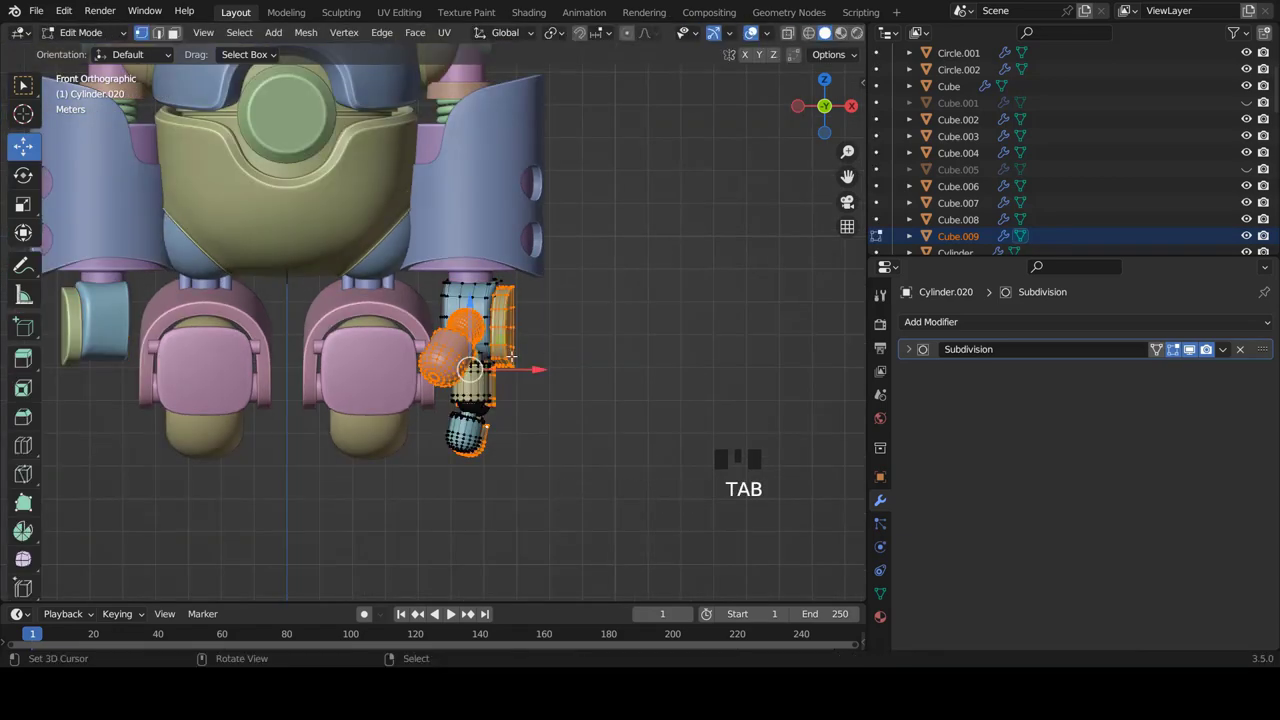
scroll(up, 3)
key(a)
key(a)
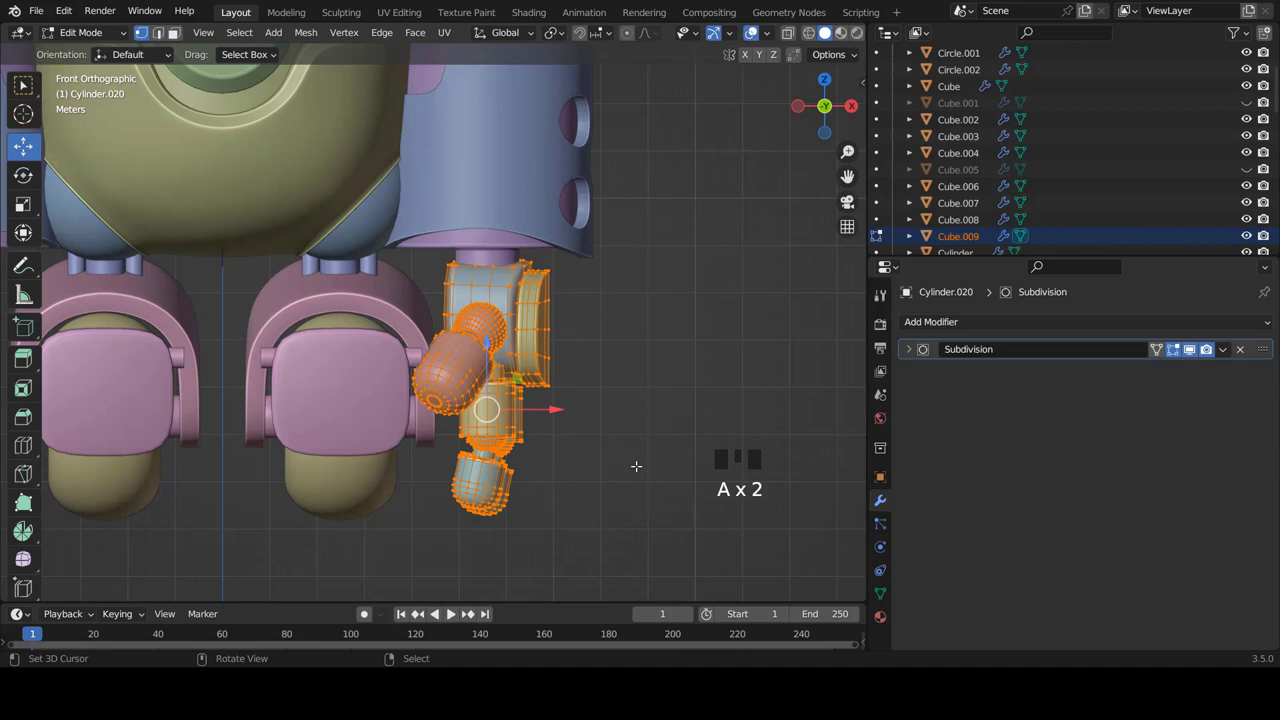
key(s)
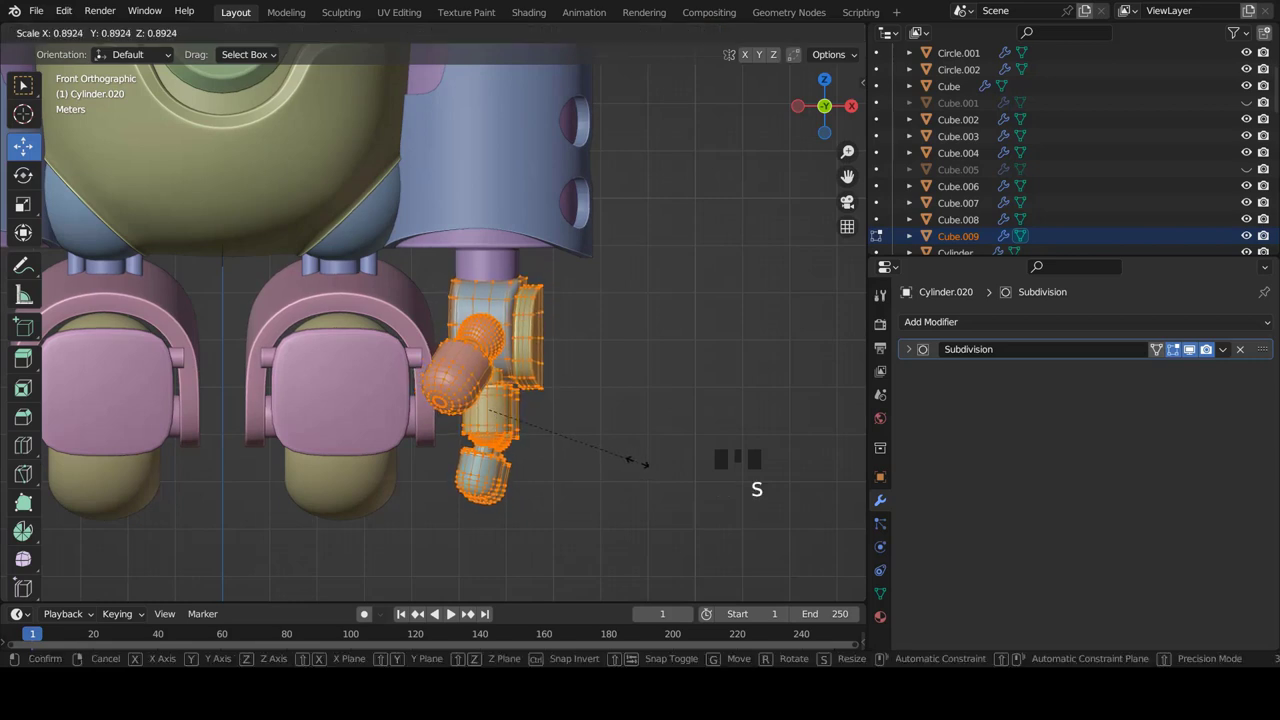
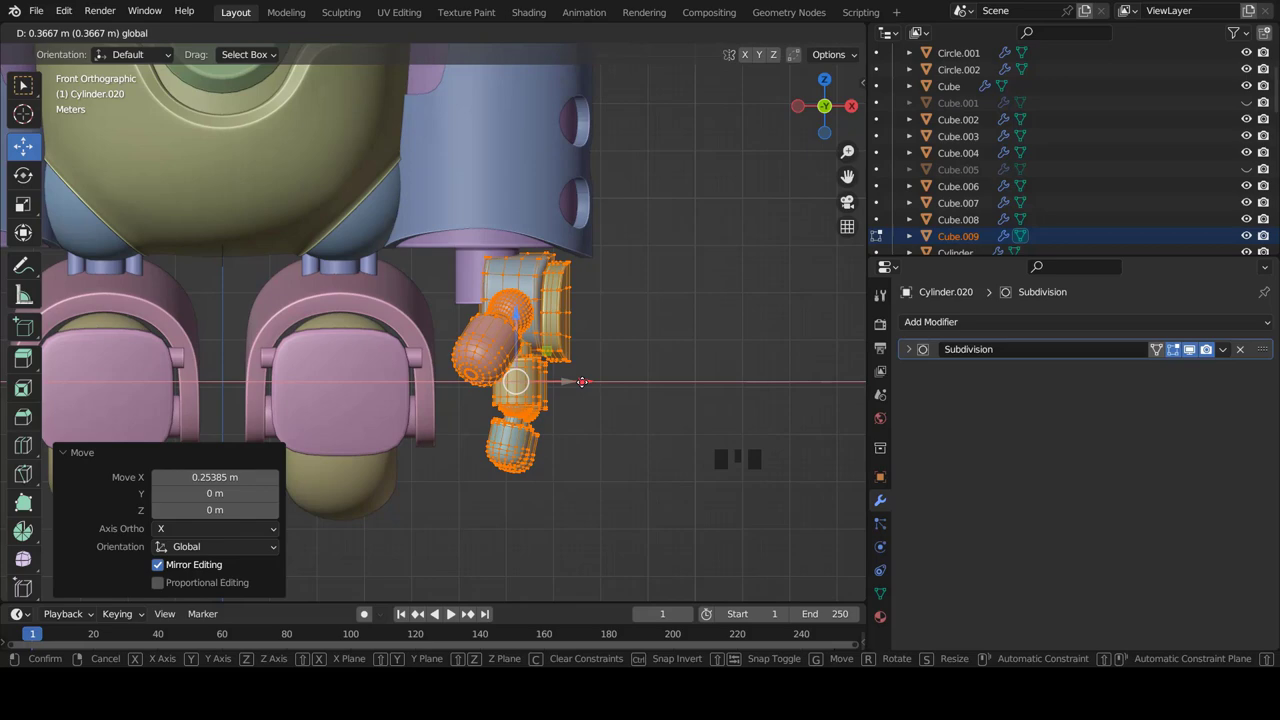
Shift the joint pieces sideways along X to meet the pink arm and leave Edit Mode
key(Tab)
key(a)
scroll(down, 3)
drag(562, 380, 592, 367)
scroll(up, 3)
drag(560, 365, 611, 396)
key(KP_1)
key(Tab)
scroll(down, 3)
key(Tab)
right_click(540, 309)
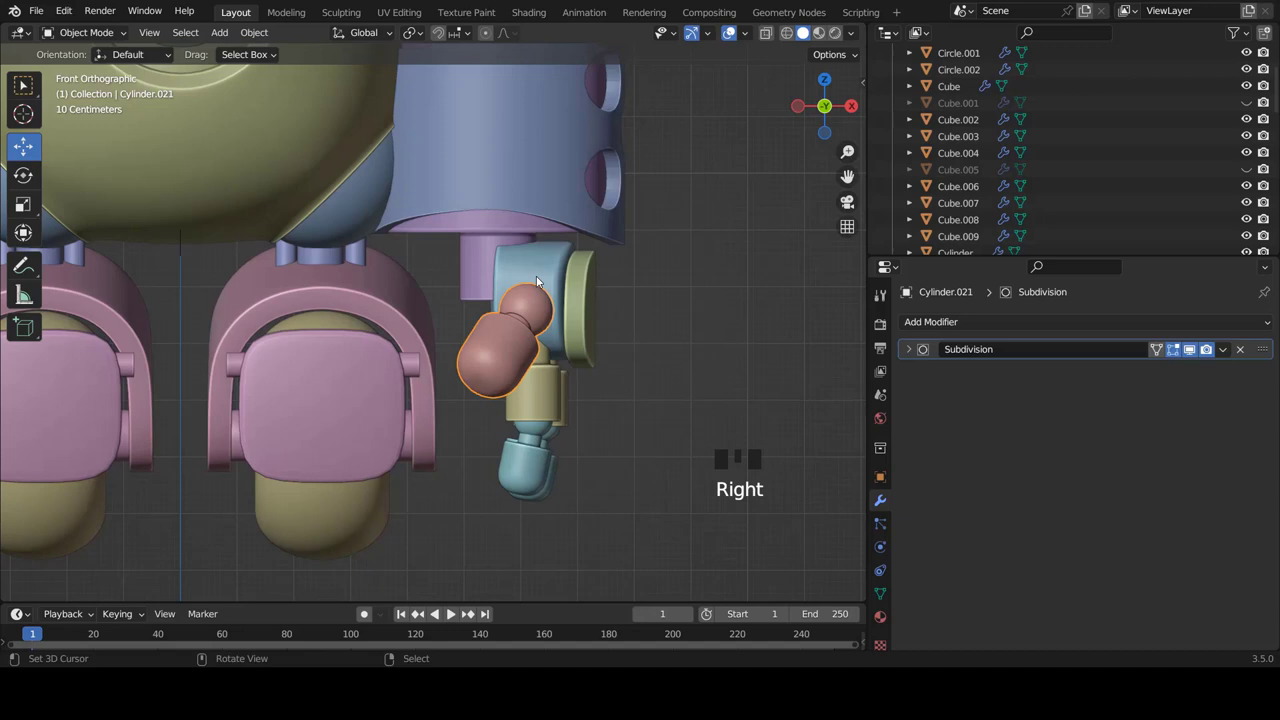
Nudge the blue side joint slightly inward, enlarge it a little and save the file
scroll(down, 3)
scroll(up, 3)
key(ctrl+z)
key(ctrl+z)
key(ctrl+z)
key(ctrl+z)
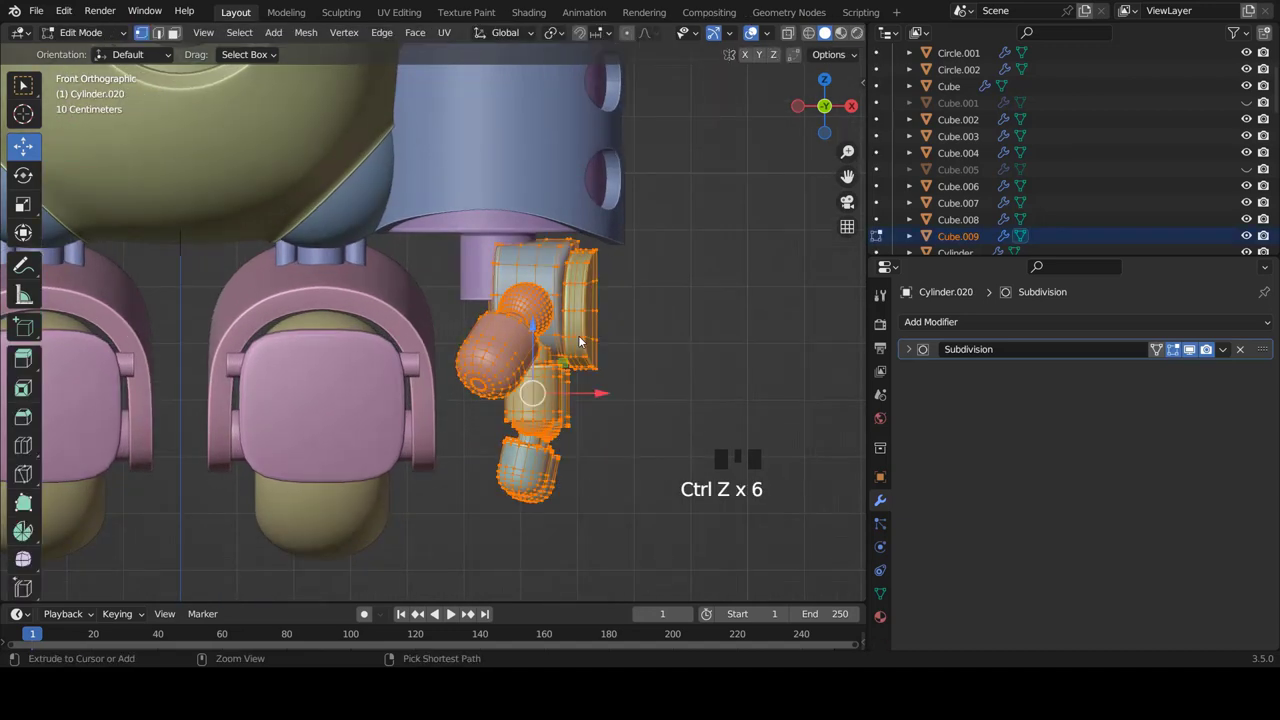
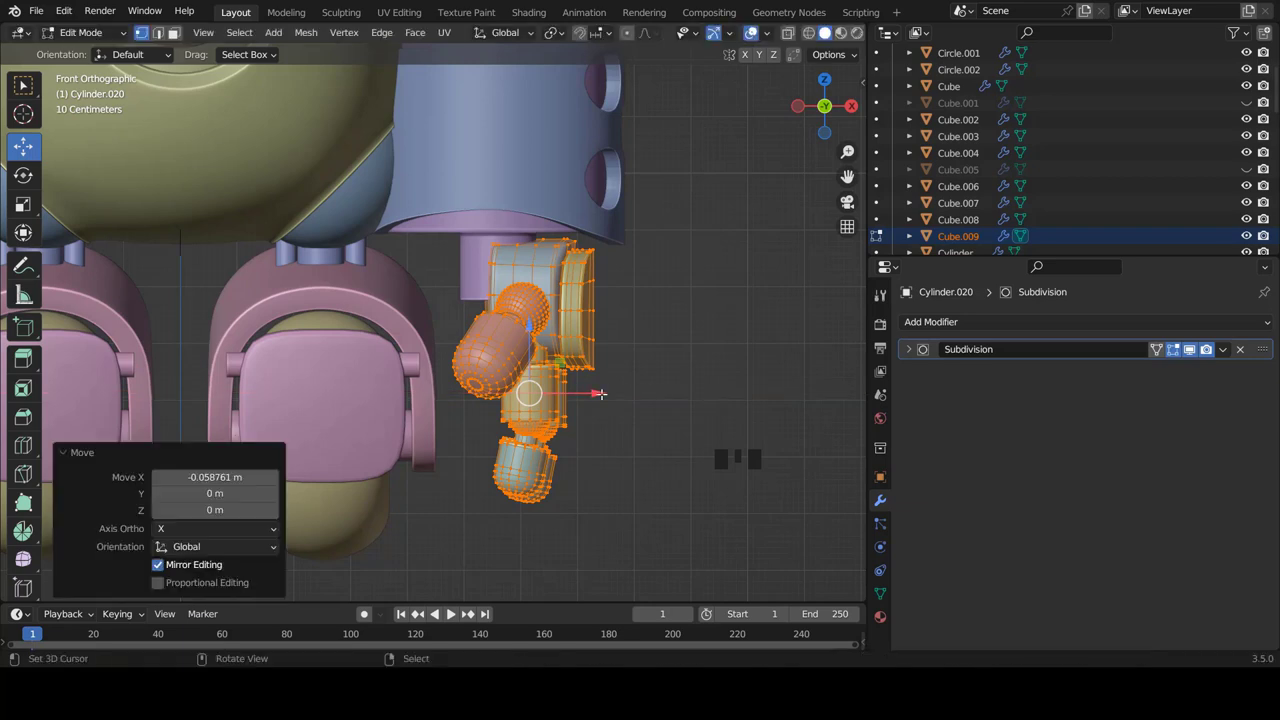
key(s)
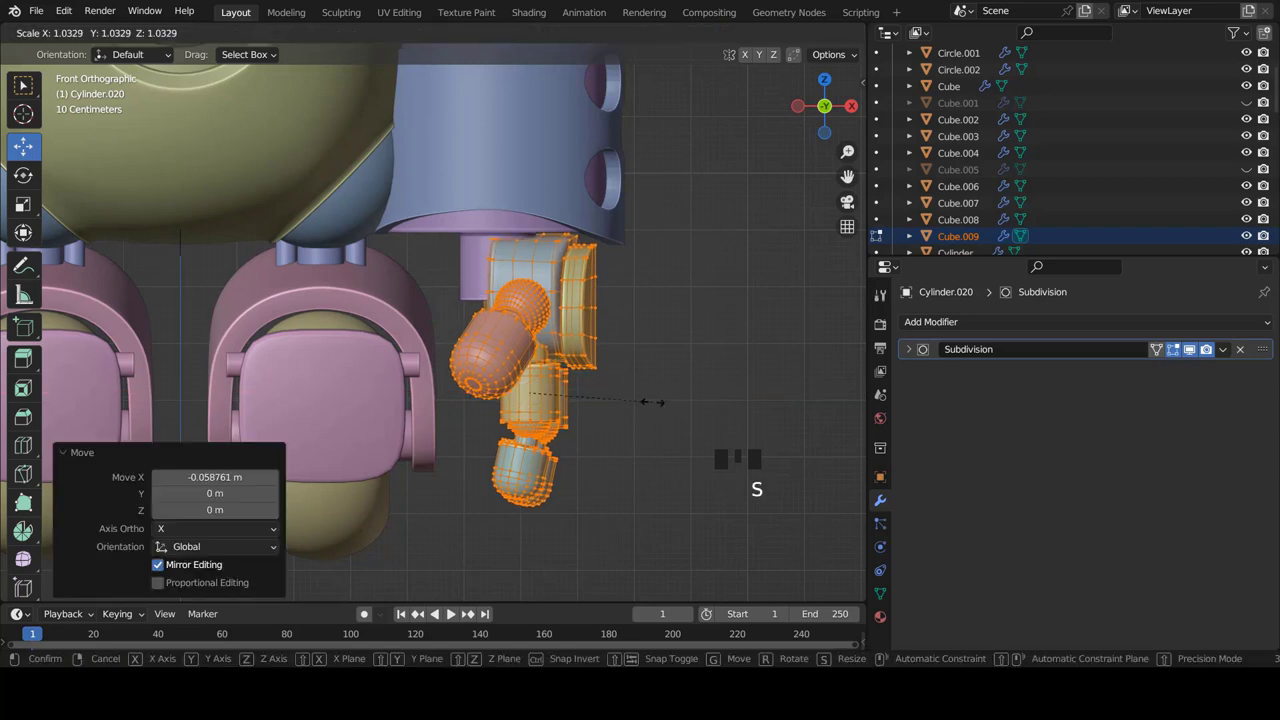
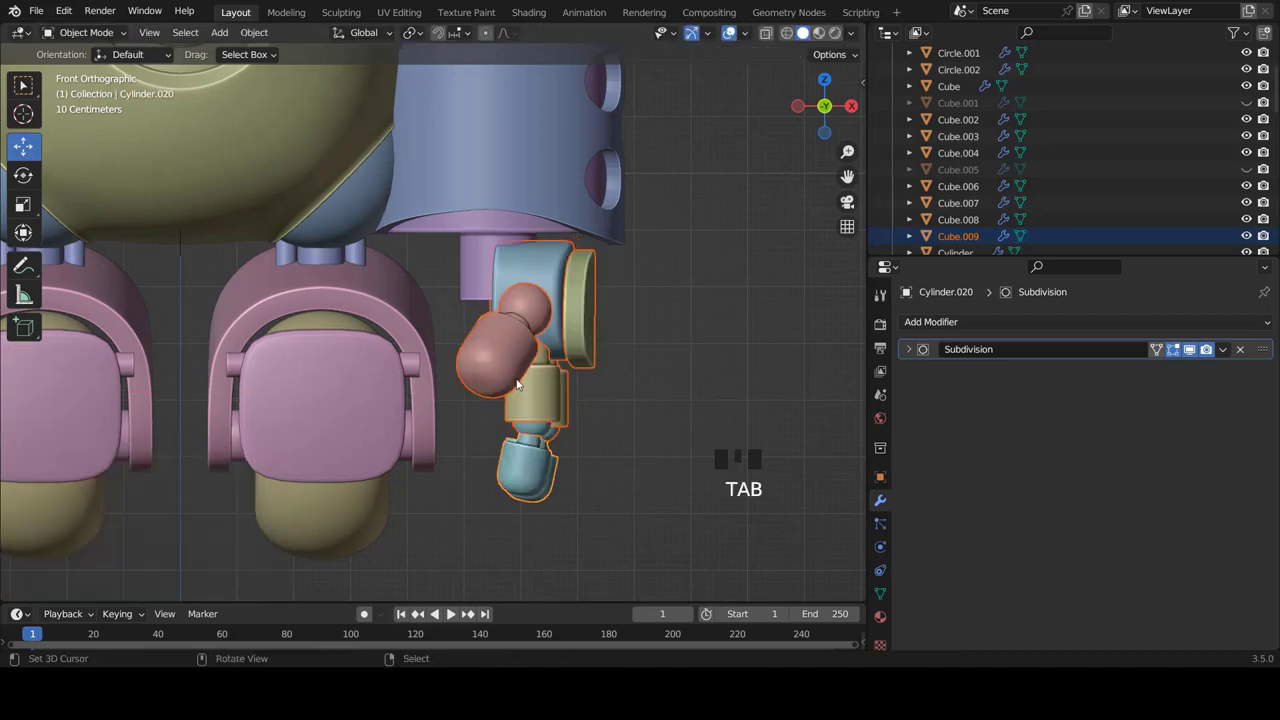
scroll(down, 3)
key(a)
scroll(down, 3)
scroll(down, 3)
scroll(up, 3)
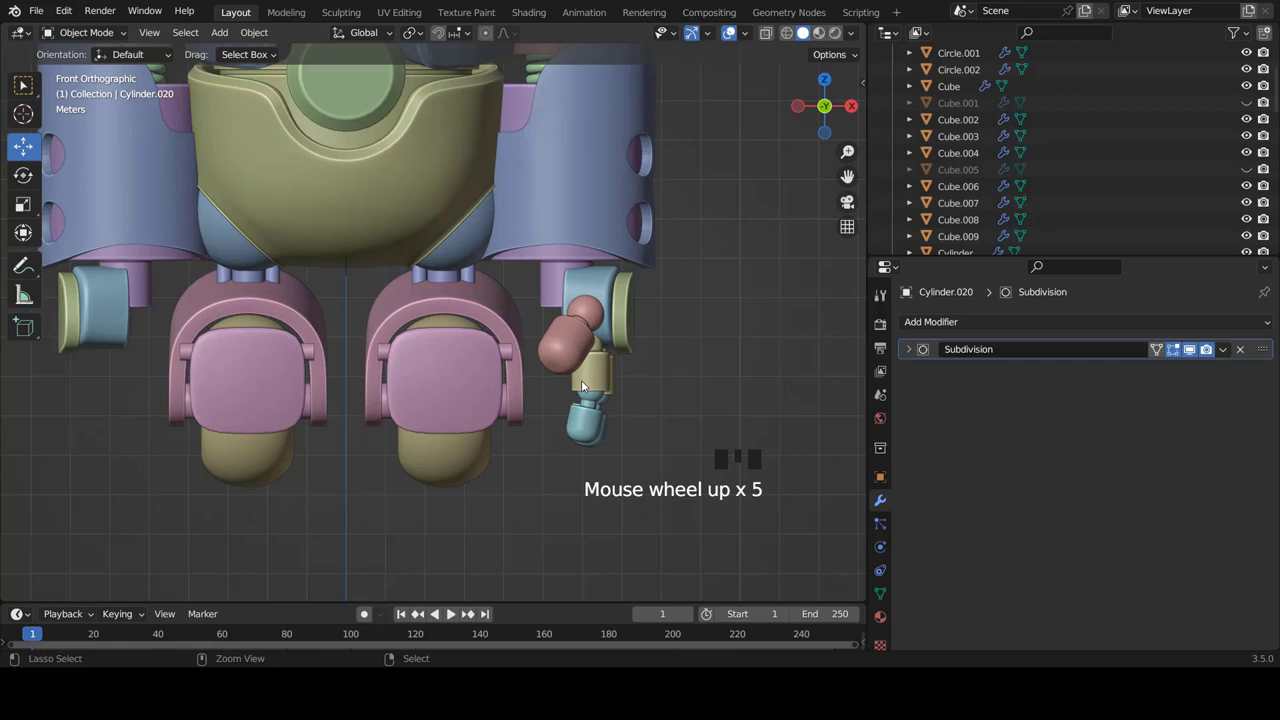
key(ctrl+s)
Orbit around the robot and select pieces to check how the joint fits the pink arm
scroll(up, 3)
scroll(down, 3)
drag(569, 316, 559, 306)
scroll(up, 3)
right_click(576, 274)
drag(912, 367, 576, 356)
scroll(down, 3)
middle_click(600, 358)
scroll(up, 3)
right_click(634, 321)
right_click(603, 318)
right_click(543, 330)
drag(925, 330, 579, 392)
drag(579, 392, 578, 386)
right_click(578, 386)
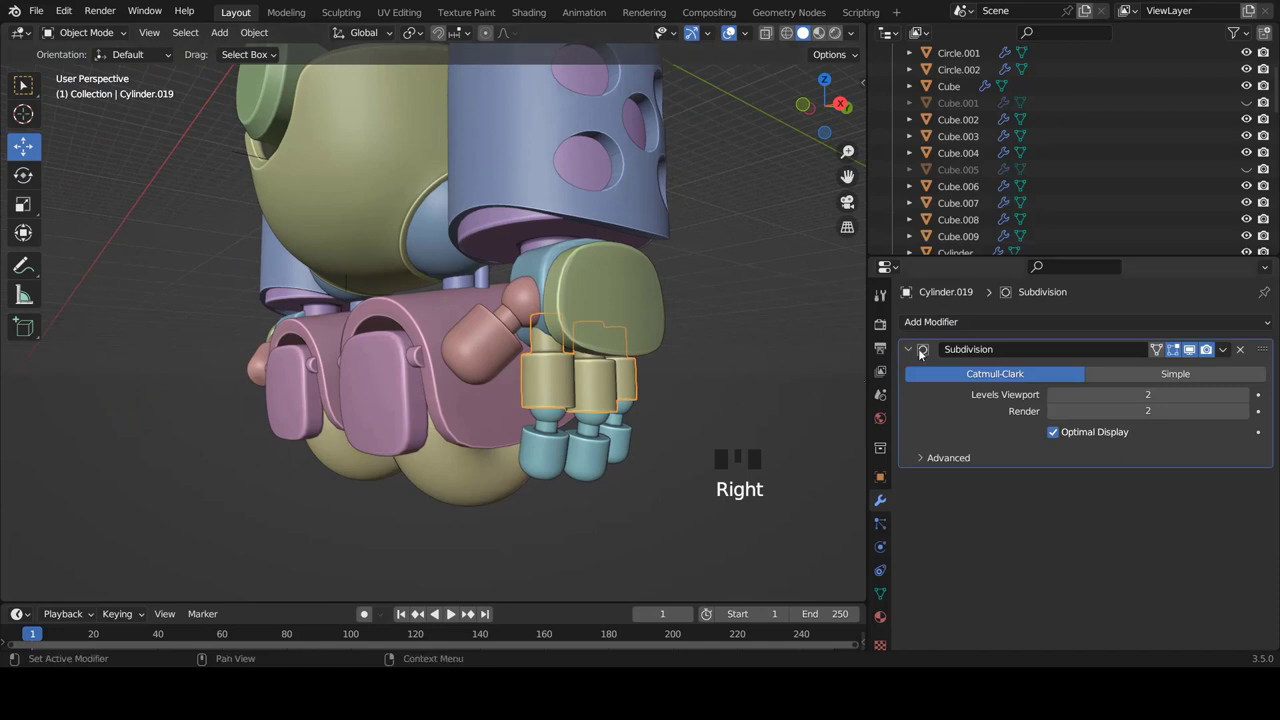
Give the blue side joint a Mirror modifier on X so the other side gets the same pieces
drag(908, 349, 611, 451)
right_click(611, 451)
drag(960, 328, 528, 431)
scroll(down, 3)
key(KP_1)
scroll(down, 3)
key(a)
scroll(down, 3)
scroll(up, 3)
scroll(up, 3)
scroll(up, 3)
scroll(up, 3)
scroll(down, 3)
scroll(down, 3)
key(shift+Right)
scroll(down, 3)
Select the joint block, cap, ball and foot together and start moving them outward
key(a)
right_click(487, 297)
scroll(down, 3)
scroll(up, 3)
scroll(up, 3)
right_click(604, 272)
right_click(525, 325)
drag(547, 419, 561, 452)
right_click(563, 482)
right_click(557, 508)
key(g)
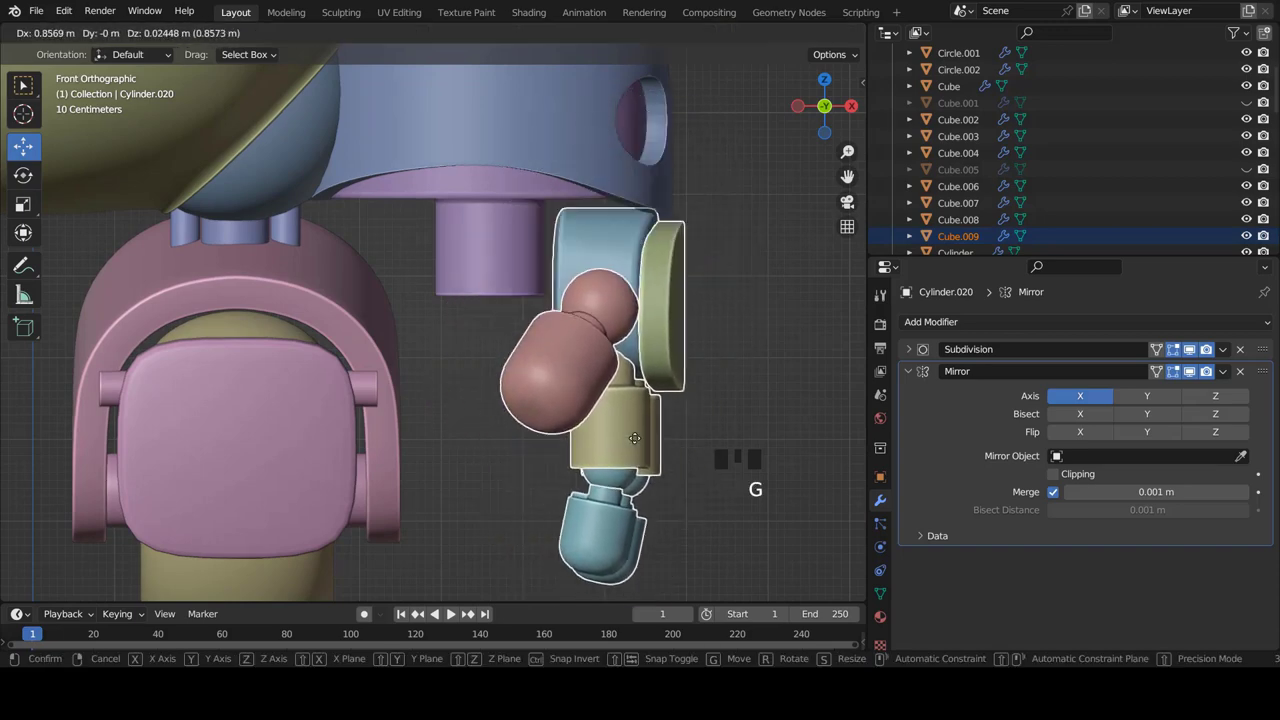
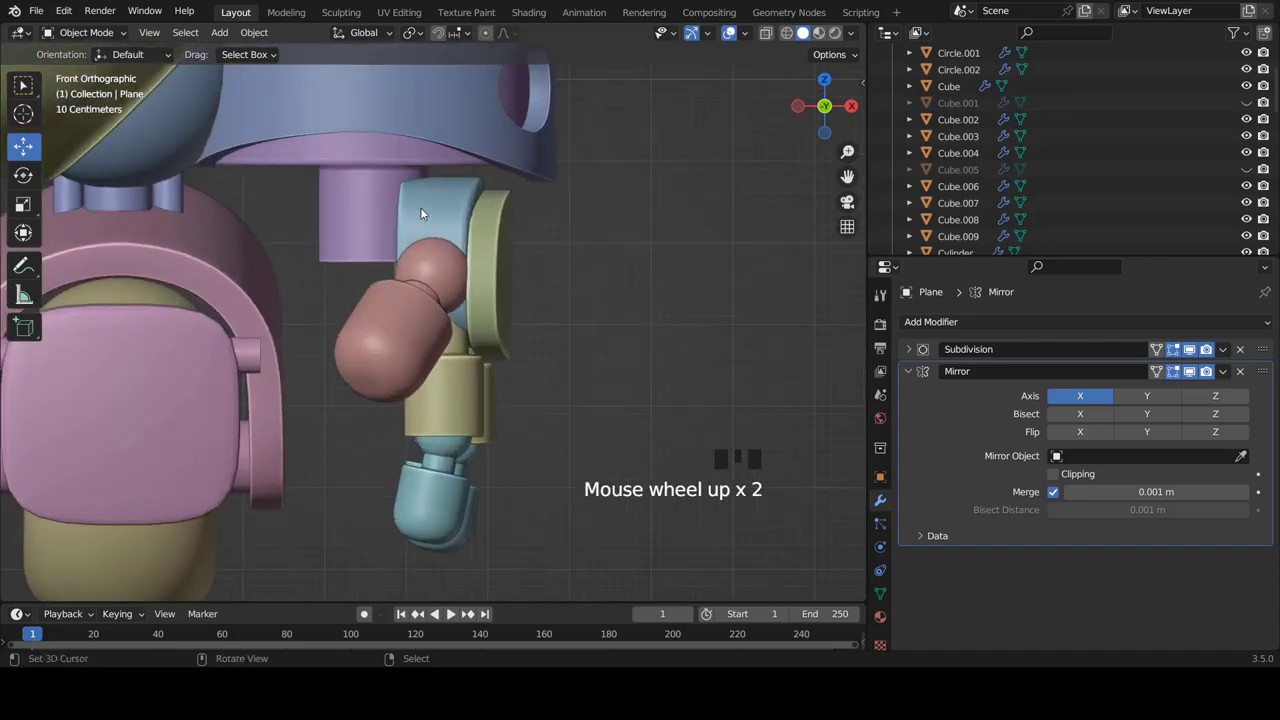
Select the mirrored pink arm pieces and shift the whole assembly outward along X in Edit Mode
right_click(431, 212)
right_click(494, 243)
right_click(462, 363)
right_click(458, 448)
right_click(455, 478)
right_click(411, 335)
key(Tab)
key(a)
key(a)
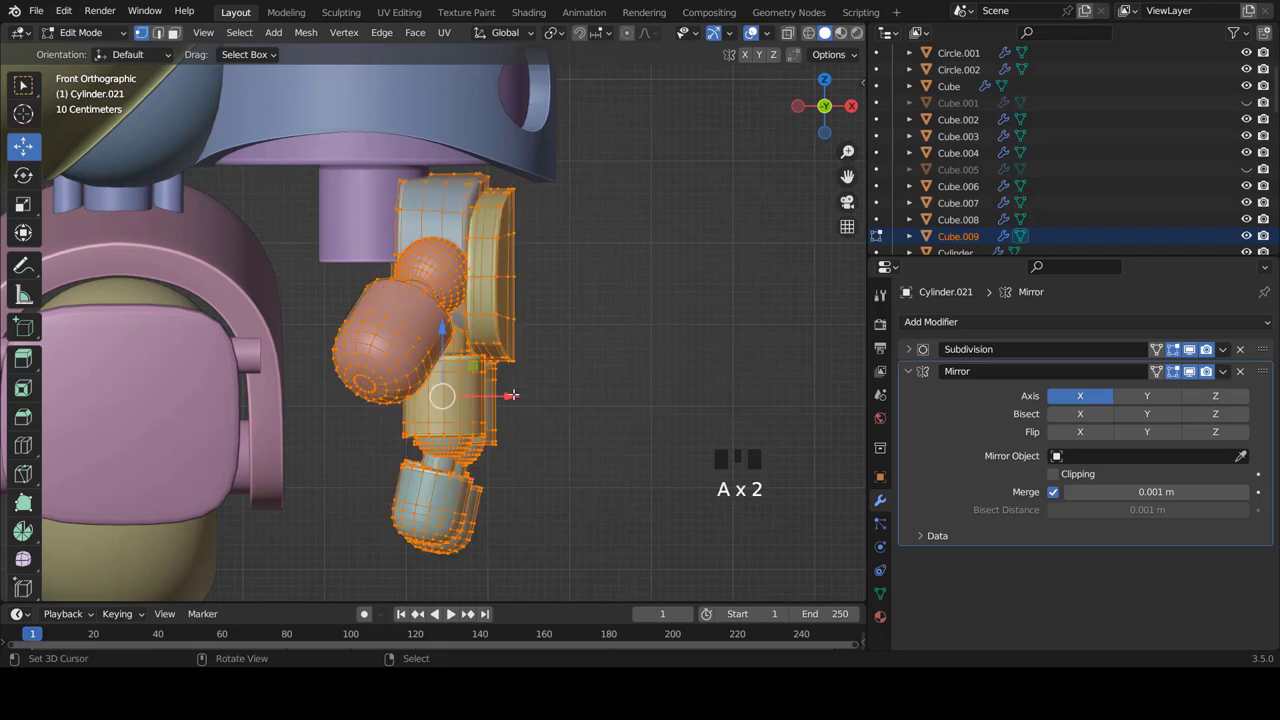
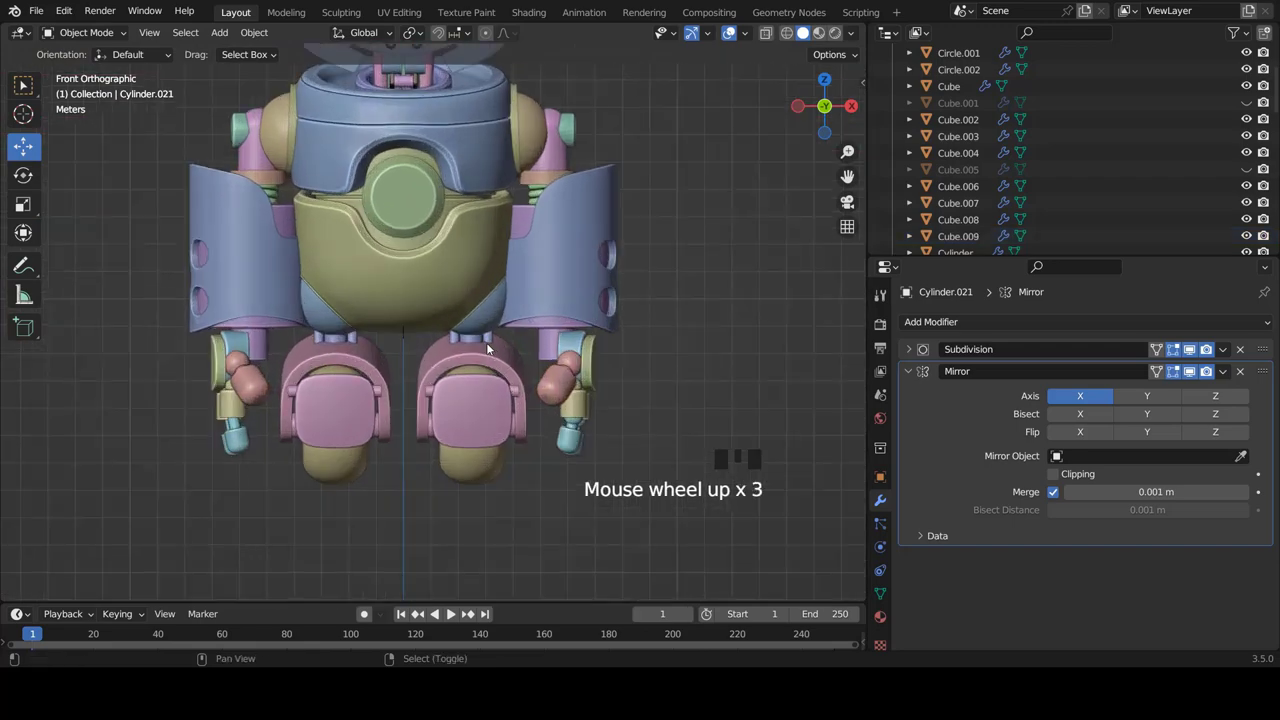
Zoom out to check the matching jointed arms on both sides of the robot
scroll(up, 3)
scroll(down, 3)
scroll(up, 3)
scroll(down, 3)
scroll(up, 3)
scroll(down, 3)
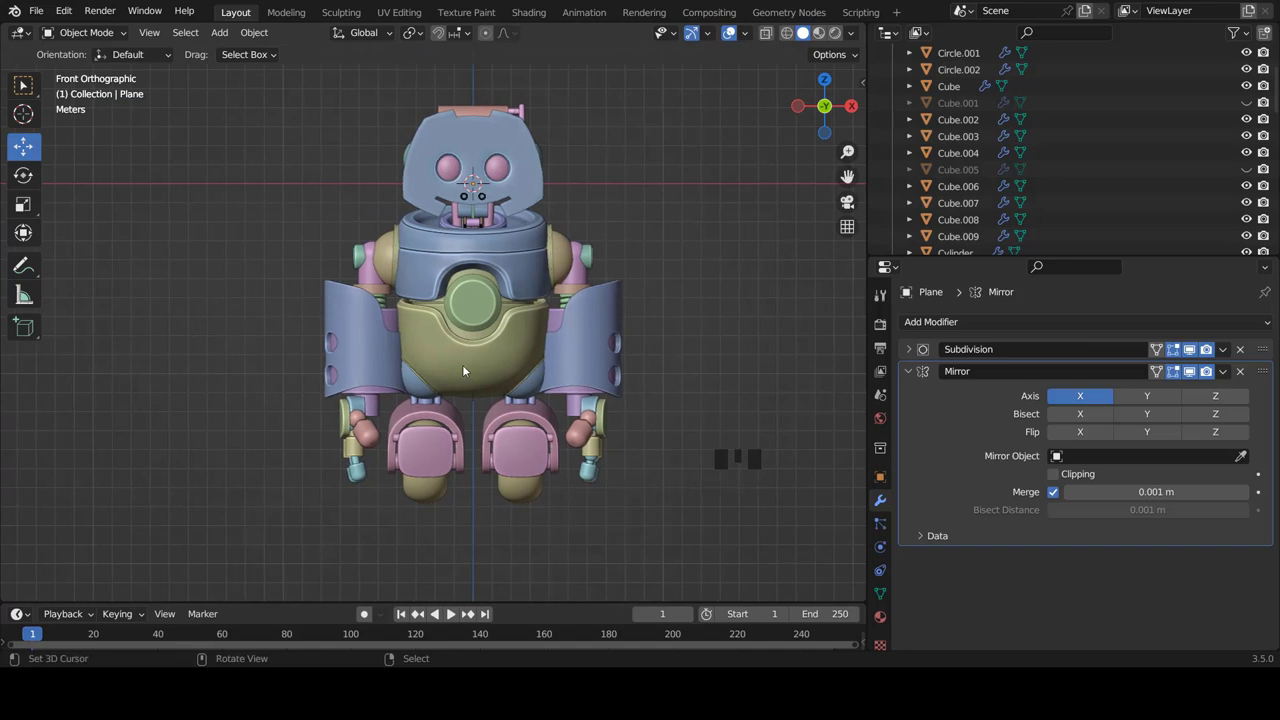